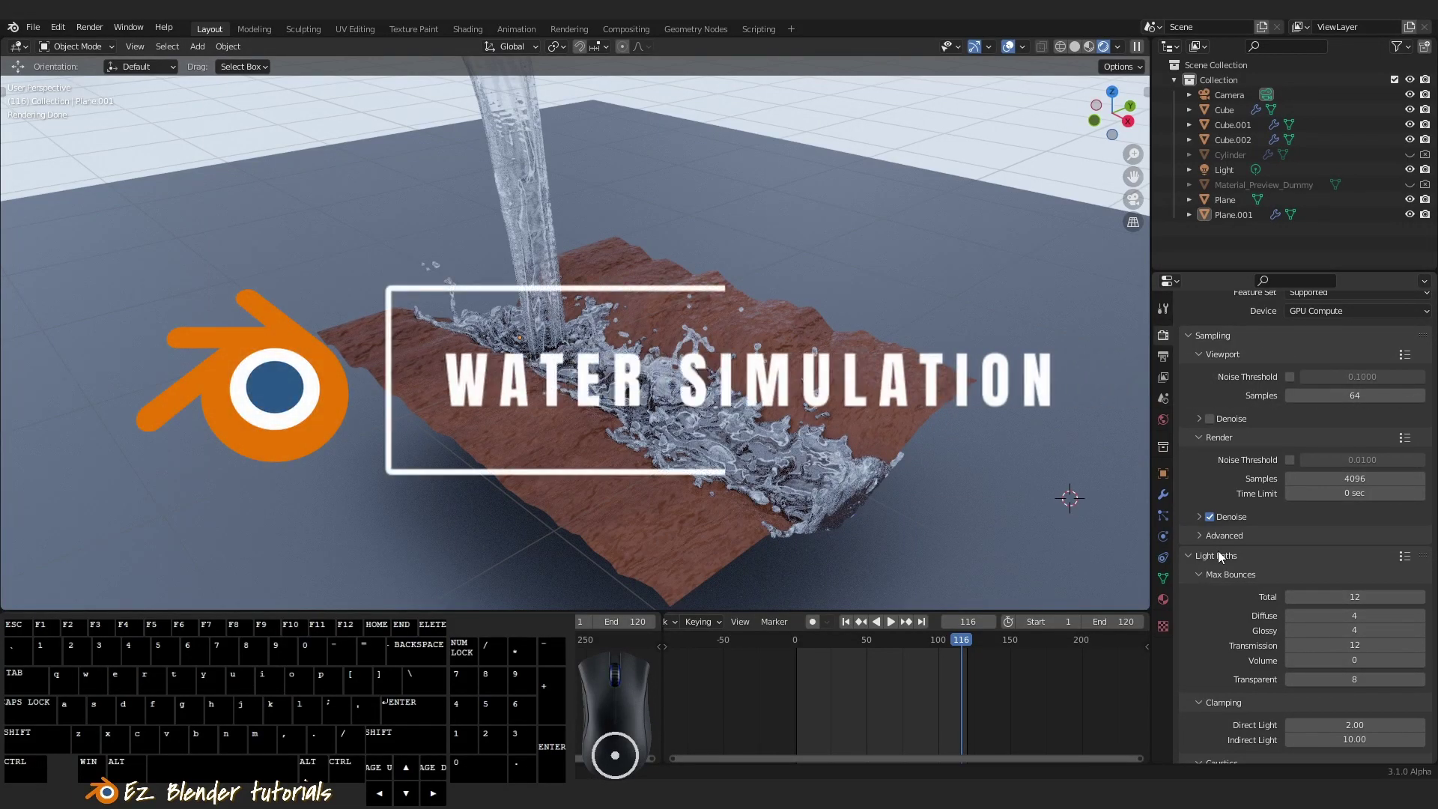
Inspect the splashing water from several angles and switch the viewport to solid shading
scroll(up, 3)
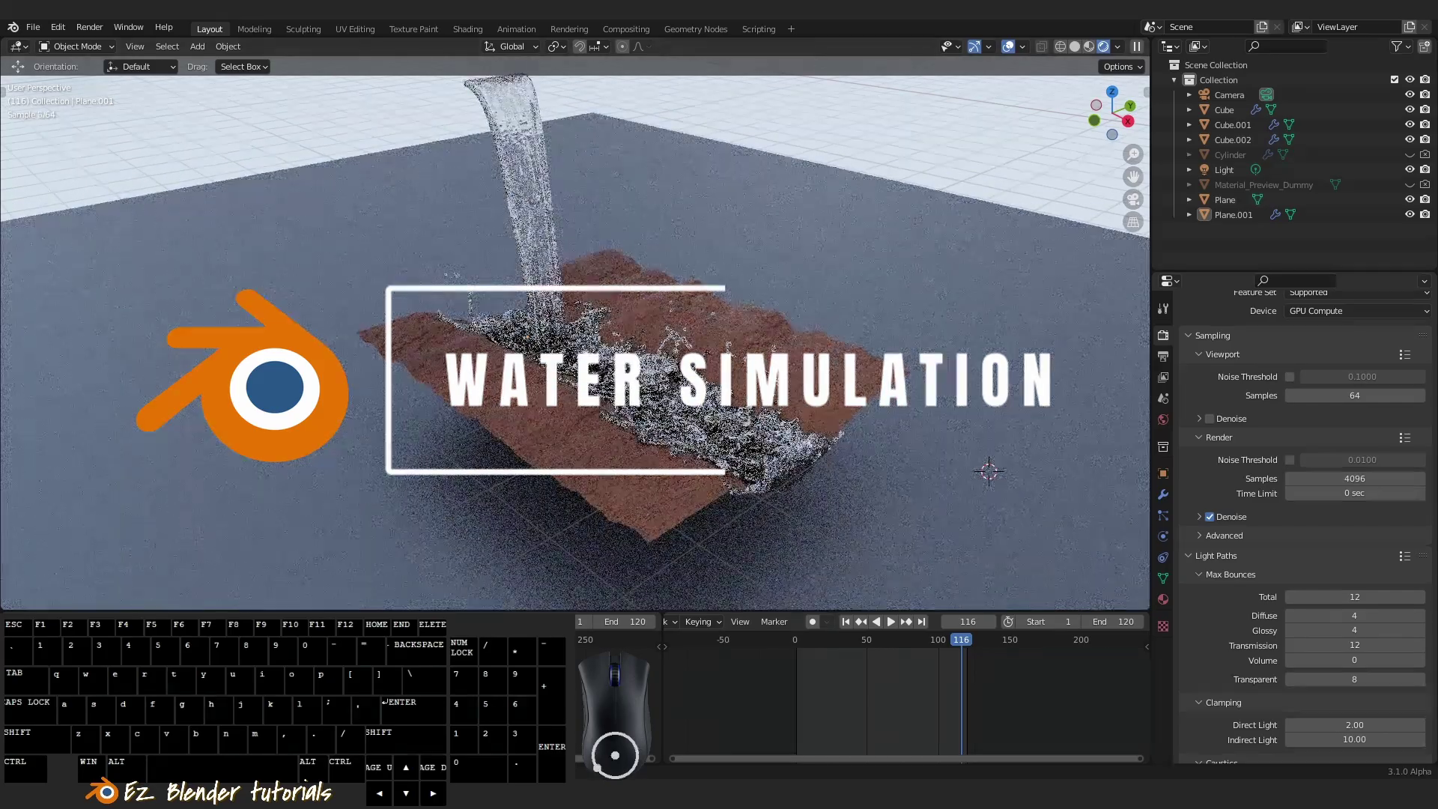
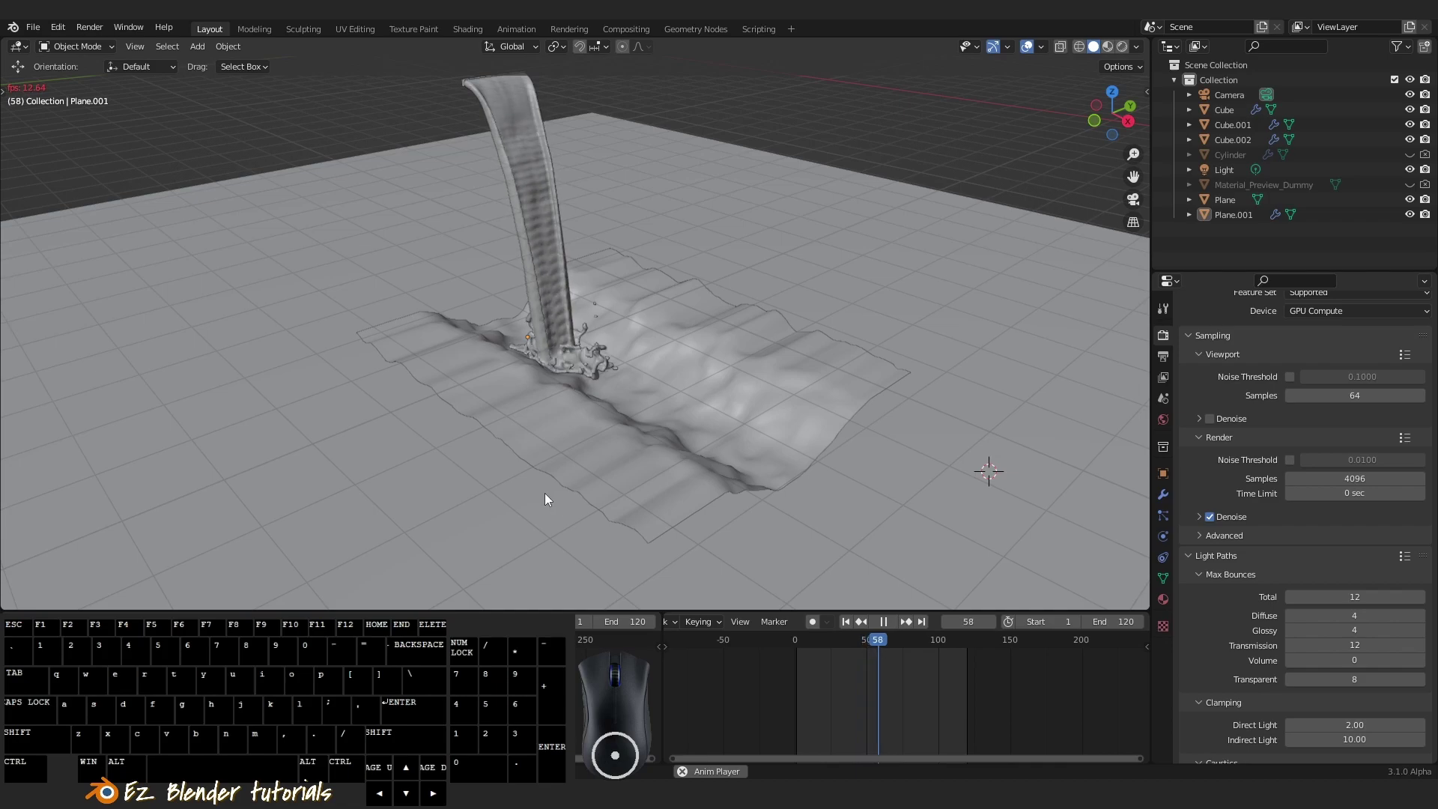
drag(614, 456, 777, 466)
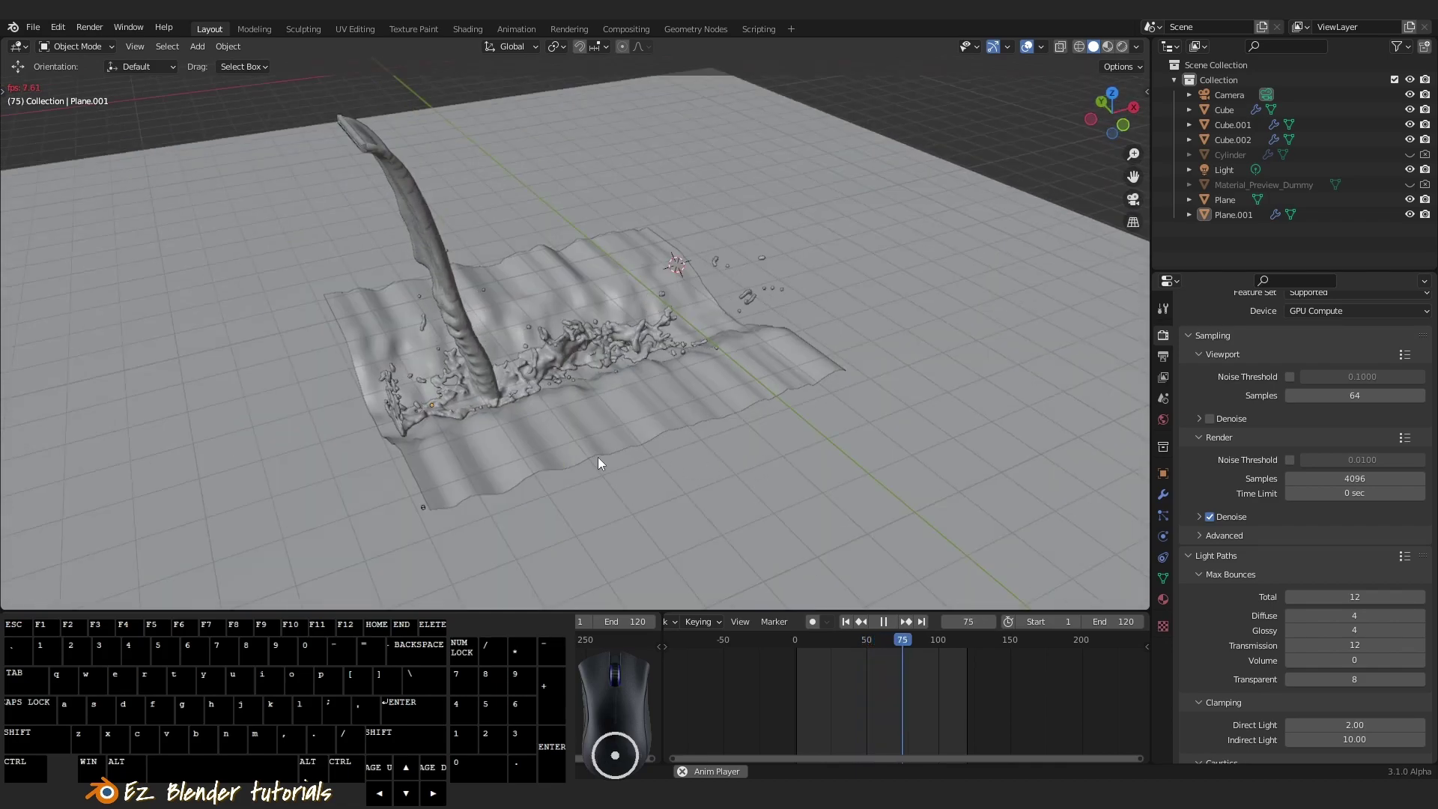
drag(699, 440, 539, 441)
drag(689, 474, 596, 469)
drag(614, 471, 546, 446)
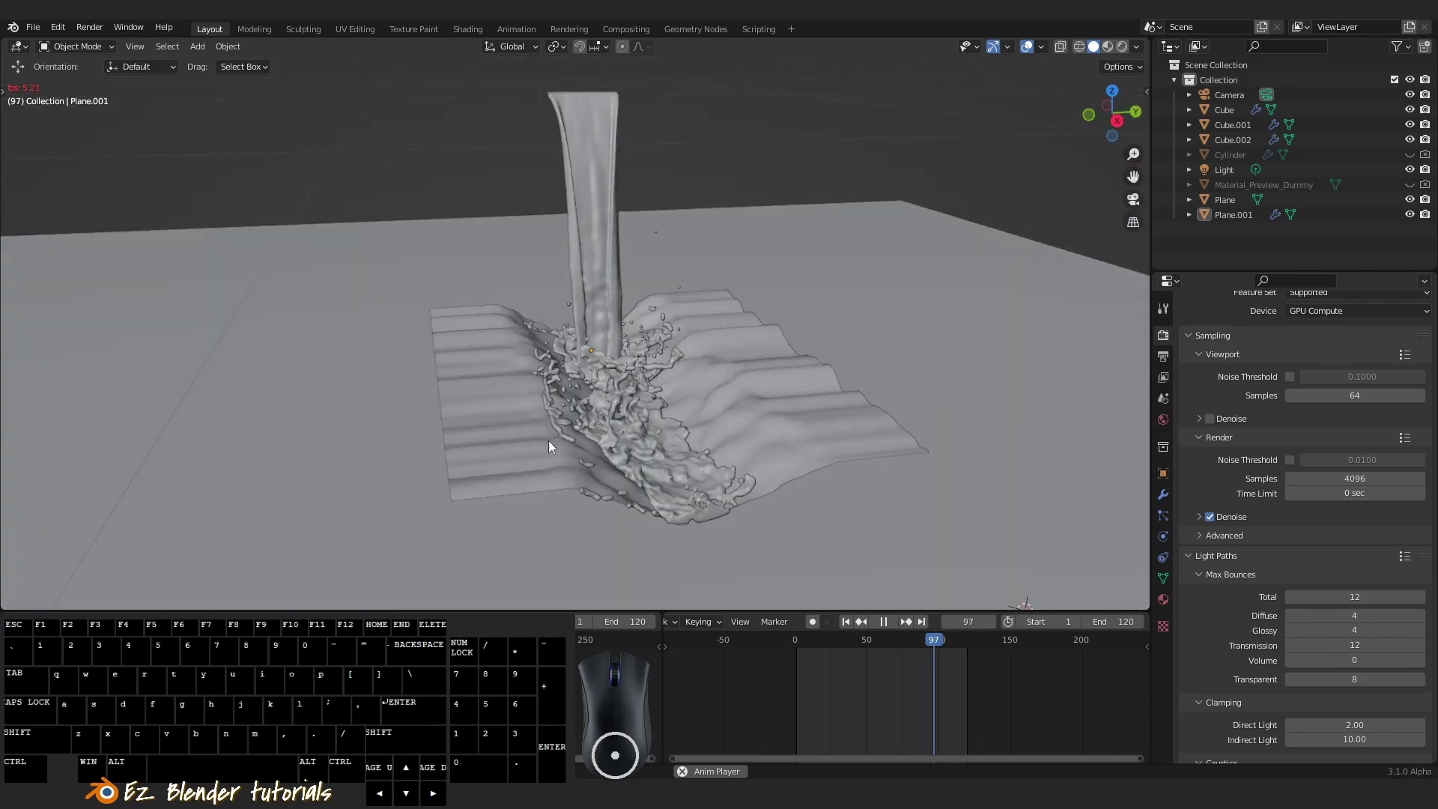
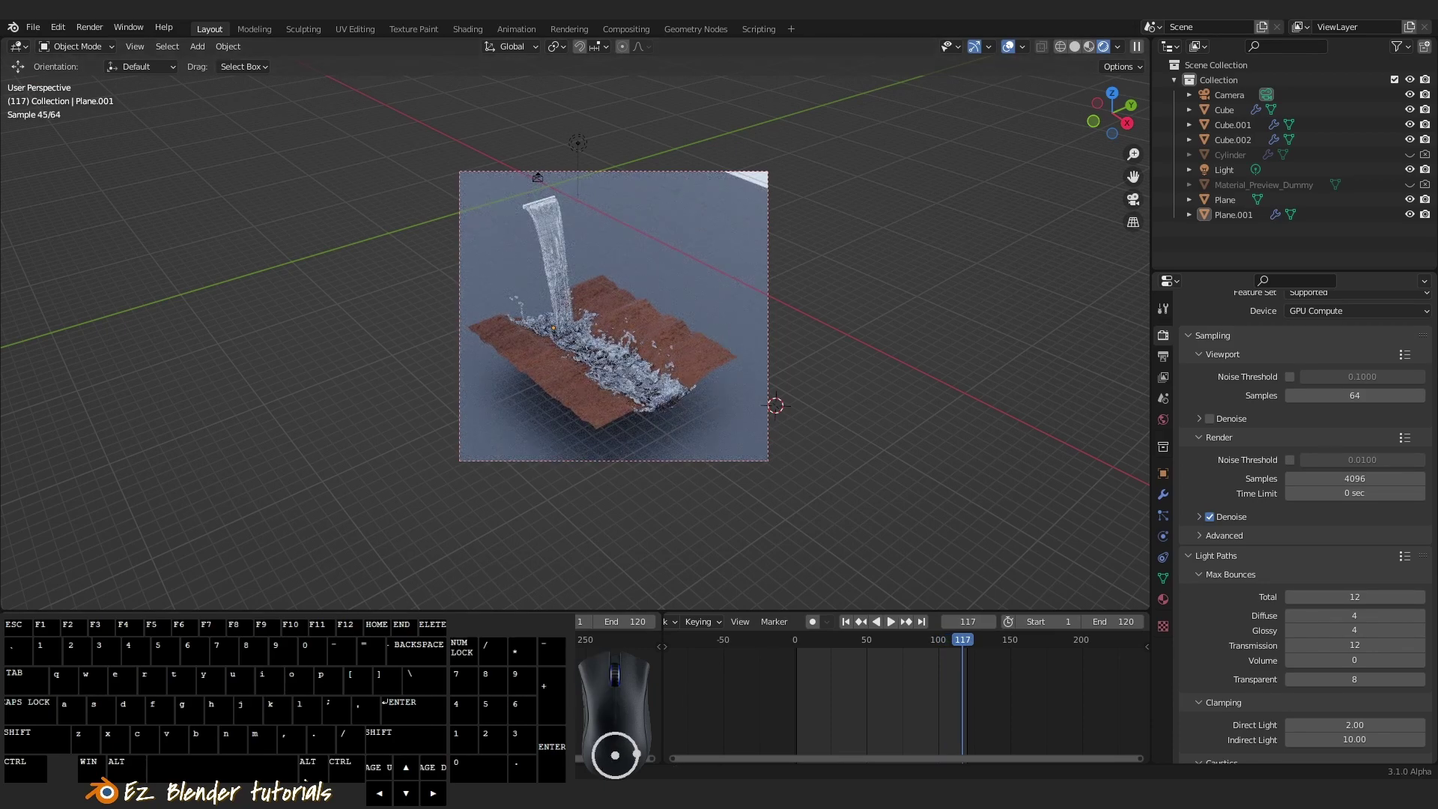
drag(576, 454, 598, 461)
key(z)
drag(617, 404, 417, 386)
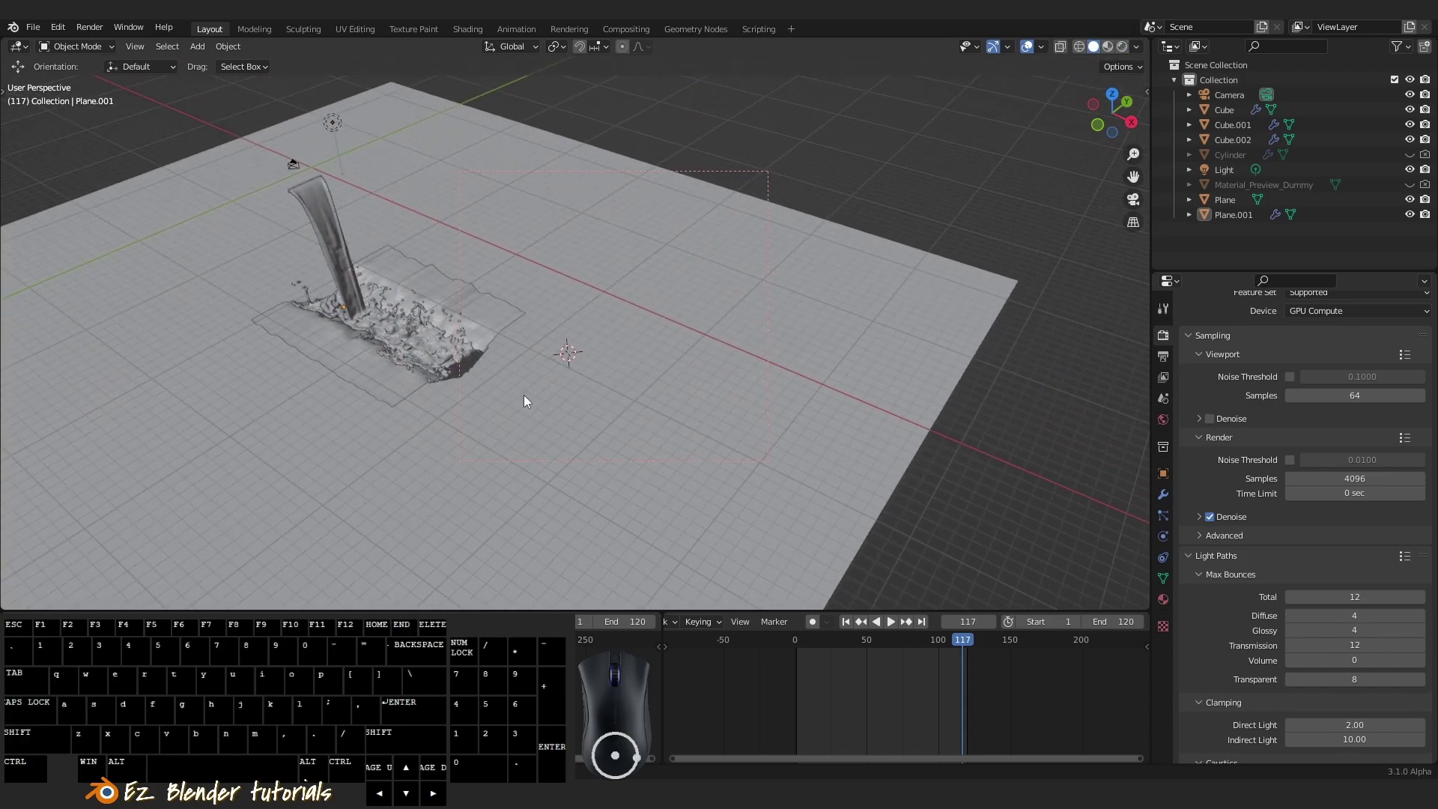
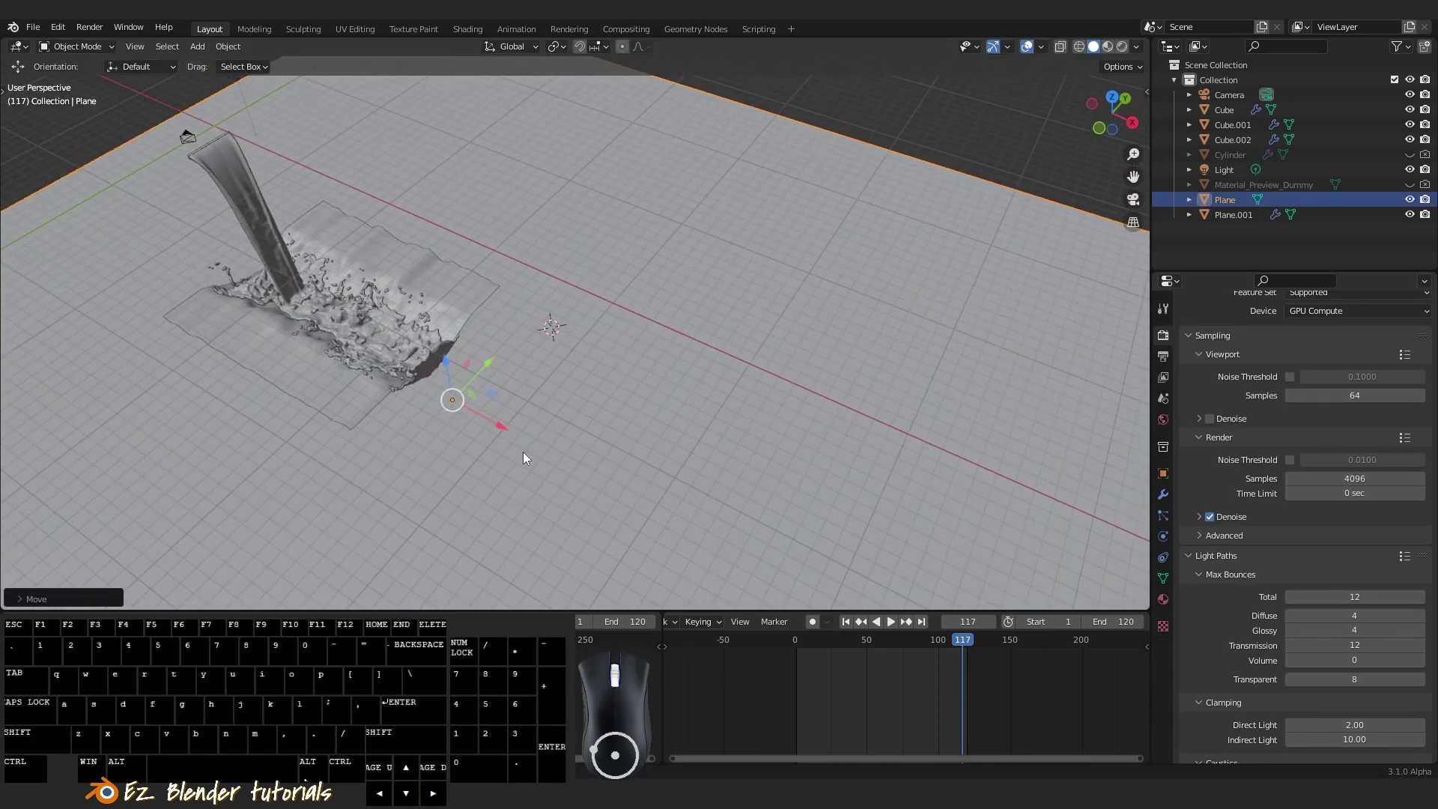
Add Plane.002 and move it to the right of the existing terrain from a top view
key(a)
right_click(491, 293)
key(a)
drag(625, 463, 660, 485)
key(`)
key(`)
key(`)
middle_click(643, 363)
key(shift+a)
click(699, 334)
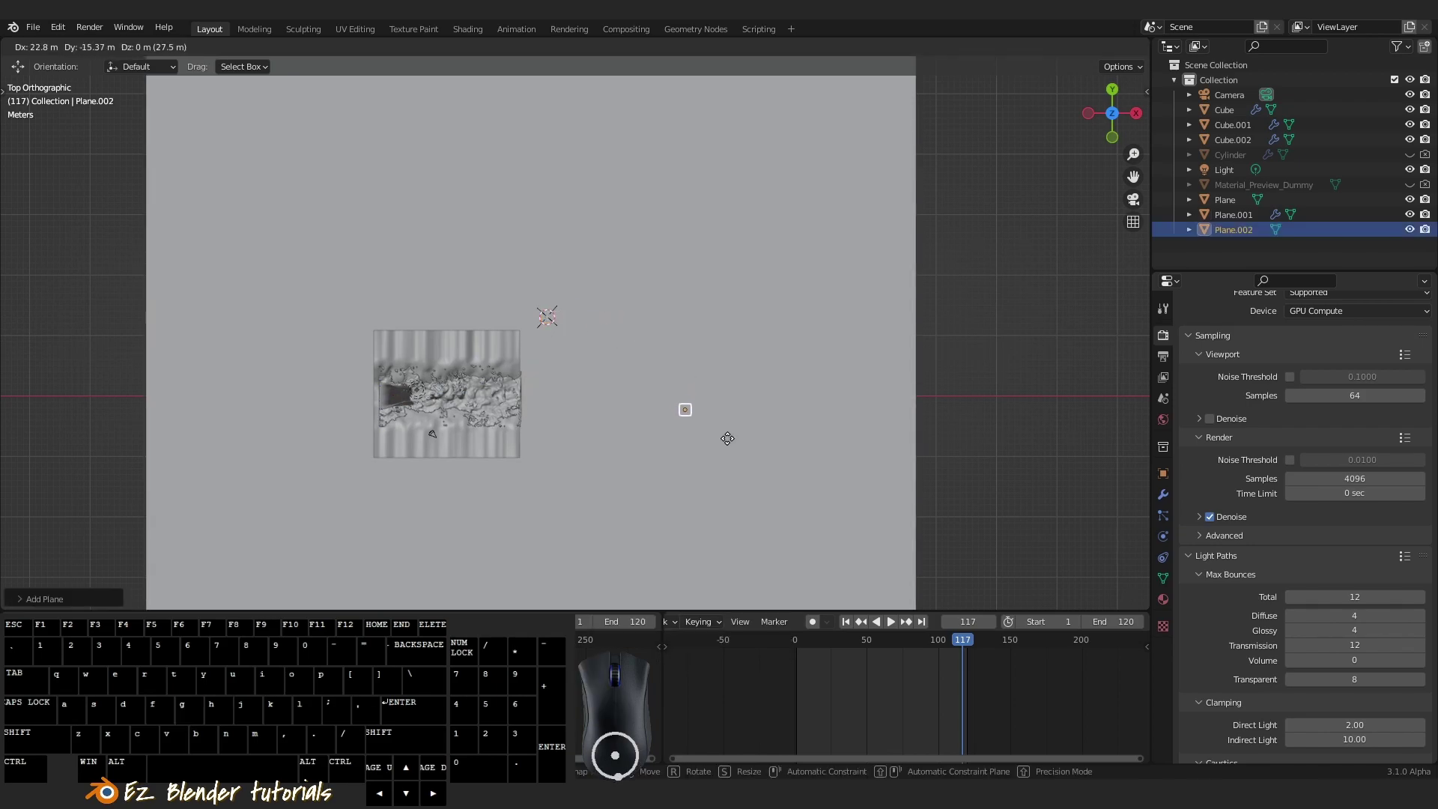
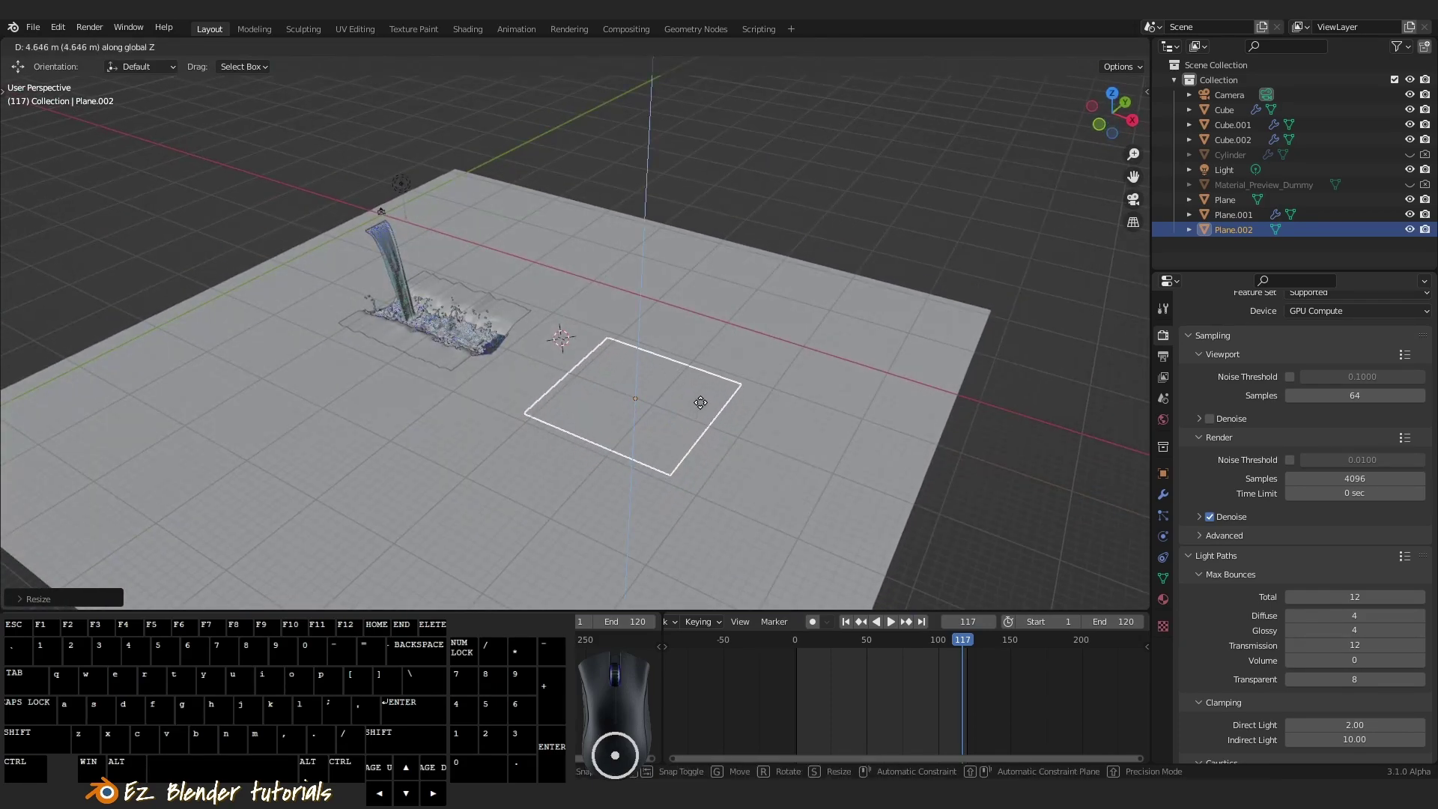
Confirm the plane's placement and subdivide its mesh into a fine grid in Edit Mode
click(699, 388)
drag(703, 416, 621, 415)
key(a)
drag(637, 423, 663, 430)
right_click(637, 442)
key(Tab)
drag(656, 429, 695, 412)
drag(727, 419, 672, 411)
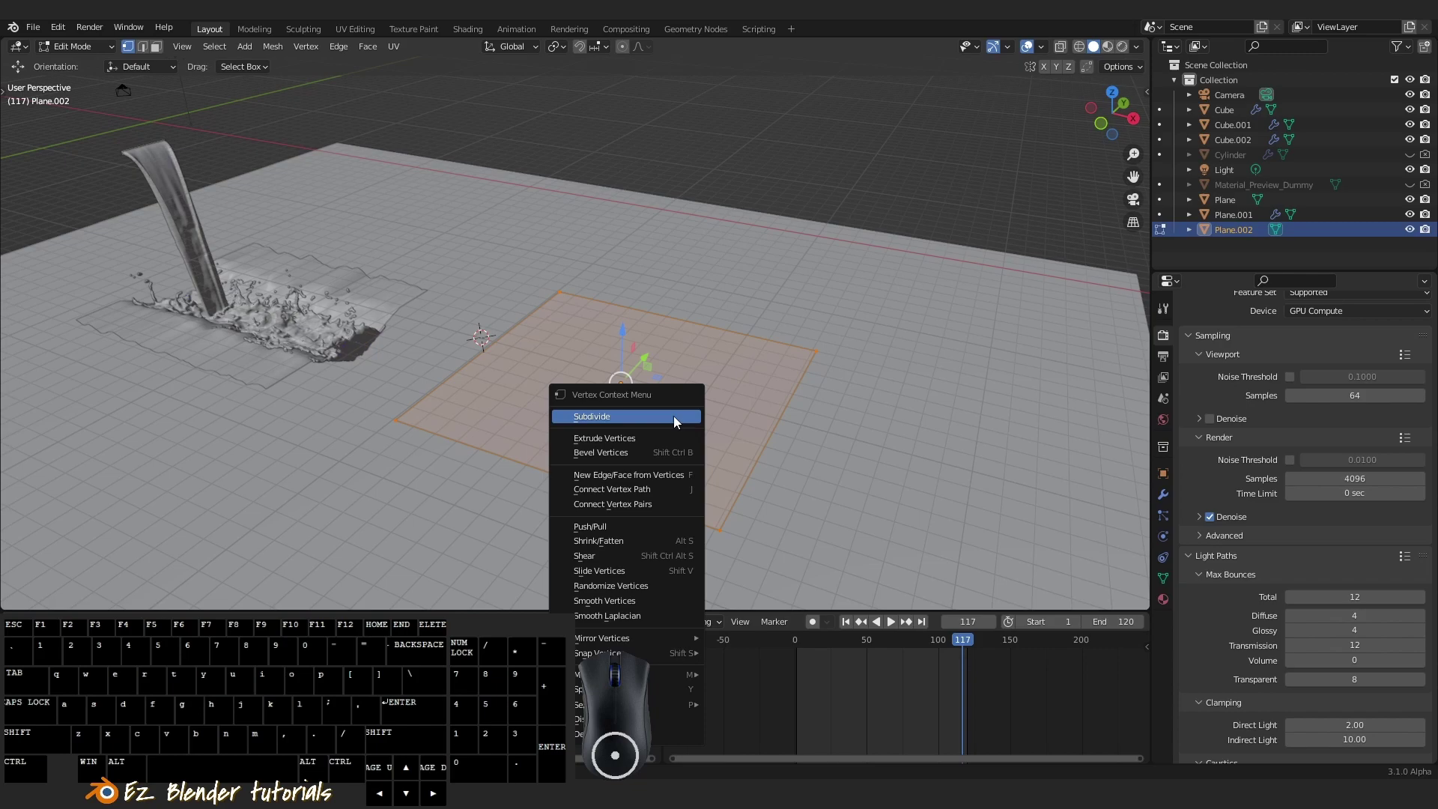
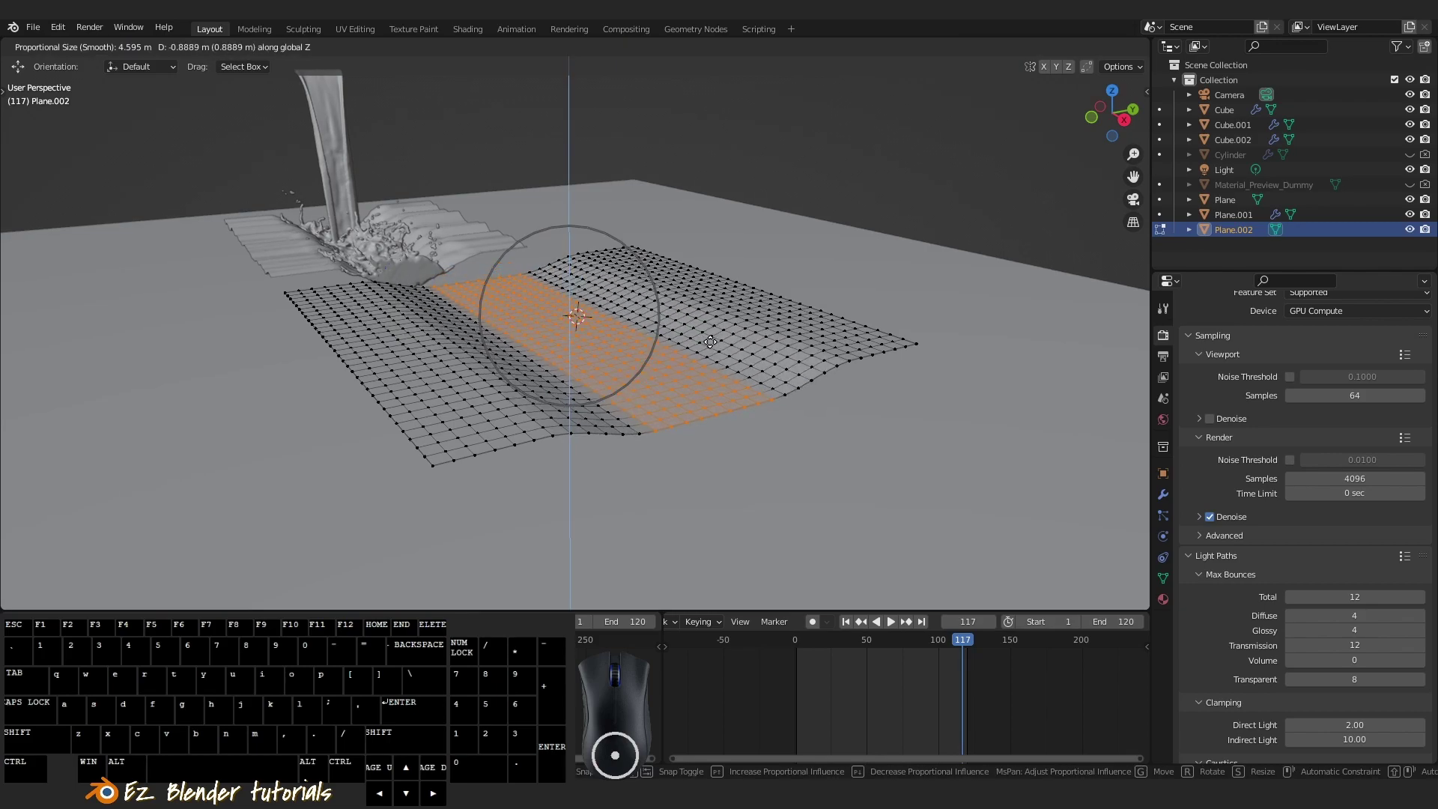
Raise and lower vertex rows with proportional editing to form waves and a long trough
click(704, 347)
scroll(up, 3)
key(Tab)
scroll(up, 3)
scroll(up, 3)
key(s)
key(y)
click(747, 427)
key(Tab)
middle_click(652, 412)
key(`)
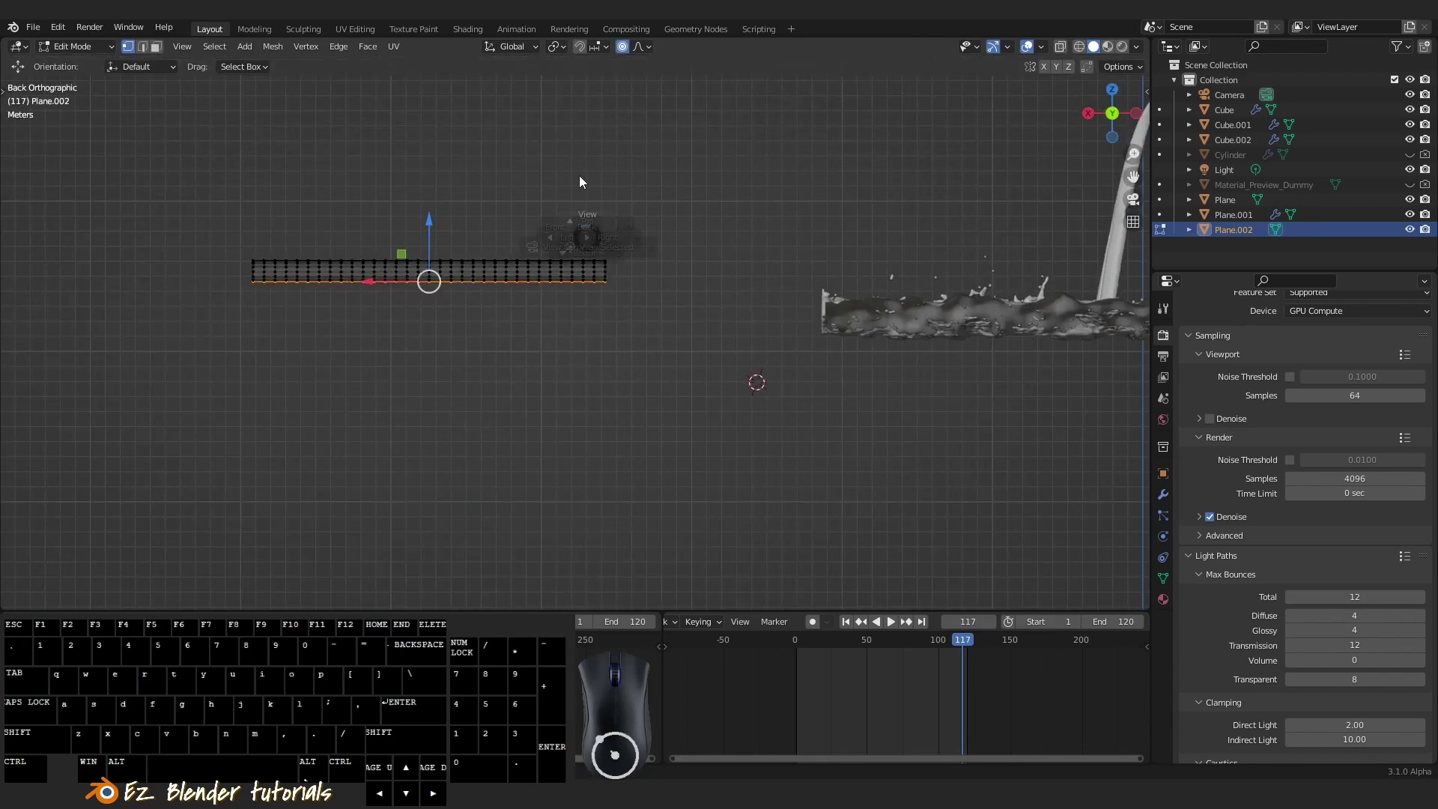
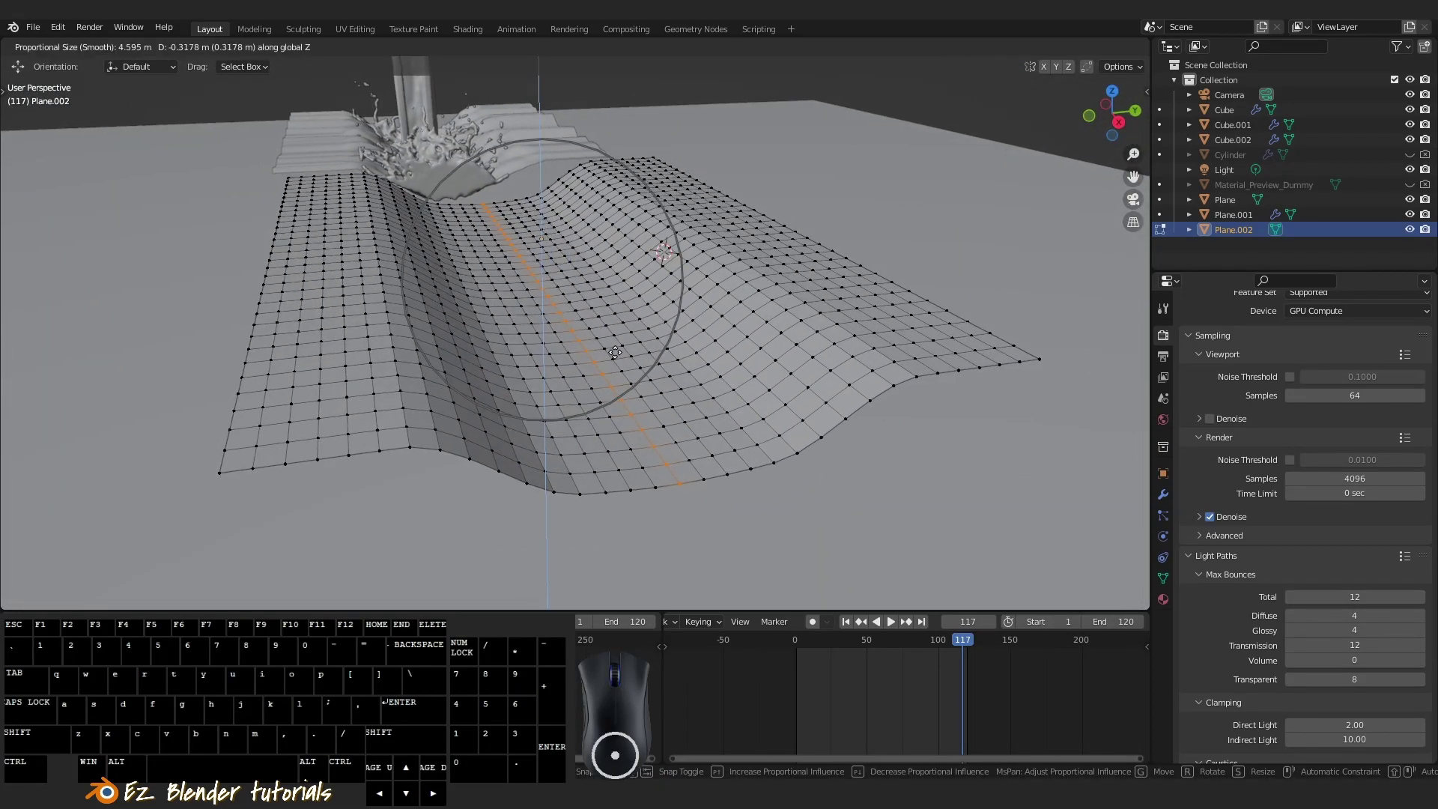
click(616, 347)
Leave Edit Mode, review the wavy plane and go to its modifier settings
key(a)
drag(709, 389, 729, 400)
right_click(748, 358)
key(Tab)
scroll(up, 3)
key(a)
scroll(down, 3)
key(Tab)
click(1170, 506)
click(1275, 343)
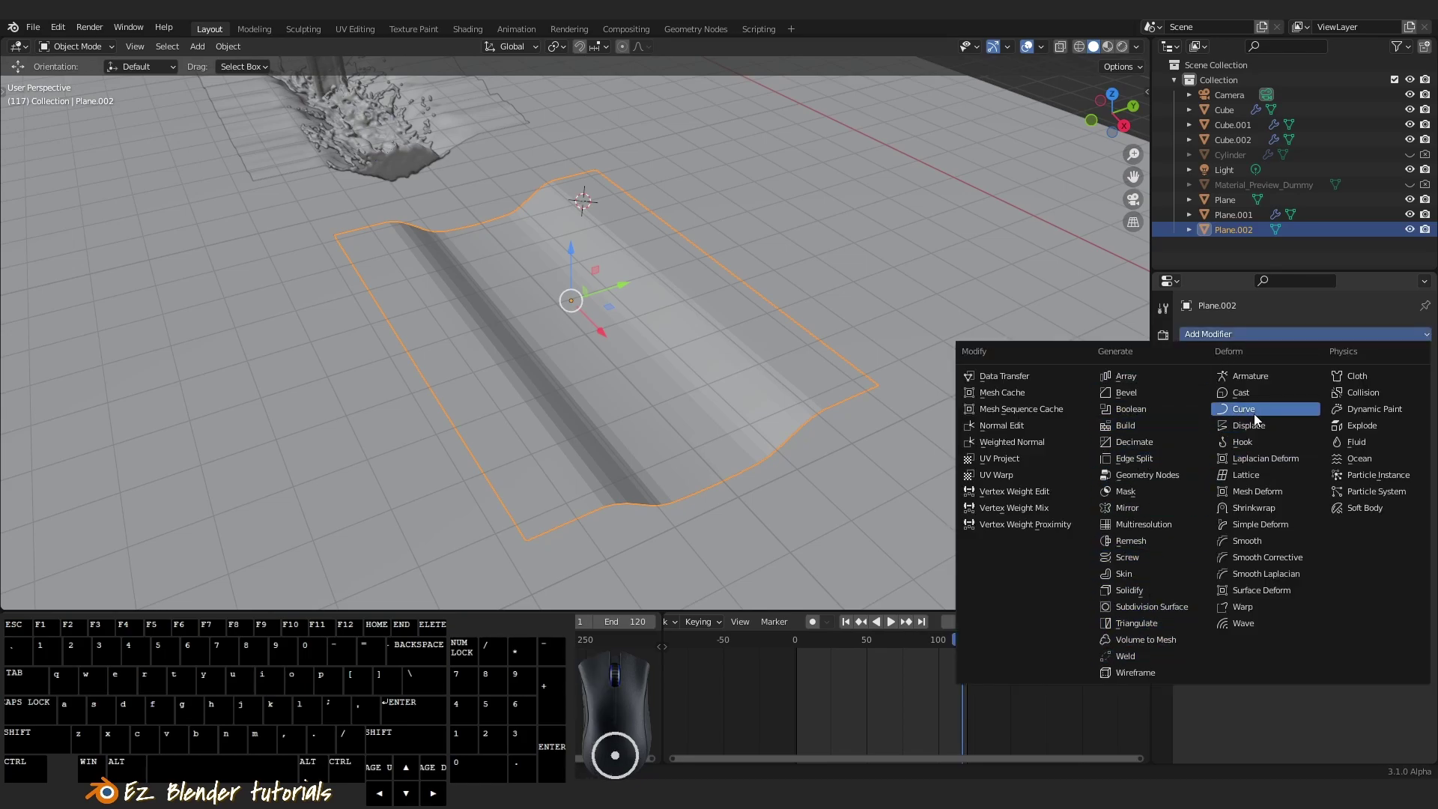
Add a Displace modifier with a new clouds texture at strength 0.090 for gentle surface bumps
click(1264, 432)
click(1329, 387)
click(1164, 628)
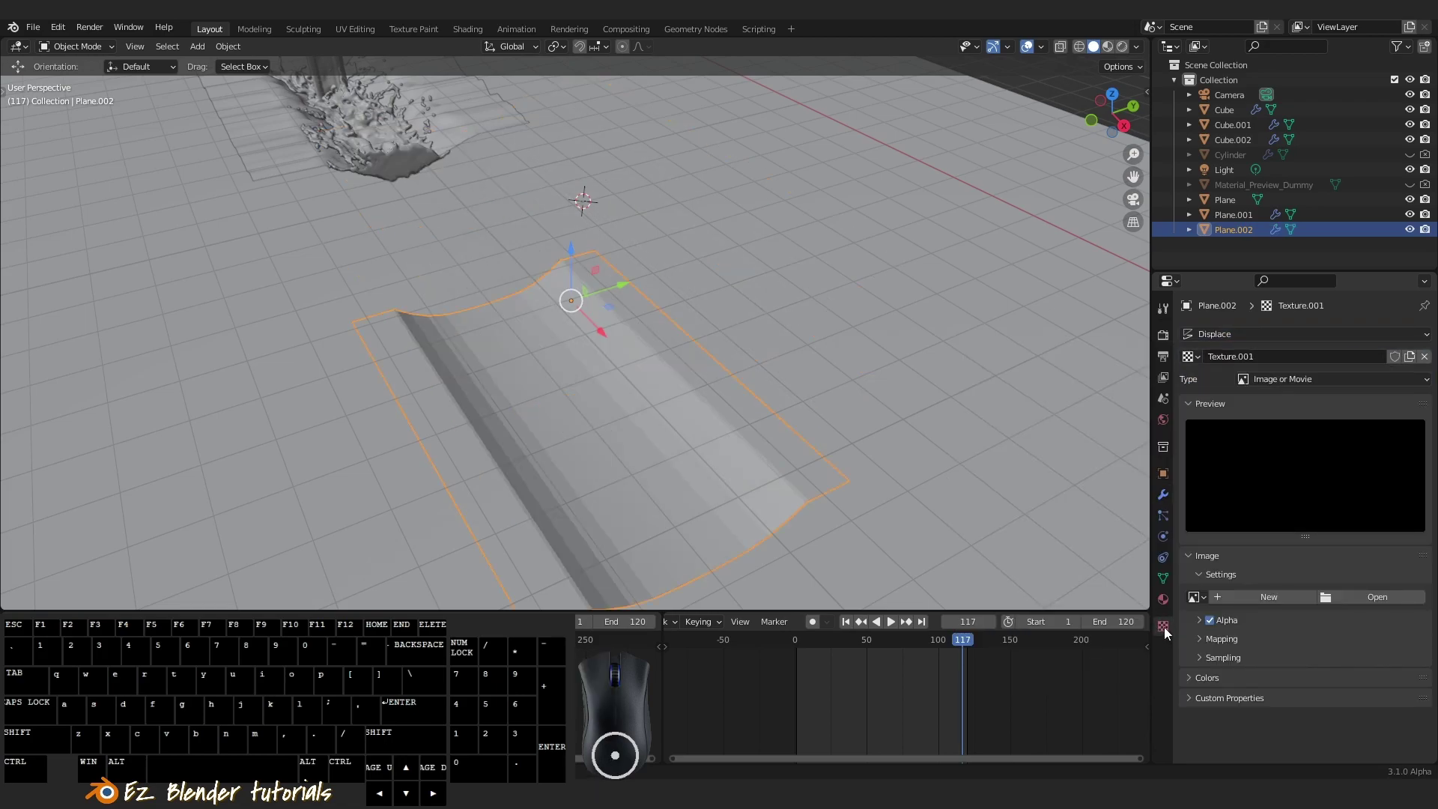
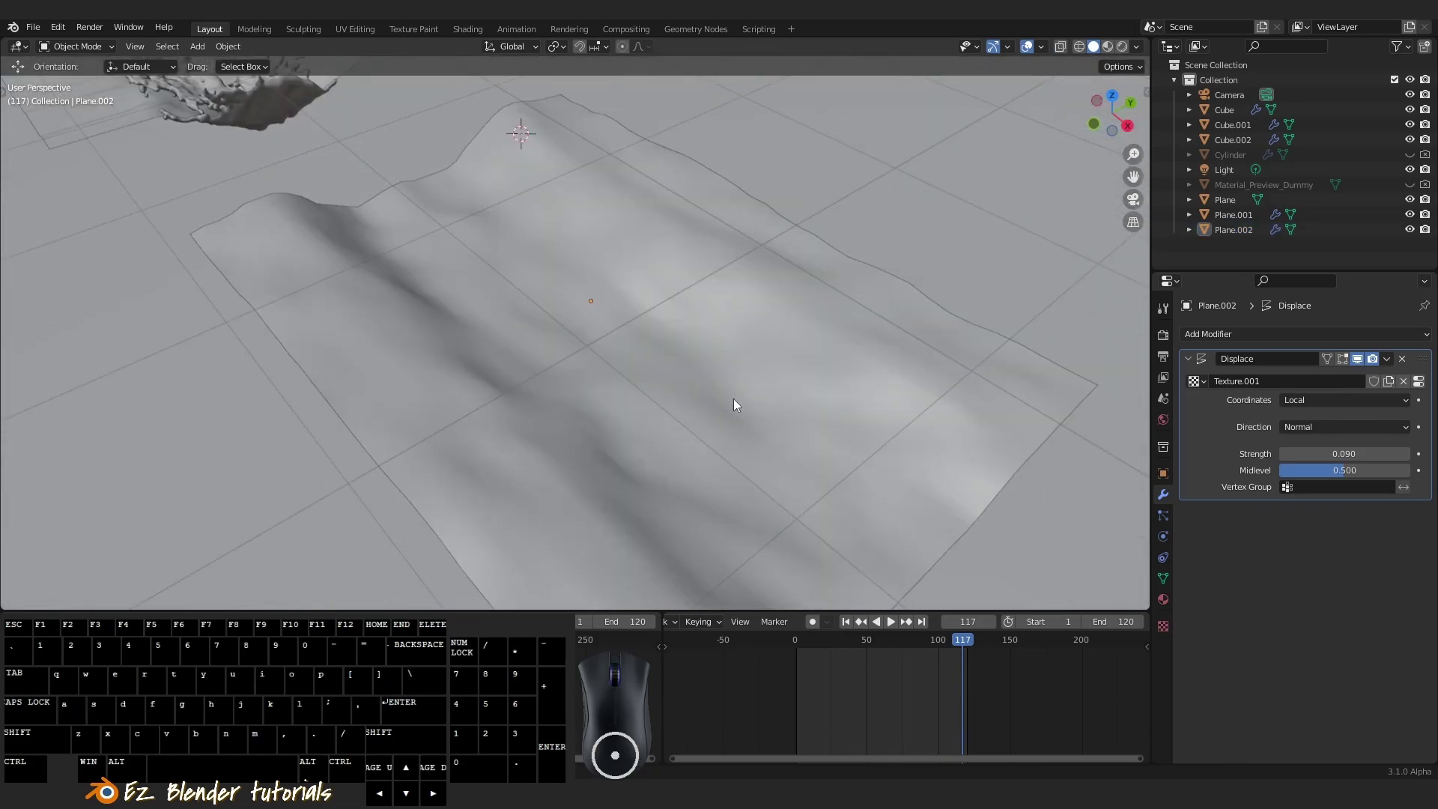
drag(765, 407, 756, 372)
scroll(down, 3)
drag(771, 374, 669, 409)
drag(616, 391, 761, 413)
drag(719, 354, 650, 336)
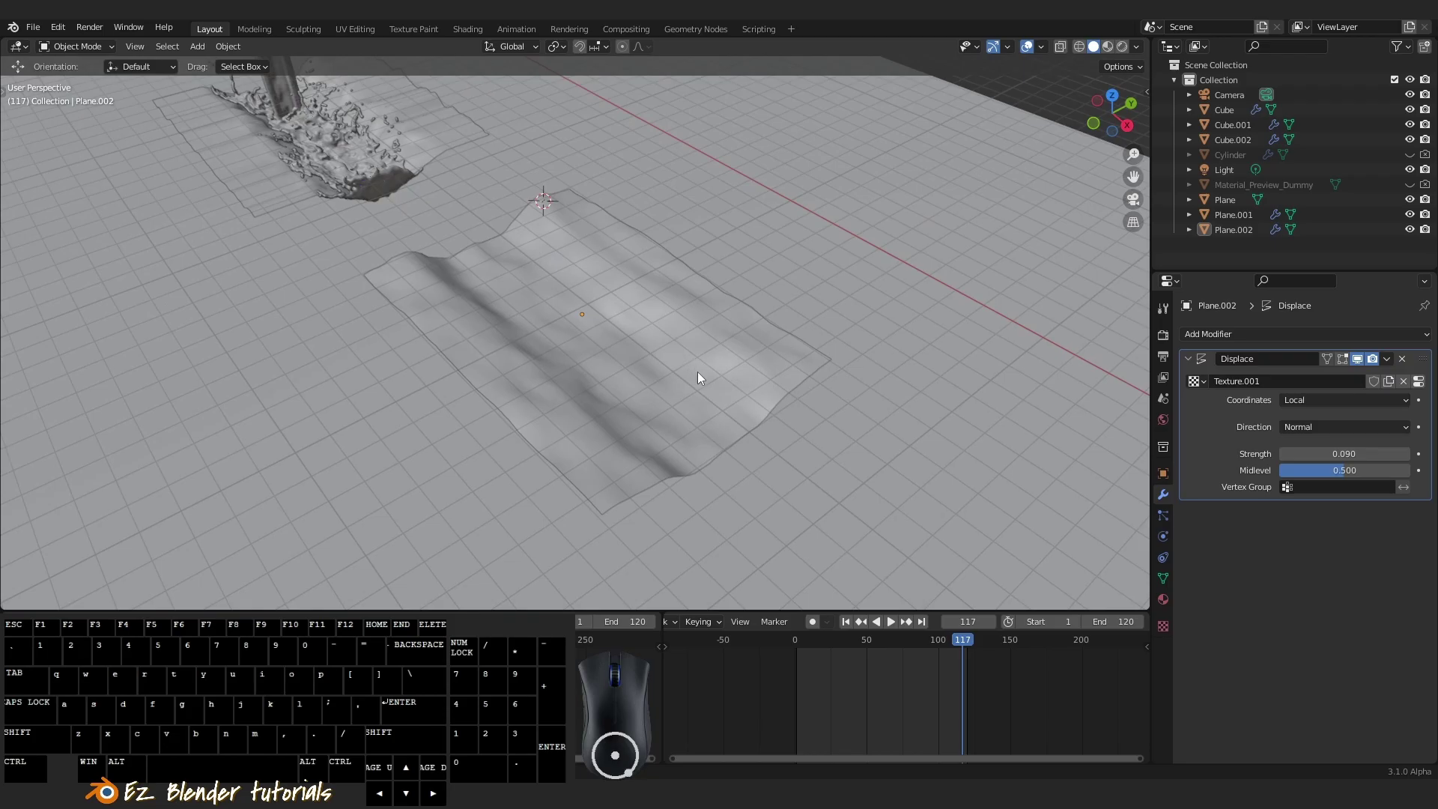
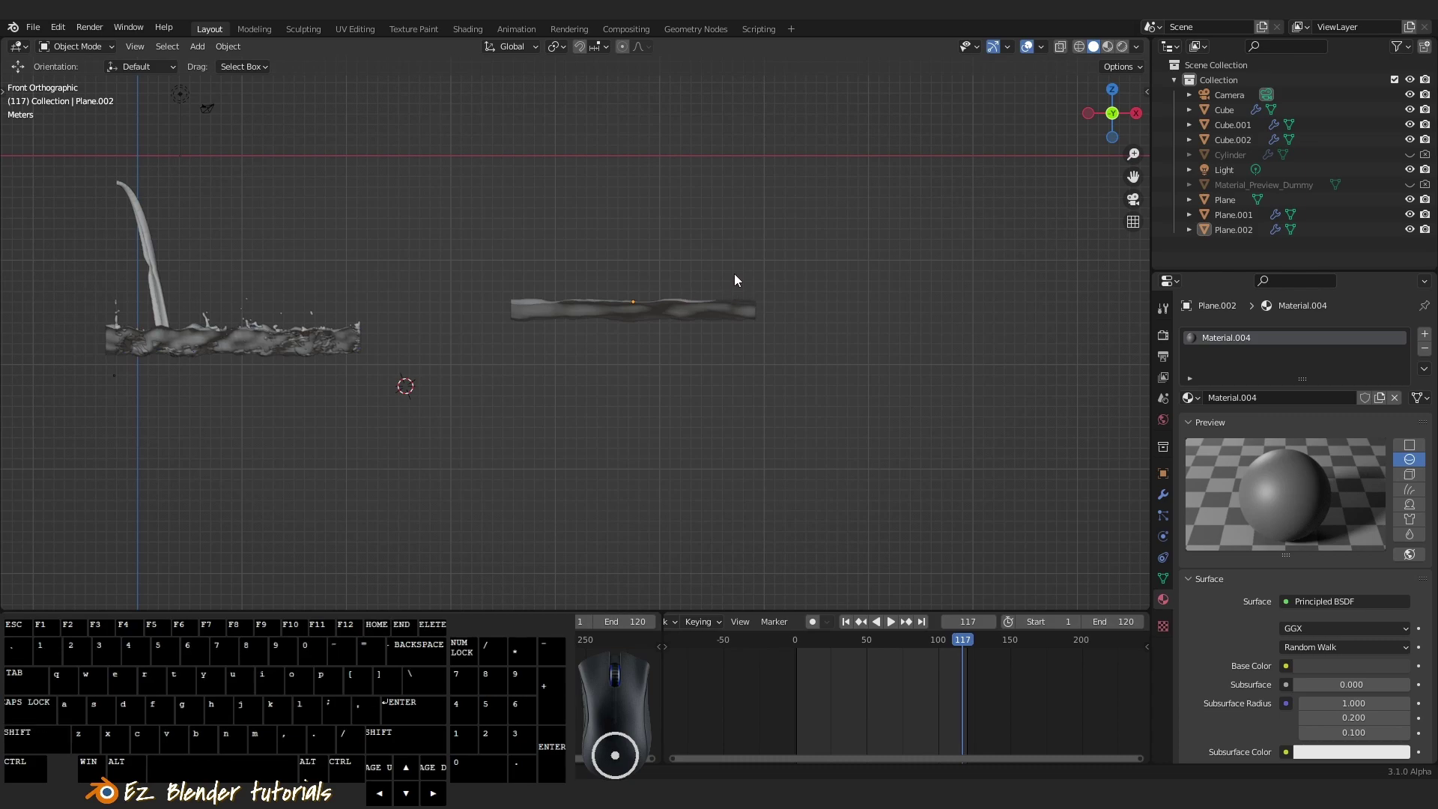
Add Cube.003 from the front view and stretch its height above the terrain
middle_click(724, 211)
drag(717, 273, 753, 338)
middle_click(732, 330)
middle_click(711, 326)
key(shift+a)
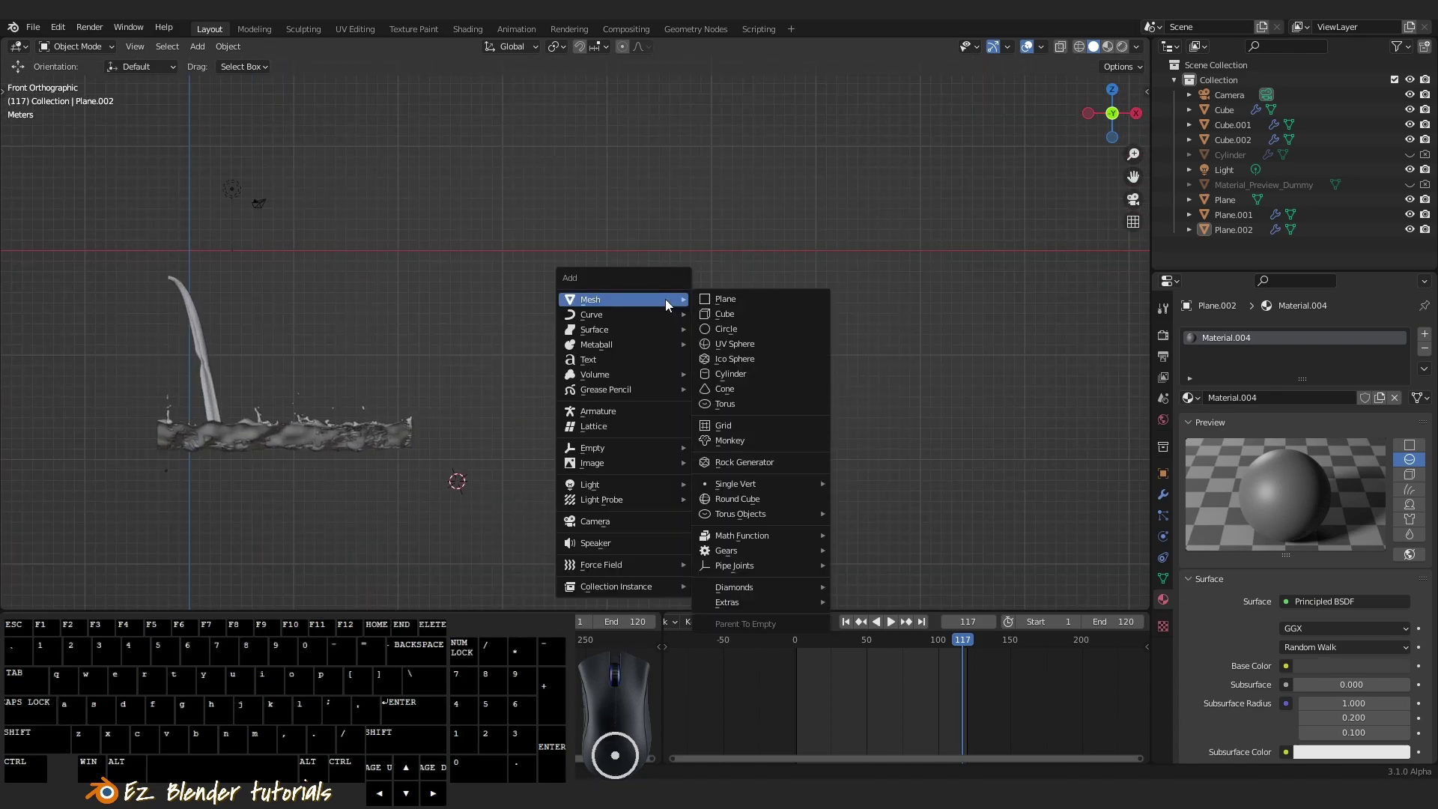
click(719, 324)
drag(643, 384, 556, 444)
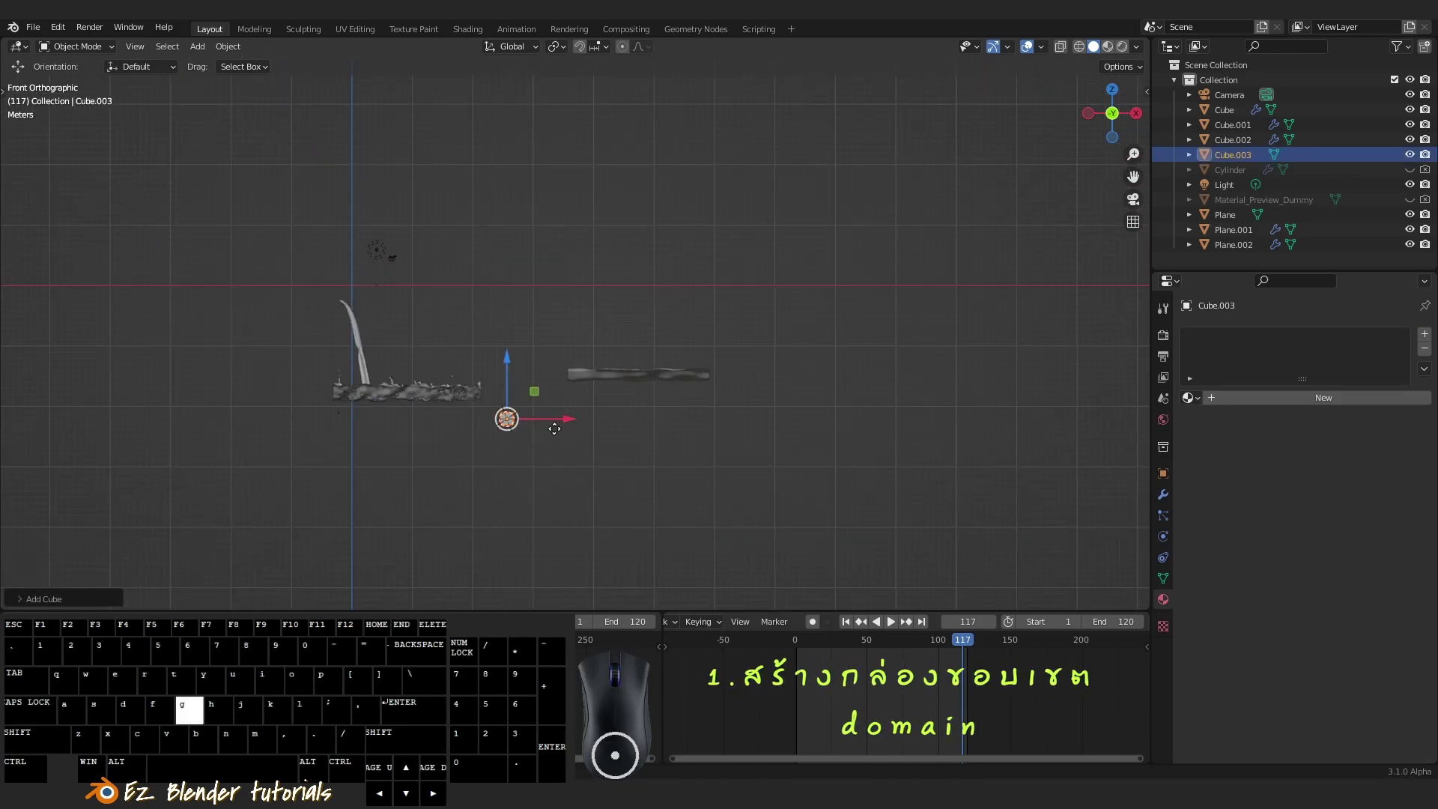
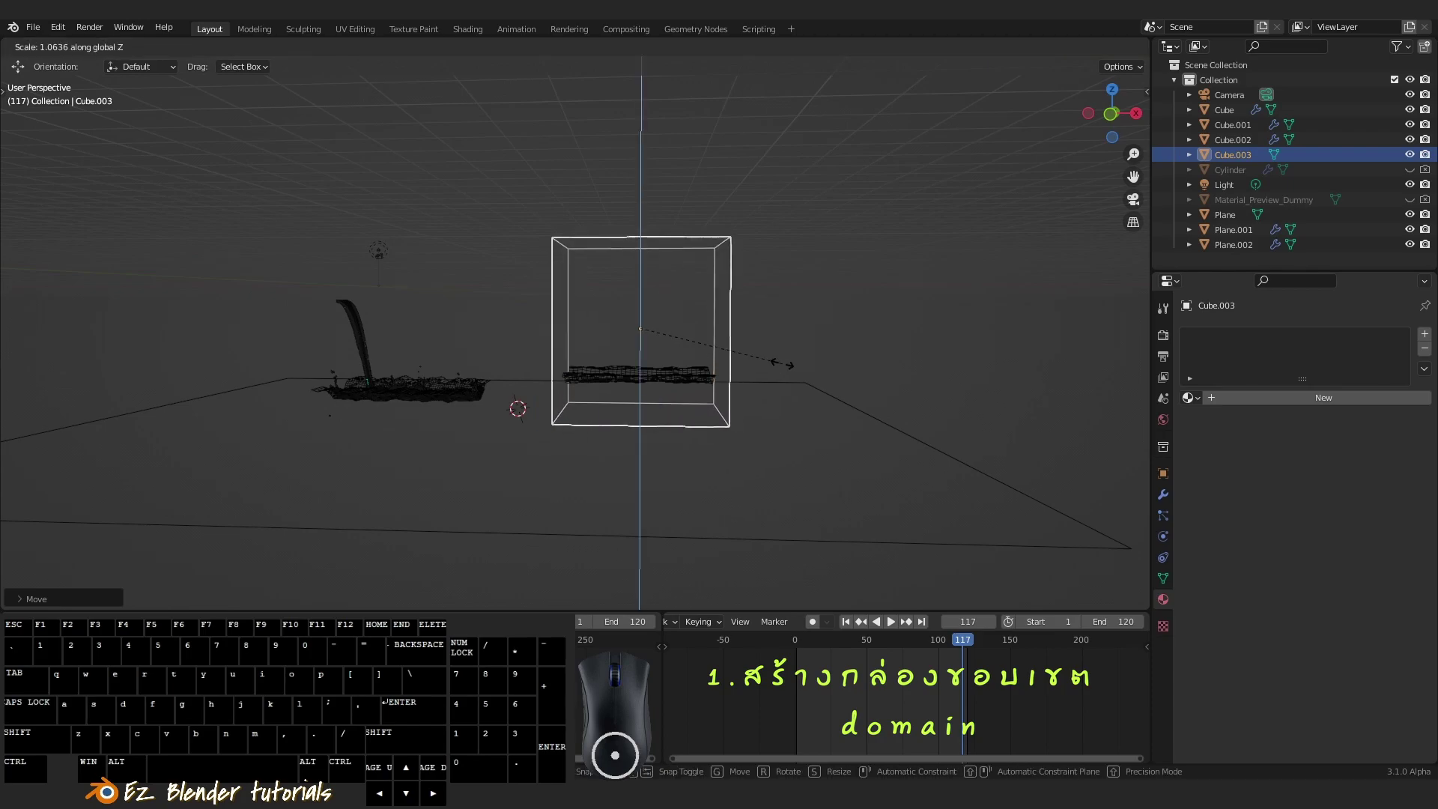
click(752, 372)
Widen the cube from the top view so the box encloses all of Plane.002
drag(757, 382, 717, 398)
drag(710, 403, 711, 419)
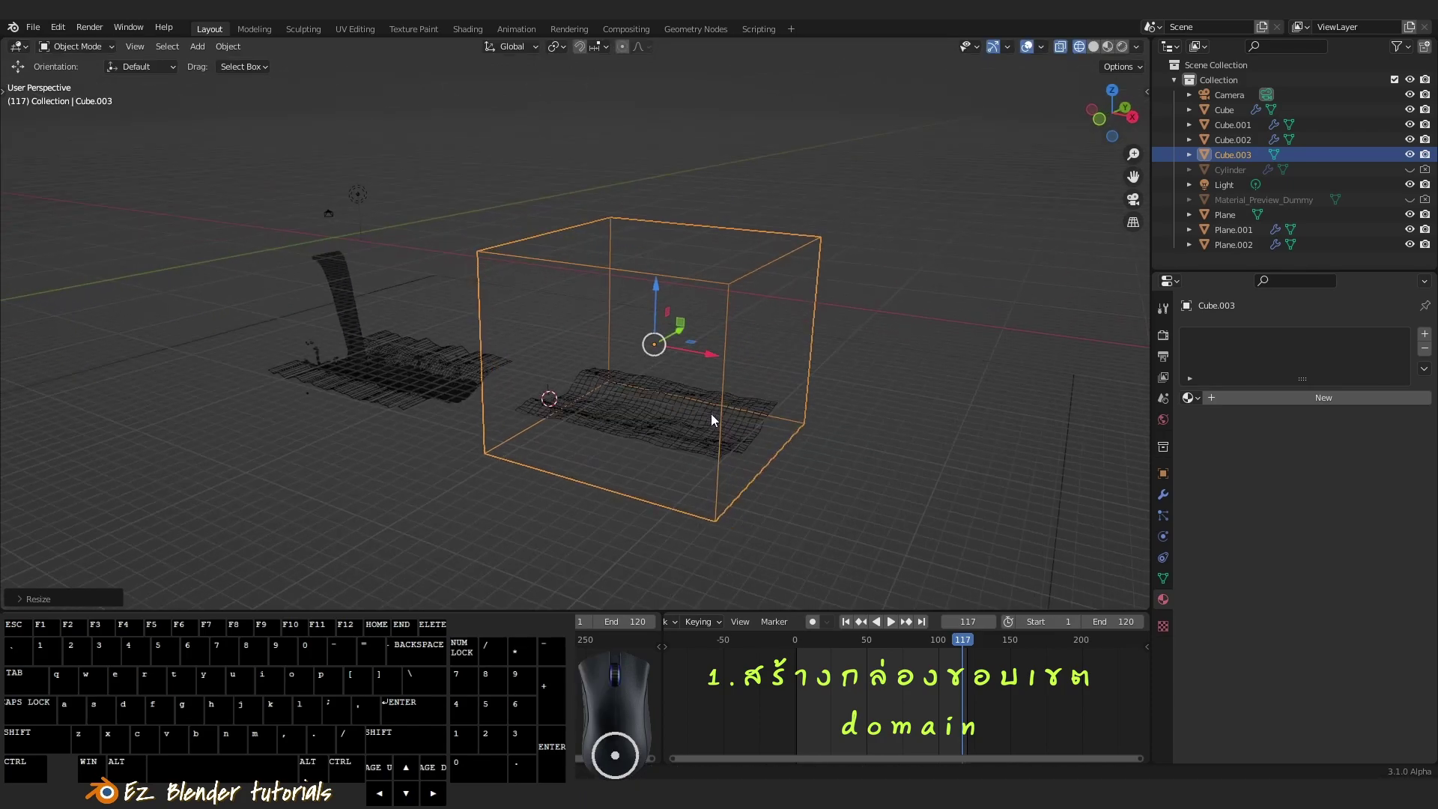
drag(670, 440, 707, 441)
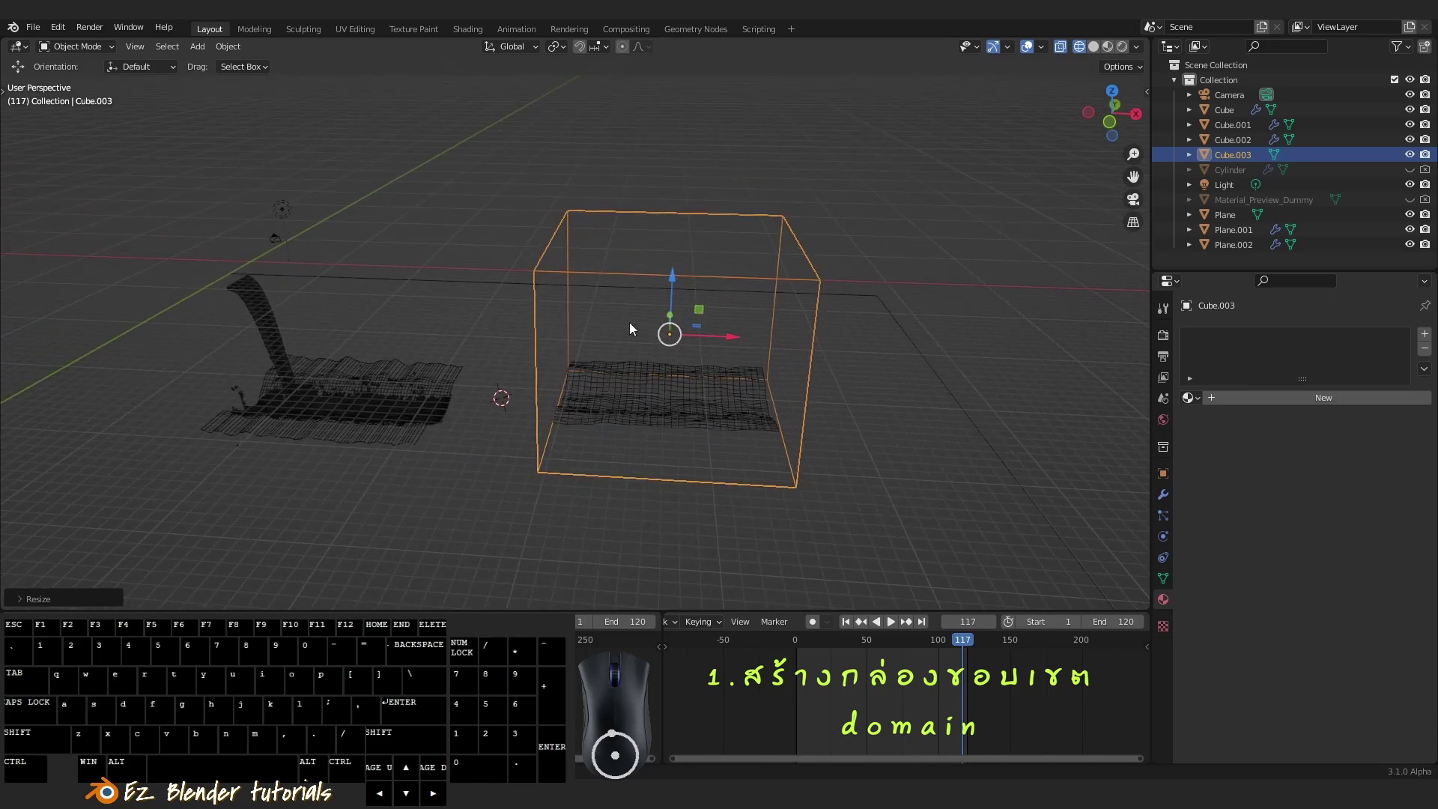
drag(645, 329, 606, 347)
drag(686, 353, 684, 391)
key(`)
key(s)
key(y)
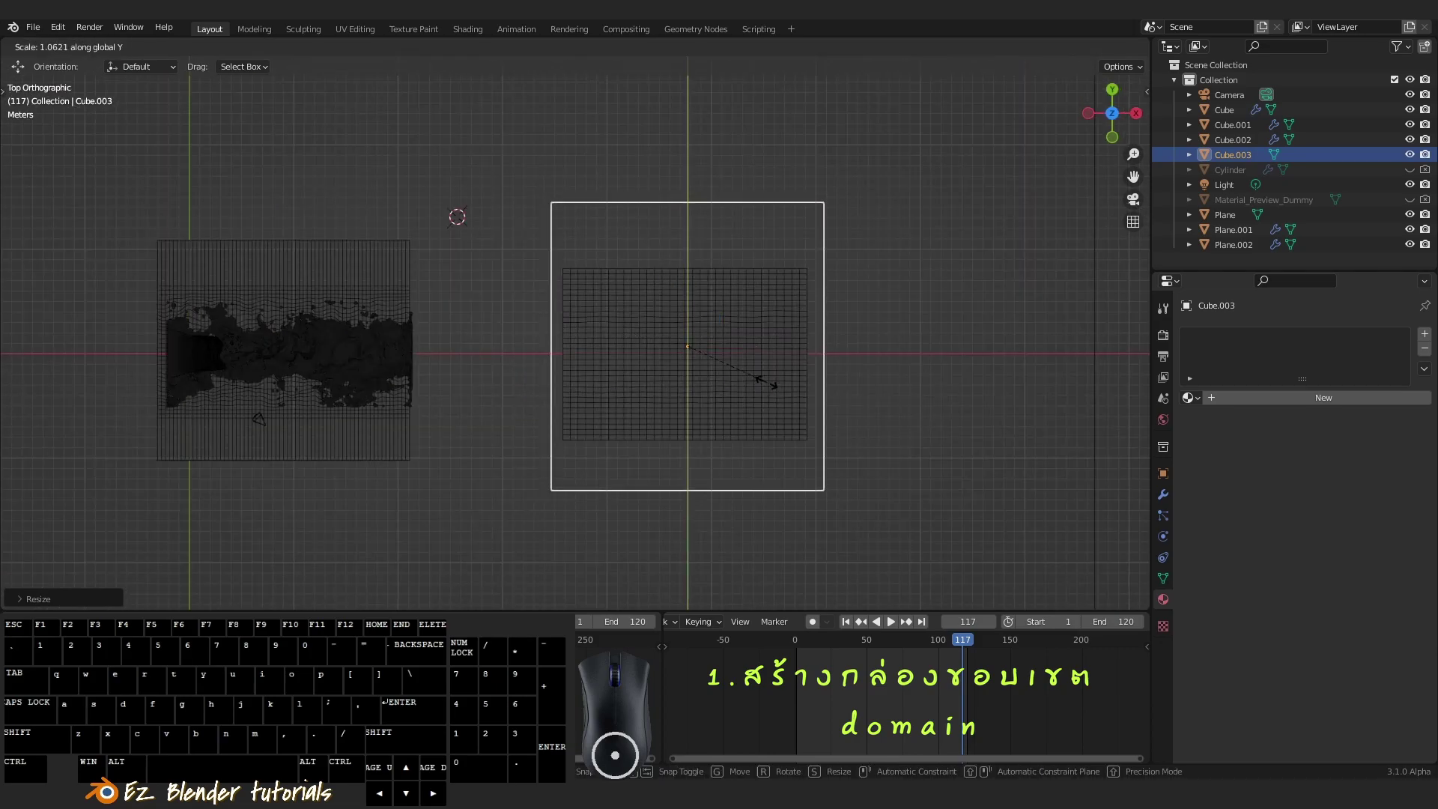
key(x)
click(767, 391)
drag(734, 425, 701, 310)
middle_click(920, 410)
middle_click(959, 471)
drag(933, 456, 904, 394)
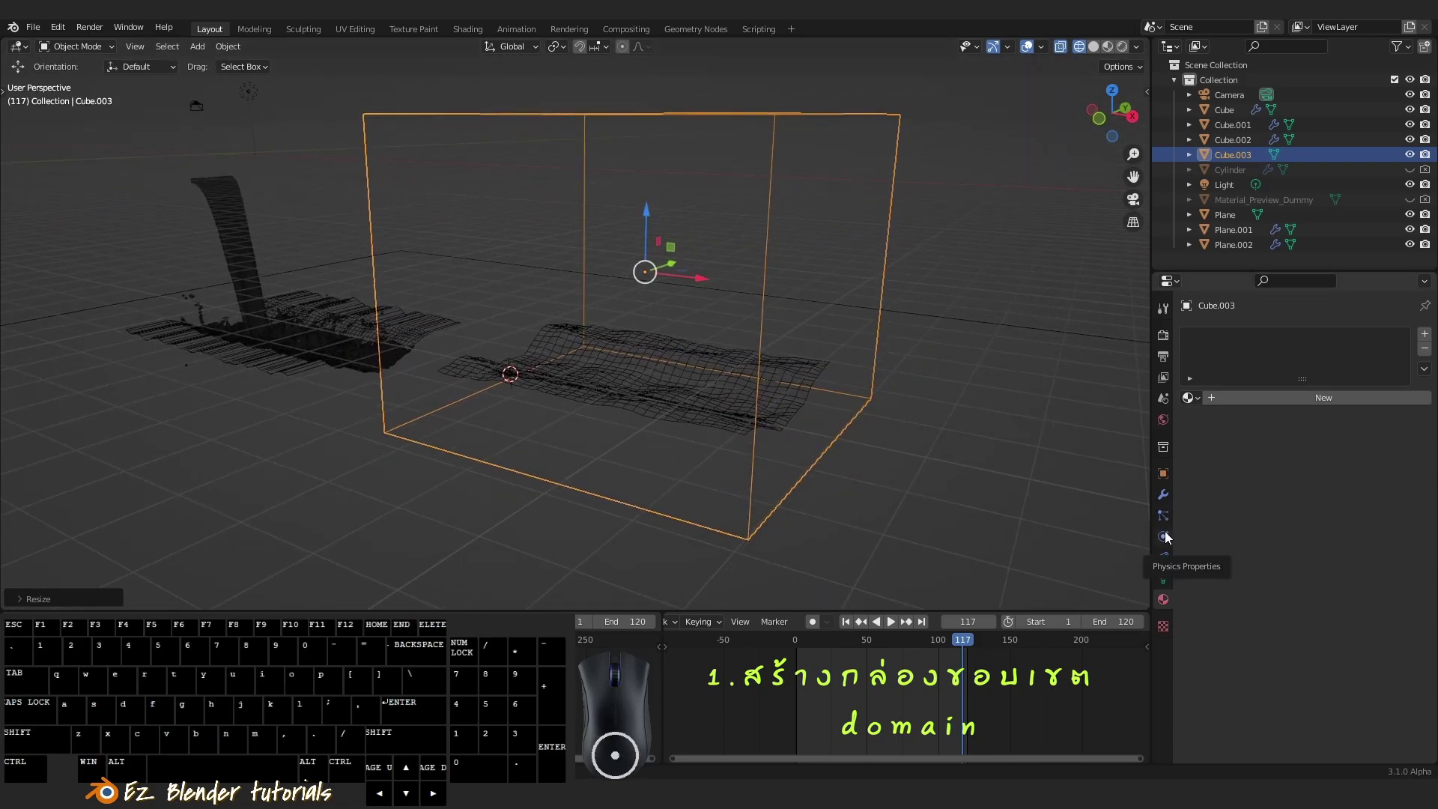
Add Fluid physics to Cube.003 as a liquid-type domain
click(1168, 540)
drag(913, 395, 920, 411)
click(1344, 356)
right_click(1344, 356)
drag(880, 389, 906, 363)
click(1304, 473)
right_click(1304, 473)
middle_click(1260, 450)
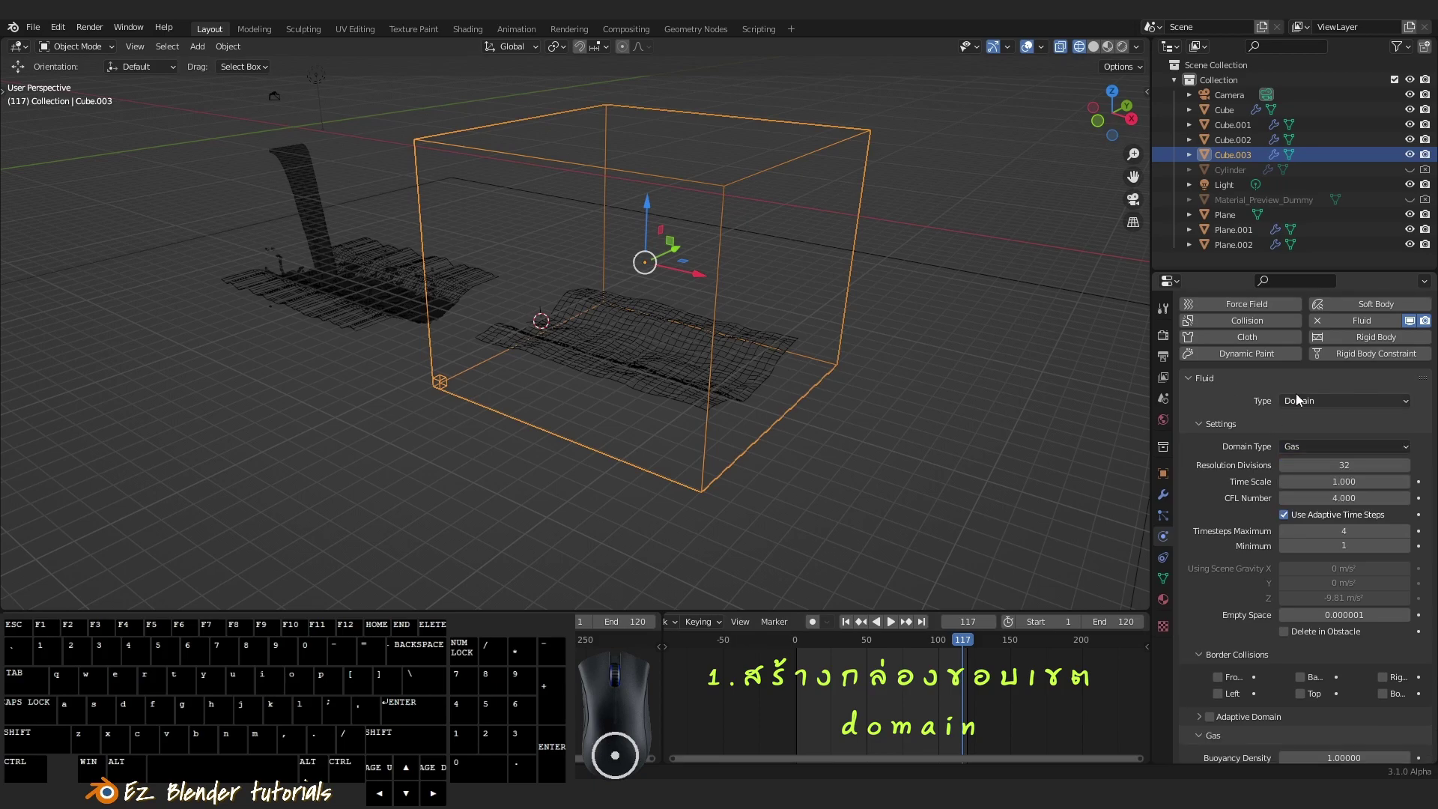
click(1305, 411)
click(1297, 440)
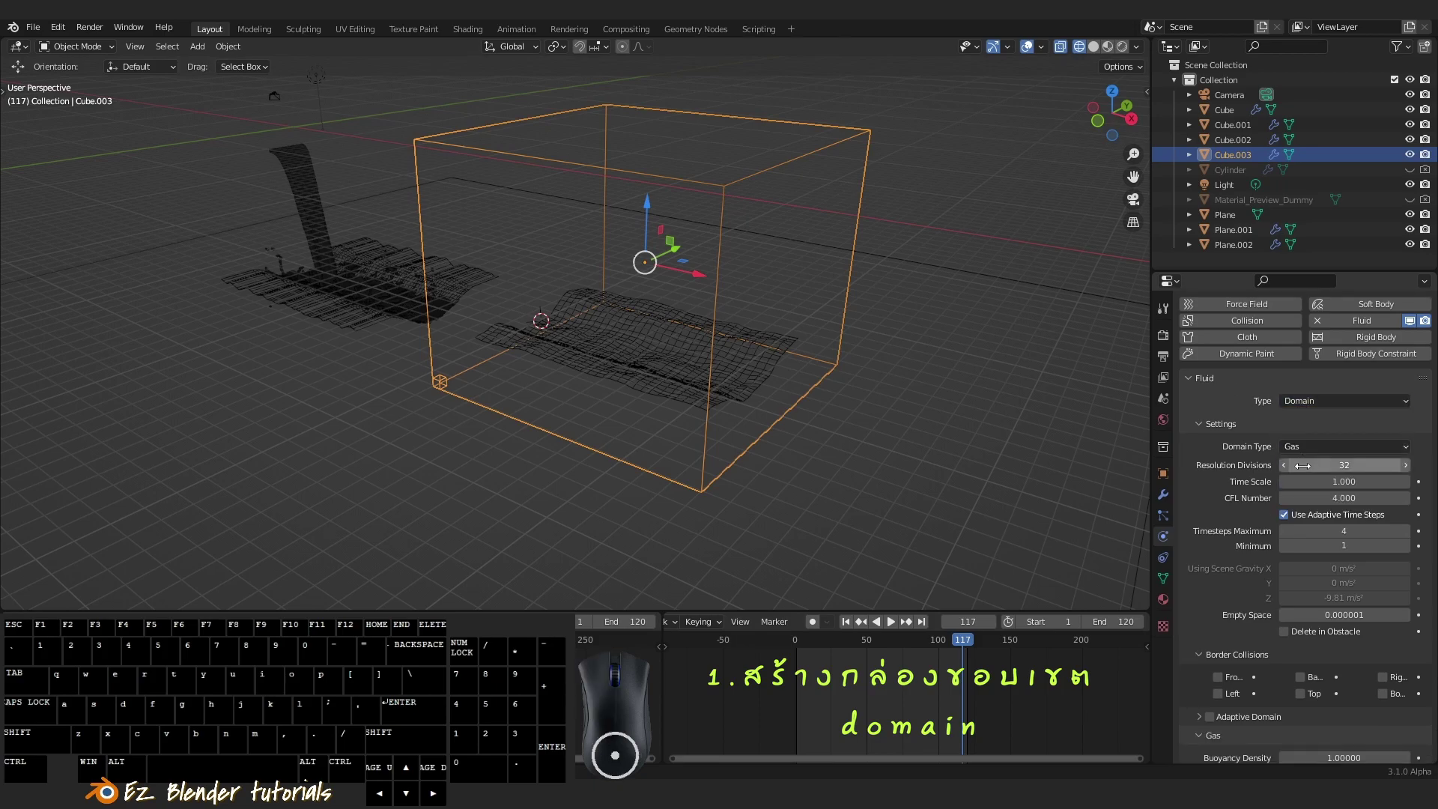
click(1304, 453)
click(1305, 480)
Set the domain's Resolution Divisions to 120
middle_click(976, 406)
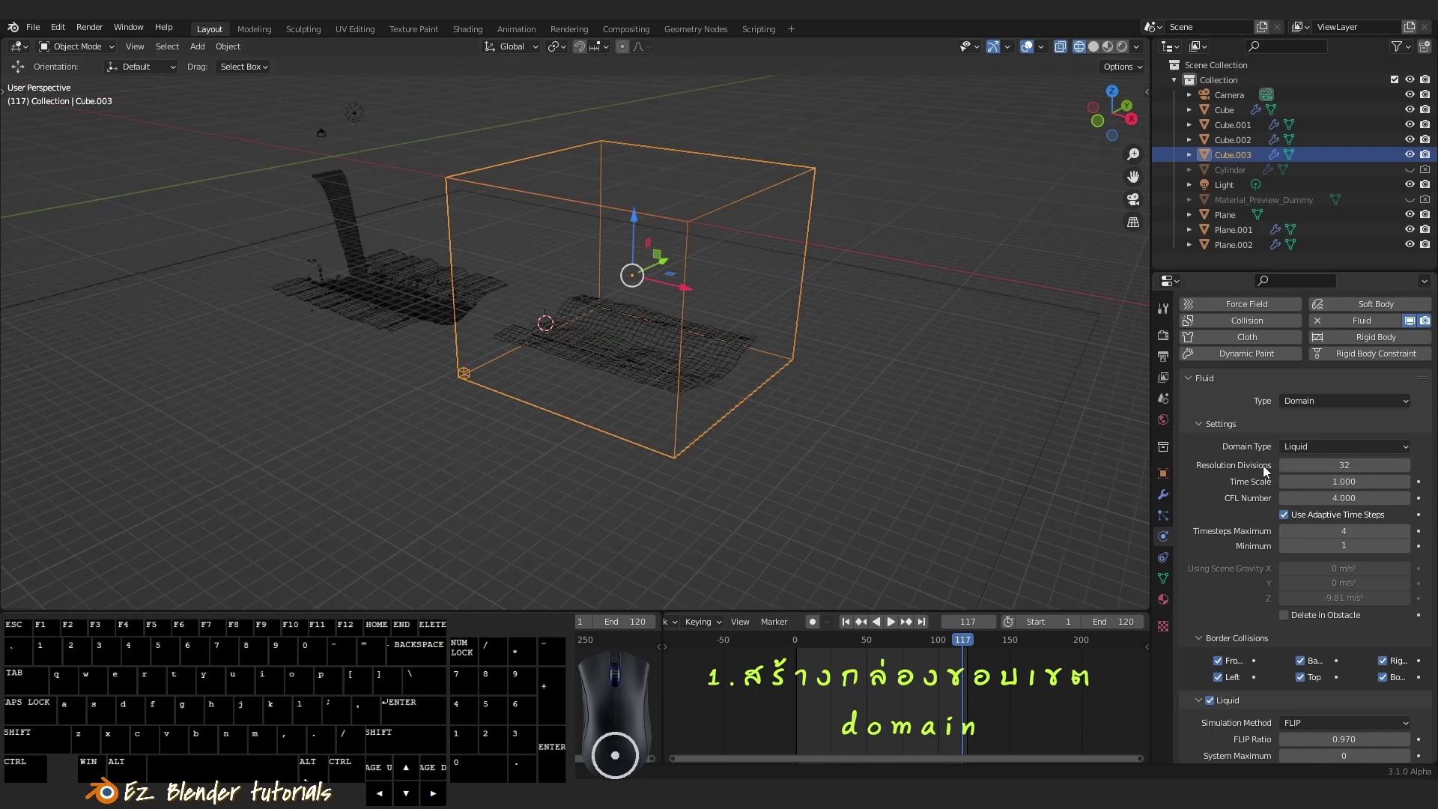
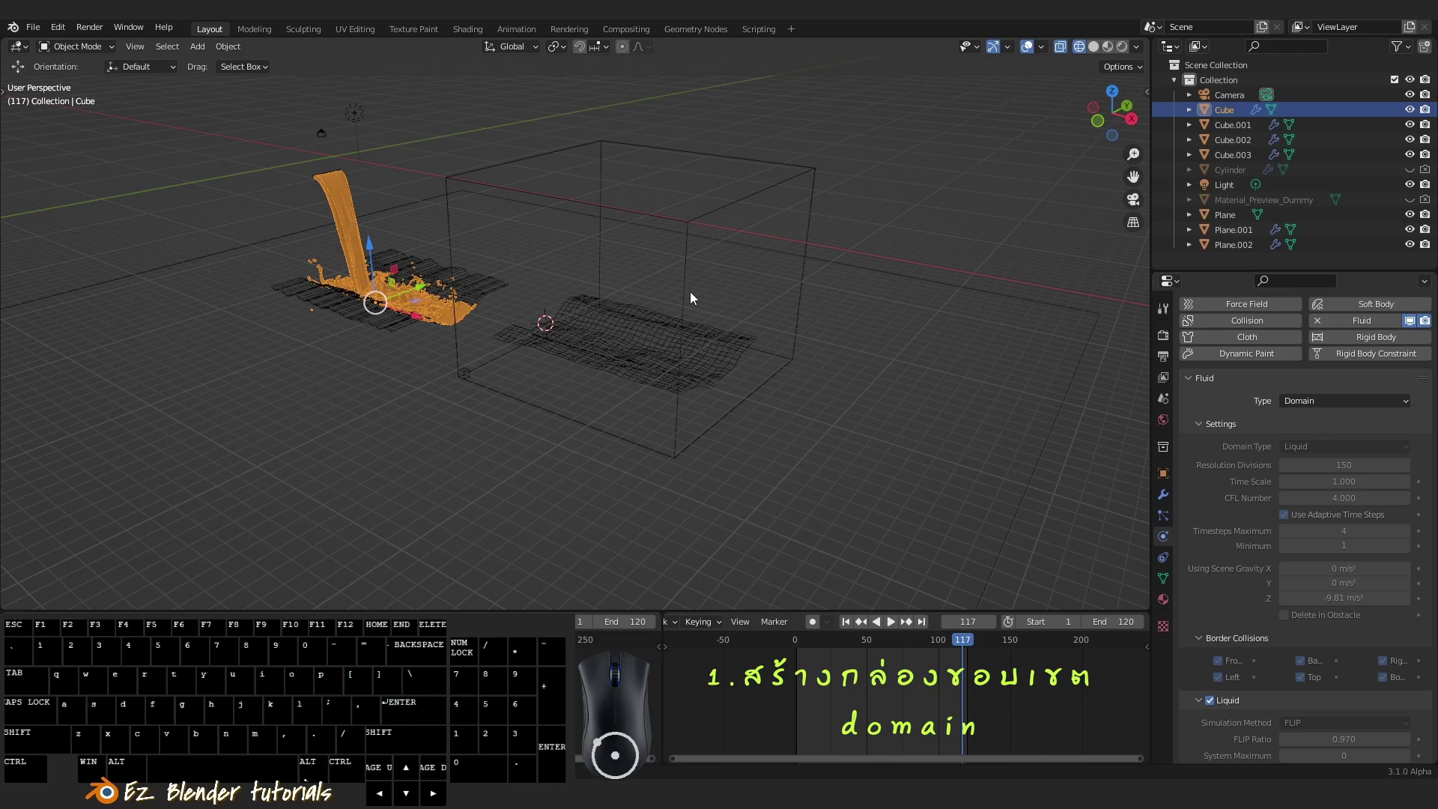
right_click(695, 298)
drag(923, 410, 900, 441)
middle_click(796, 430)
drag(806, 414, 829, 380)
middle_click(832, 395)
middle_click(840, 400)
middle_click(851, 382)
drag(859, 370, 835, 446)
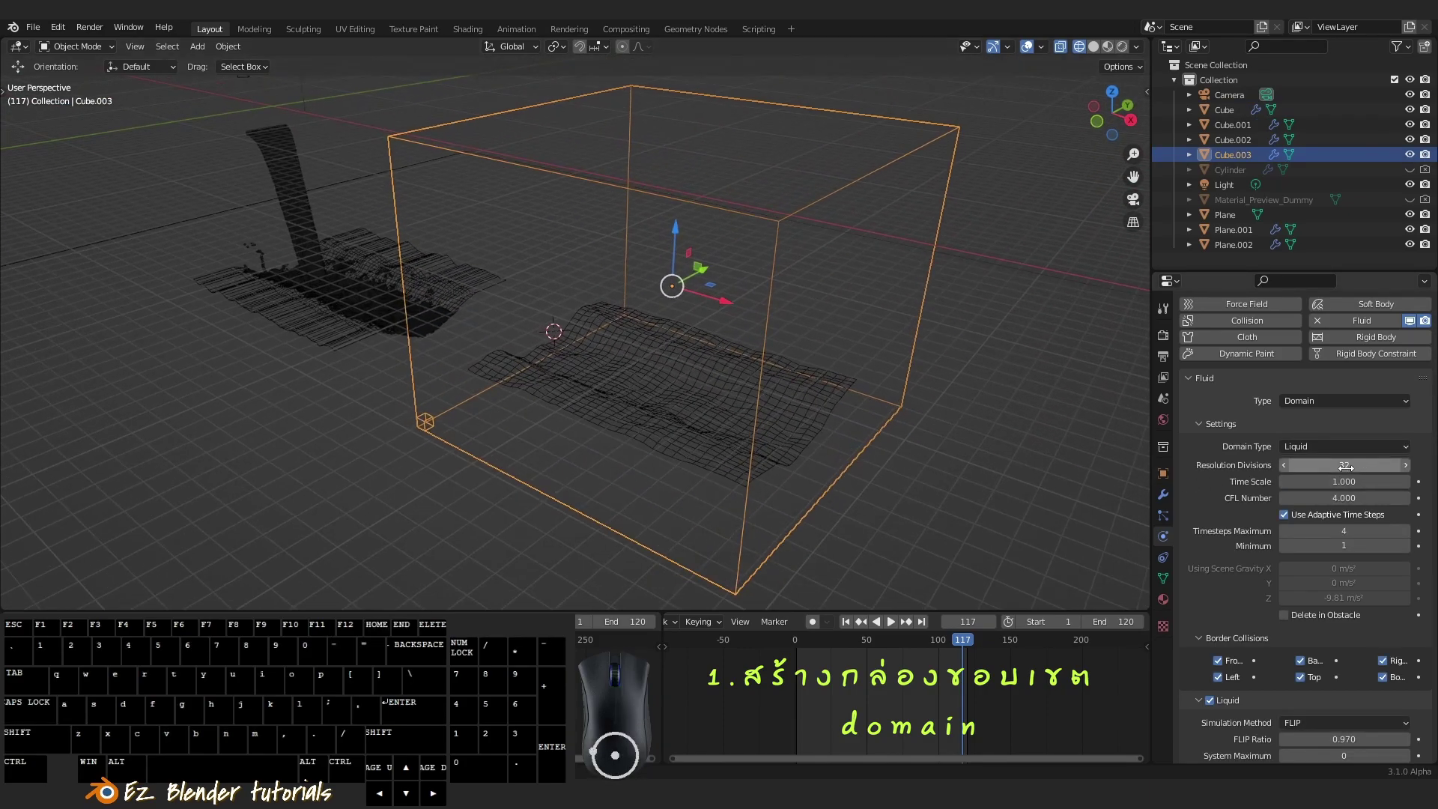
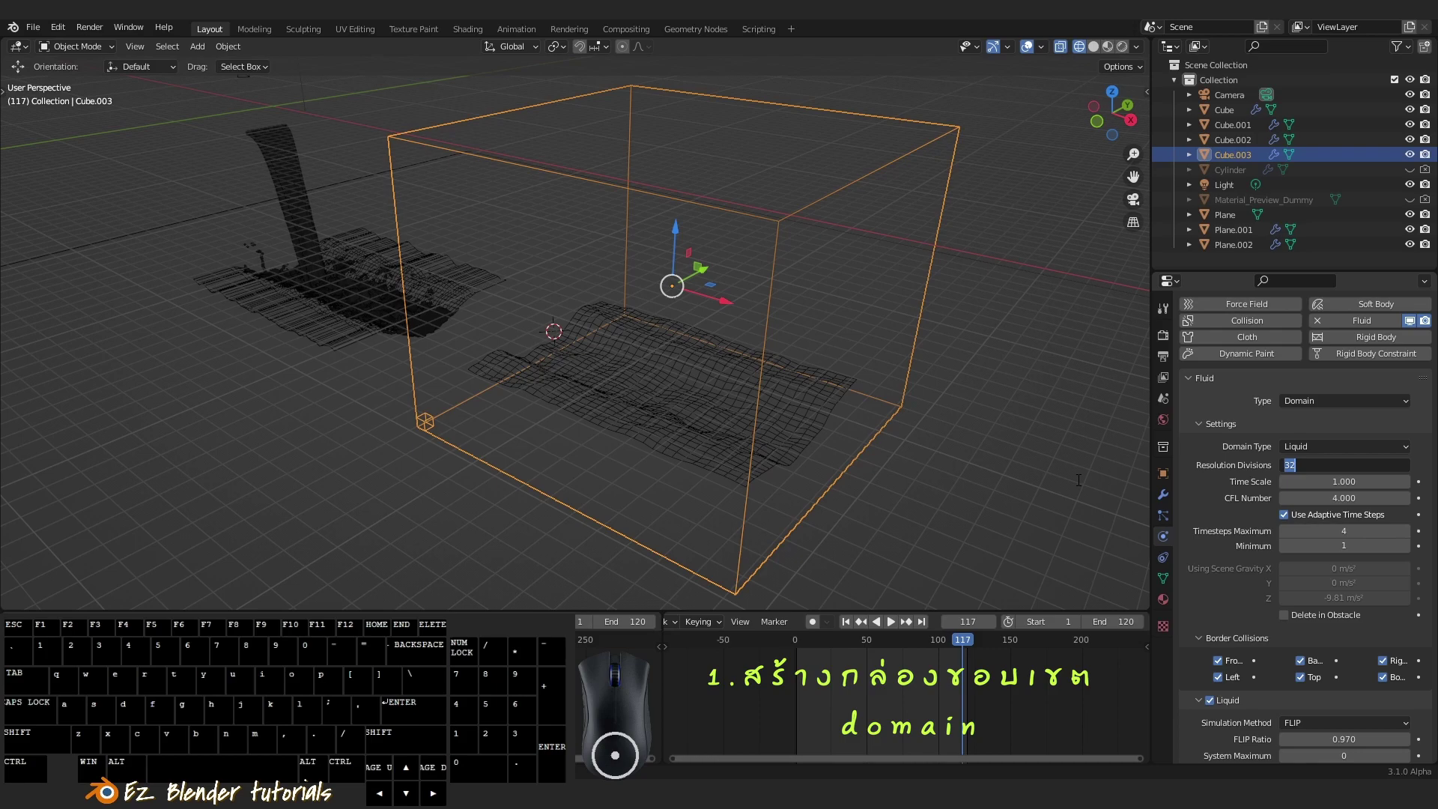
key(KP_1)
key(KP_2)
key(KP_0)
key(KP_Enter)
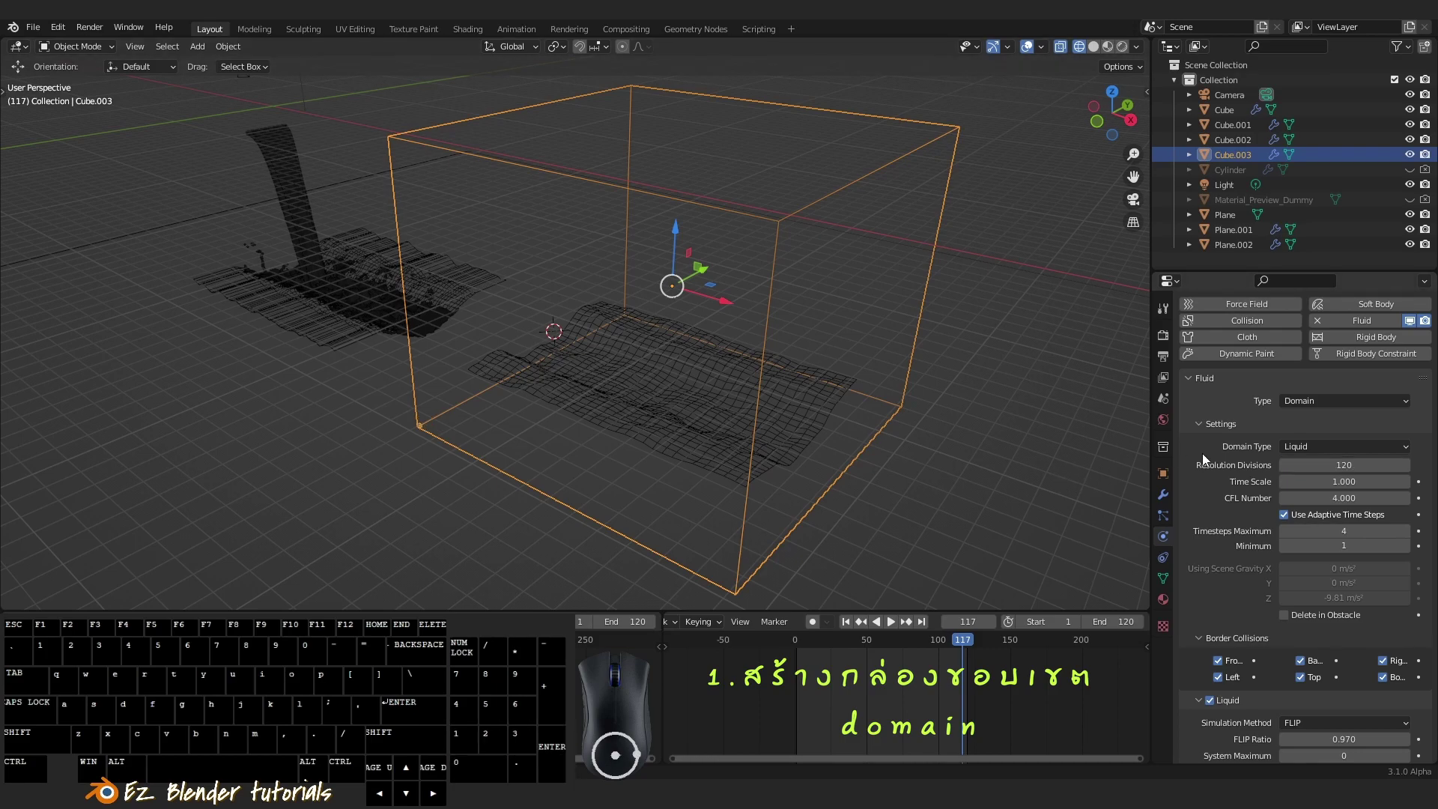
scroll(up, 3)
click(1210, 591)
right_click(1210, 591)
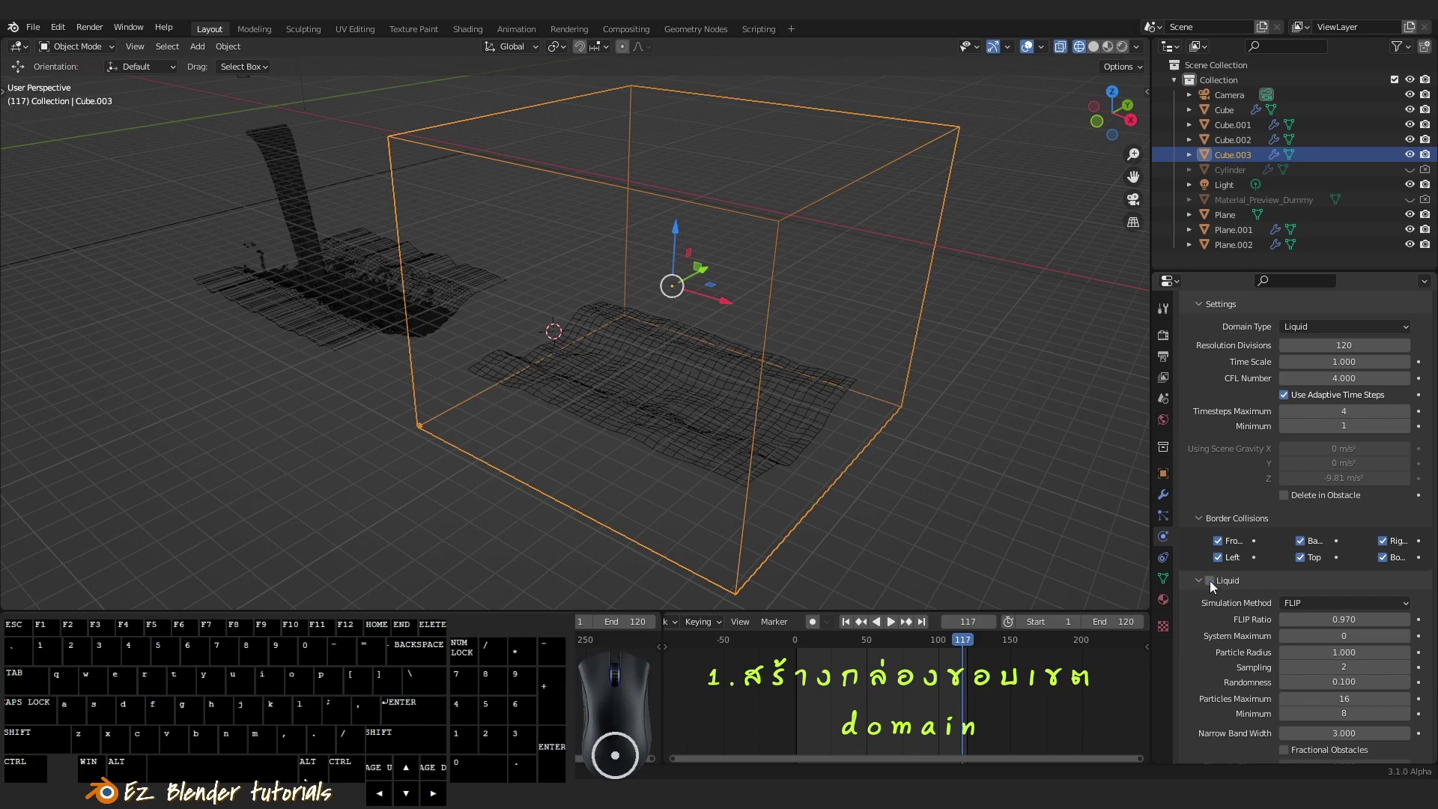
Enable Diffusion and Mesh generation for the liquid domain
click(1212, 590)
right_click(1212, 590)
middle_click(1225, 561)
middle_click(1239, 565)
middle_click(1255, 462)
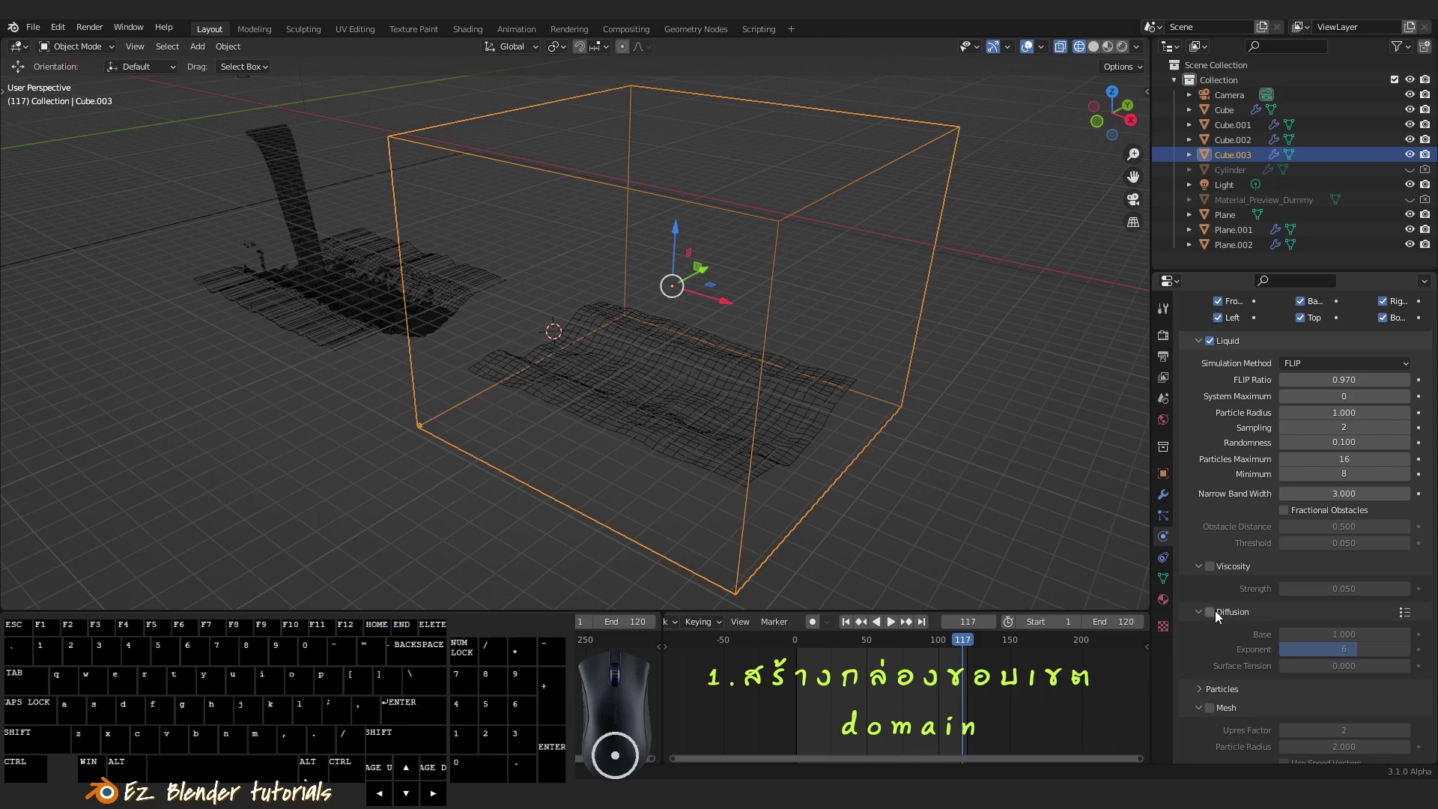
click(1214, 622)
click(1406, 621)
click(1348, 564)
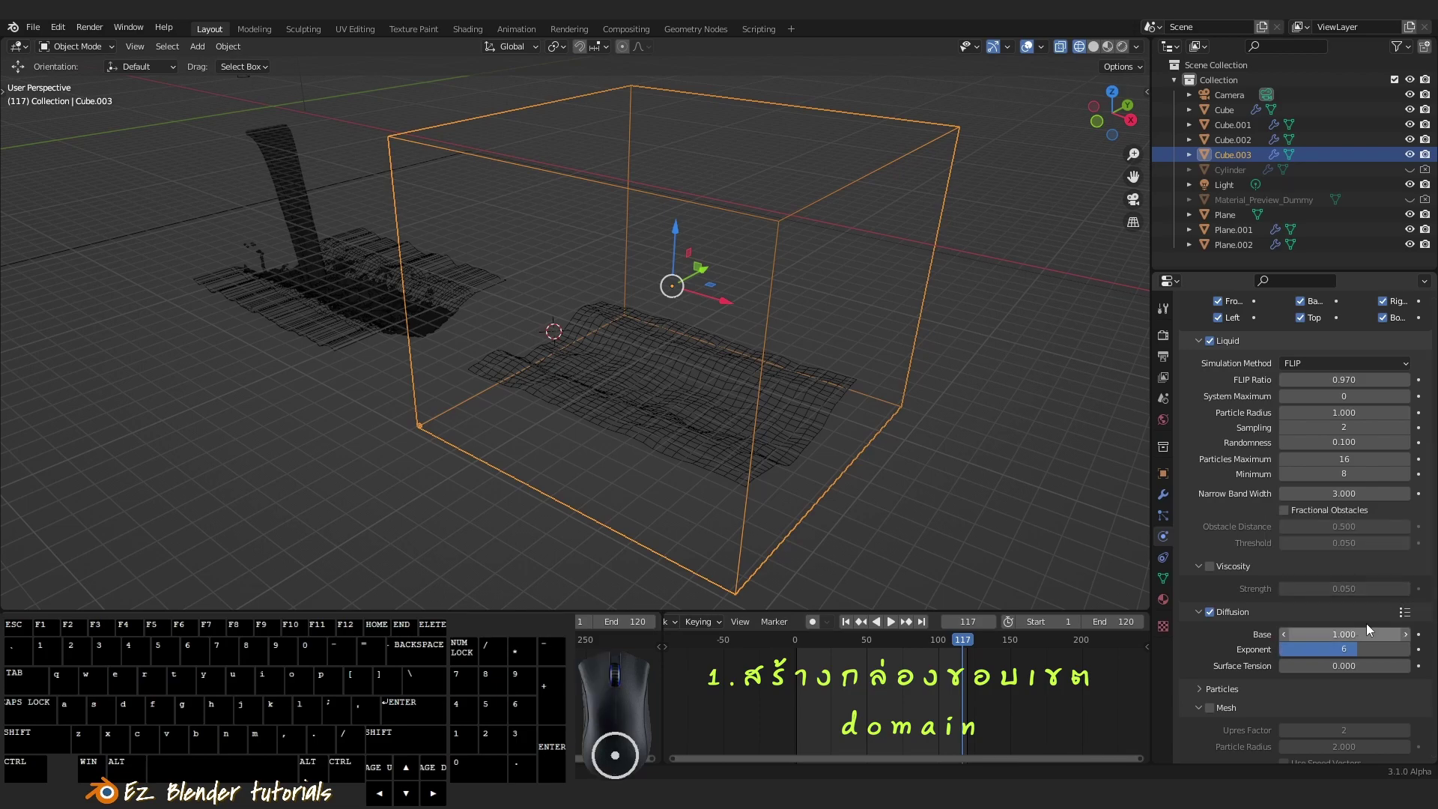
click(1401, 620)
click(1346, 538)
click(1350, 566)
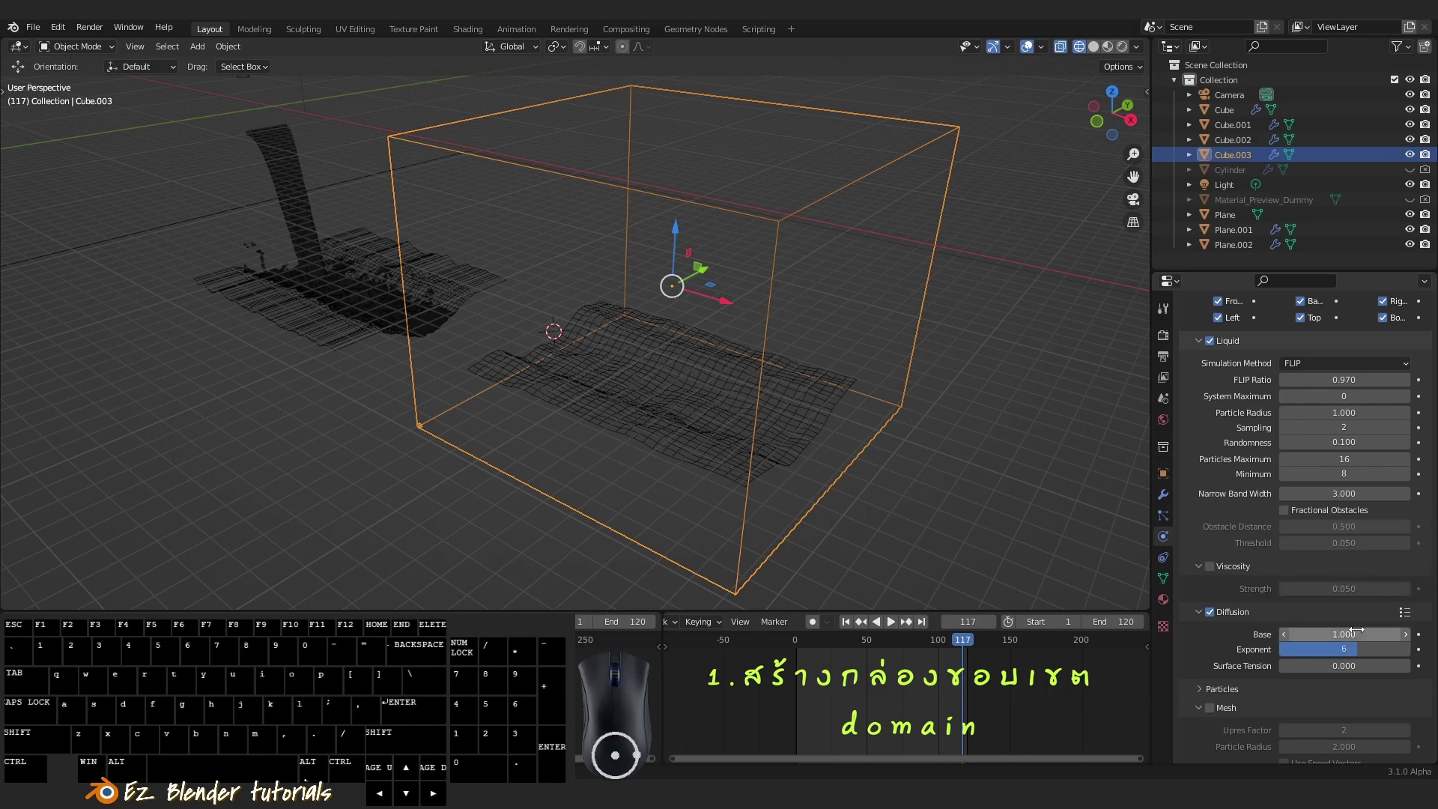
middle_click(1309, 632)
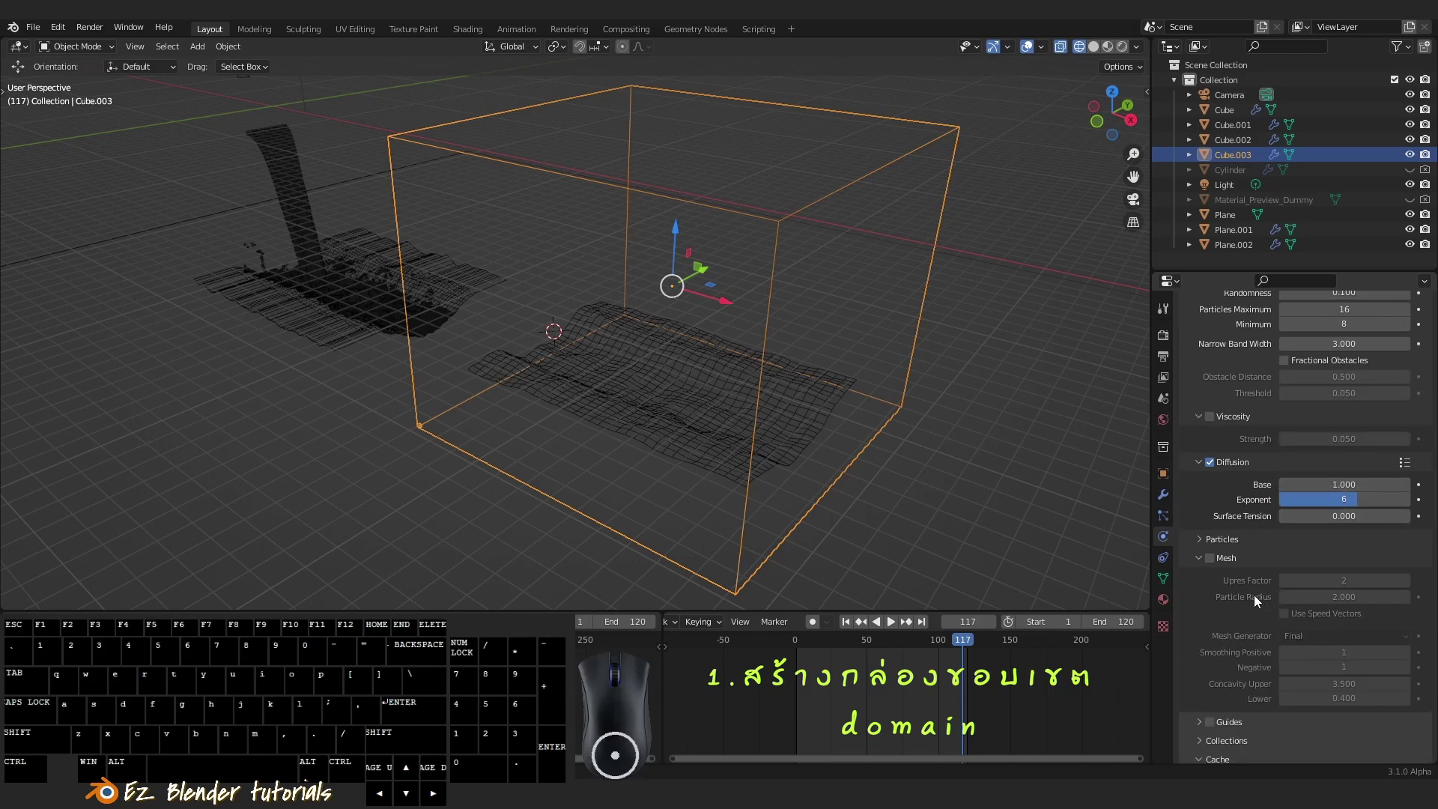
click(1218, 569)
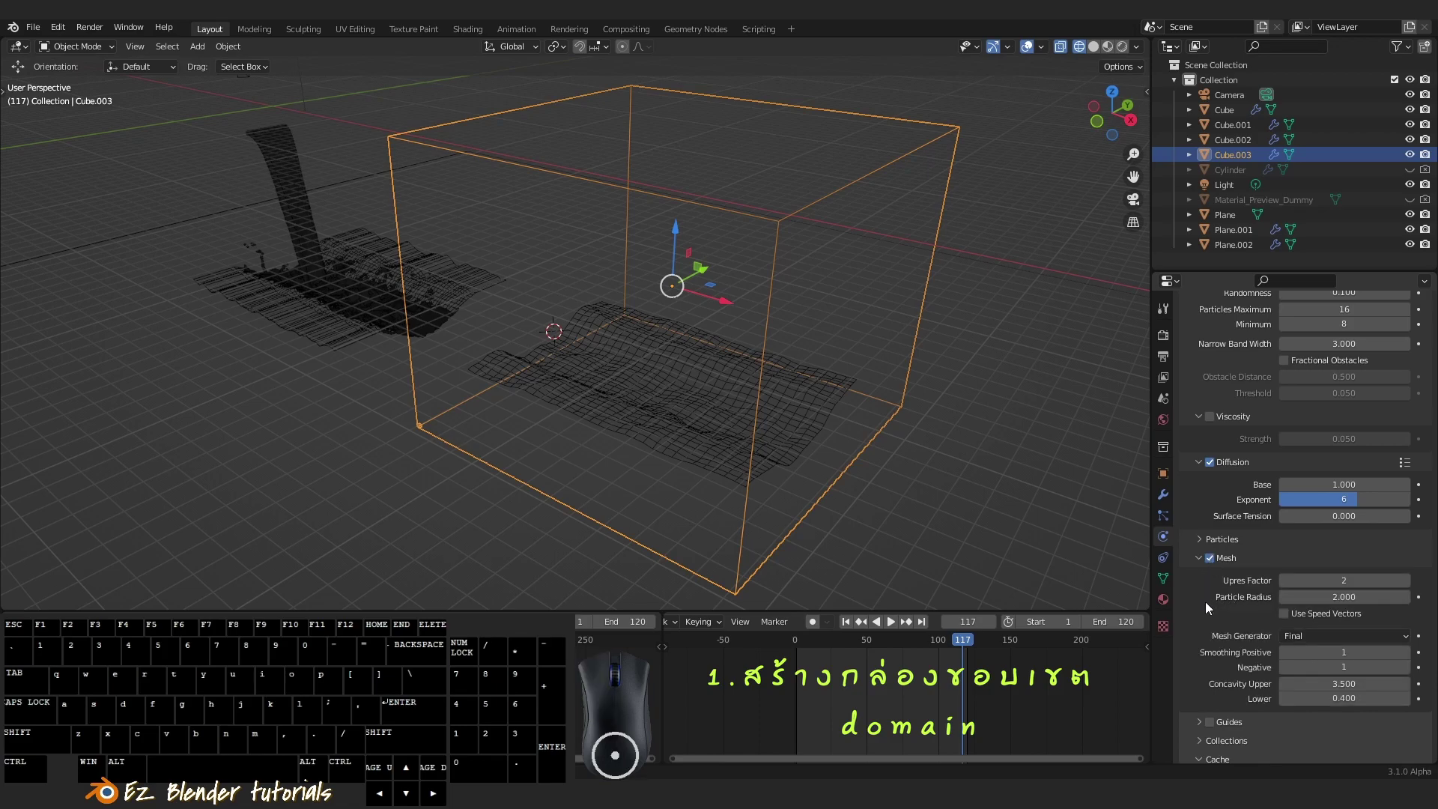
Change the cache Type from Replay to All and view the scene from the front
scroll(down, 3)
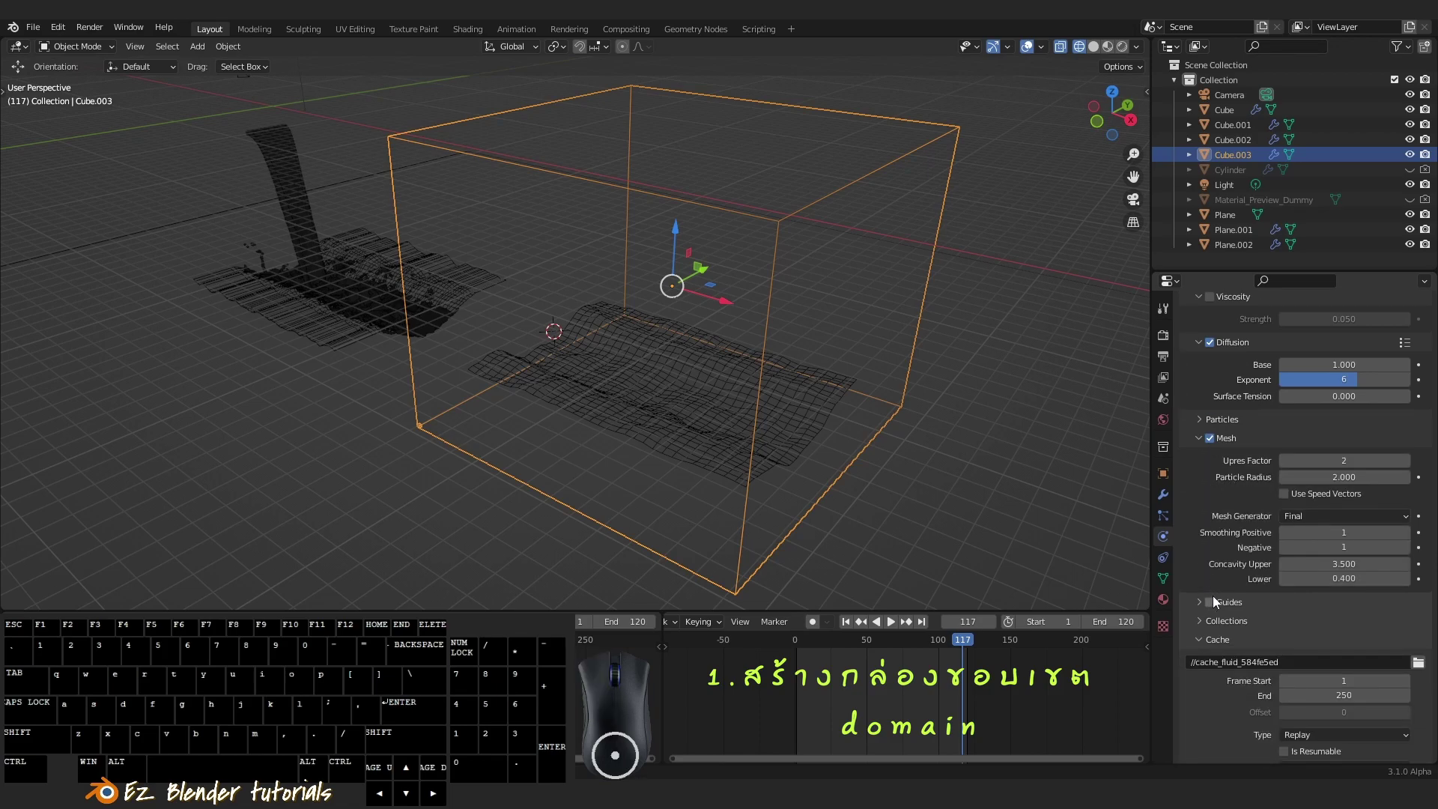
scroll(up, 3)
scroll(down, 3)
click(1318, 647)
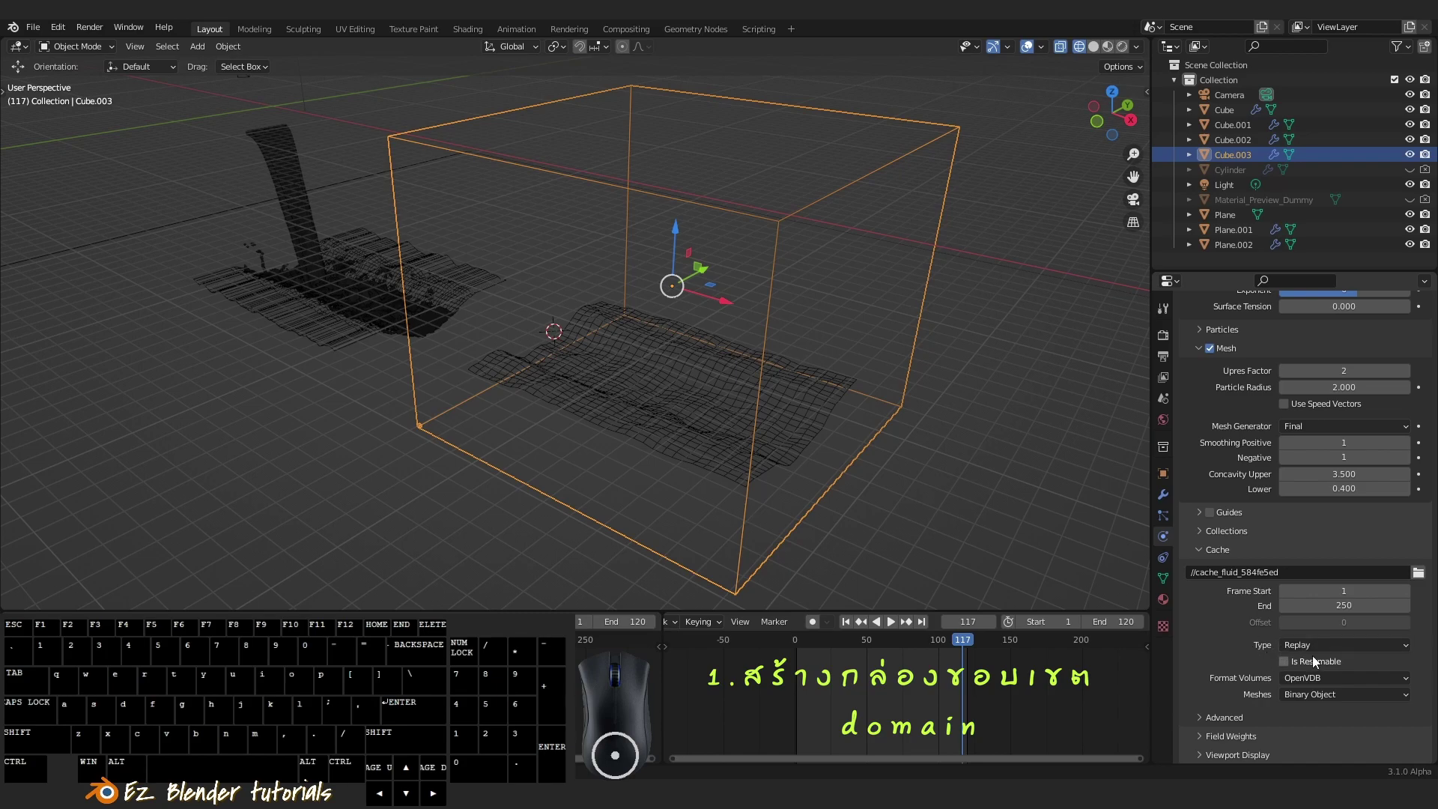
click(1314, 653)
click(1312, 697)
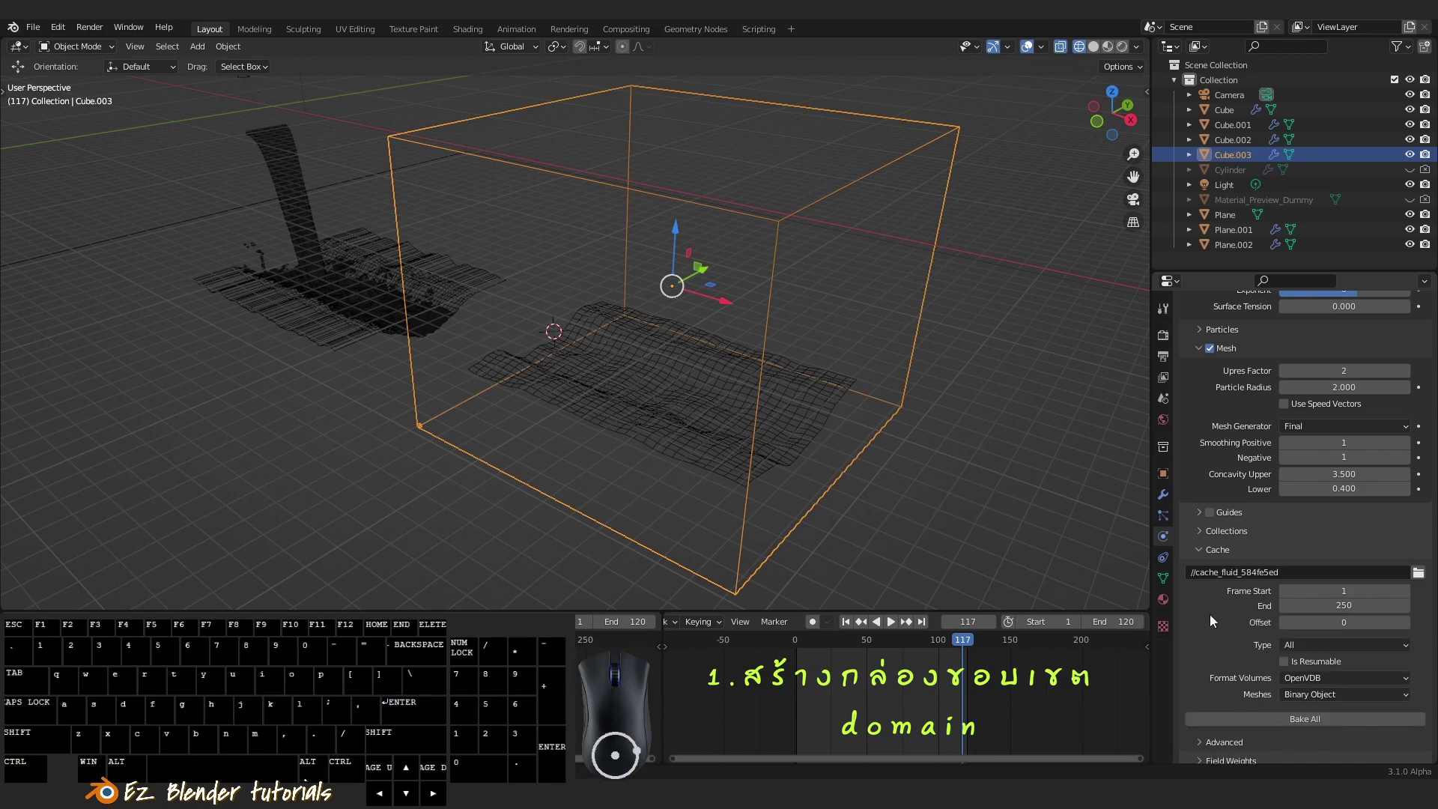
middle_click(839, 380)
middle_click(818, 408)
scroll(down, 3)
scroll(up, 3)
drag(799, 422, 885, 422)
drag(829, 421, 804, 406)
key(`)
key(a)
drag(678, 286, 739, 353)
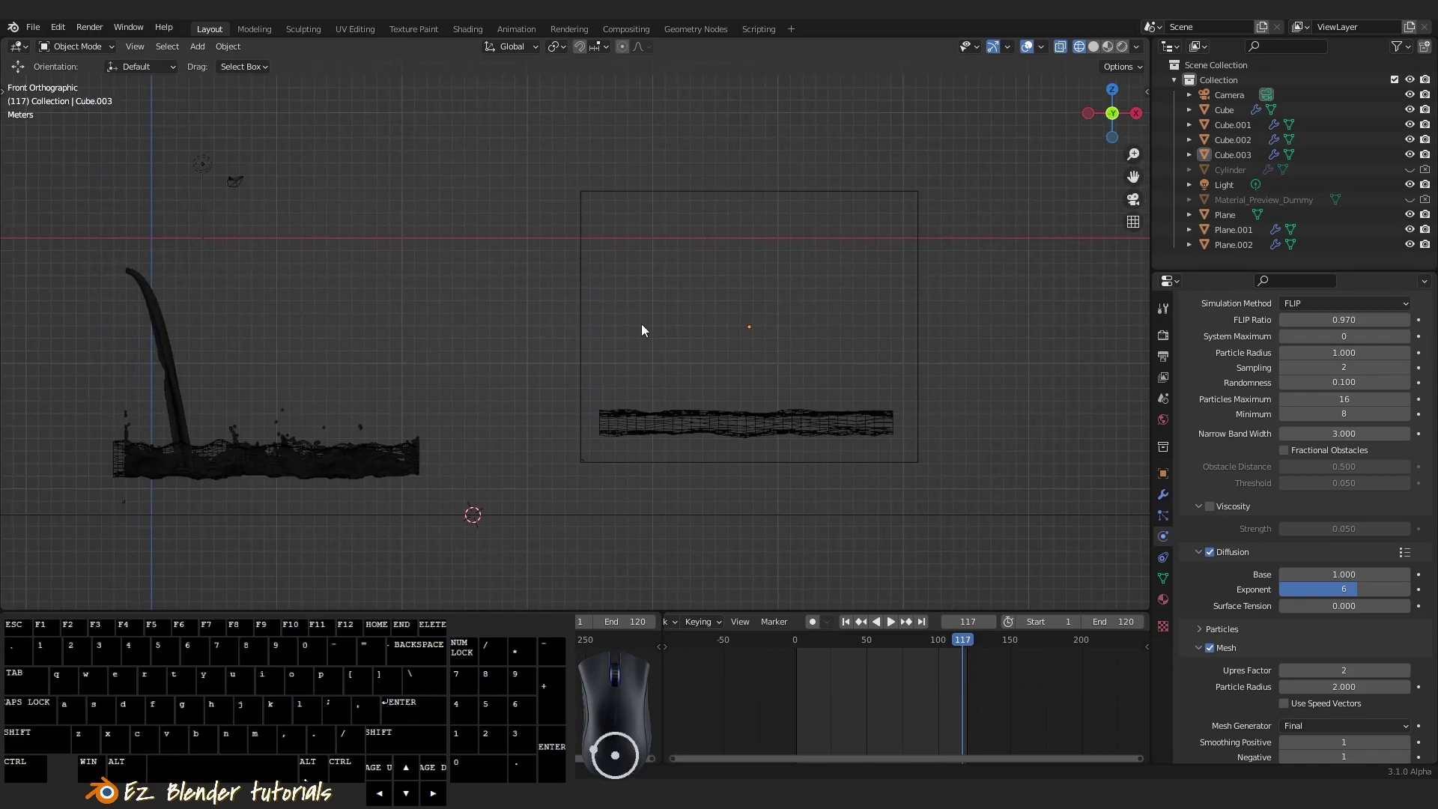
Add a new mesh cube, Cube.004, via Shift+A > Mesh > Cube
middle_click(676, 324)
middle_click(714, 325)
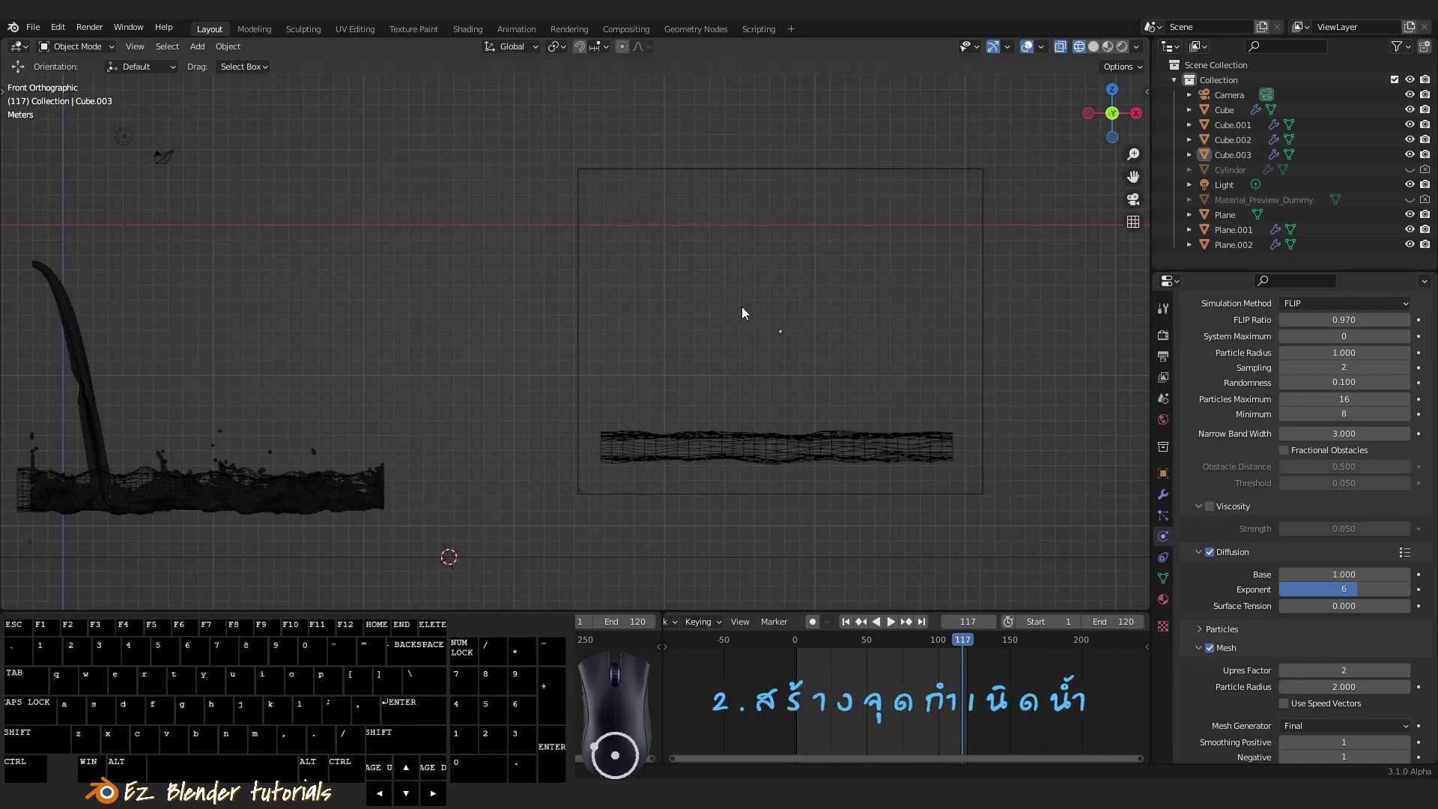
key(shift+a)
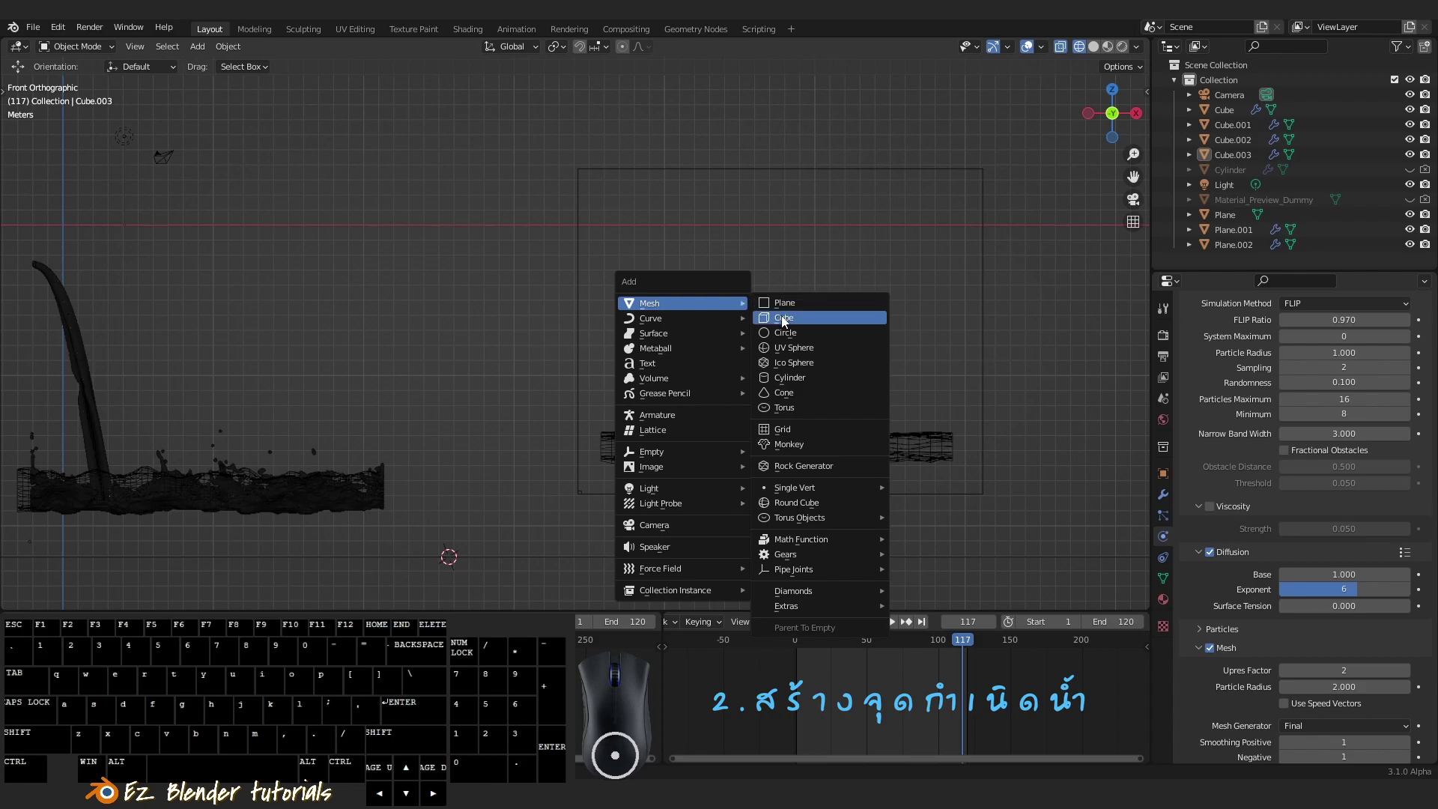
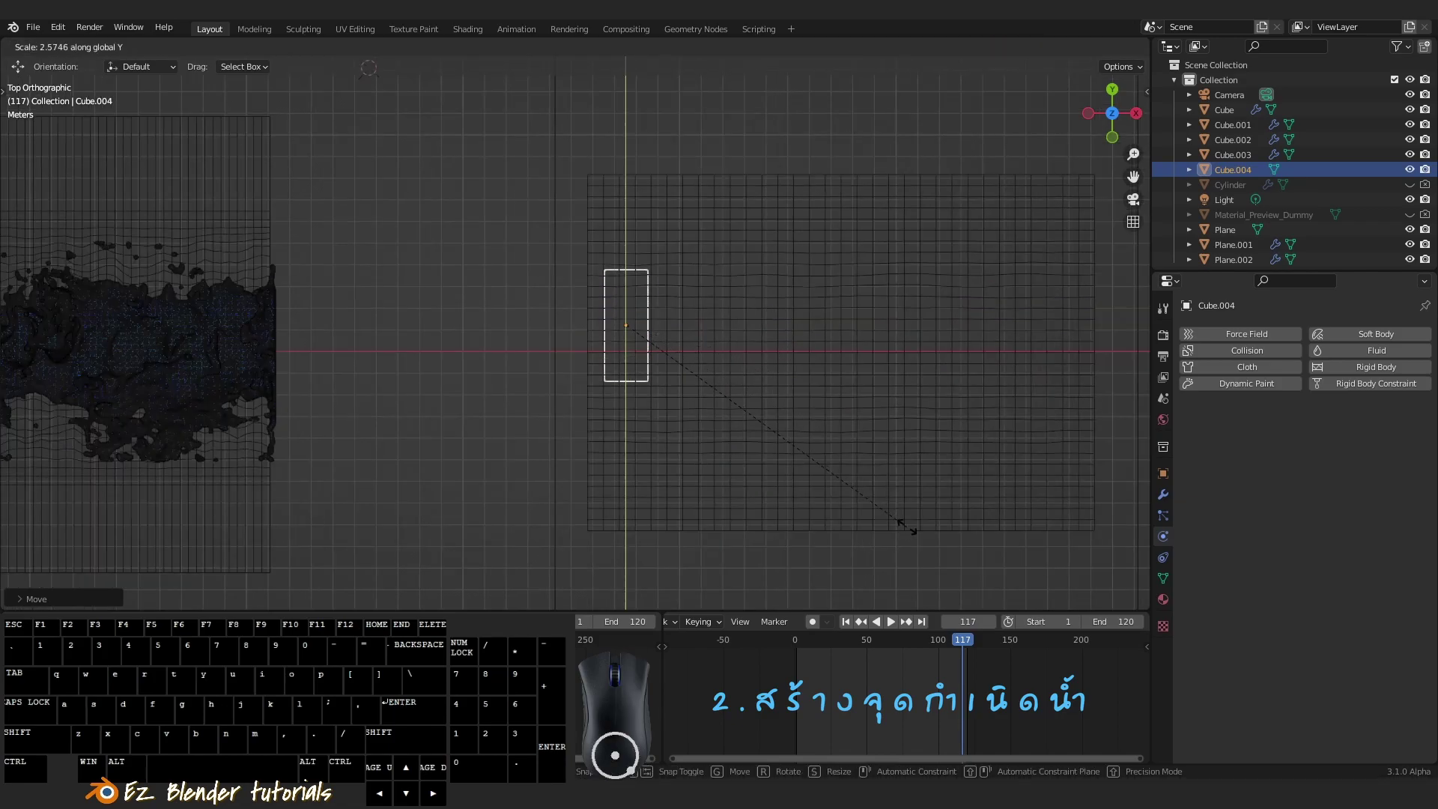
click(1023, 104)
Narrow Cube.004 along Y into a block and move it up inside the domain box
drag(742, 225, 737, 205)
key(g)
click(717, 250)
drag(762, 297, 754, 166)
key(`)
key(`)
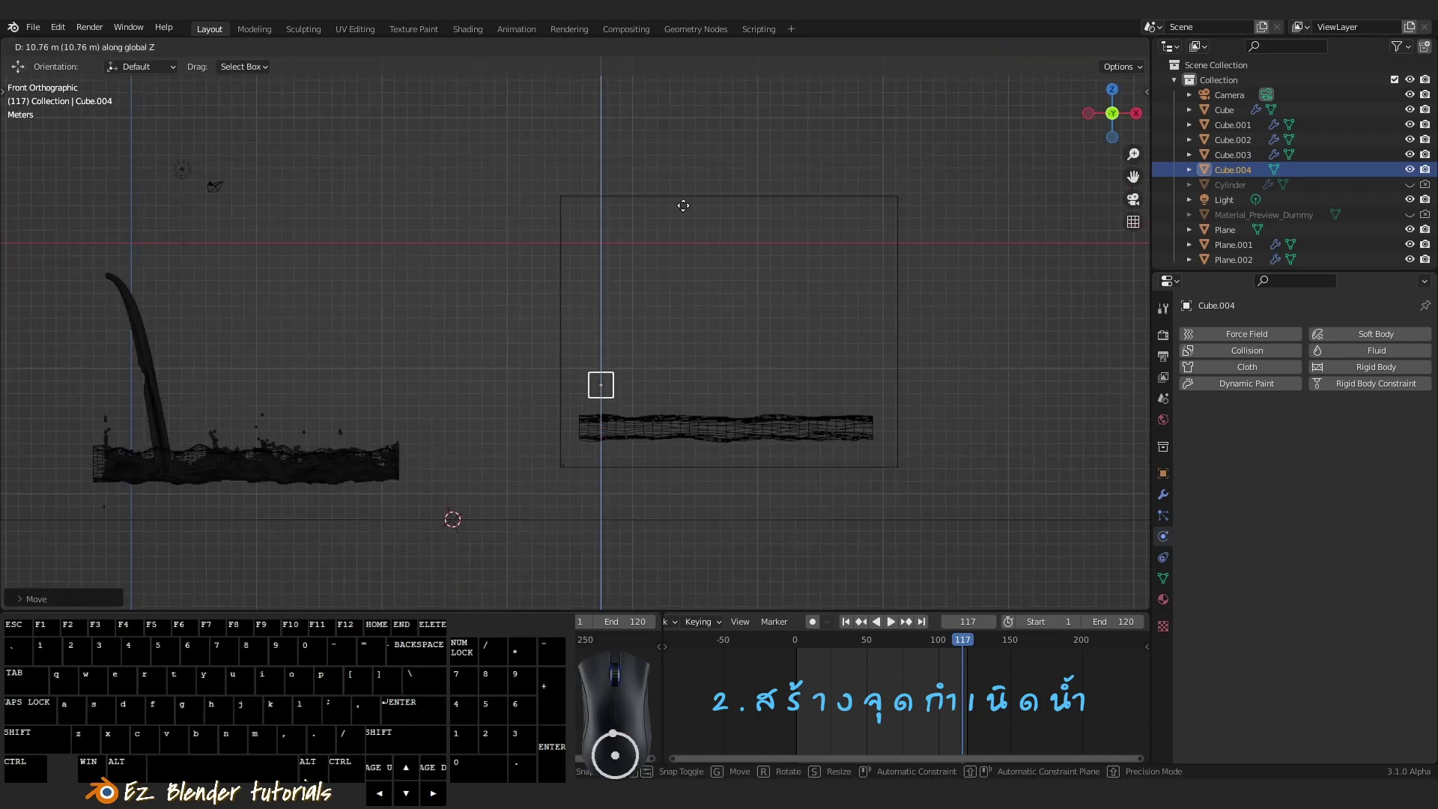
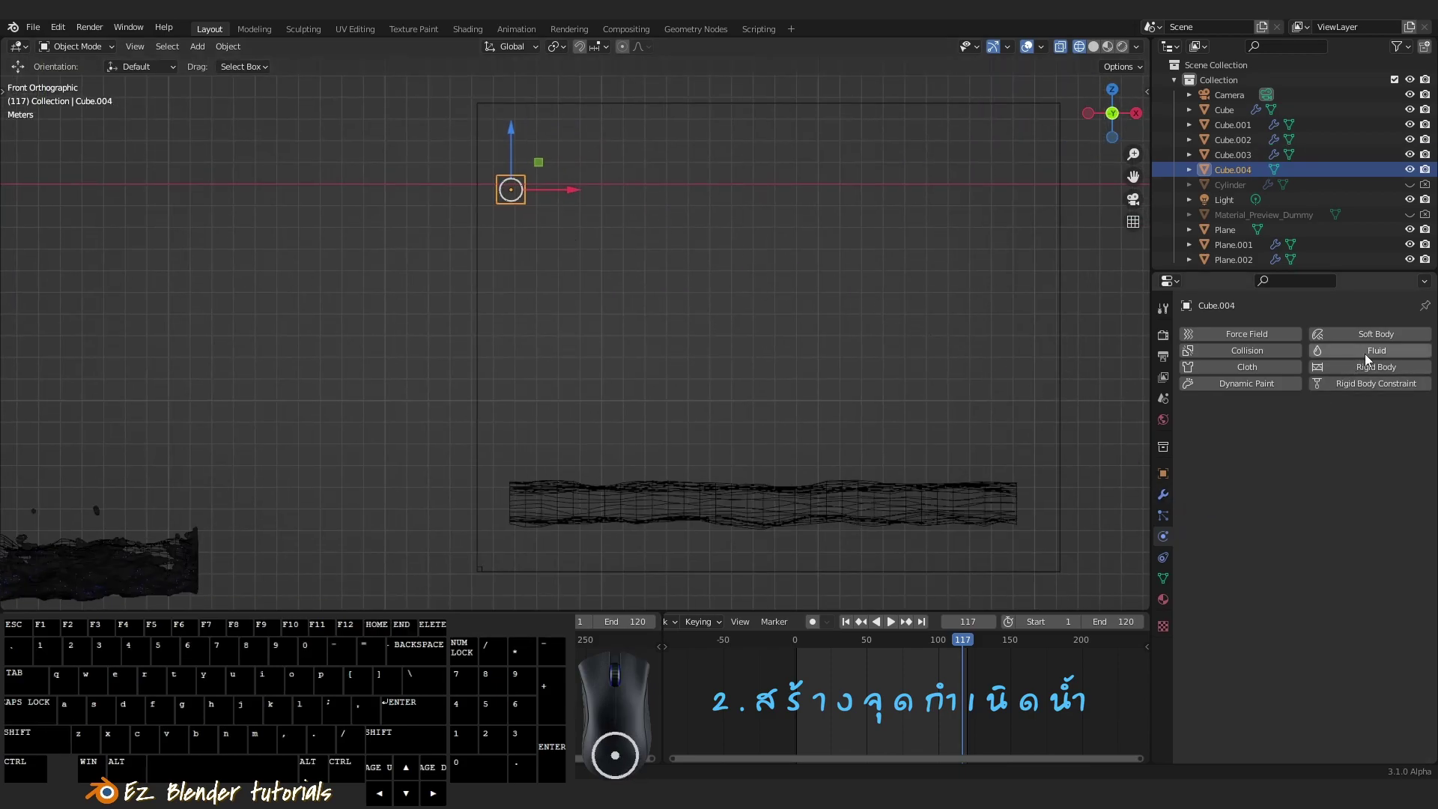
Enable Fluid physics on Cube.004 as a Flow object with Flow Type Liquid and Inflow behavior
click(1371, 361)
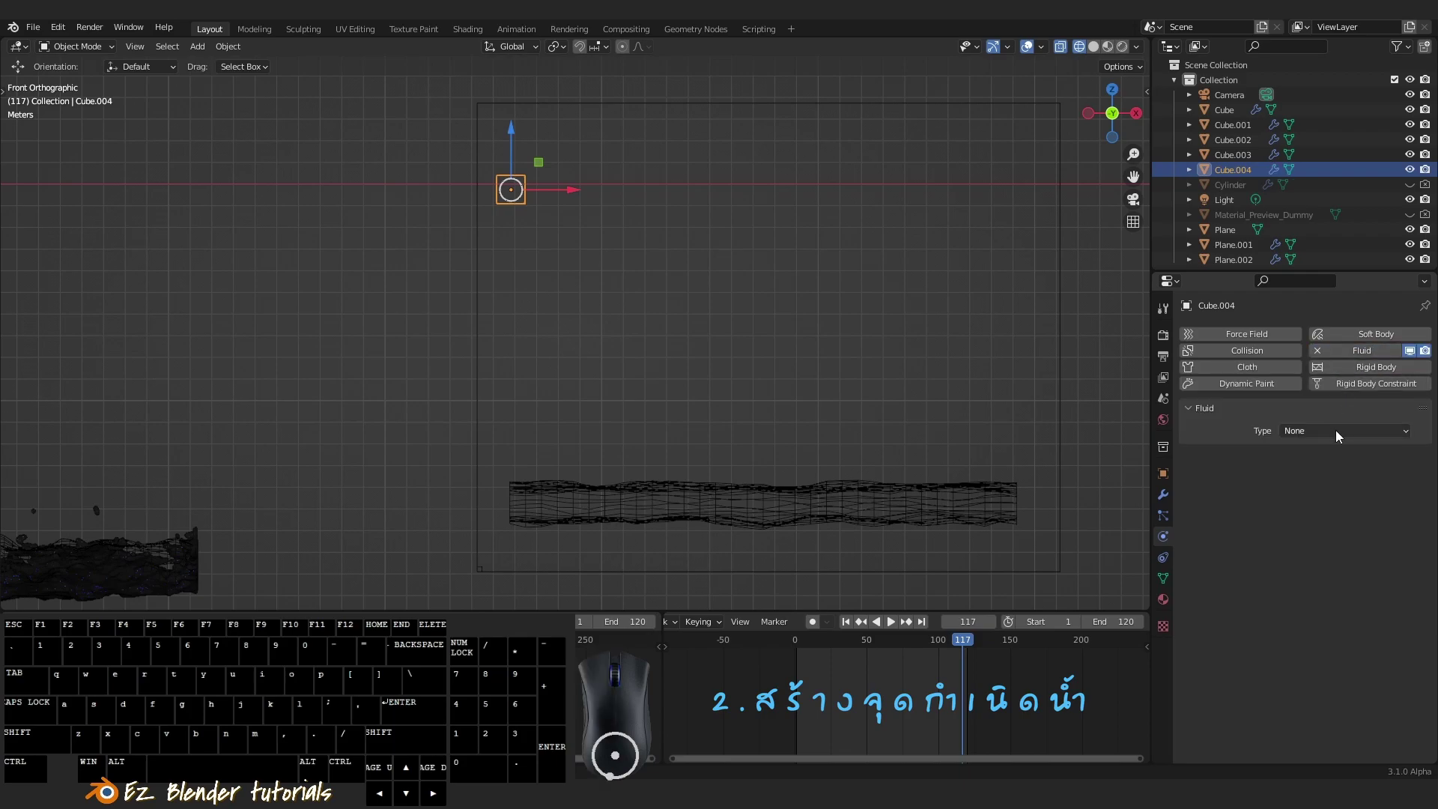
click(1331, 435)
click(1320, 484)
middle_click(944, 387)
middle_click(911, 371)
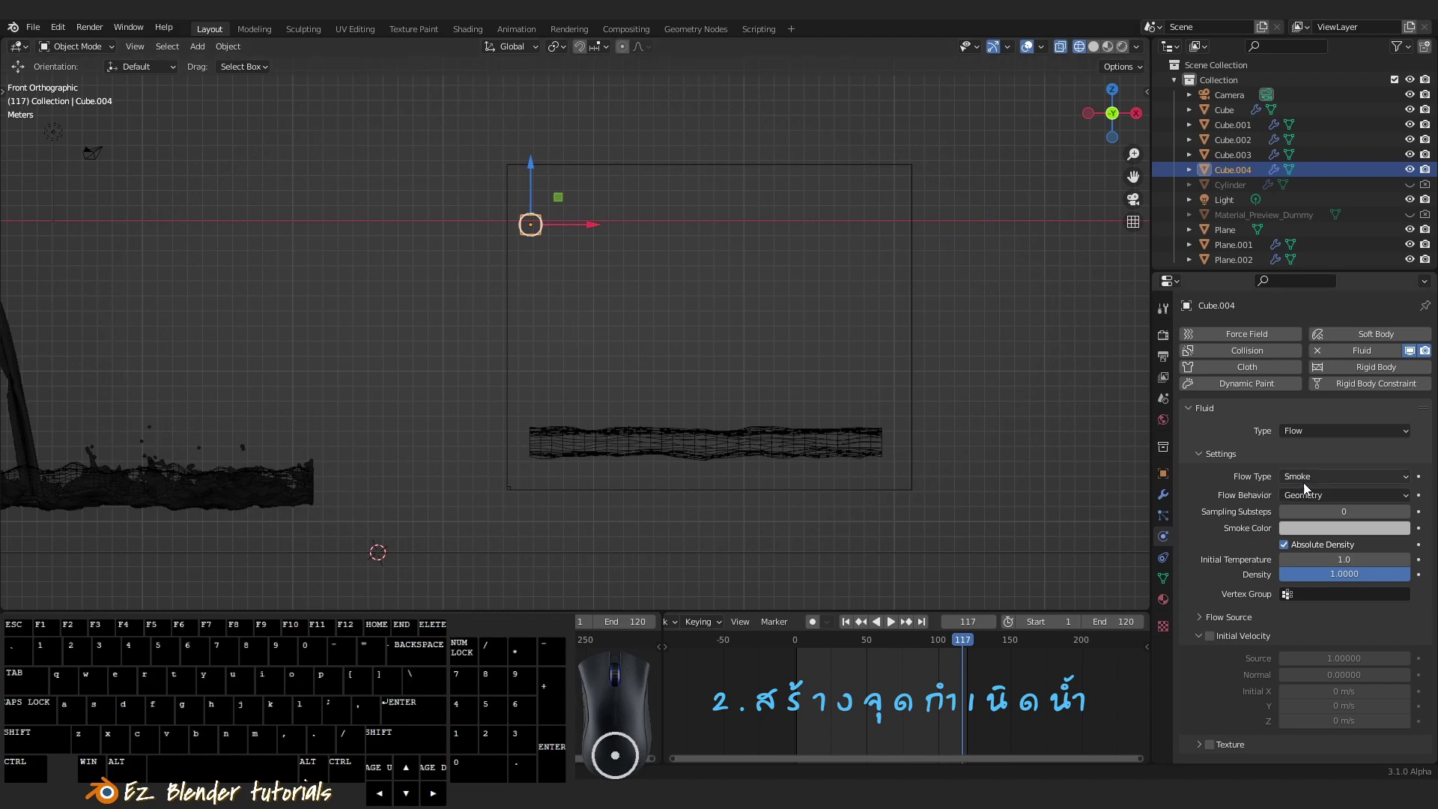
click(1306, 482)
click(1311, 549)
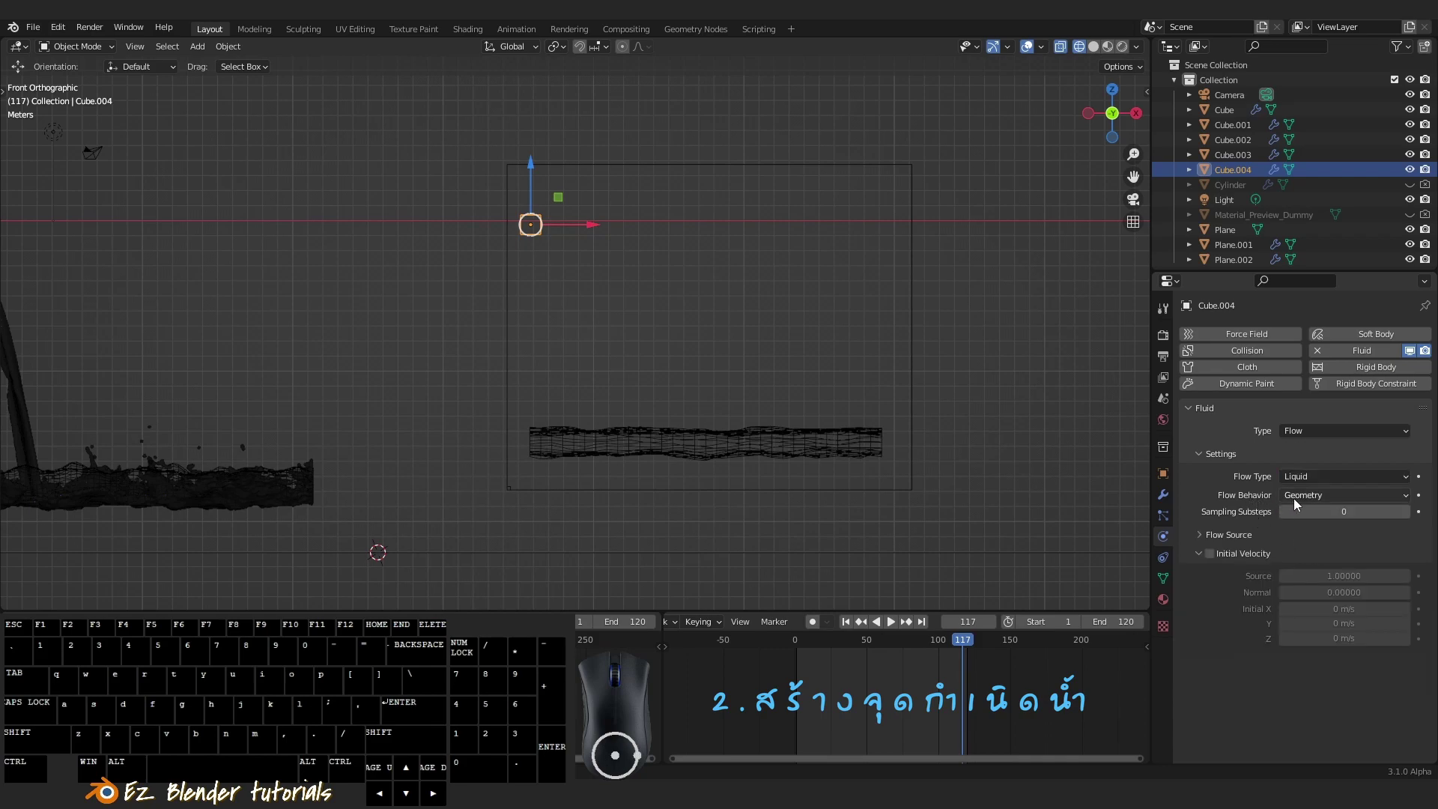
click(1300, 506)
click(1308, 520)
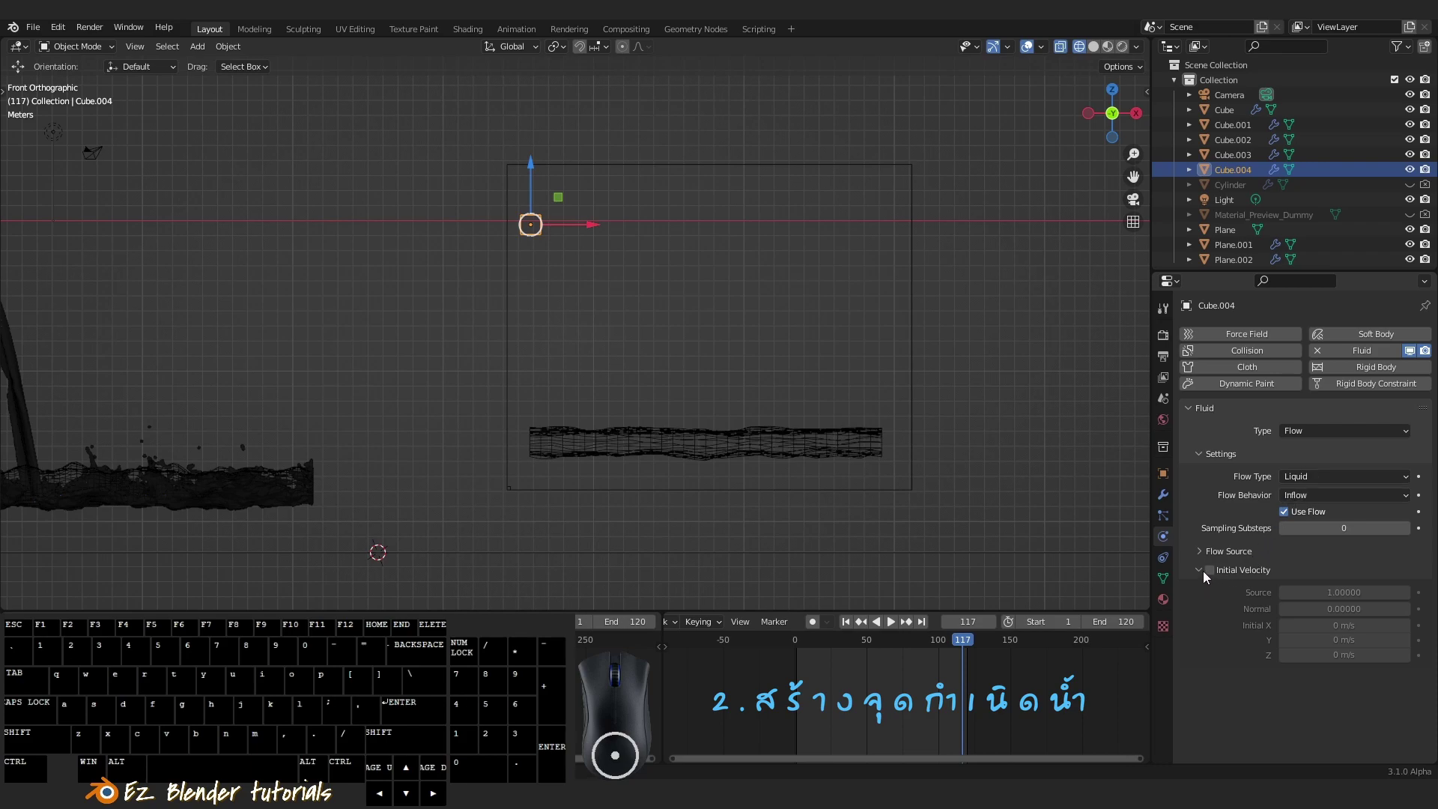
Enable Initial Velocity for the inflow and set Initial X to 2 m/s
click(1208, 578)
click(1213, 574)
click(1202, 576)
drag(822, 357, 849, 355)
middle_click(838, 351)
drag(786, 338, 727, 379)
drag(833, 400, 836, 362)
key(`)
Orbit and recenter the view to inspect the inflow cube within the domain box
middle_click(731, 288)
drag(740, 303, 729, 386)
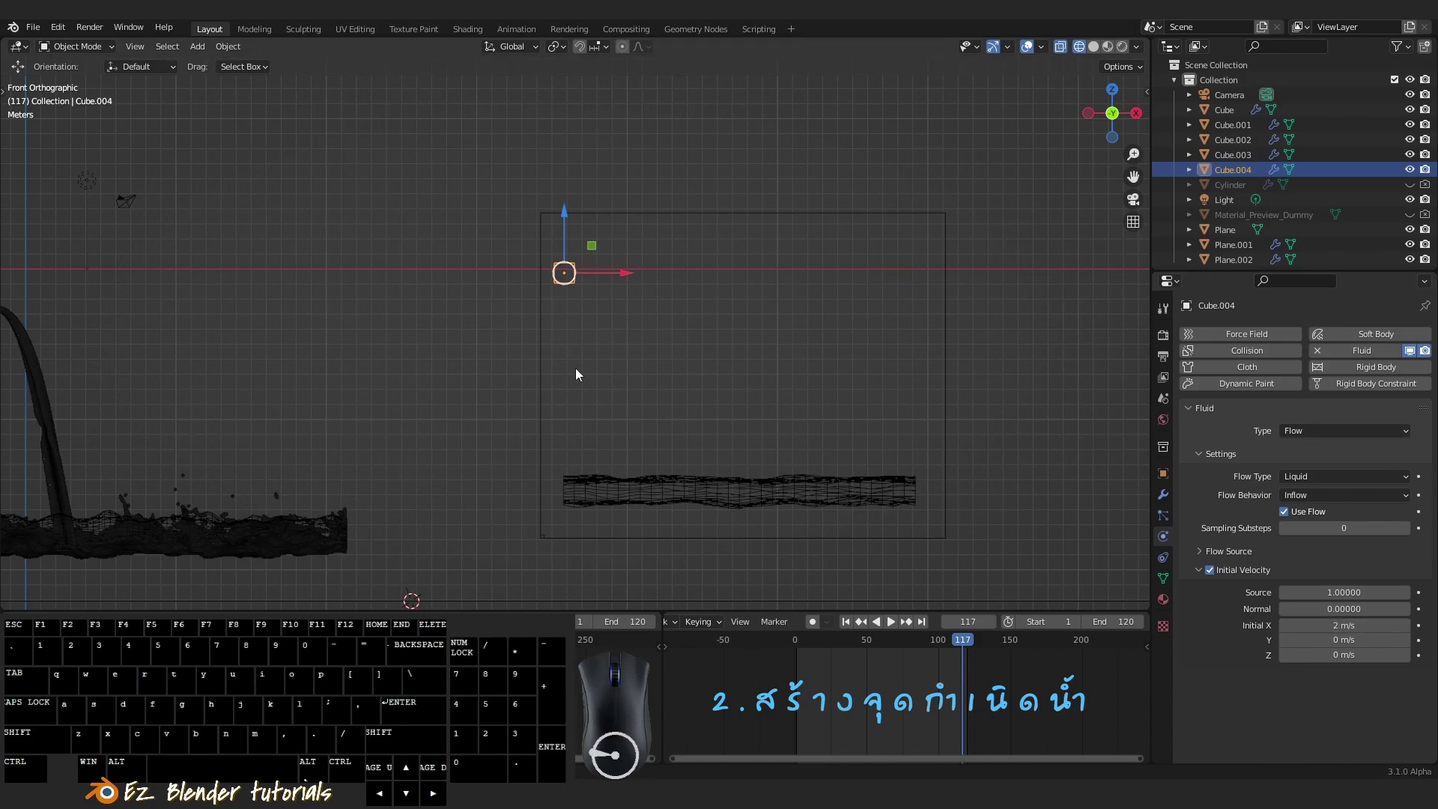
middle_click(449, 374)
drag(595, 362, 791, 370)
middle_click(786, 373)
right_click(383, 353)
right_click(831, 297)
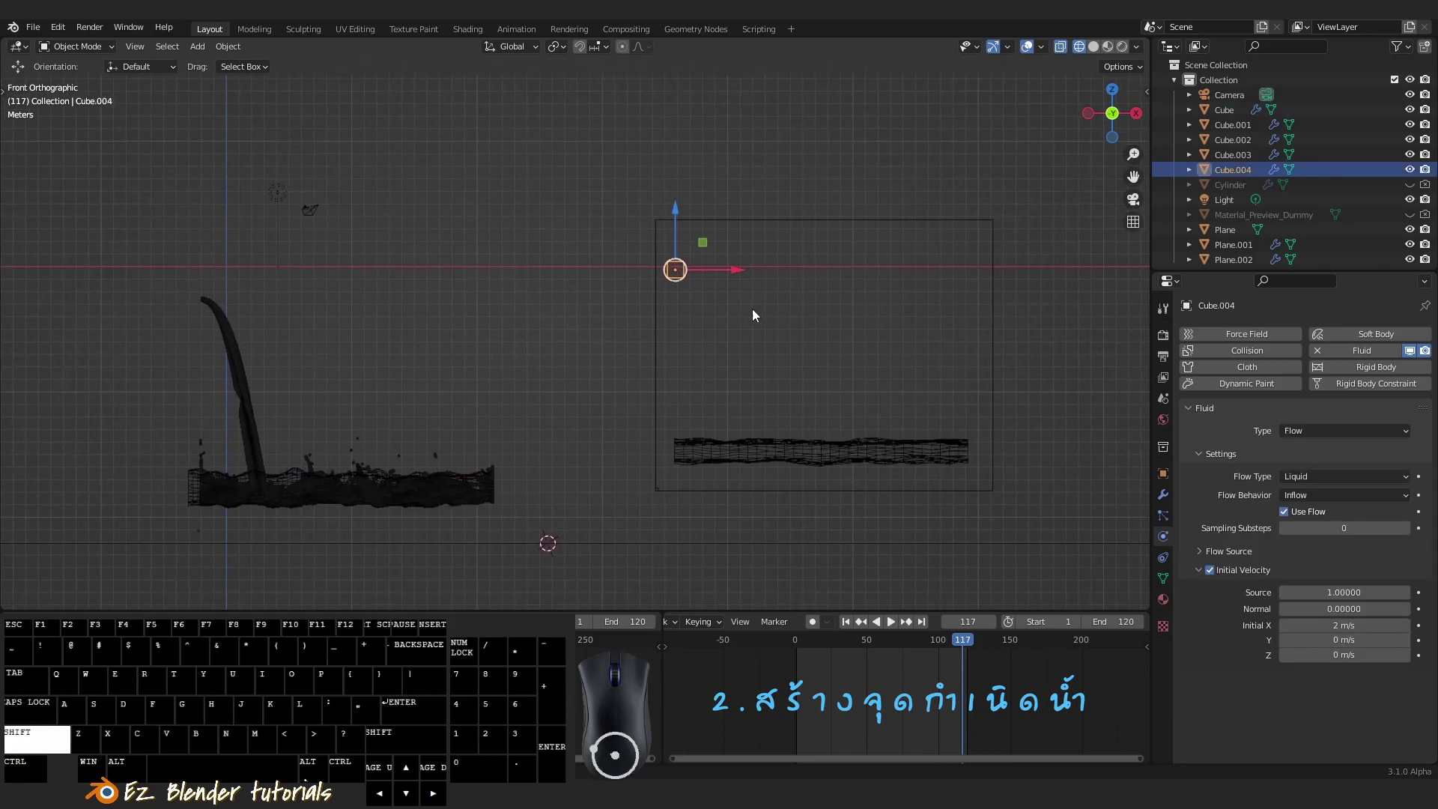
middle_click(860, 332)
key(a)
drag(843, 342, 743, 393)
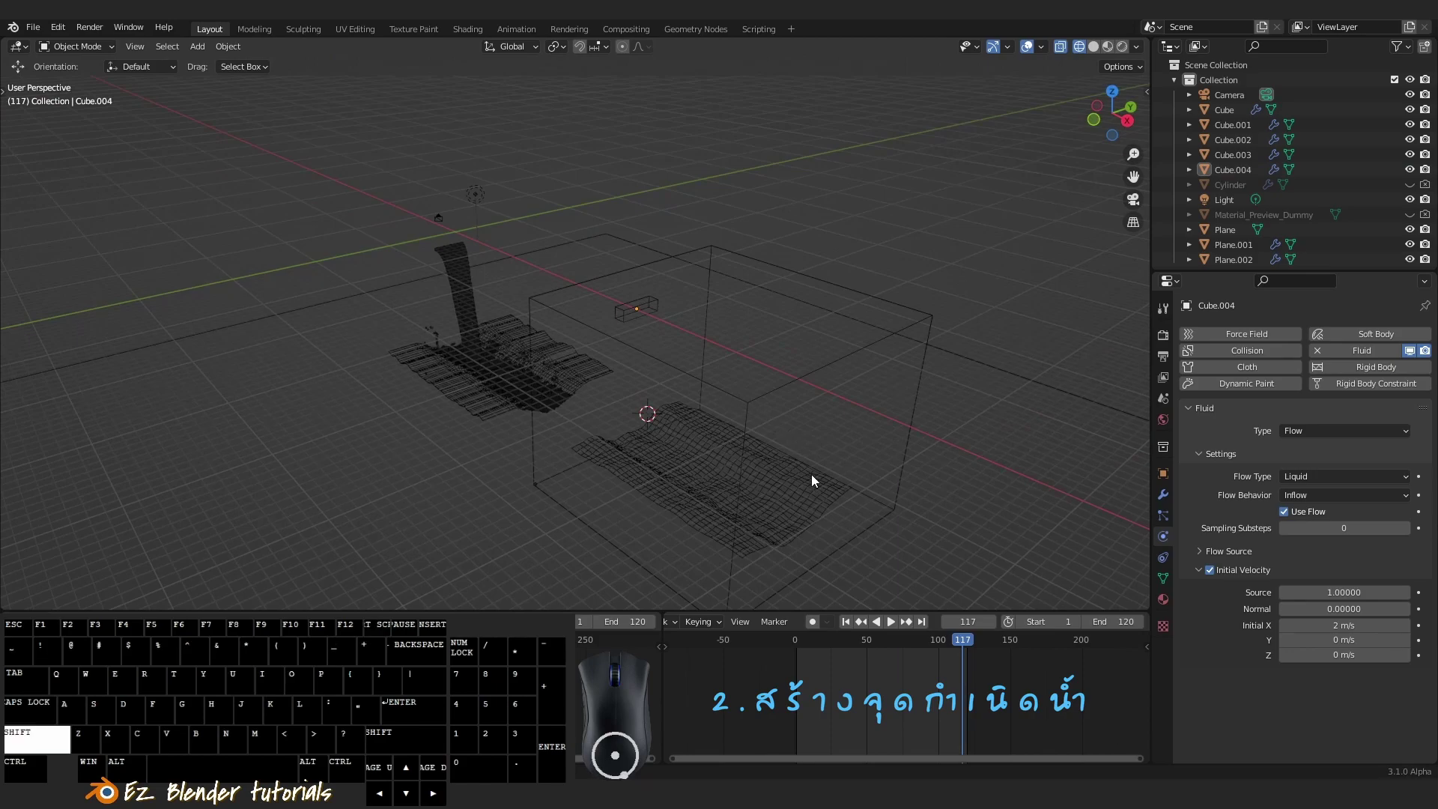
drag(808, 453, 816, 476)
right_click(802, 482)
middle_click(894, 486)
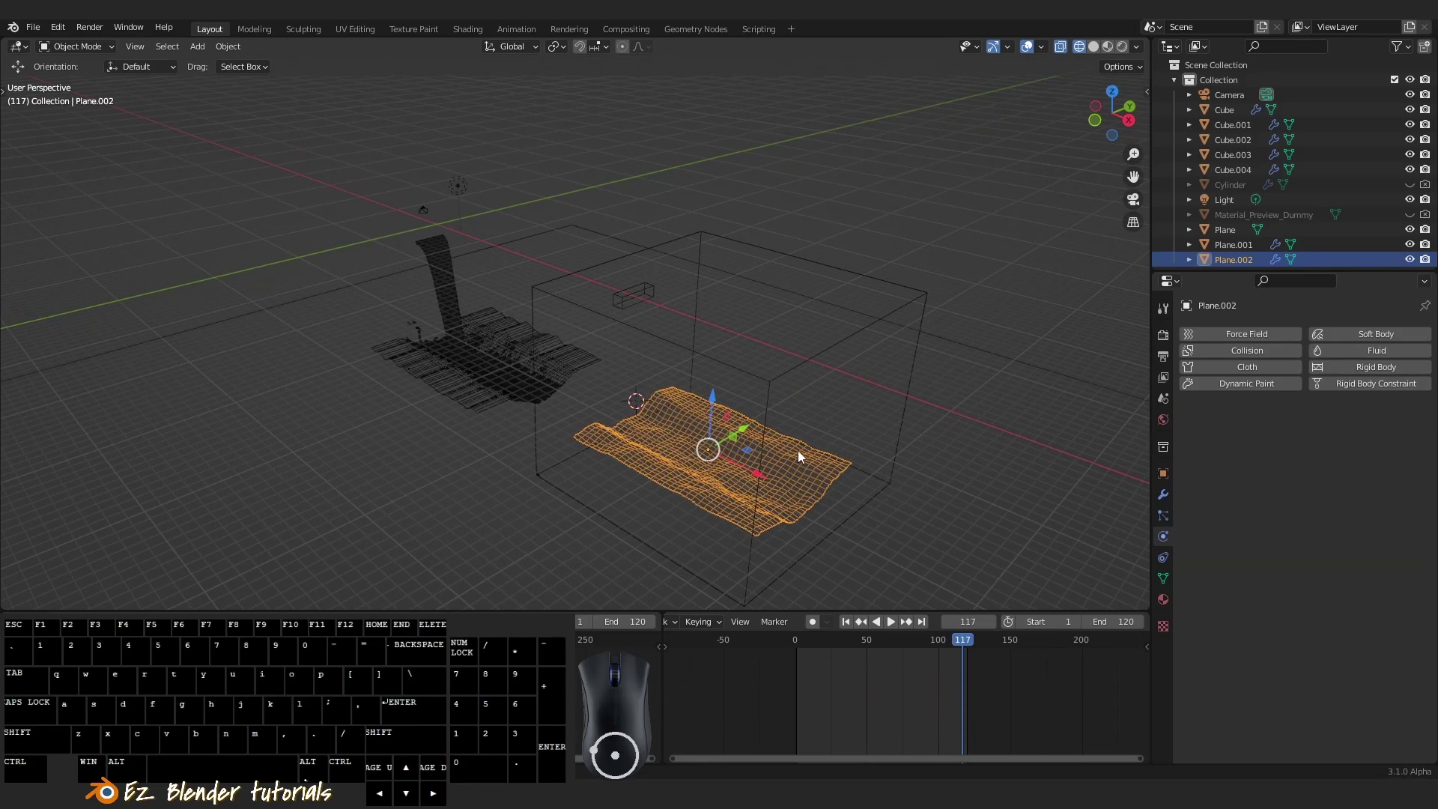
drag(867, 455, 867, 428)
drag(778, 471, 793, 464)
drag(794, 463, 769, 463)
middle_click(781, 472)
scroll(up, 3)
scroll(up, 3)
scroll(up, 3)
scroll(up, 3)
drag(727, 398, 769, 404)
drag(758, 402, 629, 270)
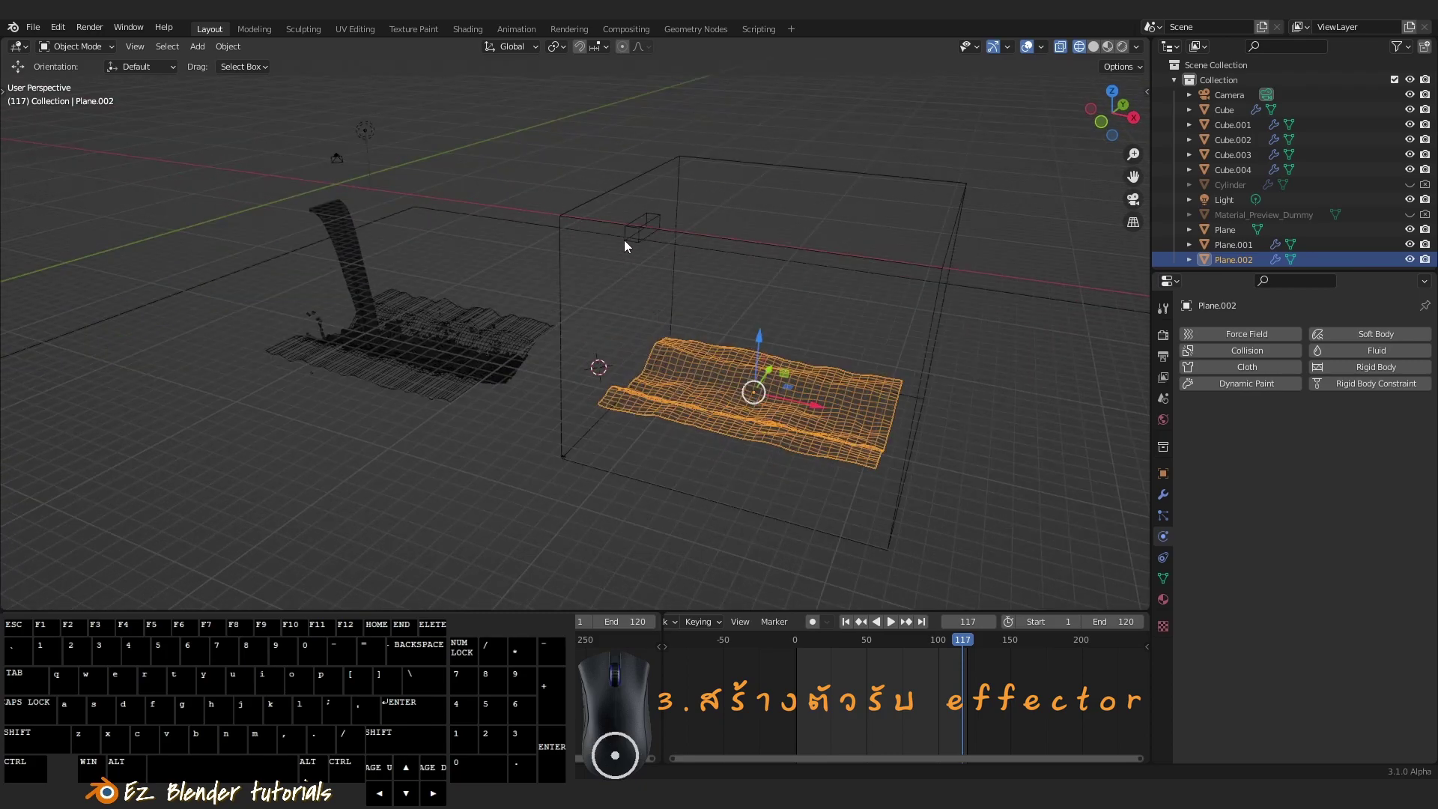
right_click(629, 246)
drag(795, 368, 645, 428)
middle_click(712, 430)
right_click(918, 437)
middle_click(918, 434)
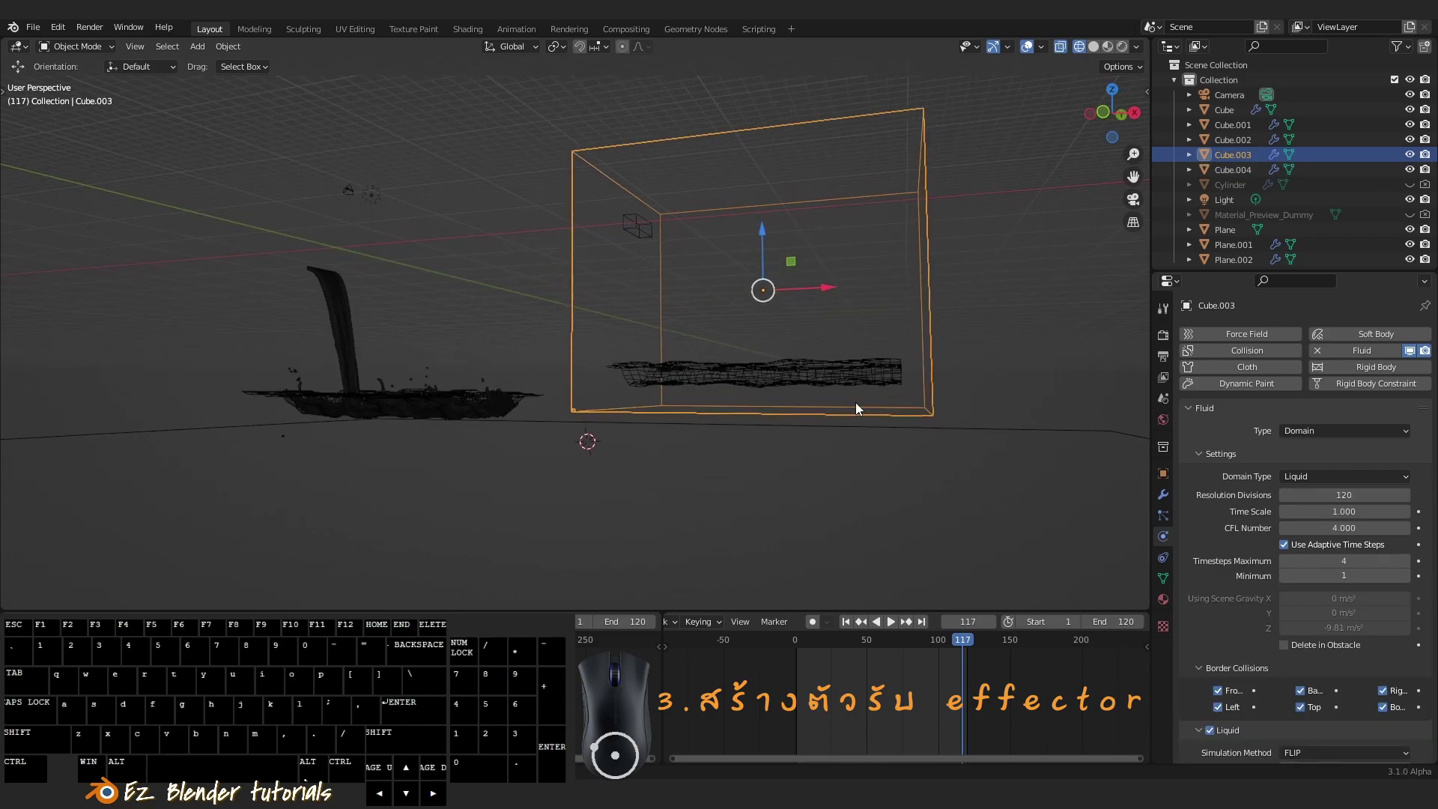
drag(823, 417, 763, 390)
drag(789, 404, 838, 444)
drag(886, 468, 878, 484)
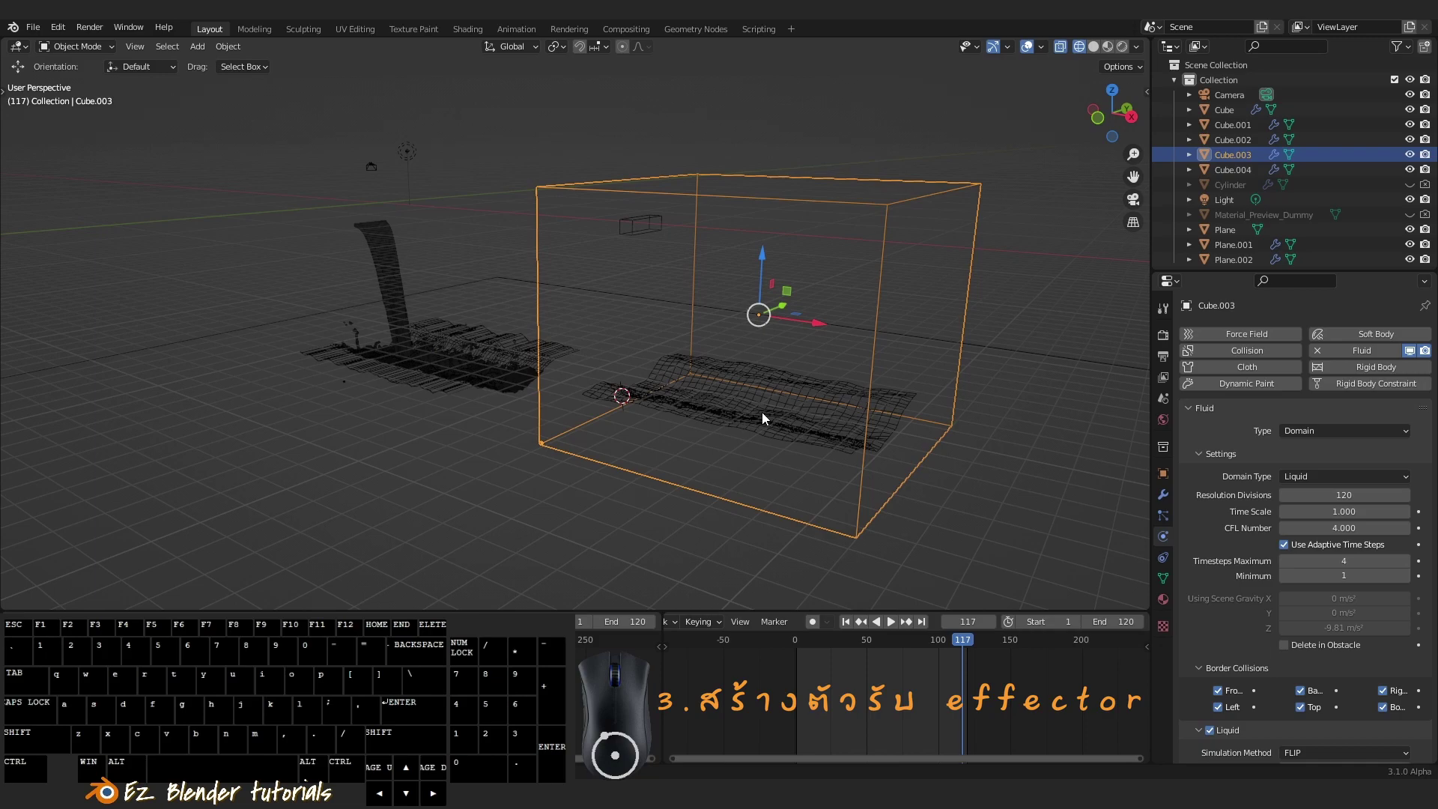
middle_click(777, 432)
right_click(778, 438)
middle_click(830, 450)
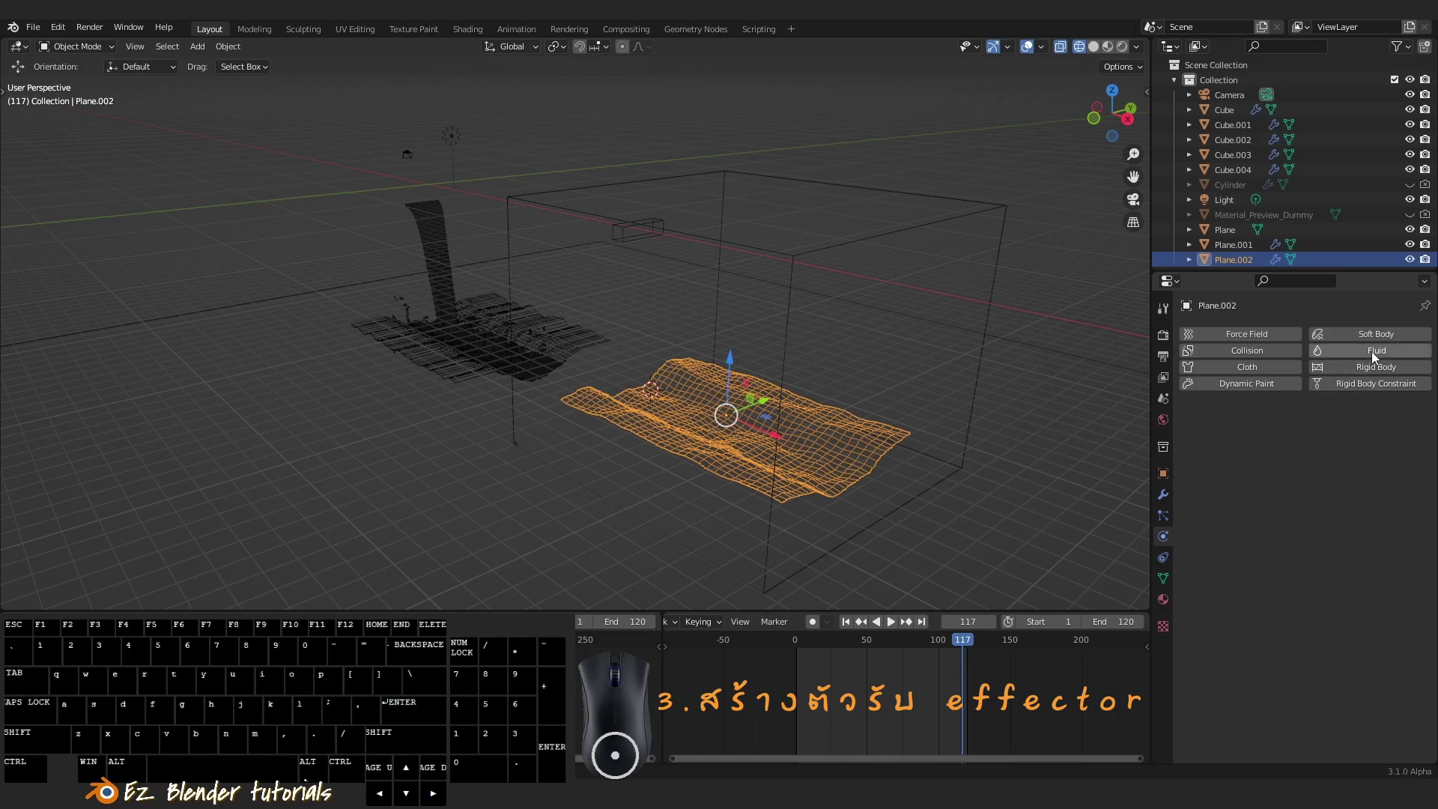
Enable Fluid physics on Plane.002 as a Collision effector with Is Planar ticked
click(1376, 358)
click(1317, 436)
click(1315, 504)
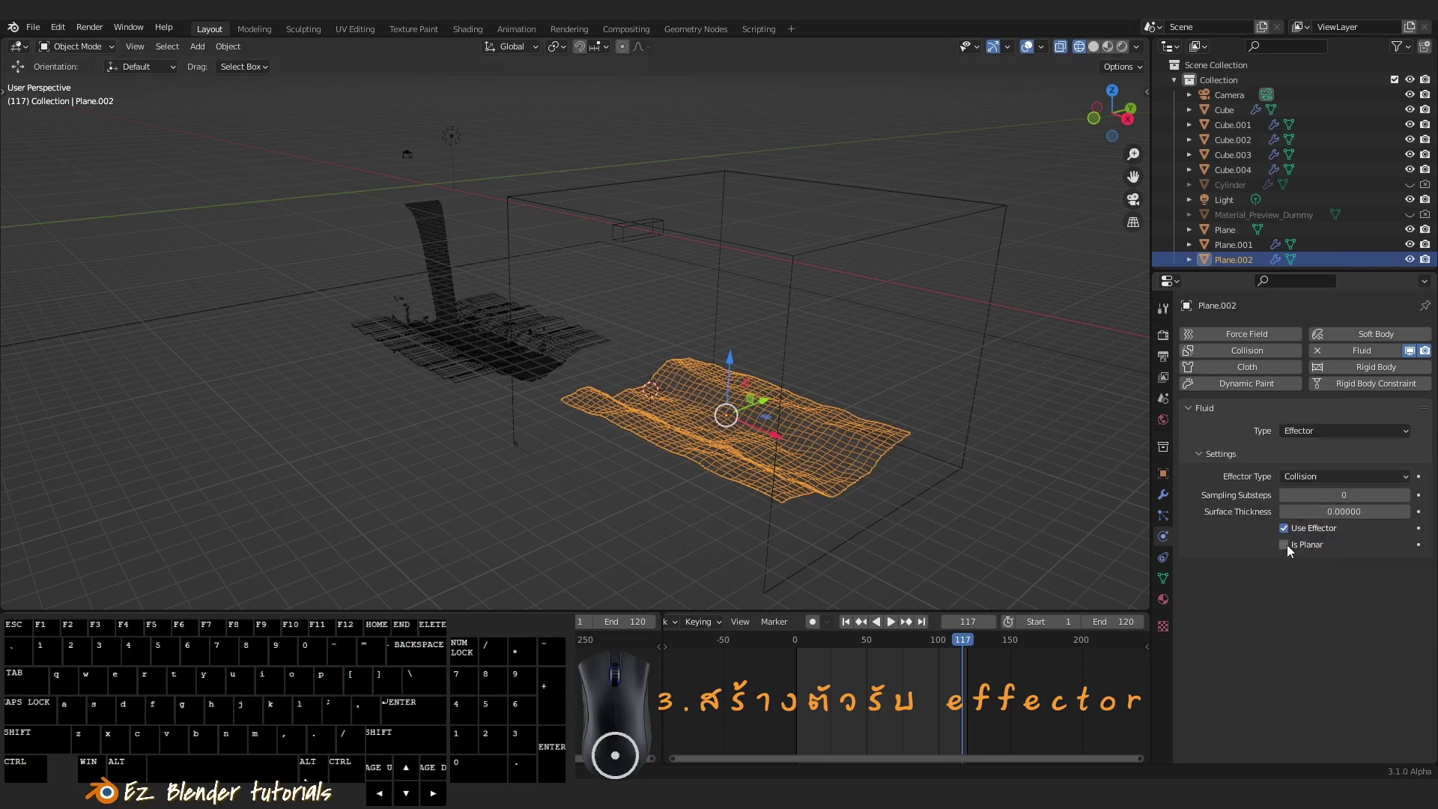
click(1289, 551)
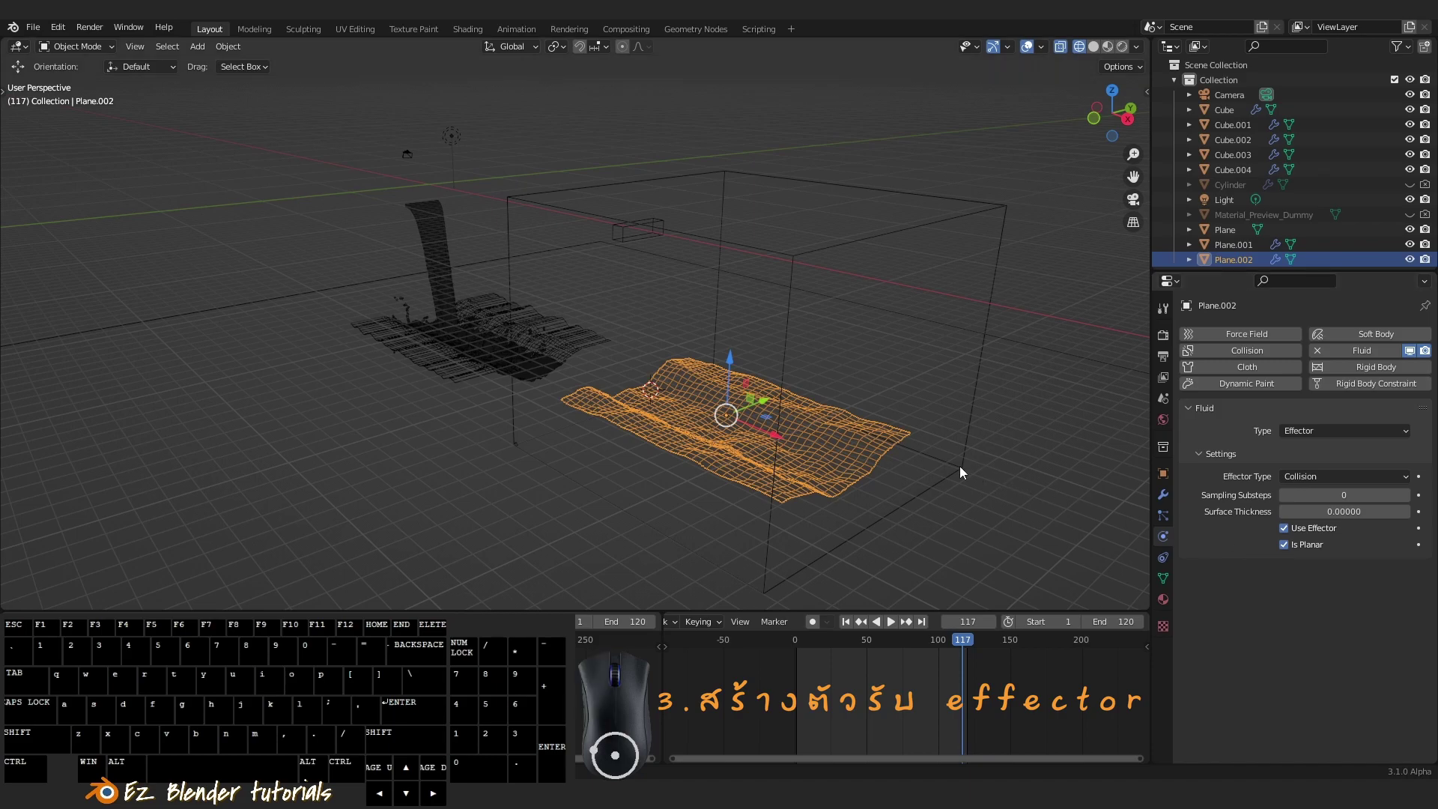
Orbit around the terrain plane and domain box to review the setup
scroll(up, 3)
drag(797, 436, 761, 451)
scroll(up, 3)
drag(787, 460, 873, 471)
drag(844, 453, 764, 443)
middle_click(774, 439)
middle_click(771, 436)
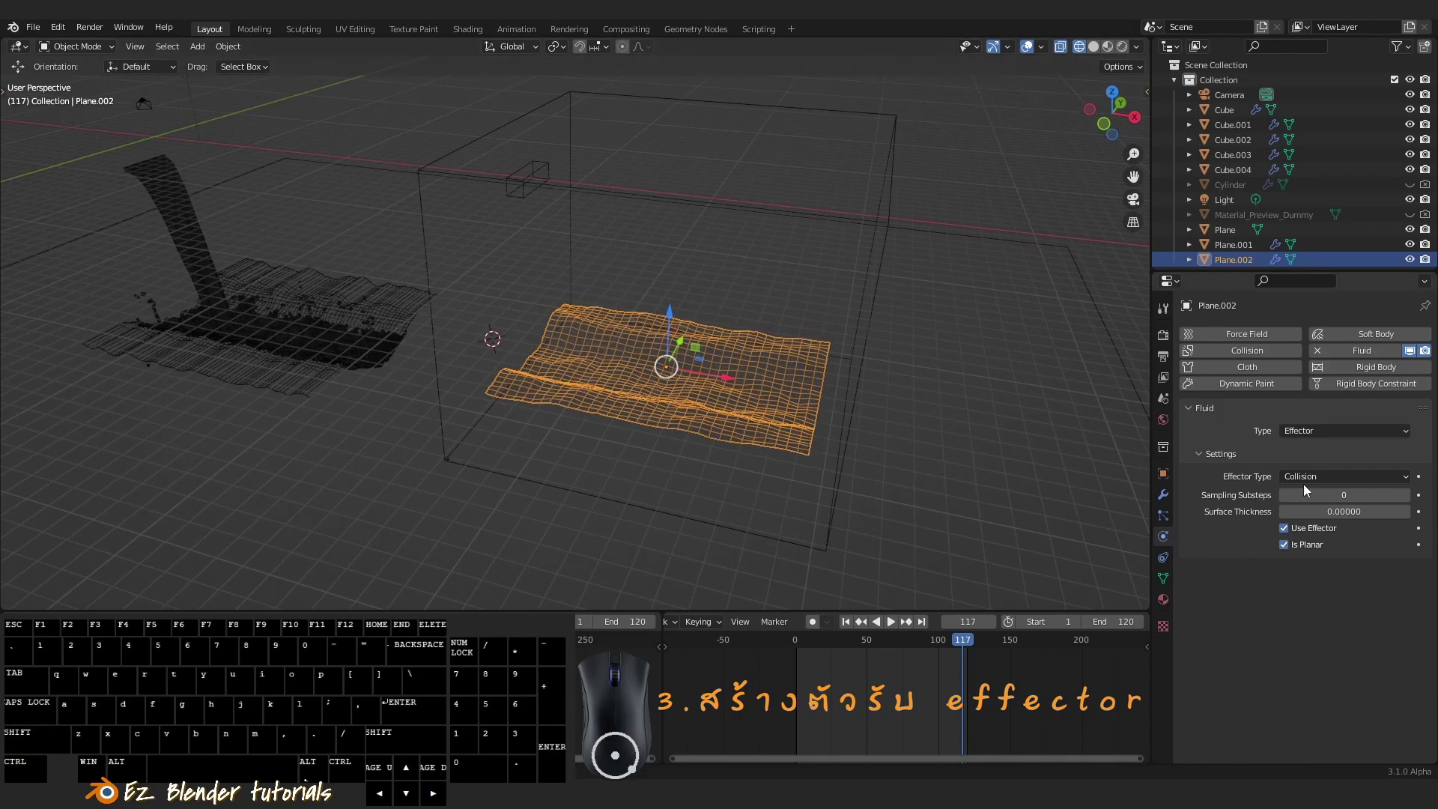
drag(854, 448, 870, 441)
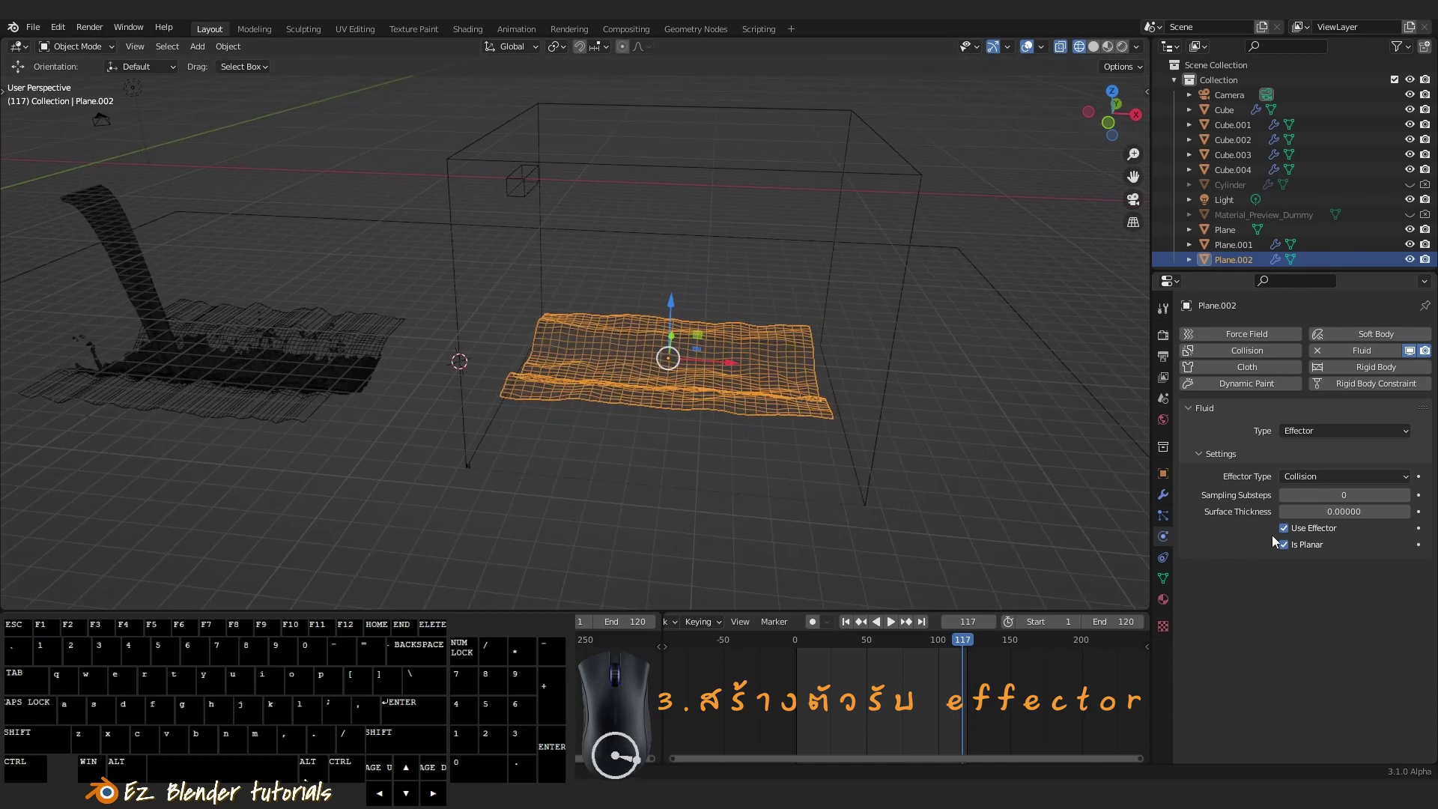
drag(851, 432, 791, 437)
scroll(up, 3)
drag(671, 435, 713, 448)
key(a)
right_click(544, 207)
middle_click(694, 322)
drag(872, 385, 864, 416)
middle_click(834, 404)
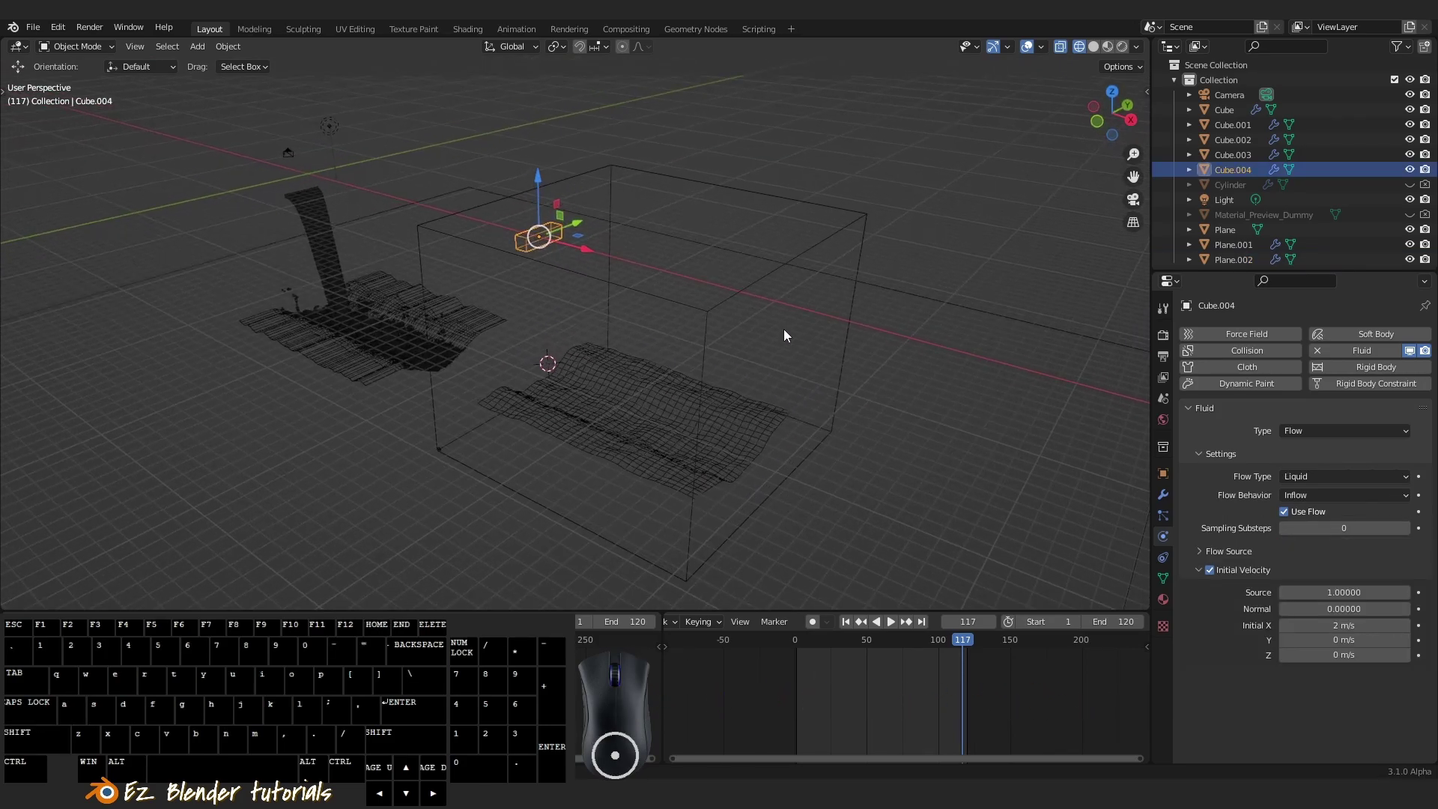
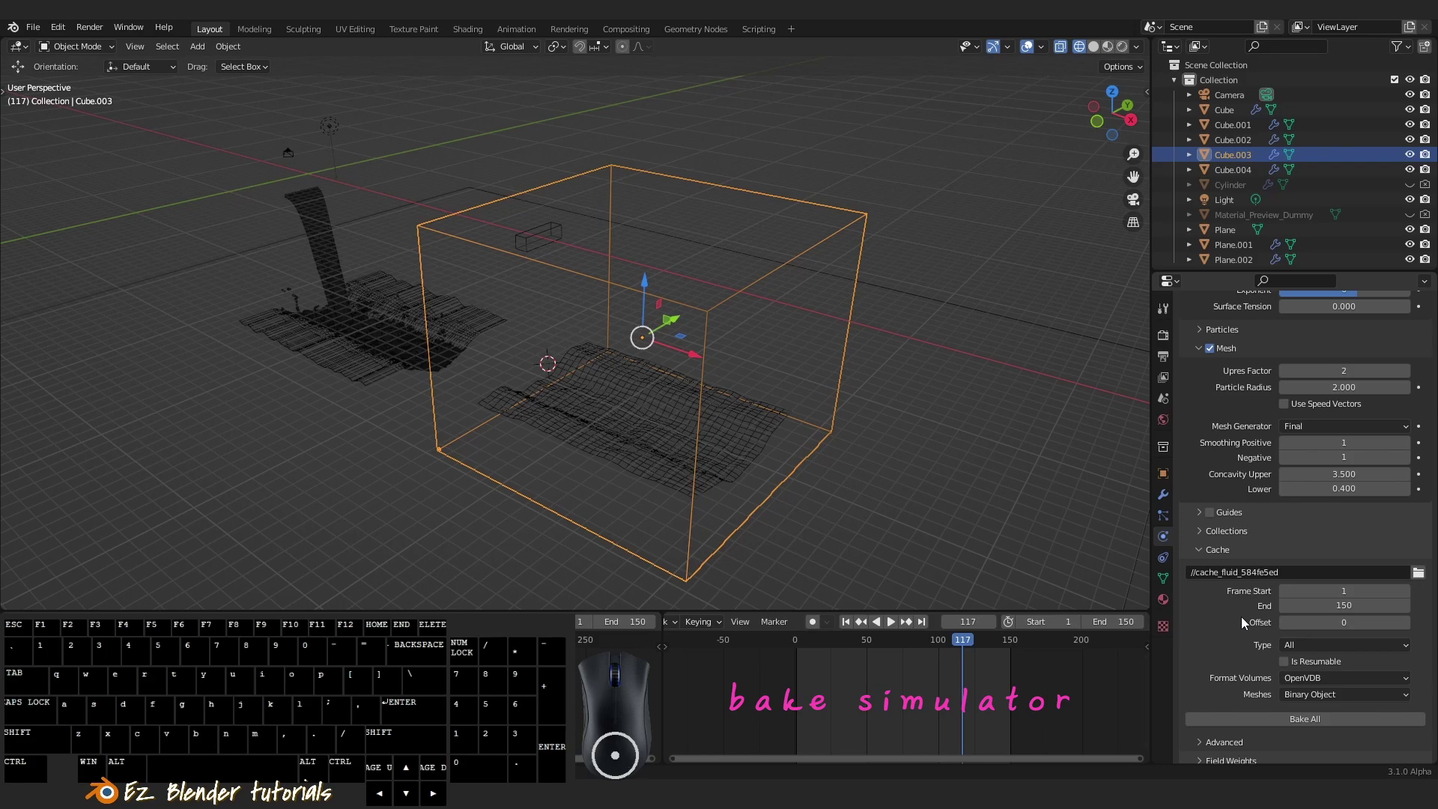
Bake the whole liquid domain cache with Bake All up to frame 150
scroll(down, 3)
click(1327, 701)
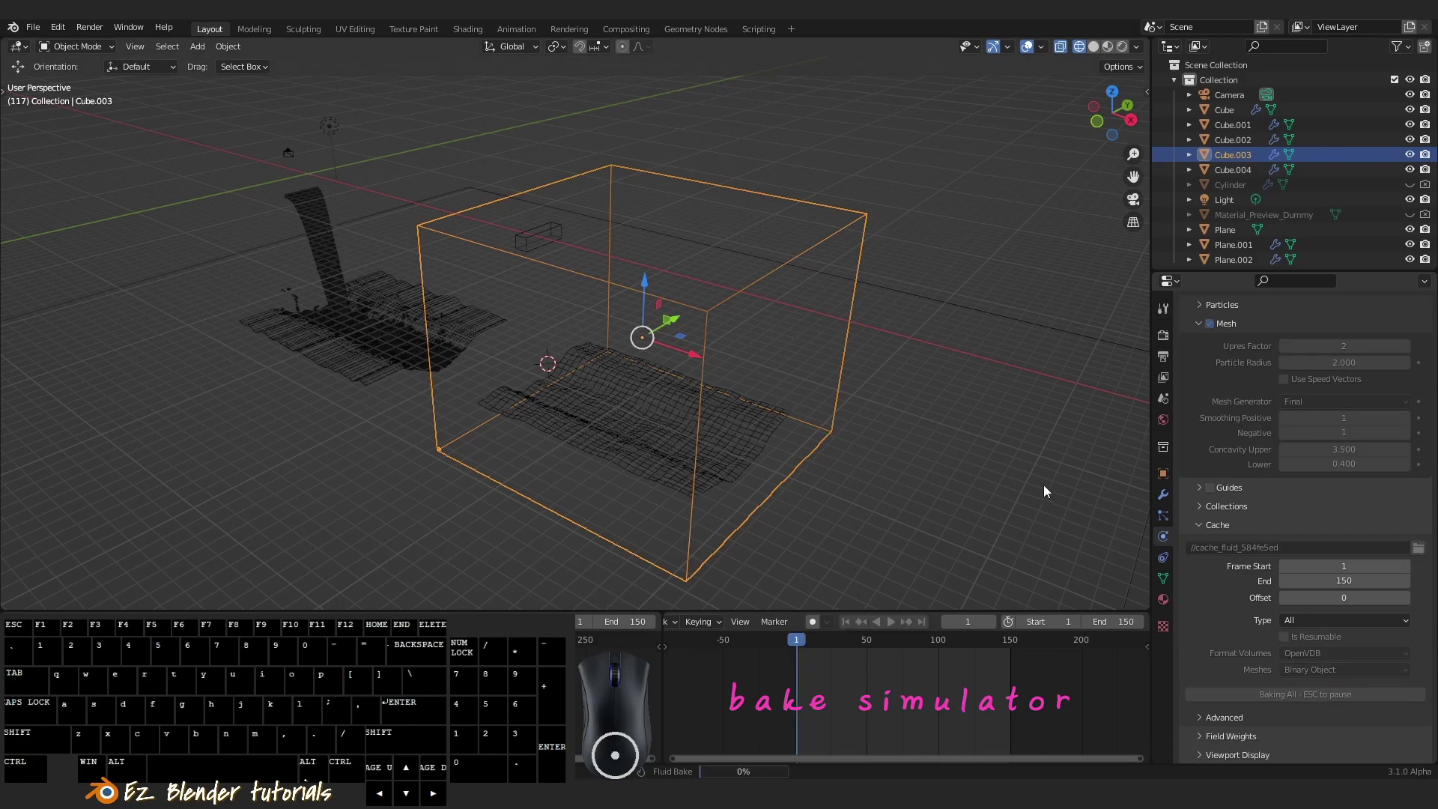
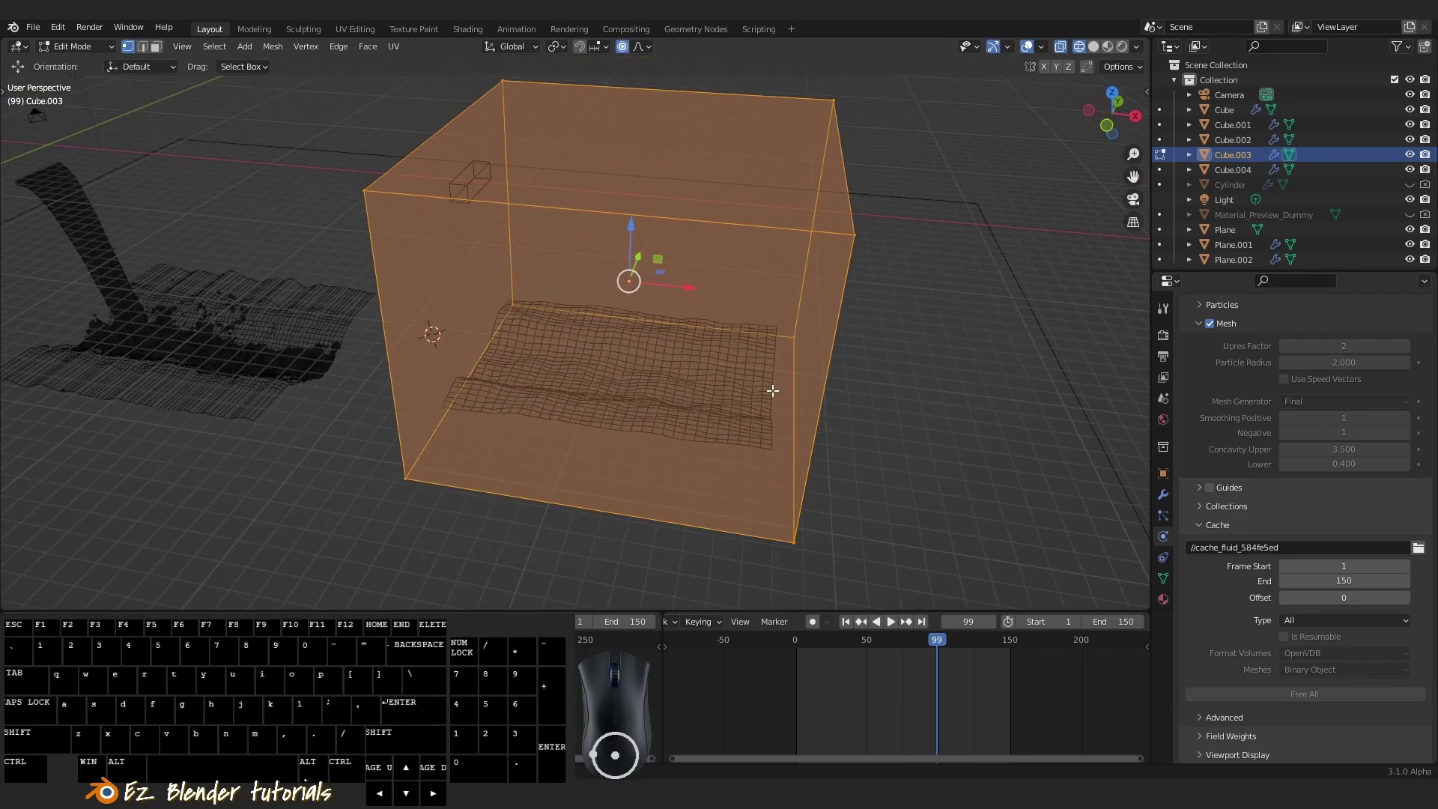
Orbit close to the baked water stream, toggling shading modes to check its flow
middle_click(772, 395)
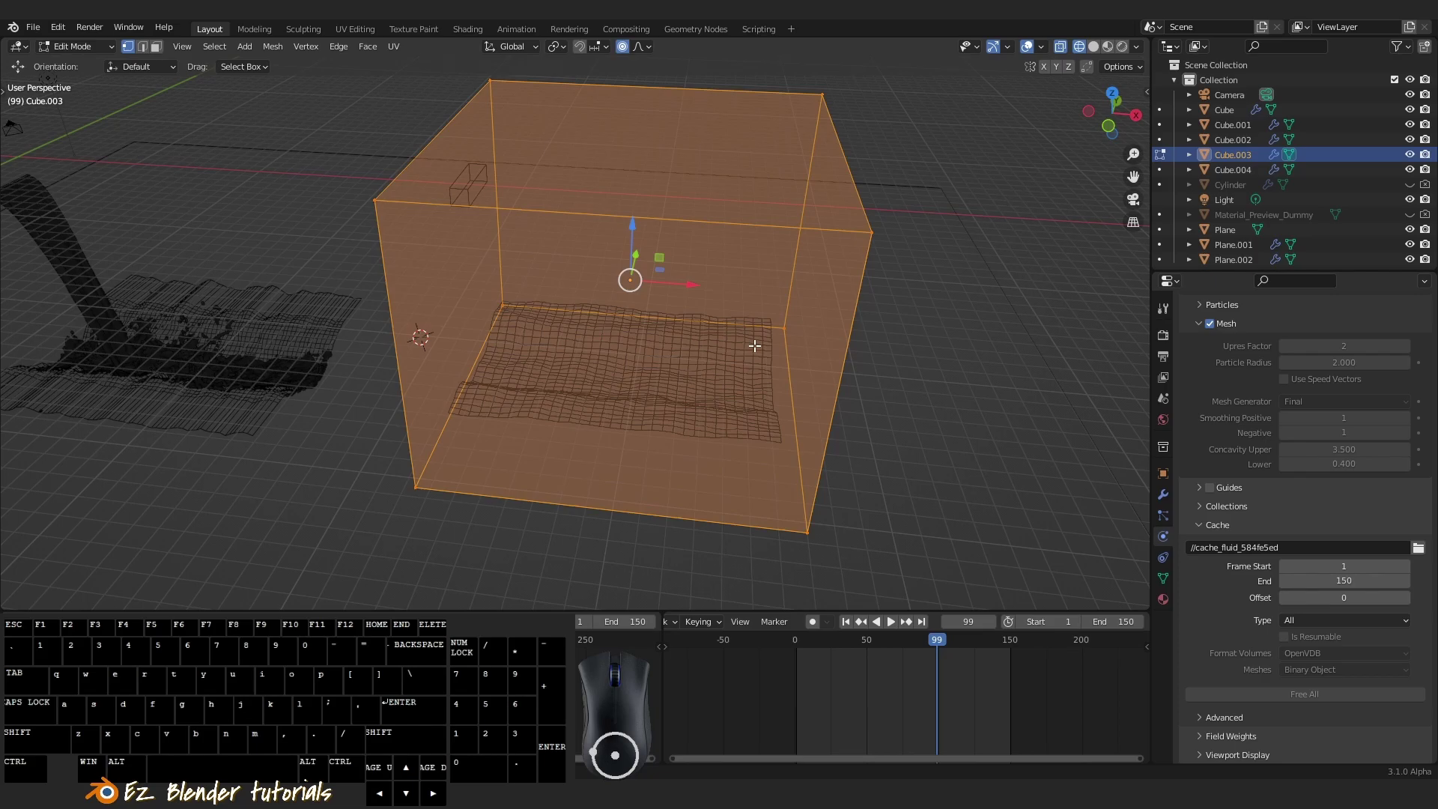
middle_click(750, 376)
key(Tab)
middle_click(688, 410)
key(z)
key(shift+z)
drag(681, 416, 641, 421)
key(a)
drag(656, 459, 620, 441)
scroll(up, 3)
middle_click(636, 437)
right_click(609, 431)
middle_click(693, 450)
drag(711, 440, 683, 420)
middle_click(715, 454)
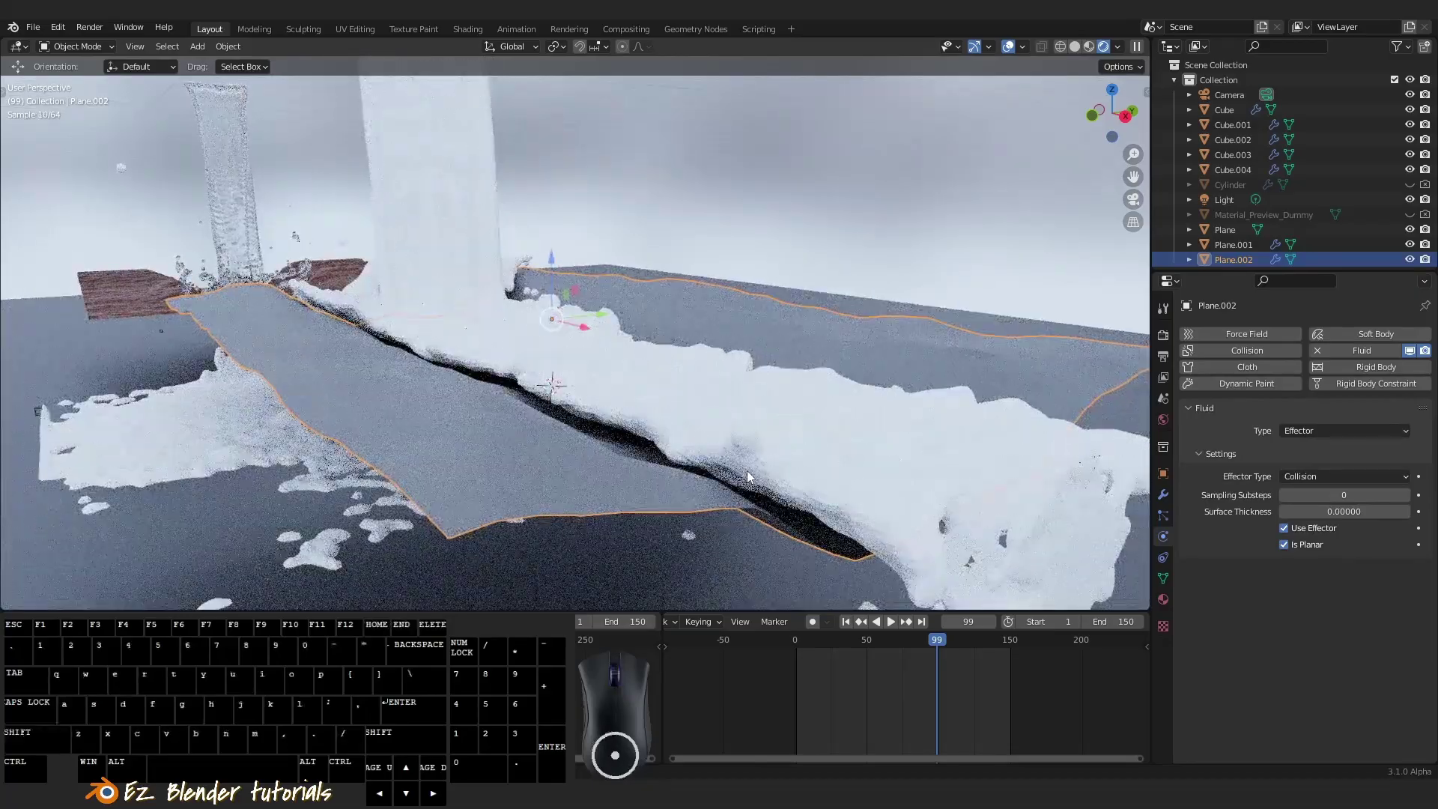
Raise Plane.002 slightly along Z while previewing the water in rendered shading
click(752, 476)
key(z)
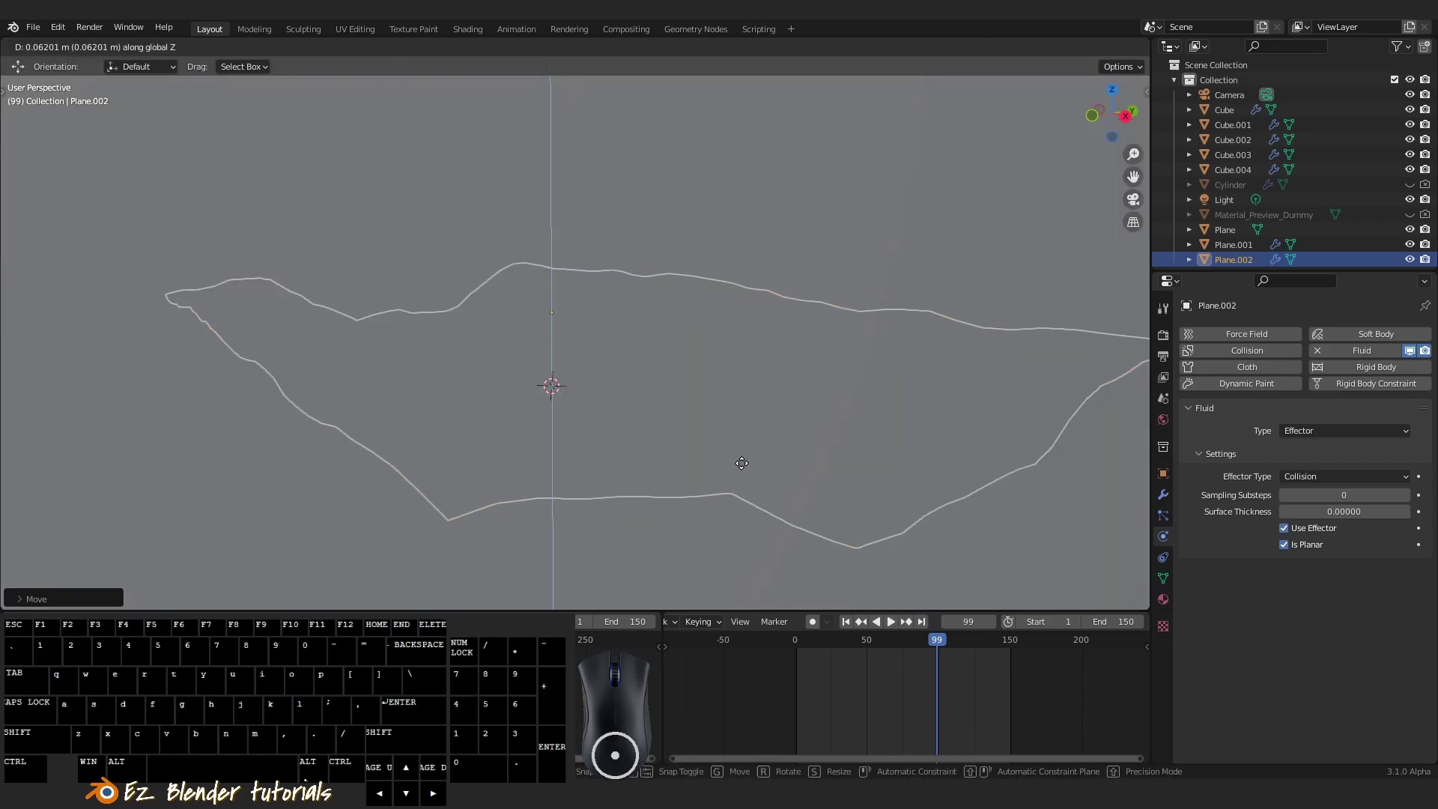
click(746, 468)
key(z)
key(z)
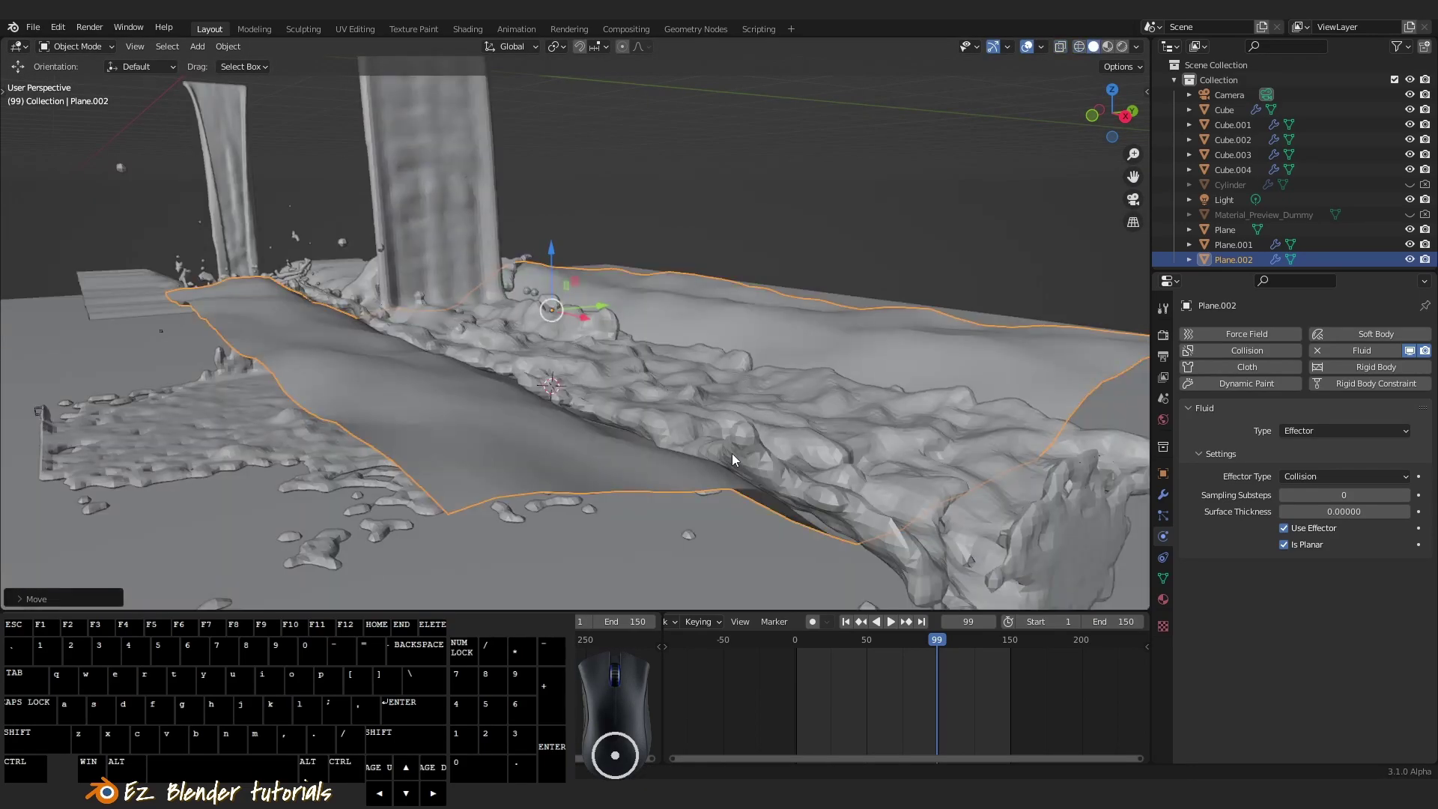
key(shift+z)
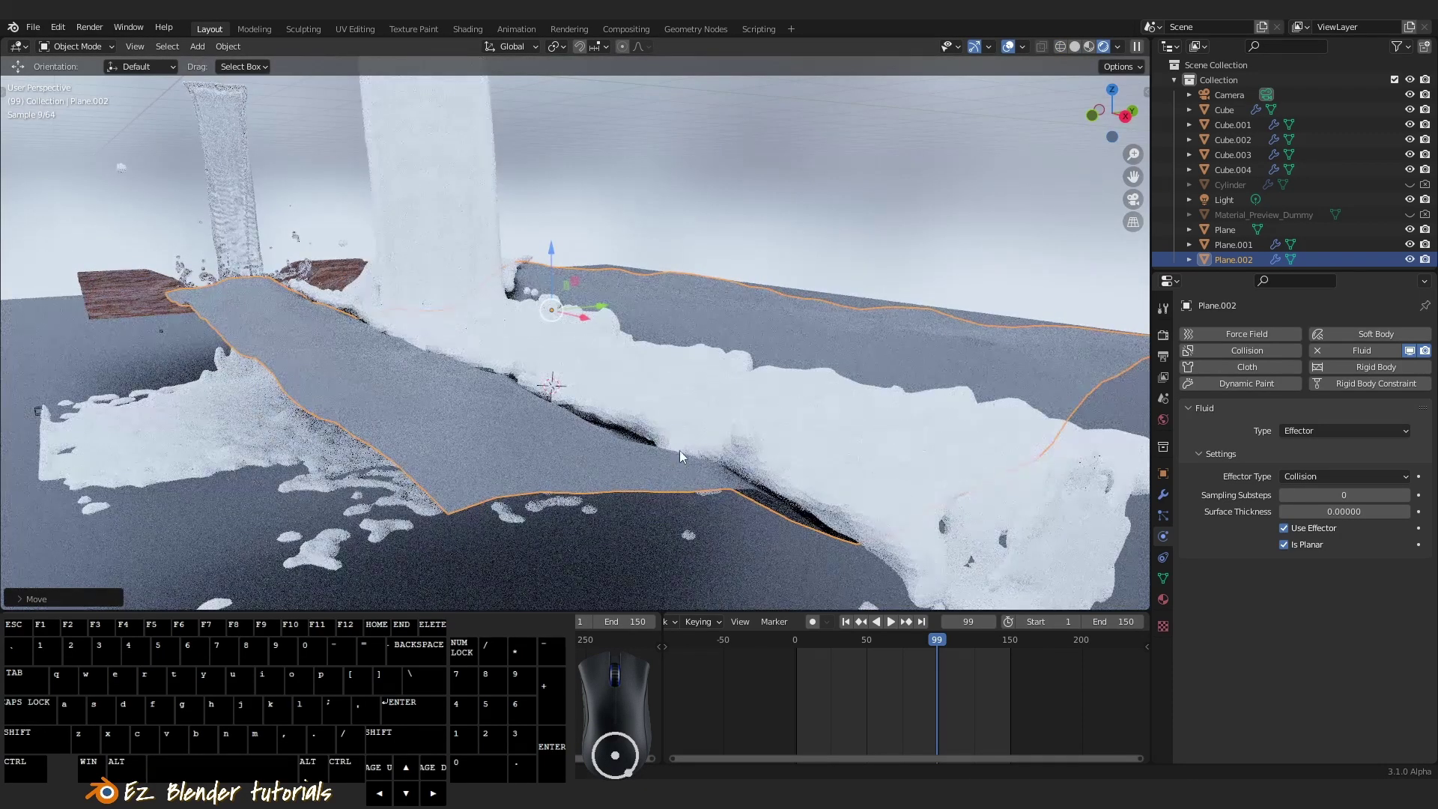
drag(704, 483, 714, 508)
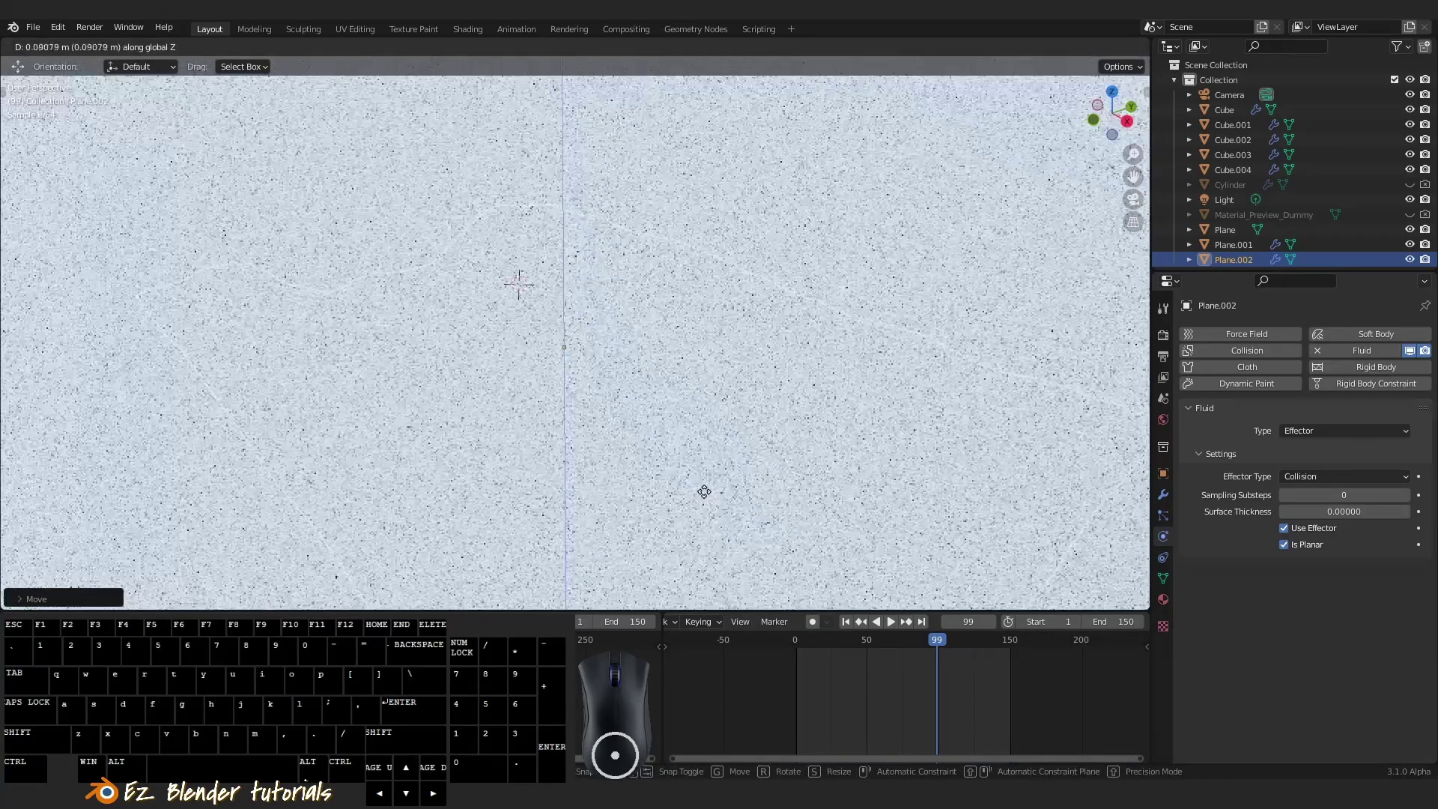
click(713, 500)
Return to Solid shading and orbit out over the whole scene to review the water on the terrain
key(a)
scroll(up, 3)
right_click(674, 434)
drag(692, 463, 713, 485)
key(z)
middle_click(707, 482)
middle_click(692, 479)
middle_click(686, 472)
drag(669, 466, 643, 441)
middle_click(643, 446)
key(w)
click(640, 448)
scroll(down, 3)
key(a)
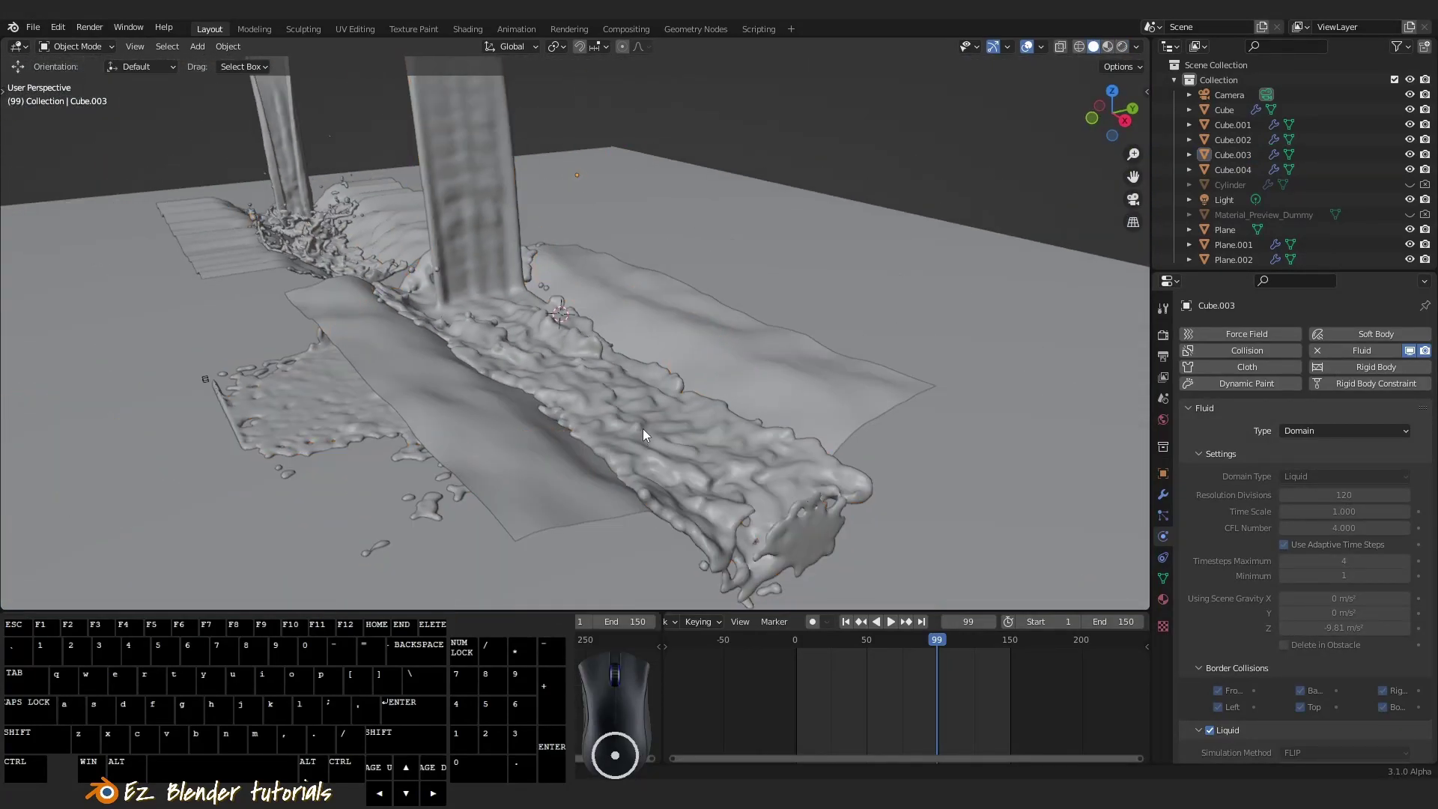
right_click(454, 206)
drag(586, 387, 585, 410)
scroll(down, 3)
drag(899, 681, 810, 688)
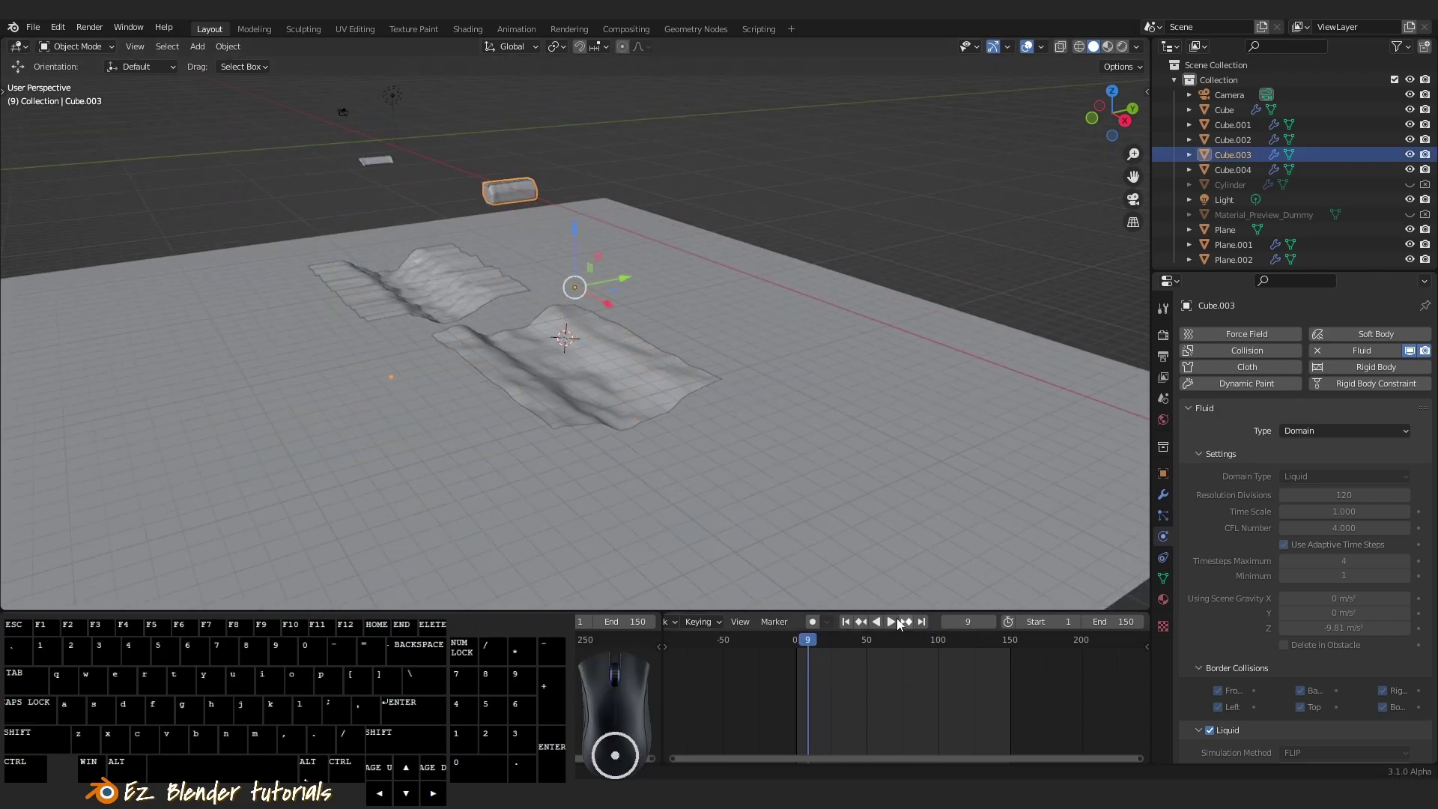
Play the baked liquid animation and stop it around frame 122
click(894, 624)
drag(550, 426, 586, 469)
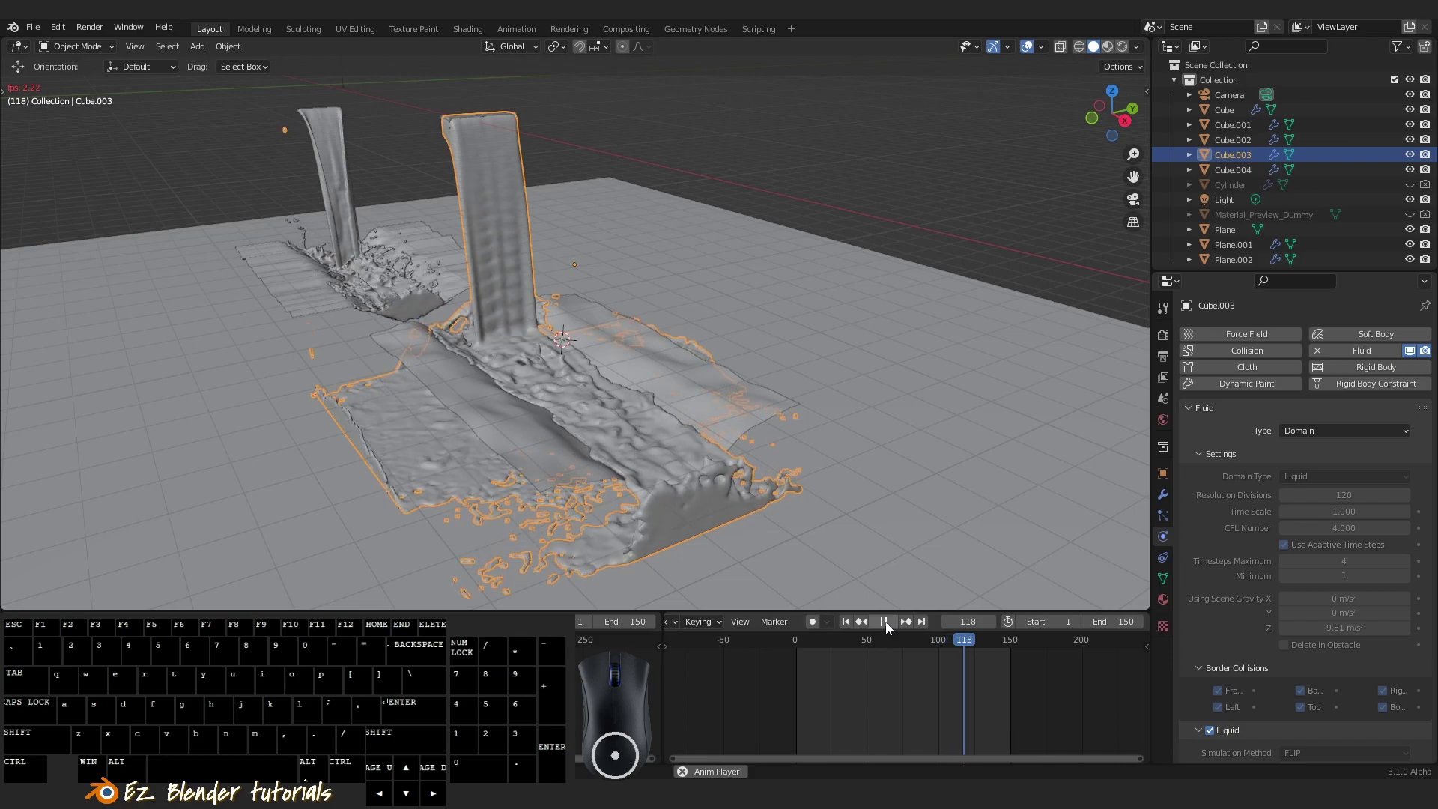
click(888, 631)
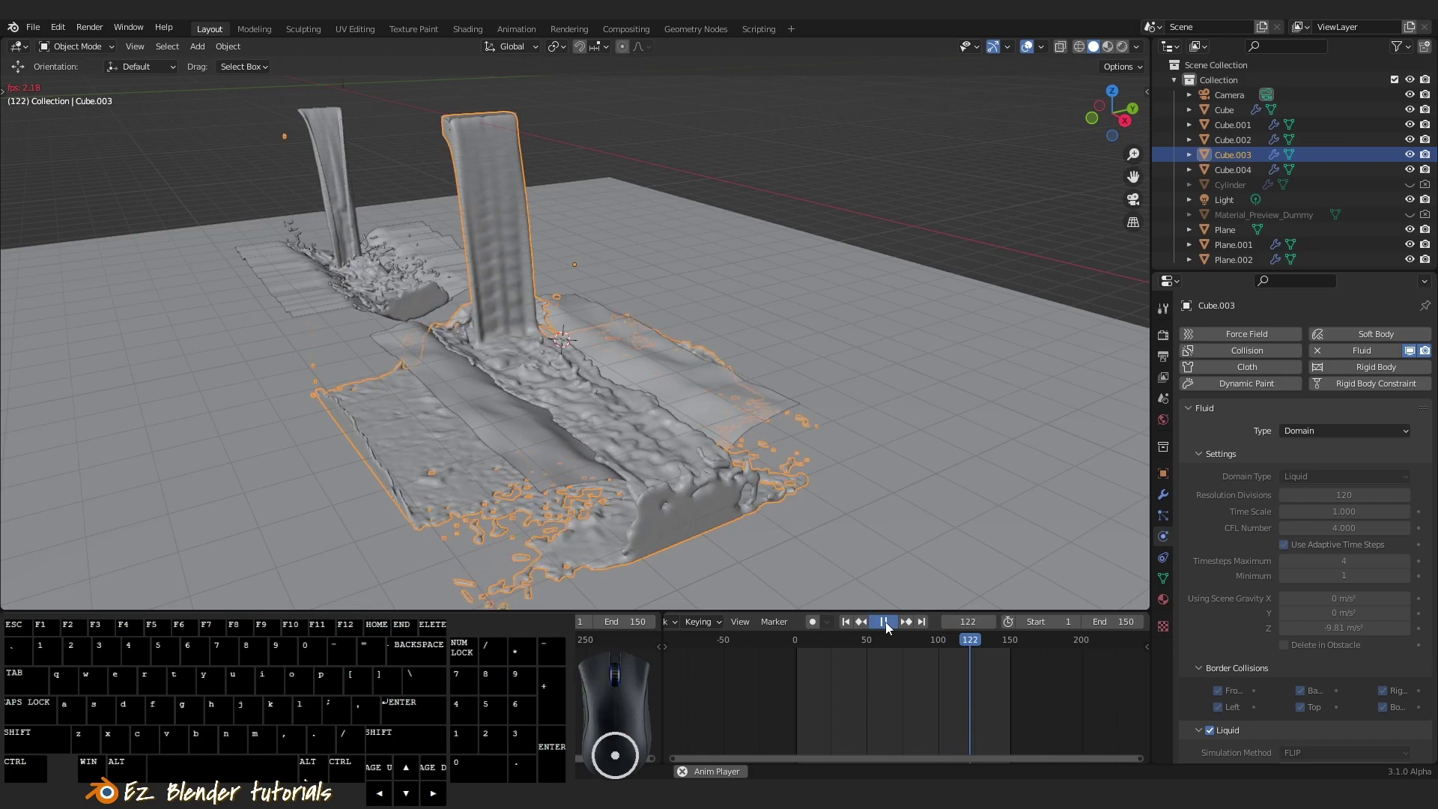
Orbit around the baked water pouring onto Plane.002 to inspect it from several angles
drag(659, 514, 771, 511)
key(a)
drag(726, 438, 659, 448)
right_click(653, 465)
drag(642, 465, 589, 471)
key(a)
drag(578, 438, 656, 445)
drag(622, 429, 656, 456)
middle_click(675, 473)
right_click(741, 387)
drag(734, 410, 666, 407)
key(a)
drag(673, 445, 689, 479)
drag(706, 481, 737, 480)
drag(733, 479, 702, 414)
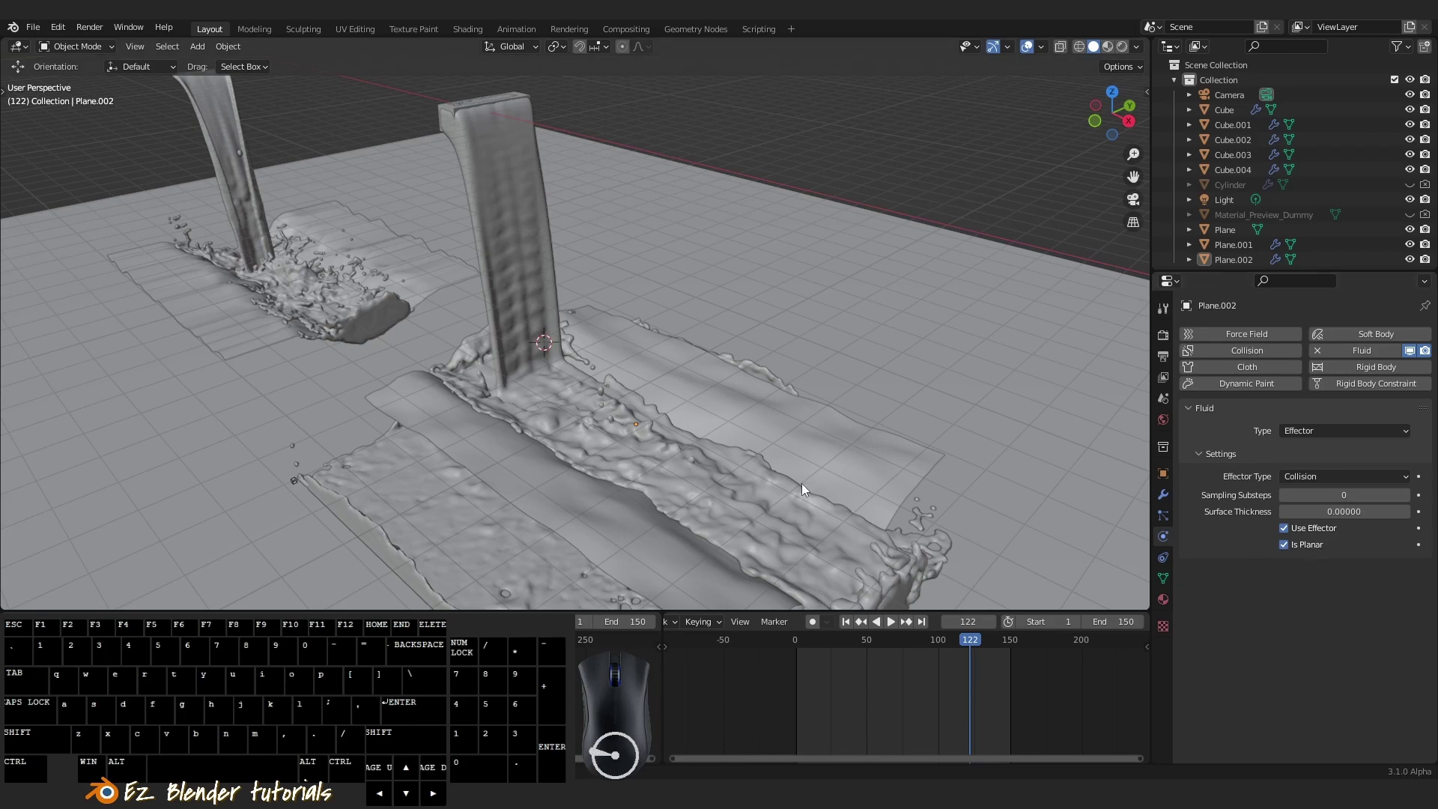
drag(693, 433, 649, 438)
drag(625, 401, 645, 447)
middle_click(633, 433)
Orbit to view both water streams and zoom closer to the liquid spilling off the trough
drag(643, 406, 722, 402)
drag(597, 360, 628, 425)
drag(622, 412, 571, 305)
right_click(553, 262)
scroll(down, 3)
drag(710, 389, 718, 363)
scroll(up, 3)
scroll(up, 3)
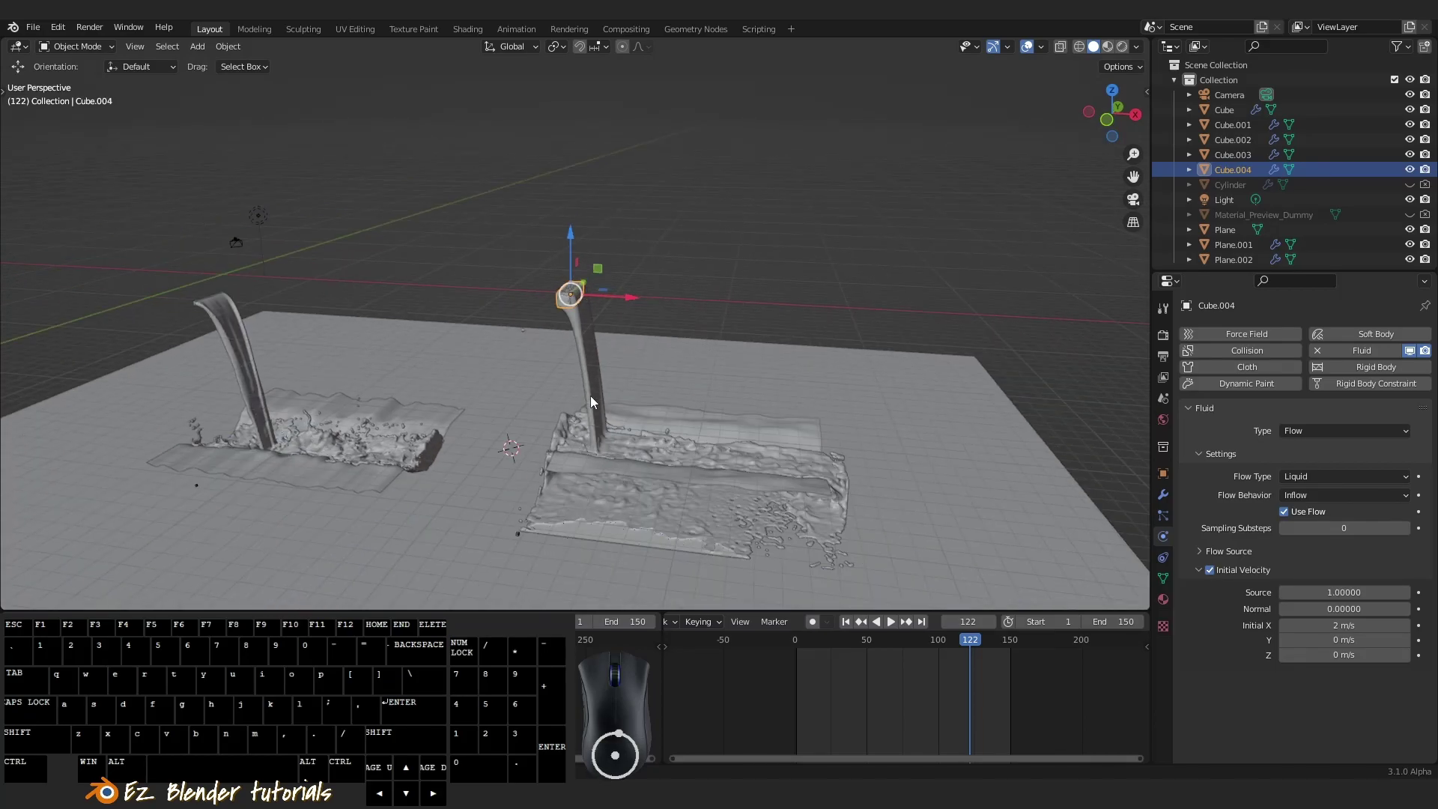
right_click(598, 399)
key(Tab)
key(z)
drag(651, 377, 626, 338)
key(z)
drag(665, 356, 652, 391)
key(Tab)
key(a)
drag(655, 407, 605, 422)
drag(624, 433, 638, 445)
drag(649, 445, 585, 318)
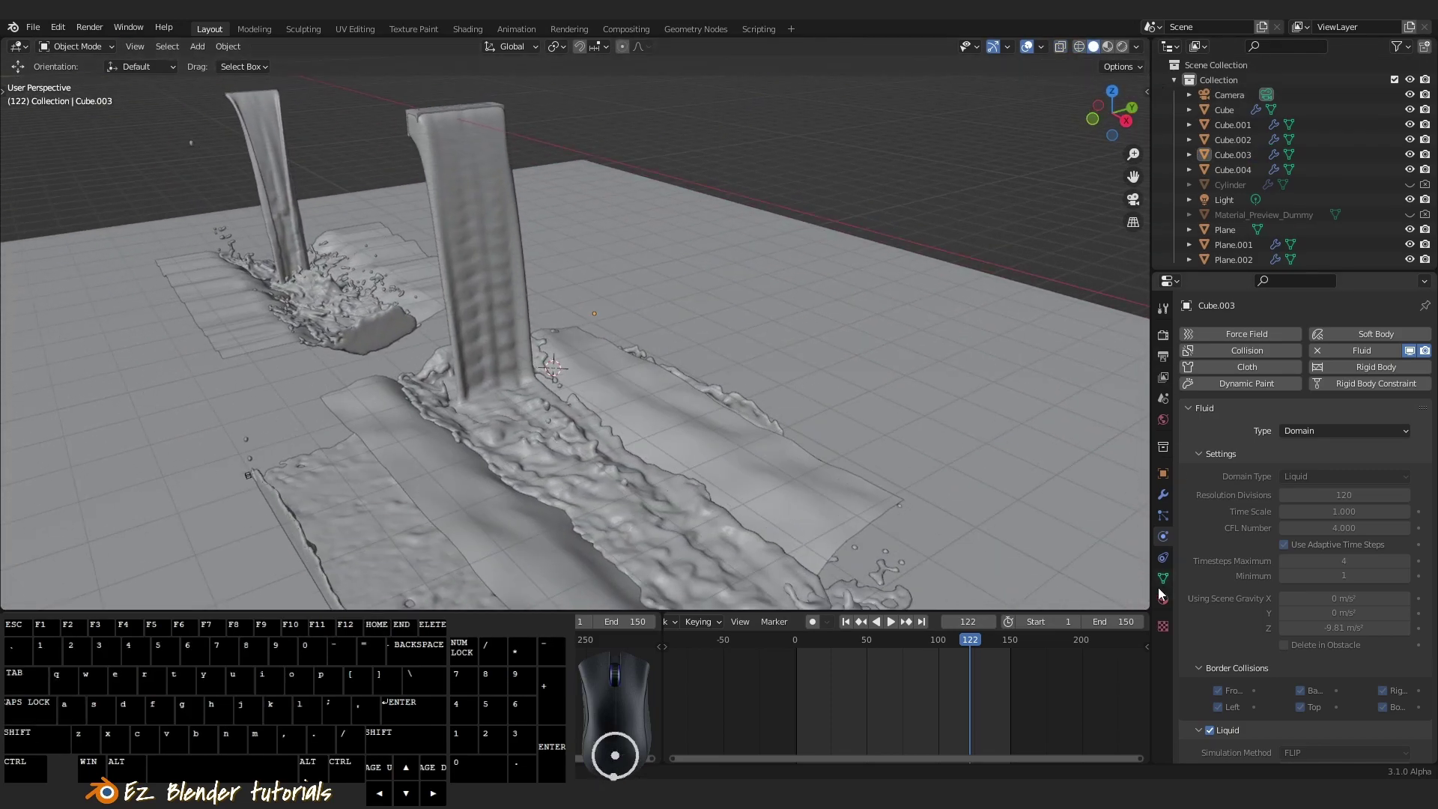
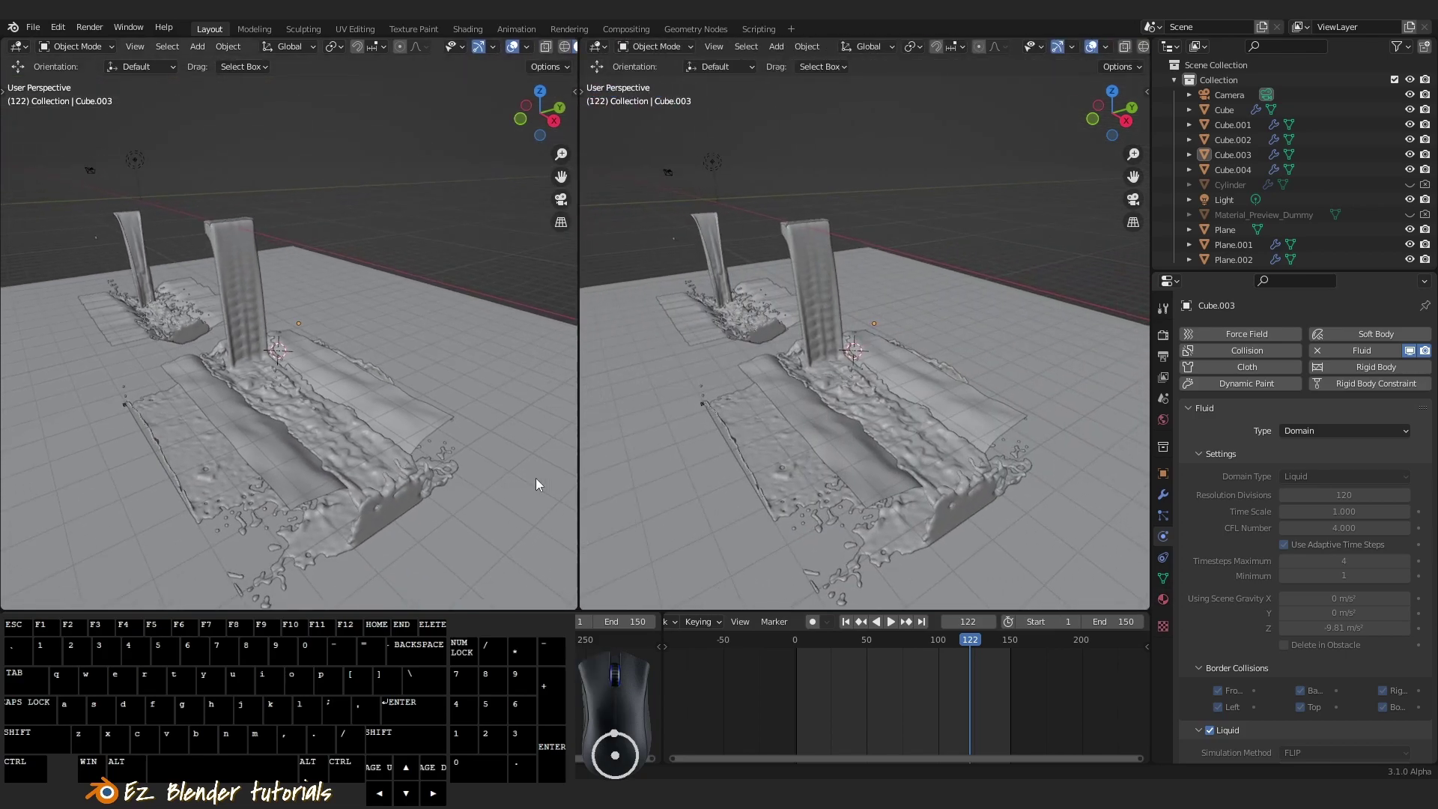
Turn the right-hand editor into a Shader Editor beside the rendered viewport
drag(413, 393, 437, 399)
click(602, 55)
click(633, 191)
key(n)
key(shift+z)
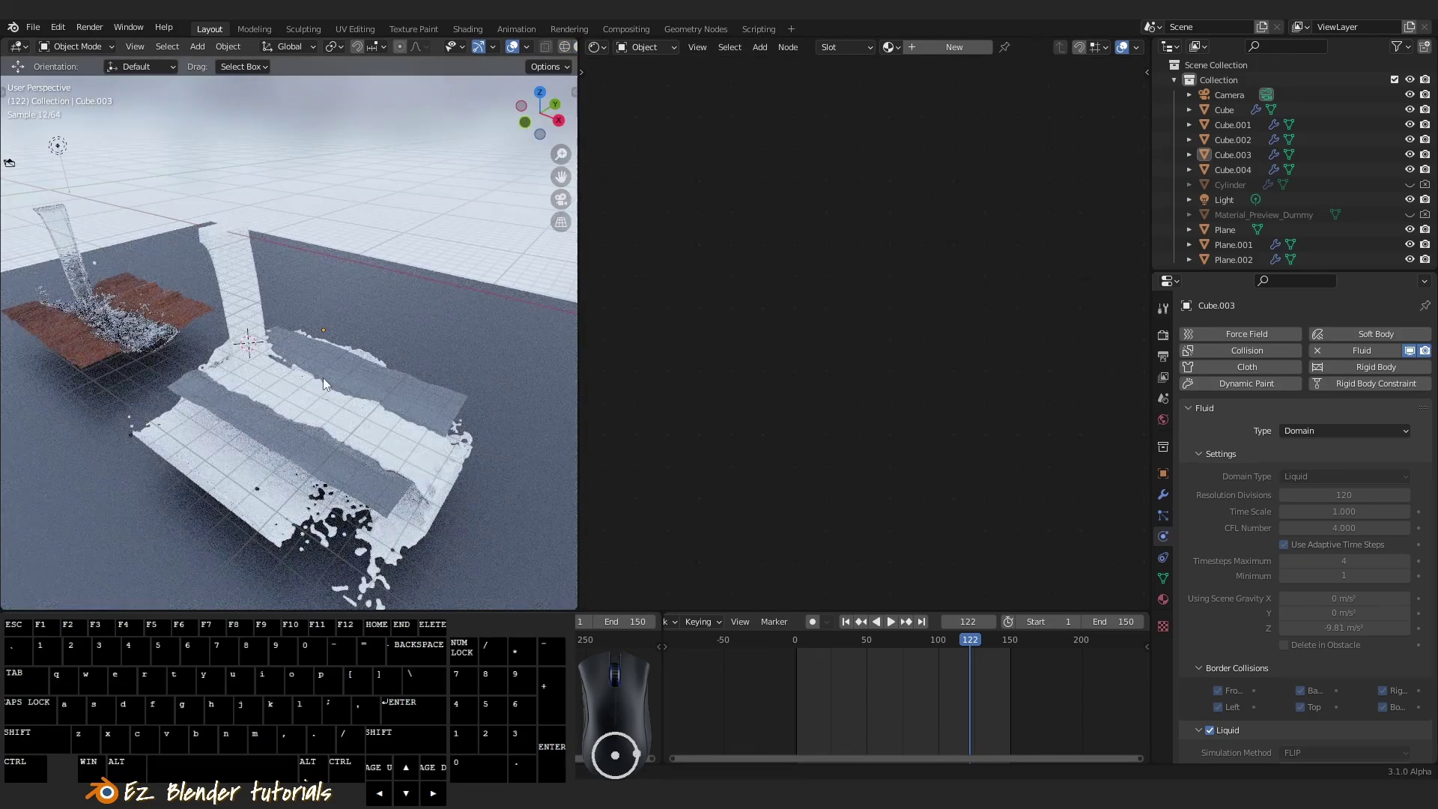
Create Material.005 with a default Principled BSDF on the domain Cube.003
middle_click(429, 376)
drag(415, 375, 386, 375)
right_click(277, 298)
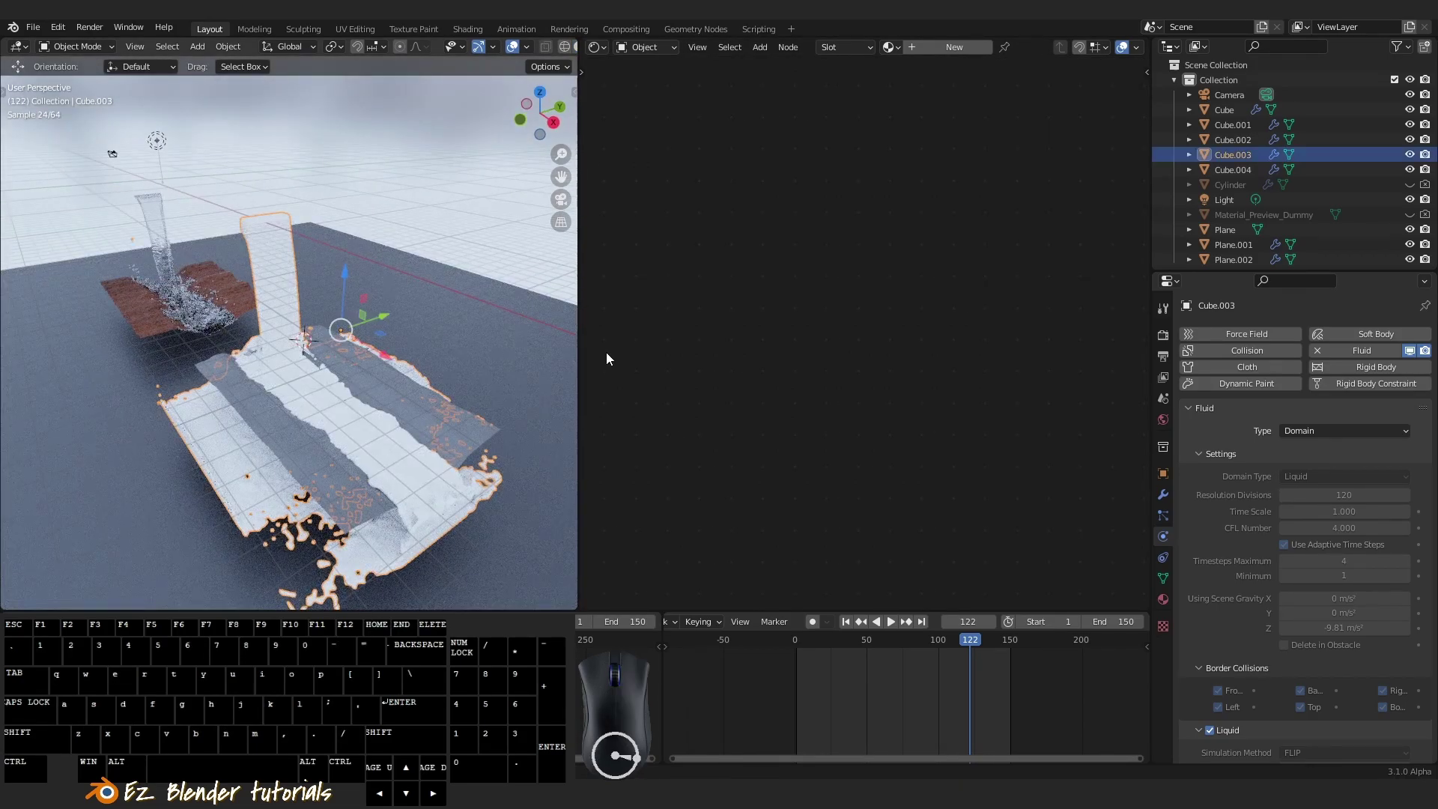
key(a)
click(942, 55)
scroll(down, 3)
scroll(up, 3)
scroll(down, 3)
scroll(up, 3)
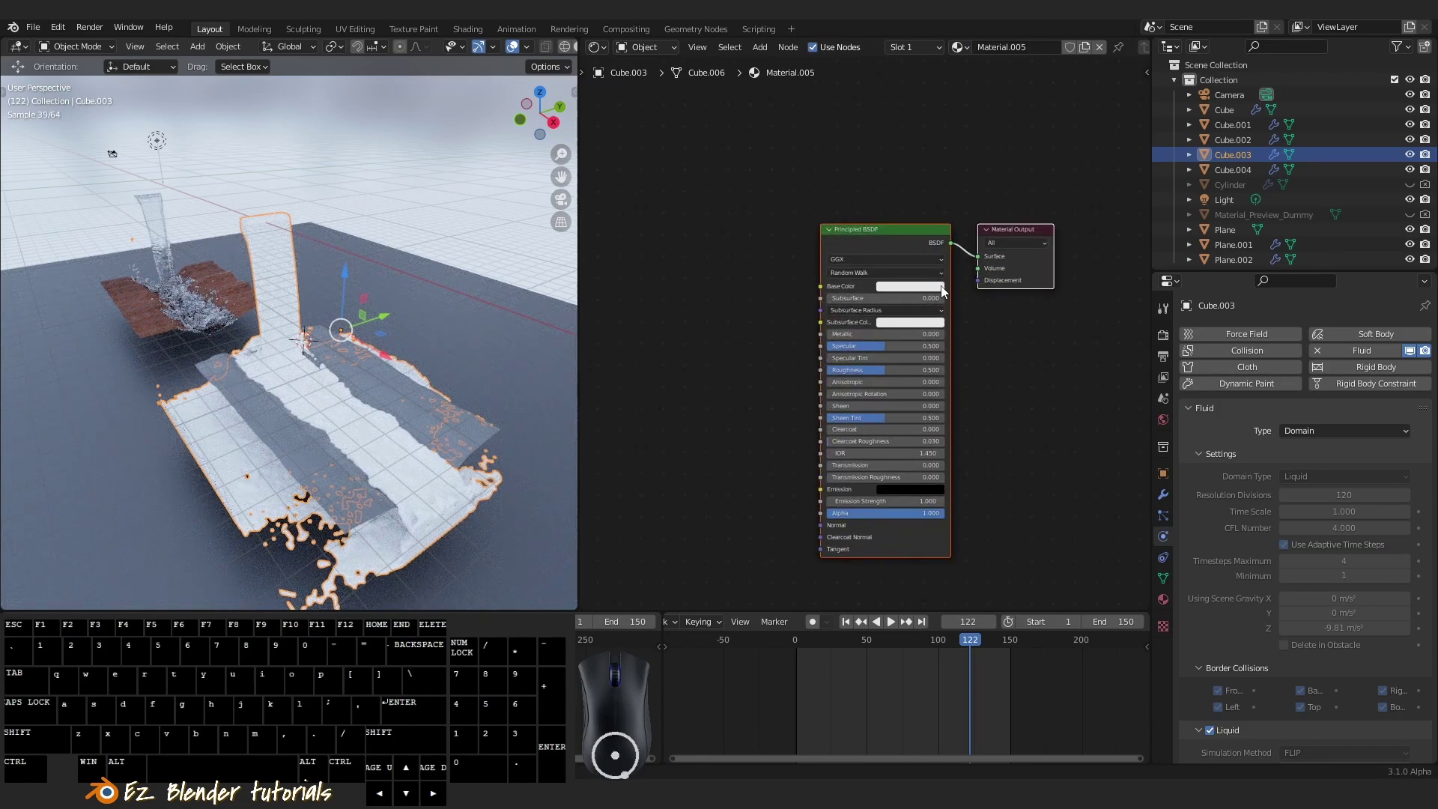
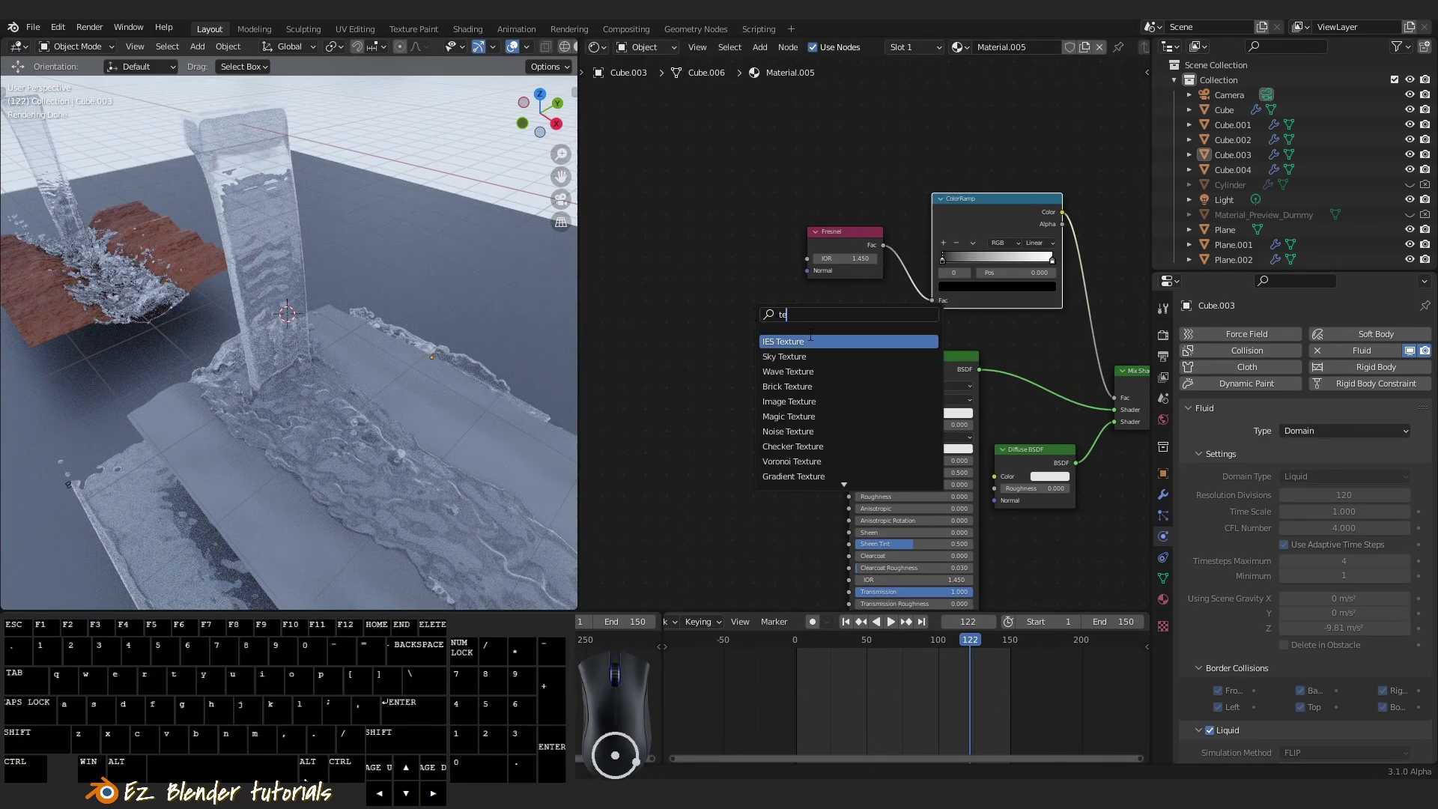
Adjust the ColorRamp's black and white stops, pushing one stop fully to the end
scroll(down, 3)
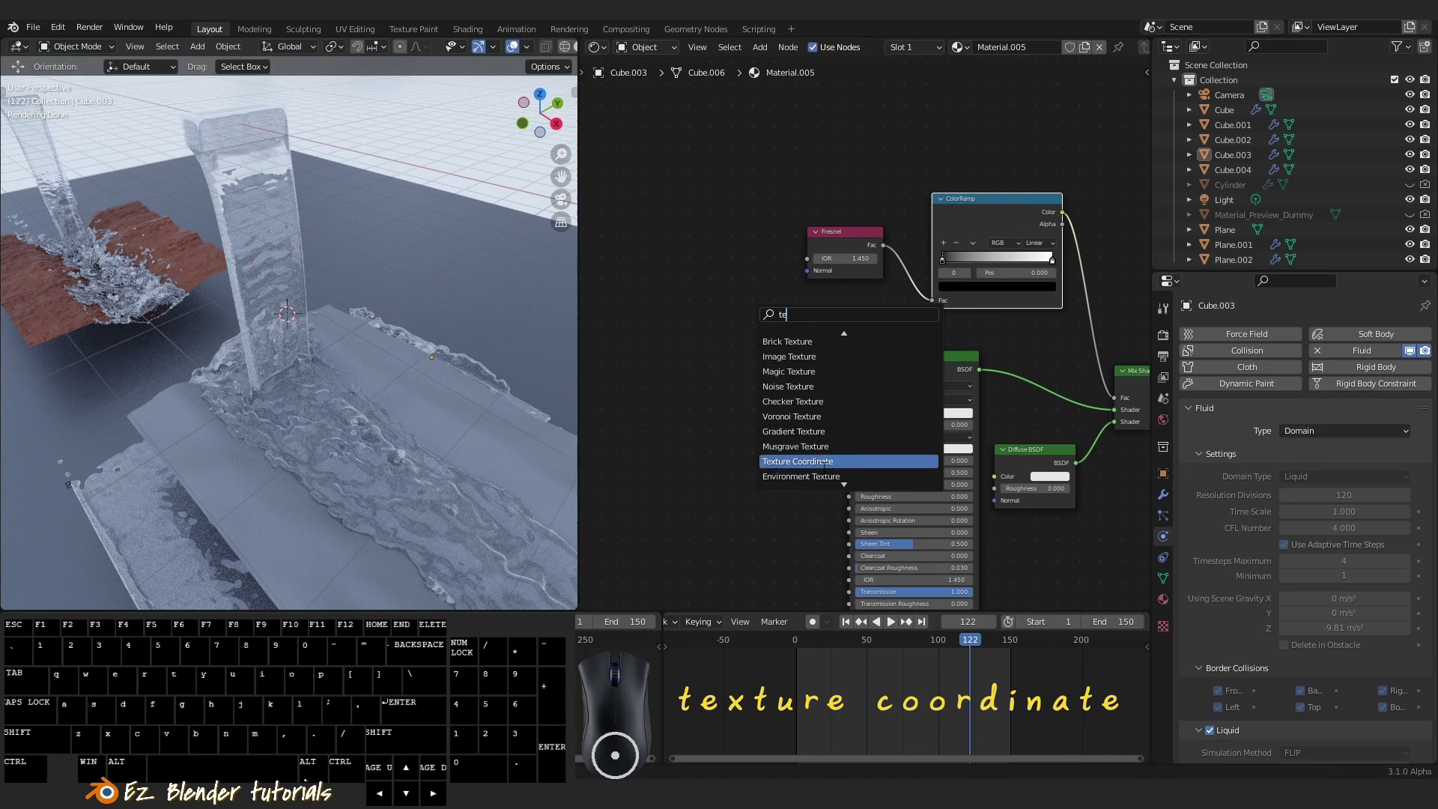
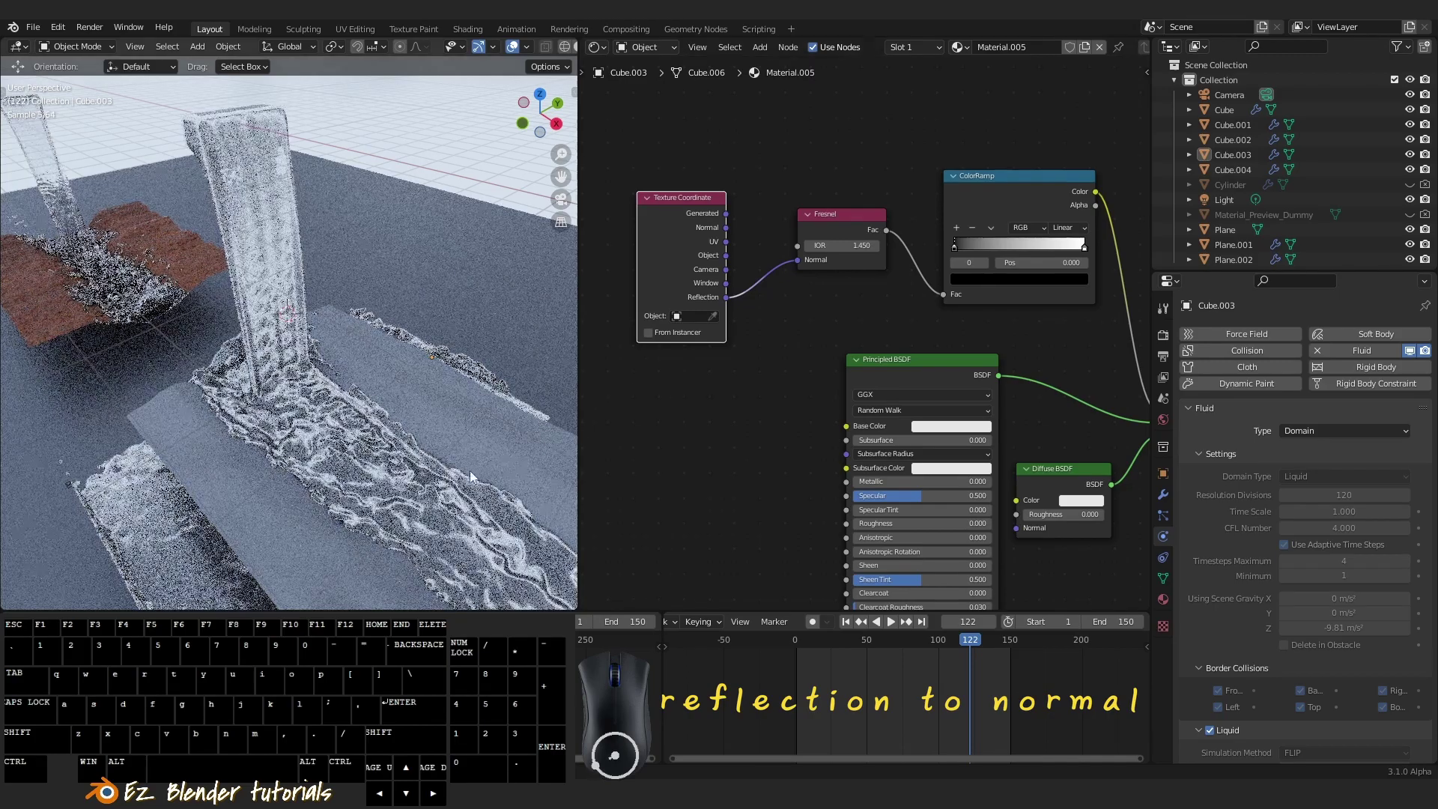
scroll(up, 3)
scroll(down, 3)
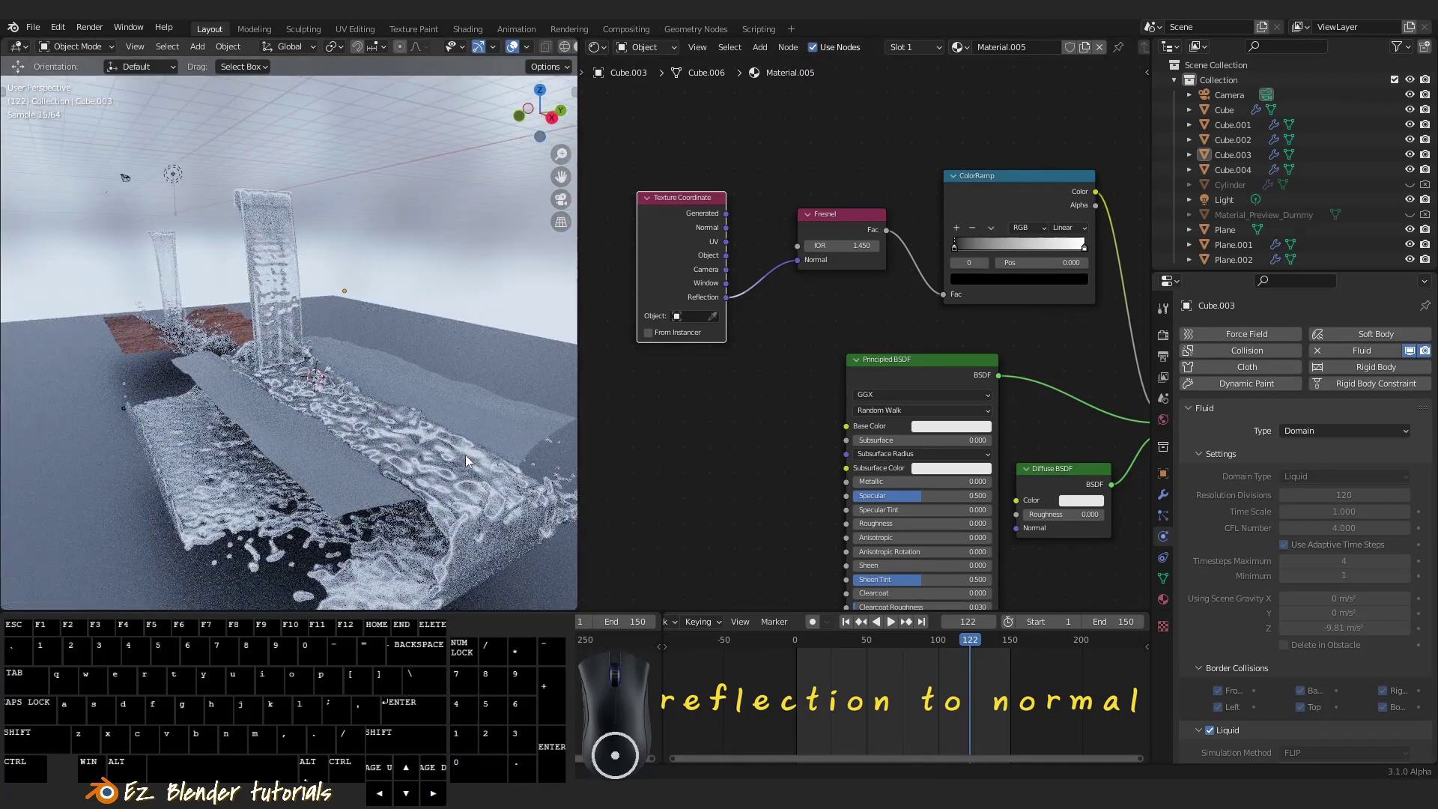
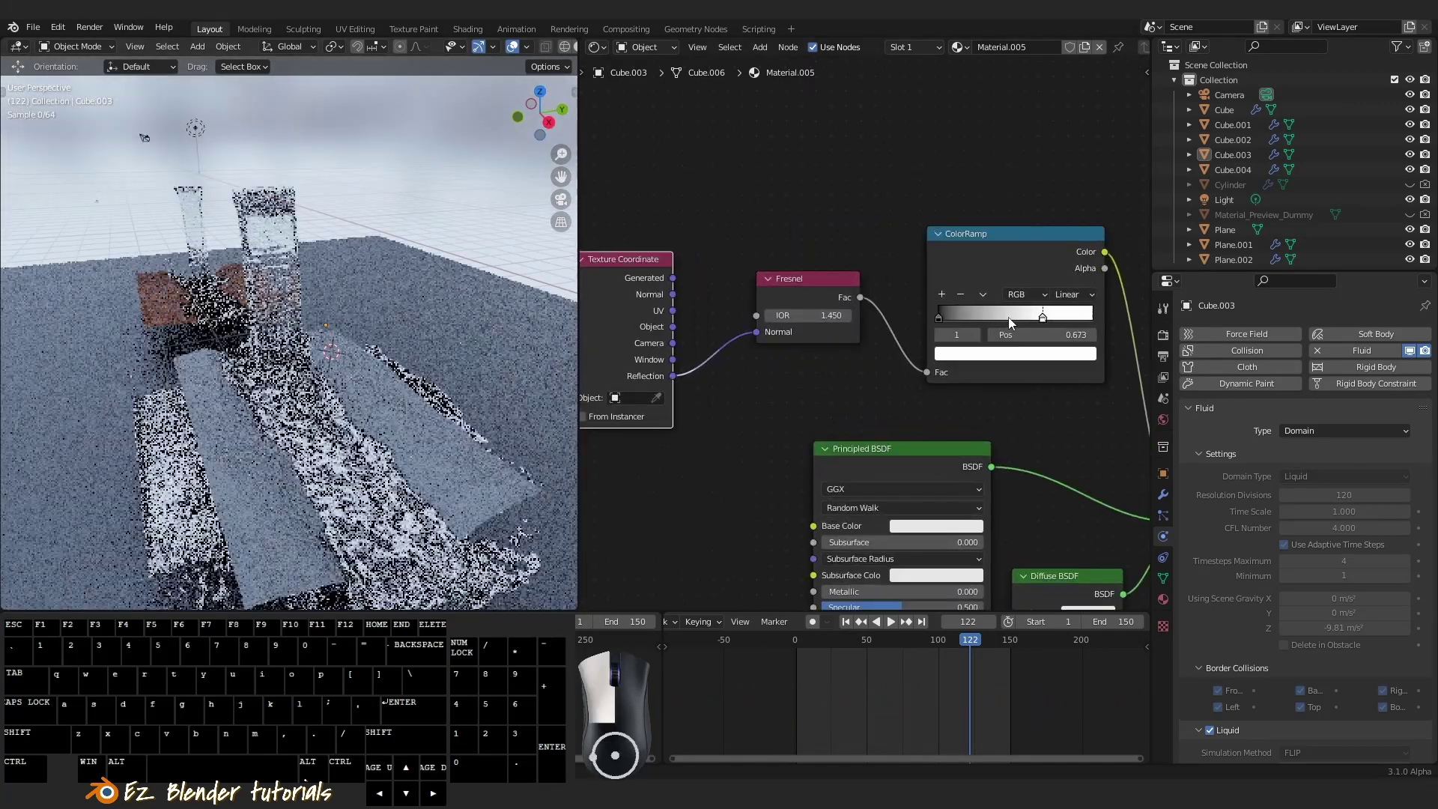
drag(943, 325, 1023, 325)
drag(943, 325, 1020, 328)
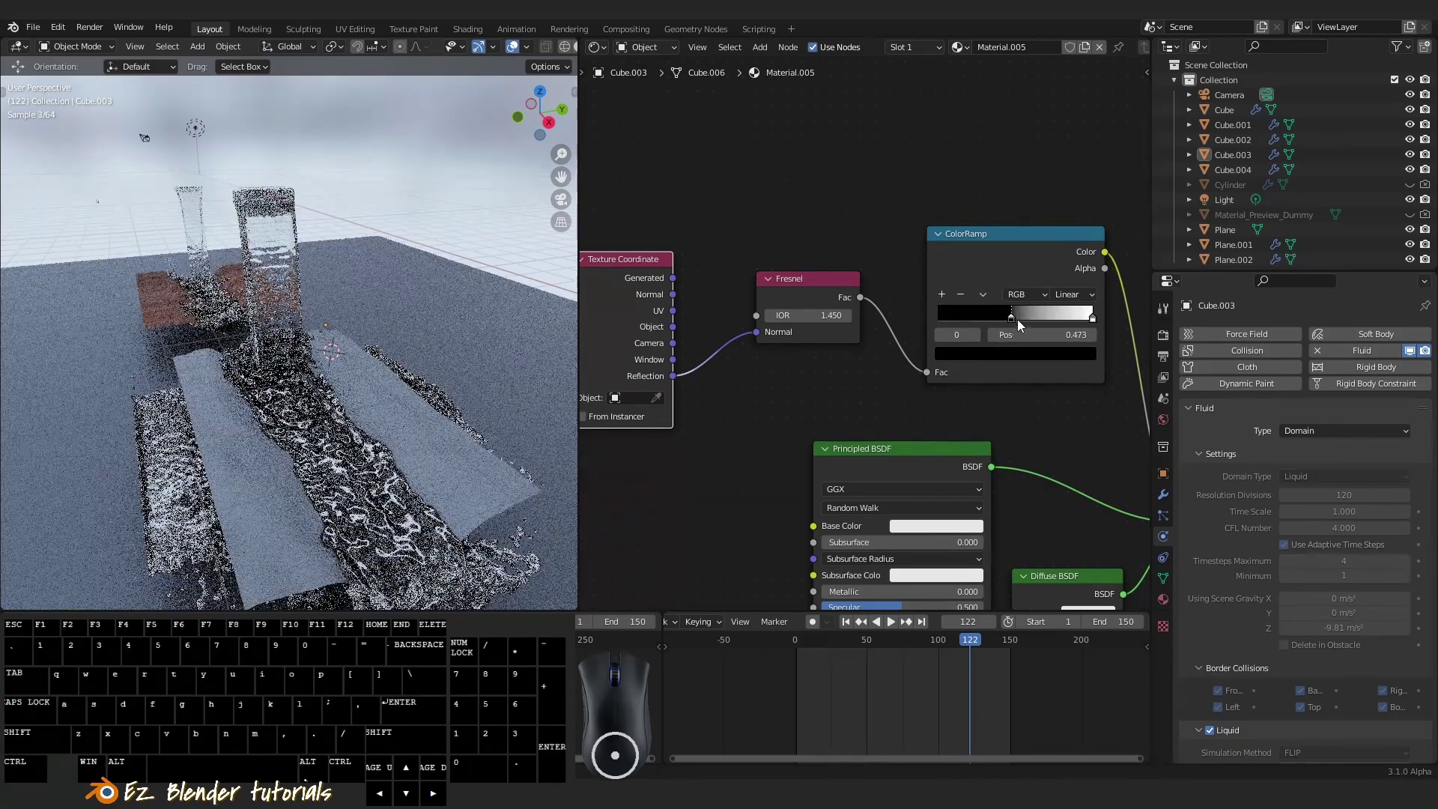
middle_click(429, 455)
click(1031, 363)
drag(1070, 217, 1072, 259)
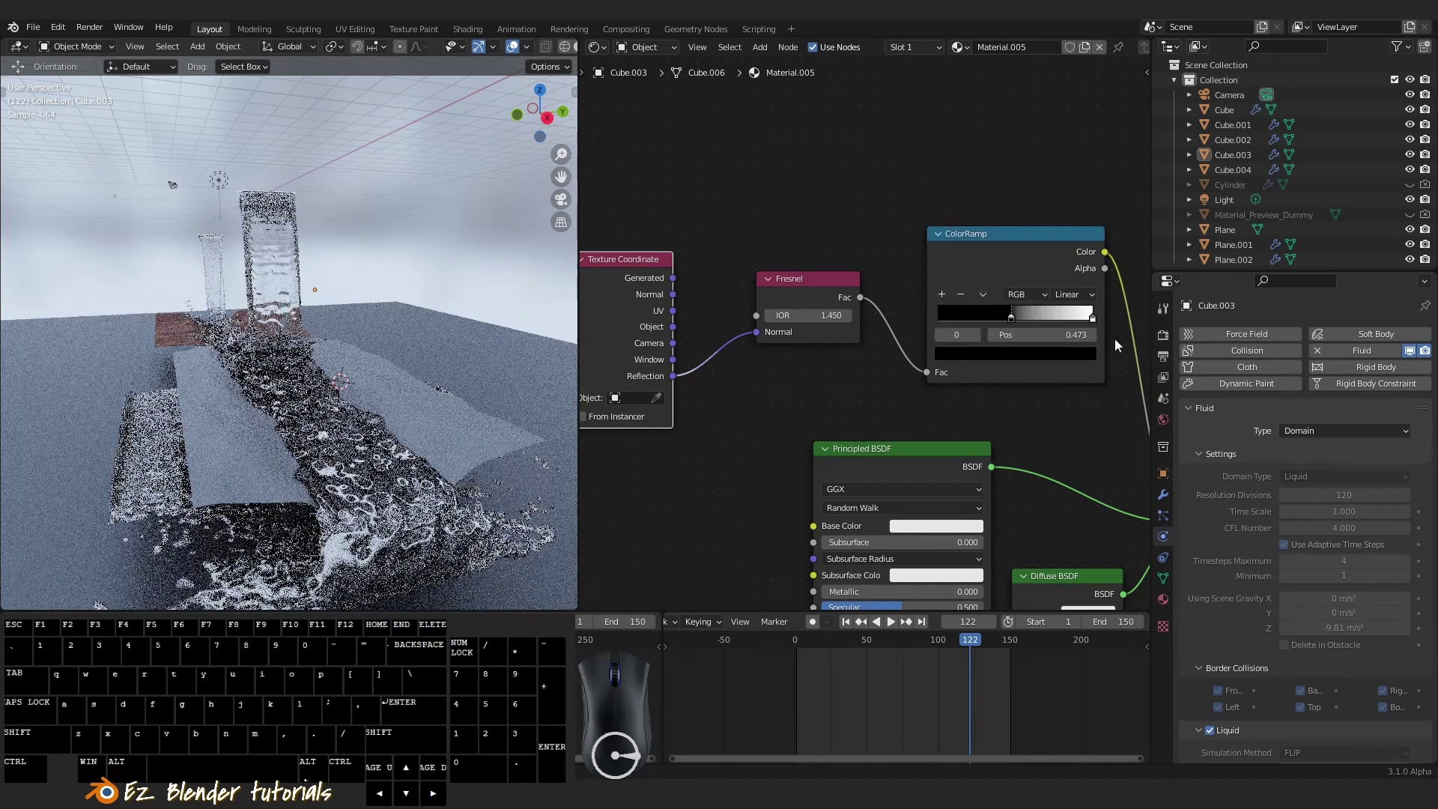
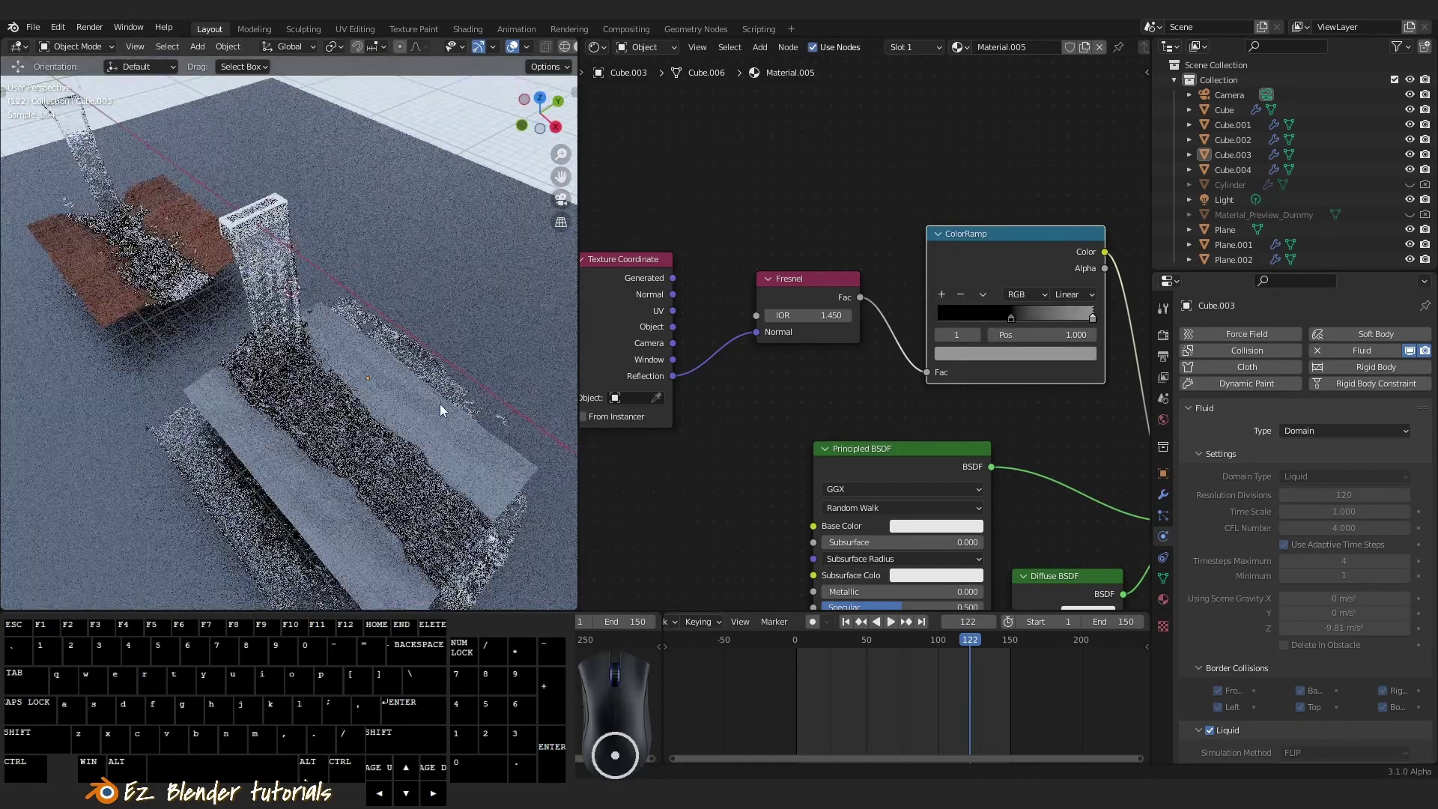
drag(454, 448, 415, 373)
Wire the Texture Coordinate Reflection into Fresnel and feed the Mix Shader to Material Output
click(1077, 367)
click(1068, 177)
middle_click(912, 444)
scroll(up, 3)
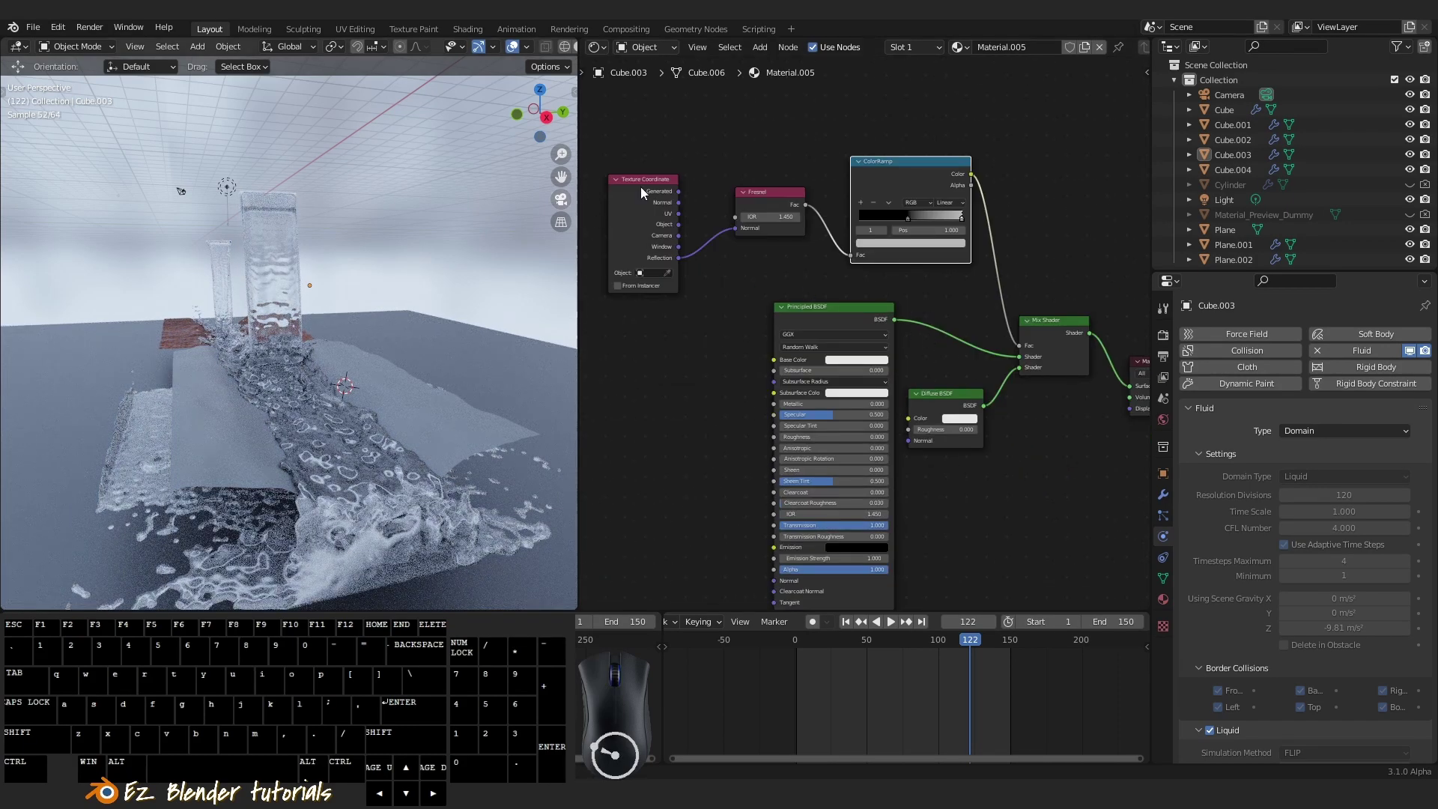
click(635, 137)
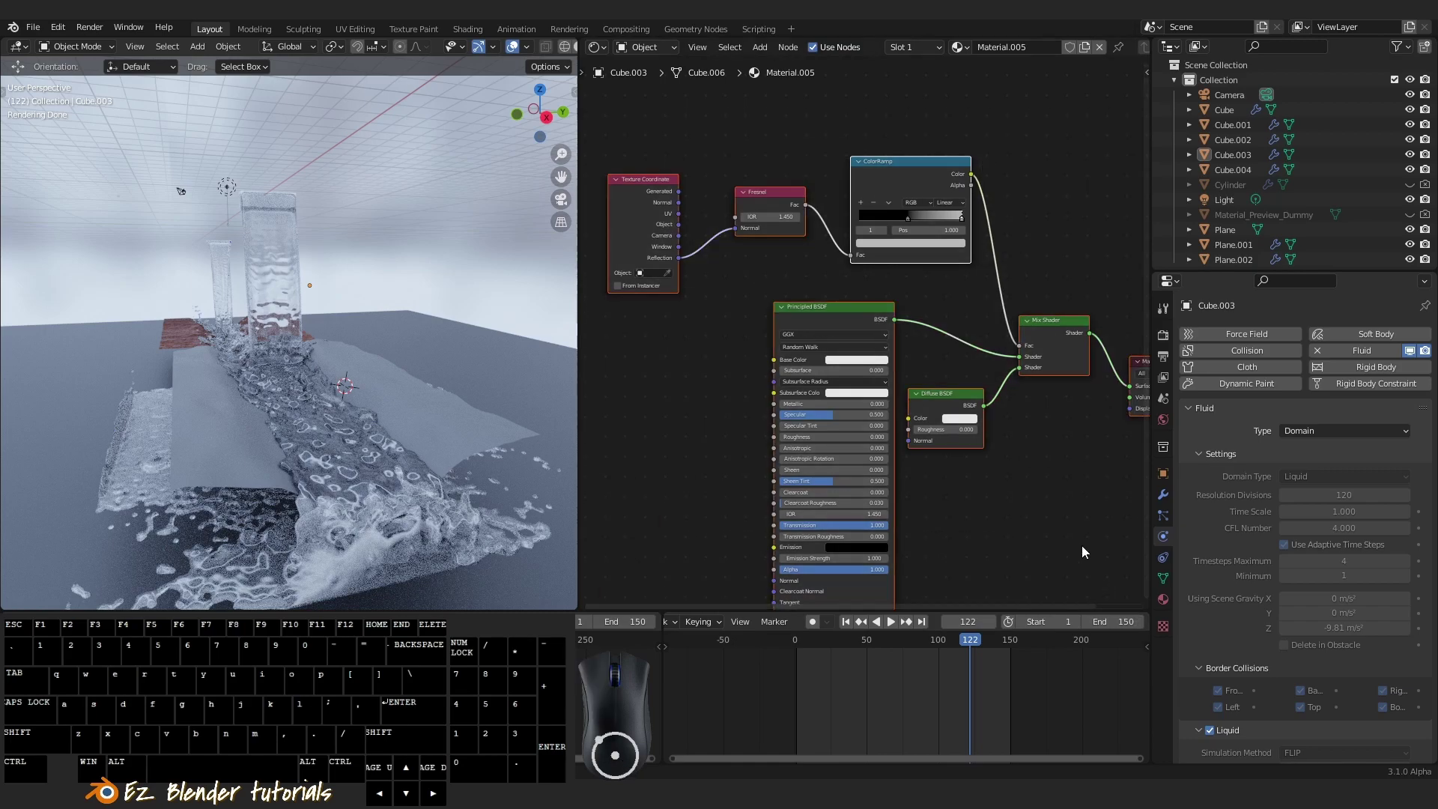
key(a)
middle_click(993, 432)
drag(940, 356, 1056, 389)
right_click(1056, 389)
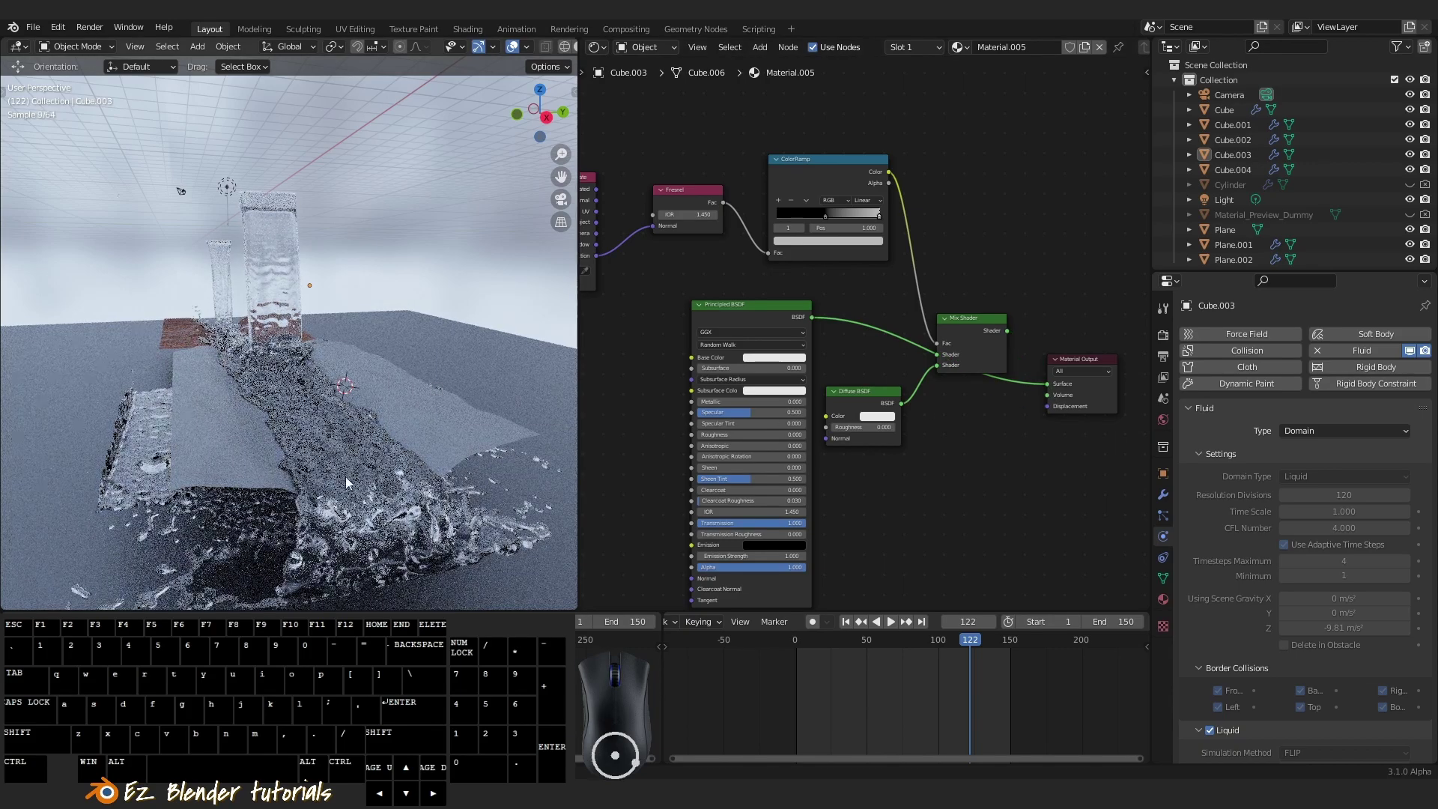
Inspect the water falling from the inflow and select the Mix Shader node
middle_click(352, 466)
middle_click(341, 447)
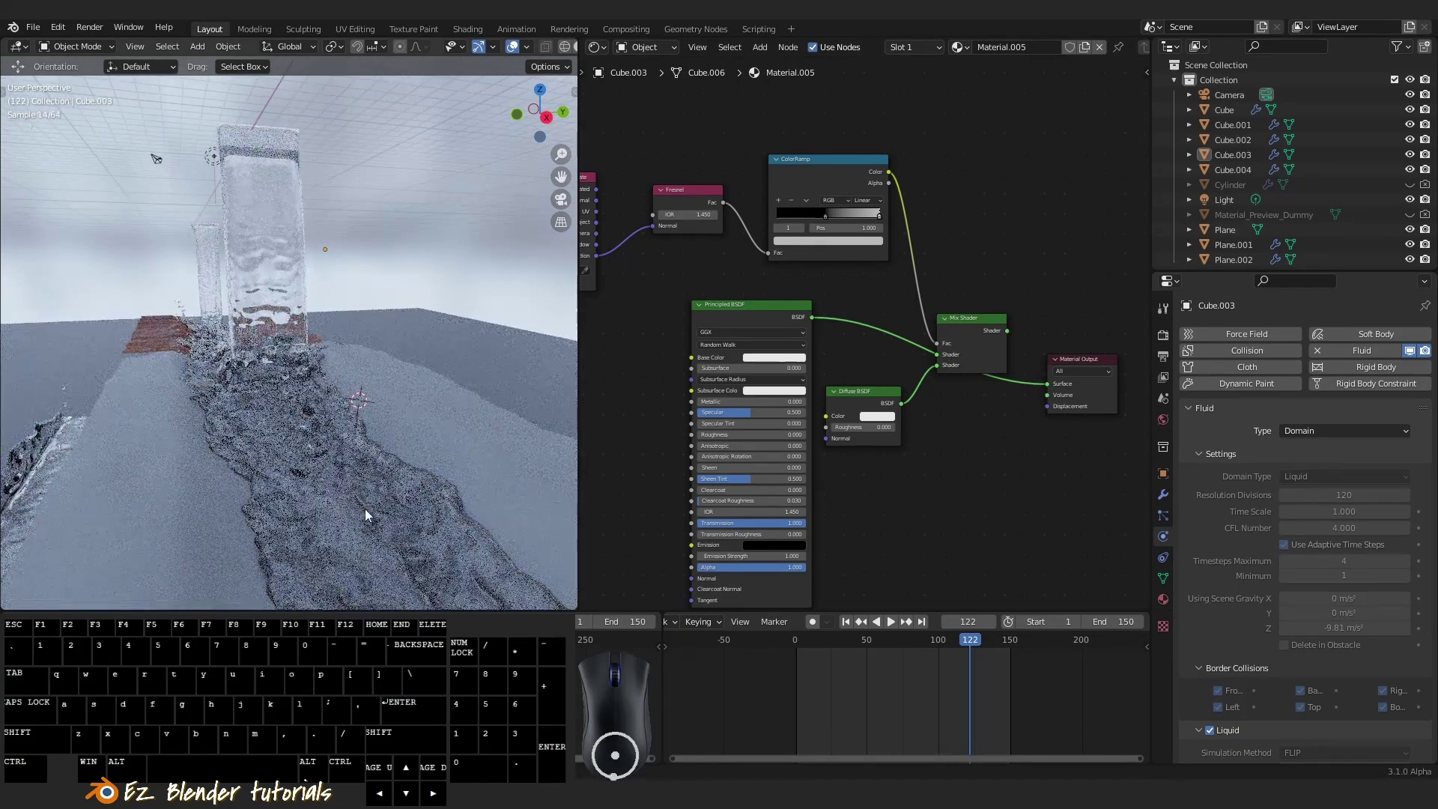
drag(1052, 389, 953, 358)
drag(1015, 337, 1058, 385)
right_click(1059, 385)
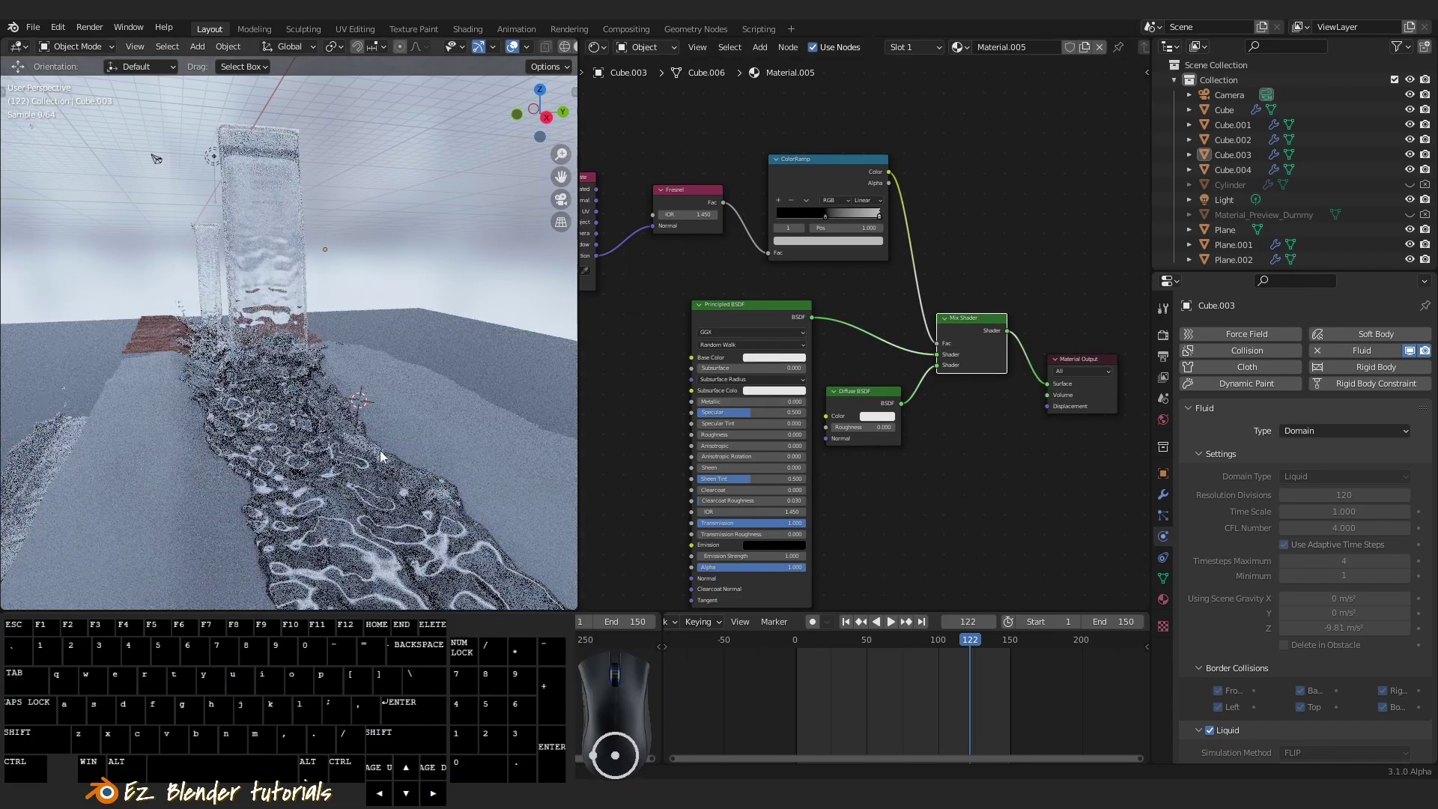
drag(444, 521, 491, 553)
scroll(up, 3)
scroll(up, 3)
middle_click(442, 495)
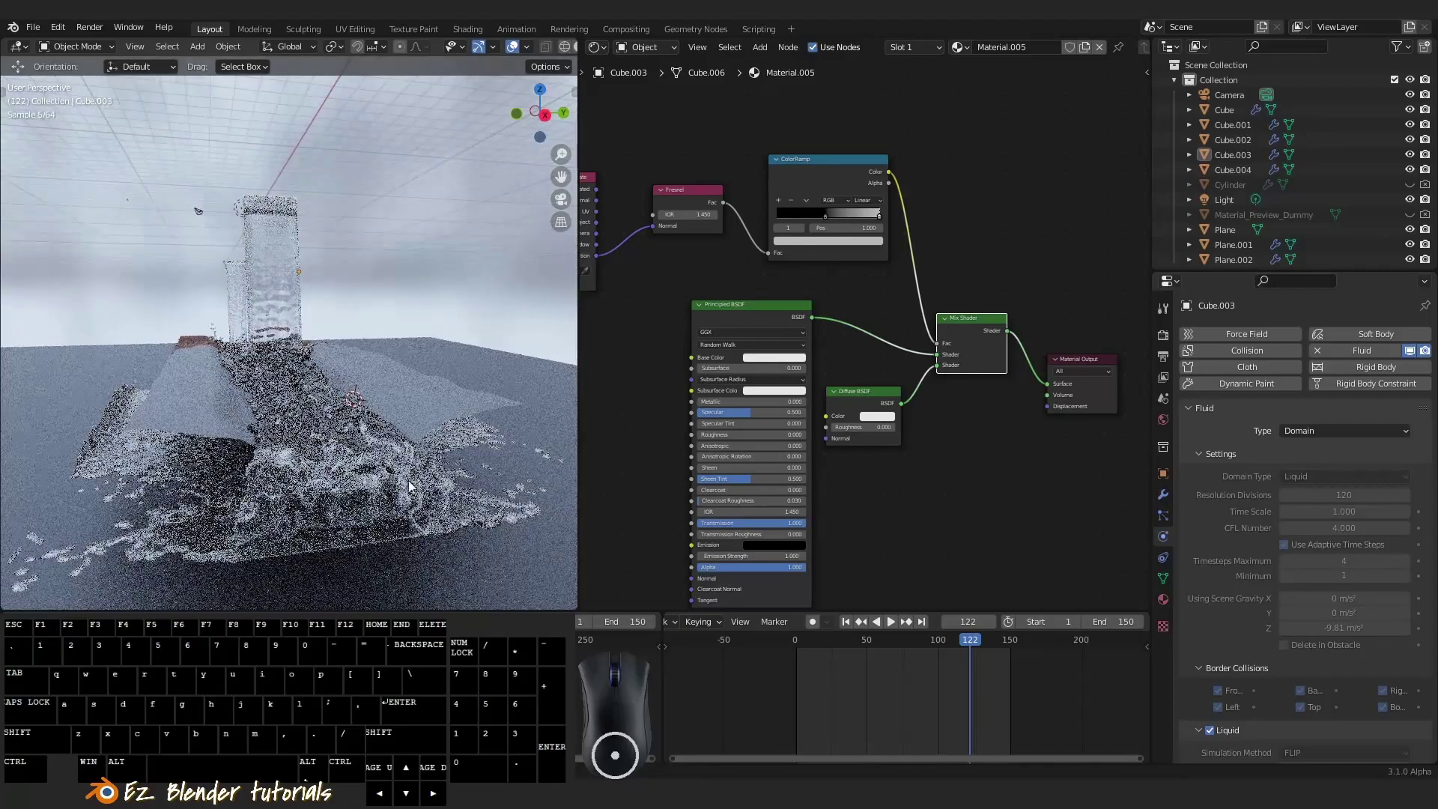
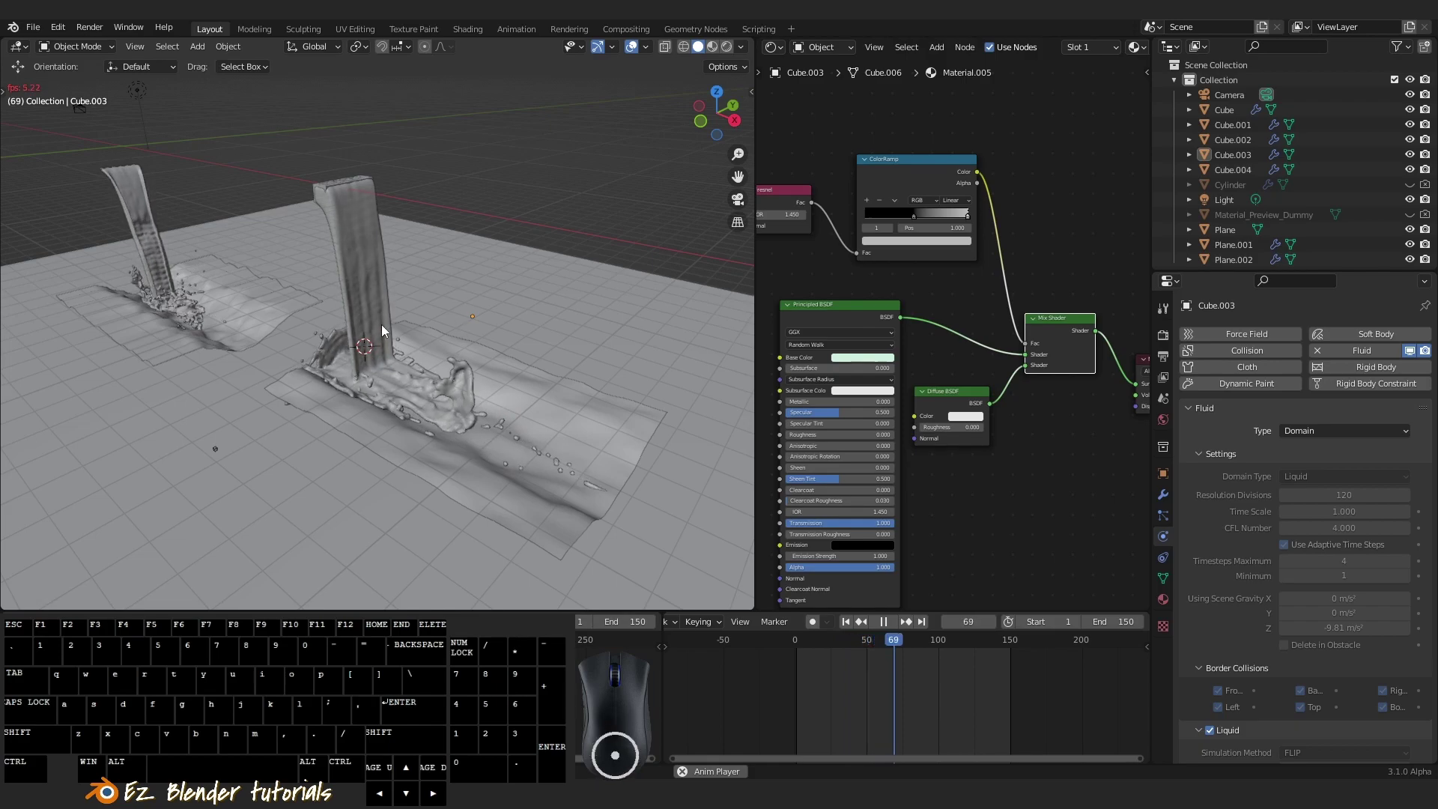
Play the baked liquid in Solid shading, orbiting over the collision plane, and stop at frame 126
right_click(569, 410)
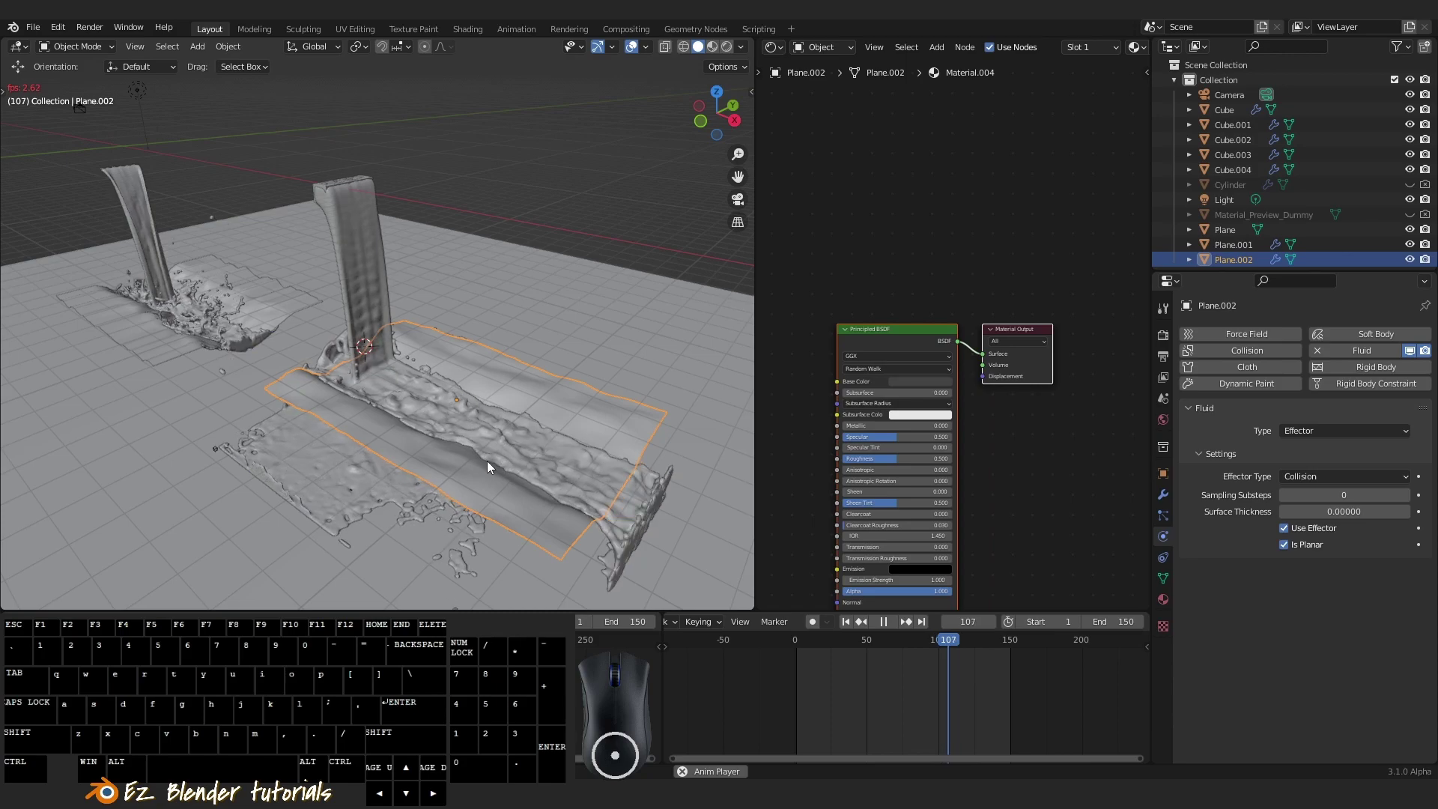
key(z)
drag(458, 356, 510, 417)
drag(377, 322, 325, 178)
key(z)
middle_click(283, 230)
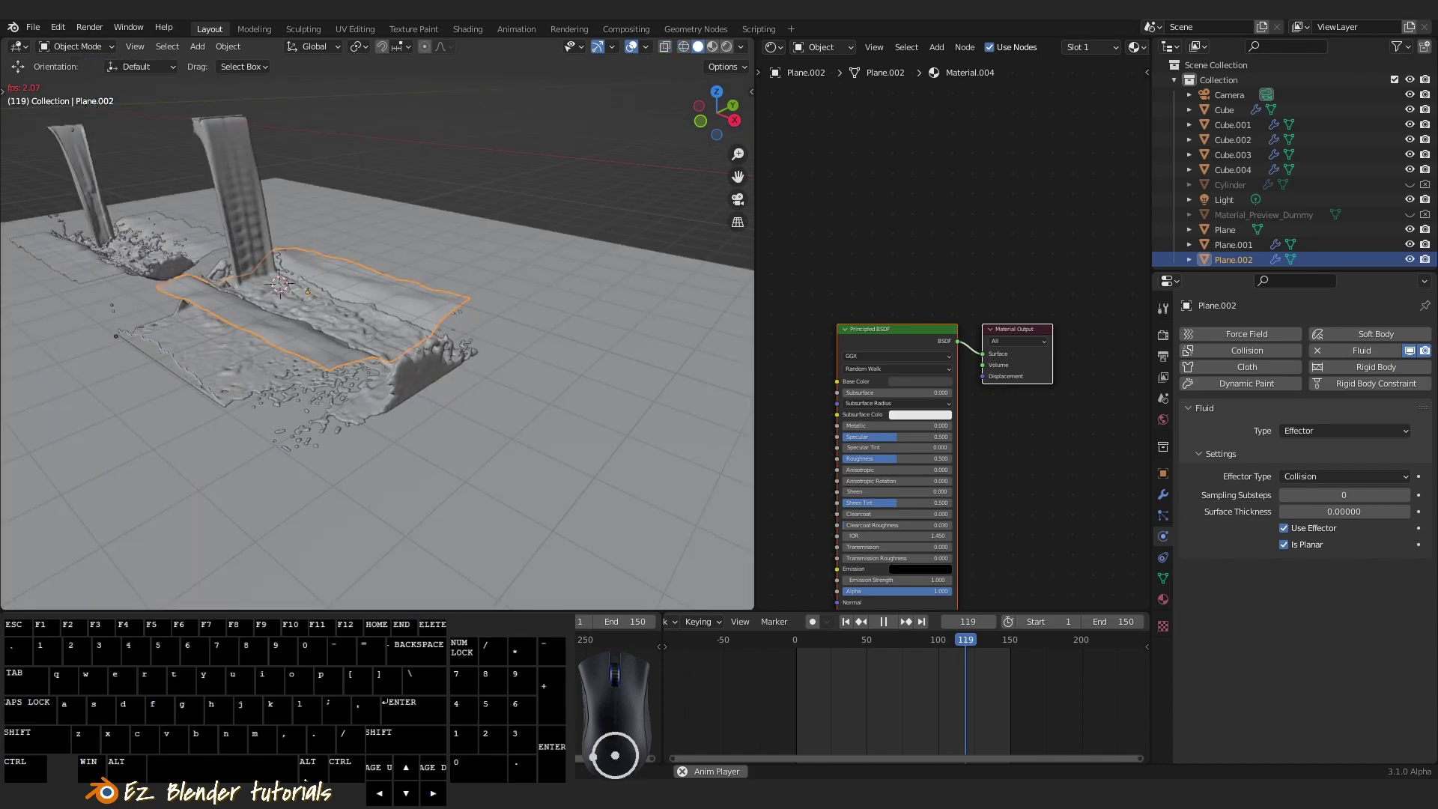
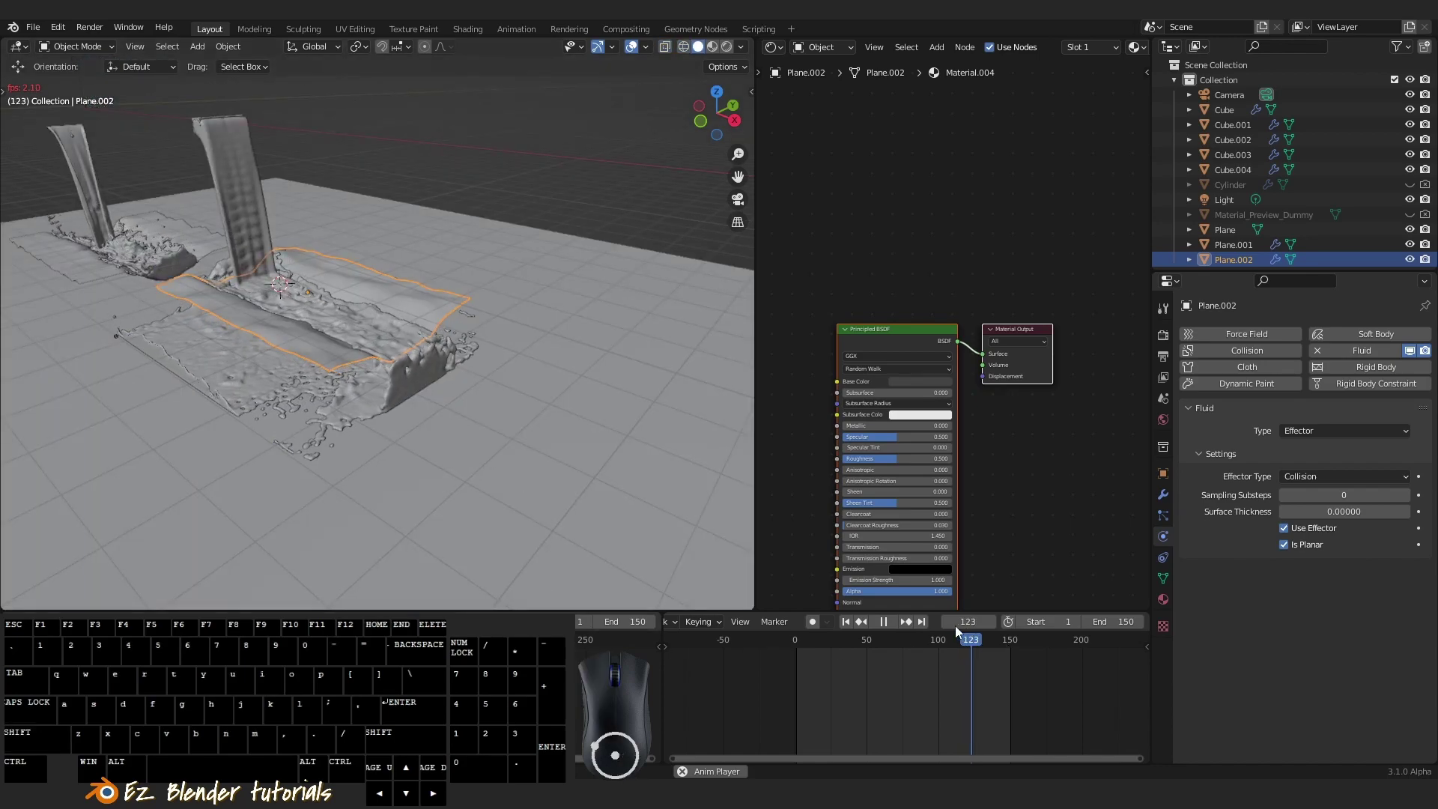
click(890, 628)
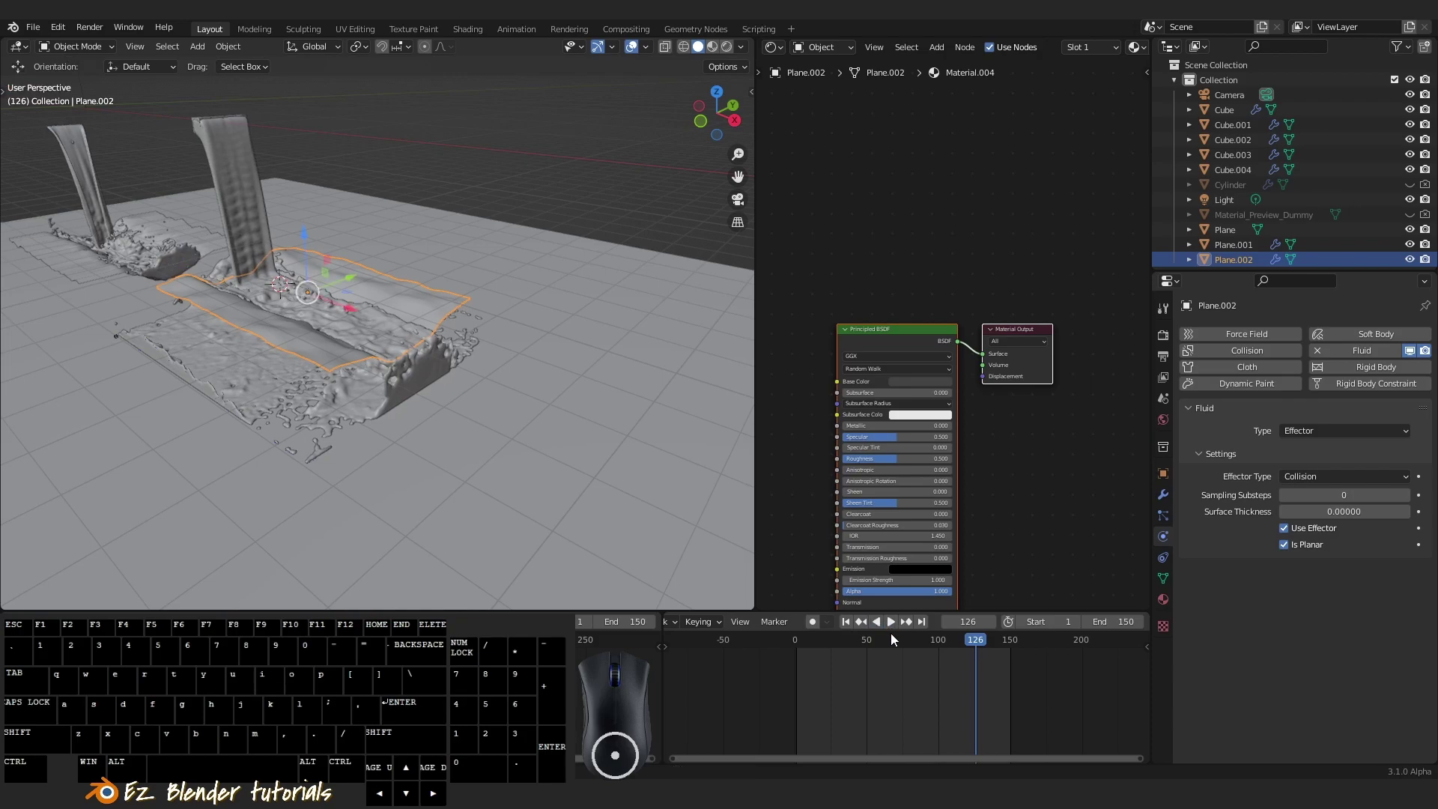
Move closer to the water columns and select Plane.002 with its Material.004
middle_click(329, 346)
drag(363, 372, 458, 460)
drag(459, 460, 452, 428)
key(a)
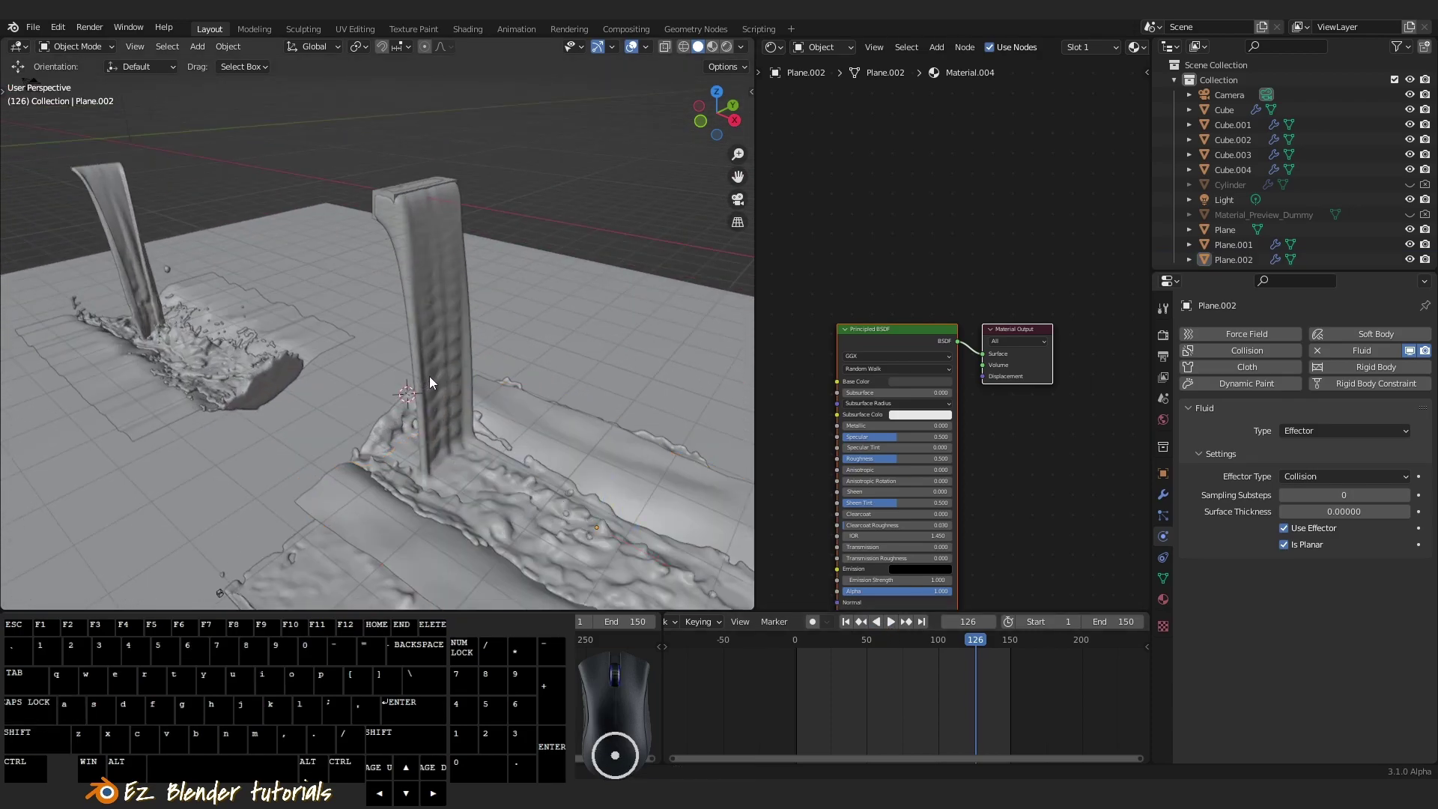
drag(437, 384, 521, 409)
drag(477, 387, 507, 444)
drag(504, 406, 522, 401)
right_click(482, 284)
drag(517, 340, 454, 435)
Select Cube.004's object properties and switch the viewport to Rendered shading
drag(441, 417, 403, 389)
drag(434, 397, 522, 402)
drag(540, 412, 495, 400)
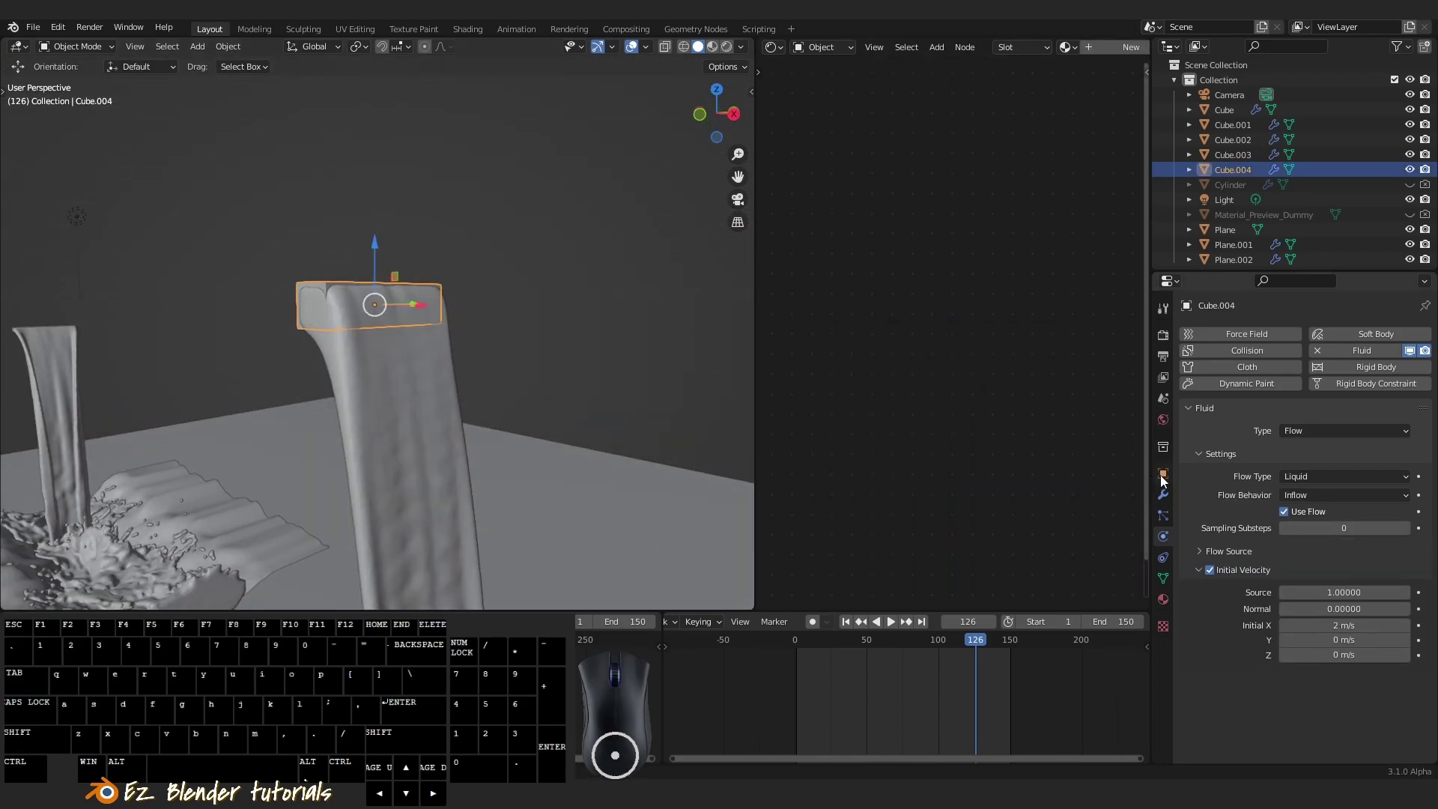
click(1166, 481)
right_click(1167, 482)
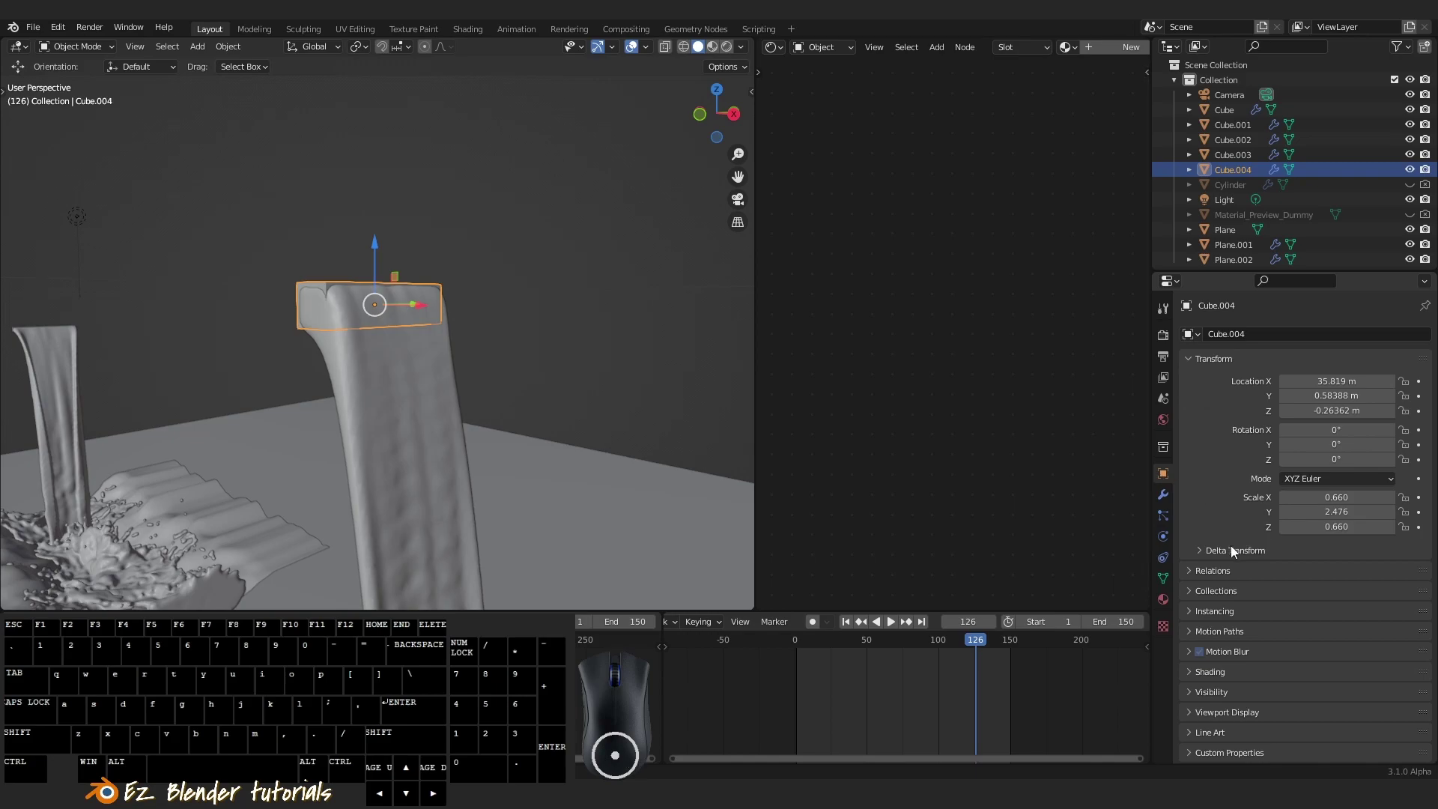
click(1231, 700)
right_click(1231, 700)
scroll(up, 3)
drag(683, 442, 665, 469)
drag(624, 451, 632, 430)
key(shift+z)
drag(576, 444, 611, 465)
Enable Cube.004's Show In Viewports and Renders visibility and pull back over the scene
click(1286, 453)
click(1285, 469)
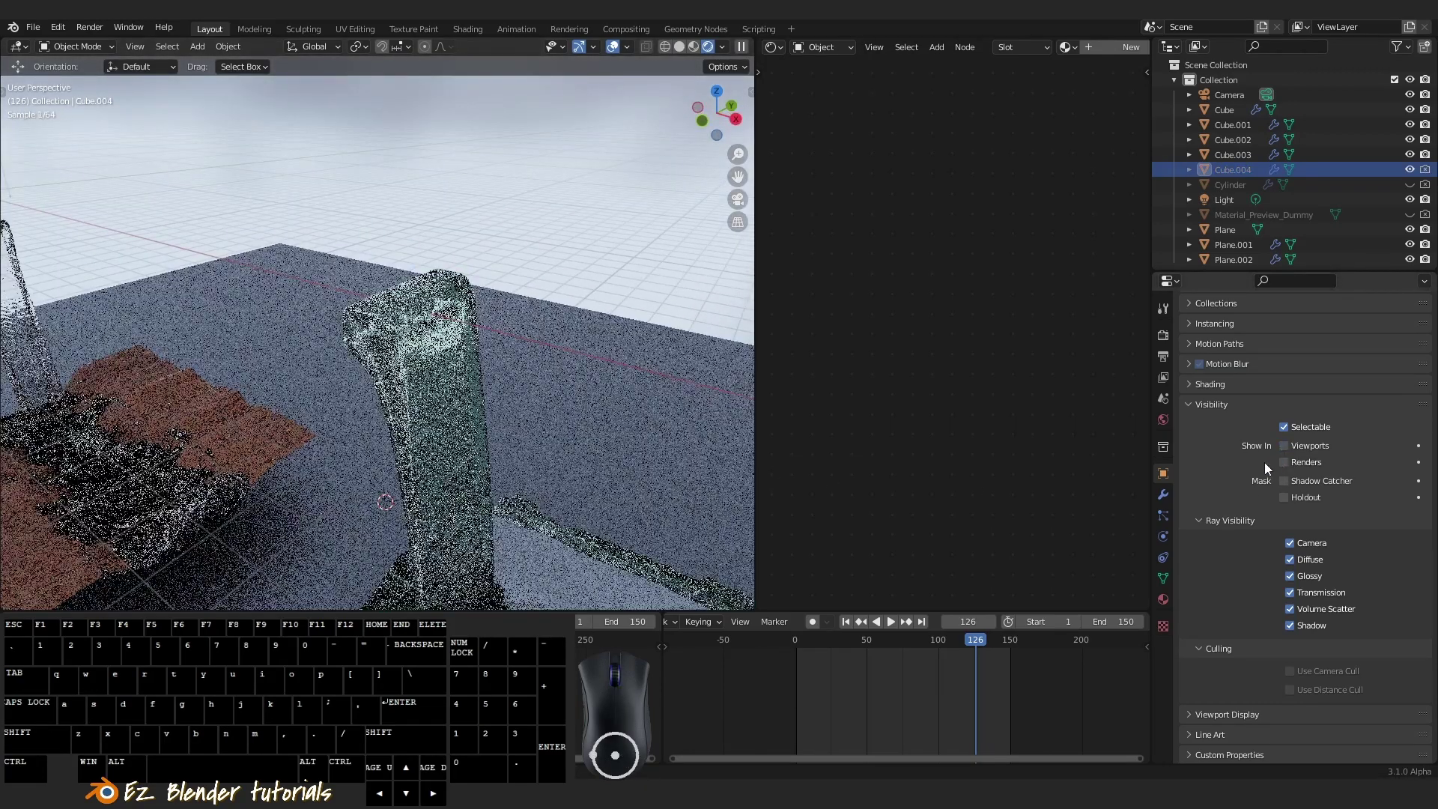
drag(621, 447, 713, 434)
drag(686, 434, 514, 443)
drag(522, 434, 596, 439)
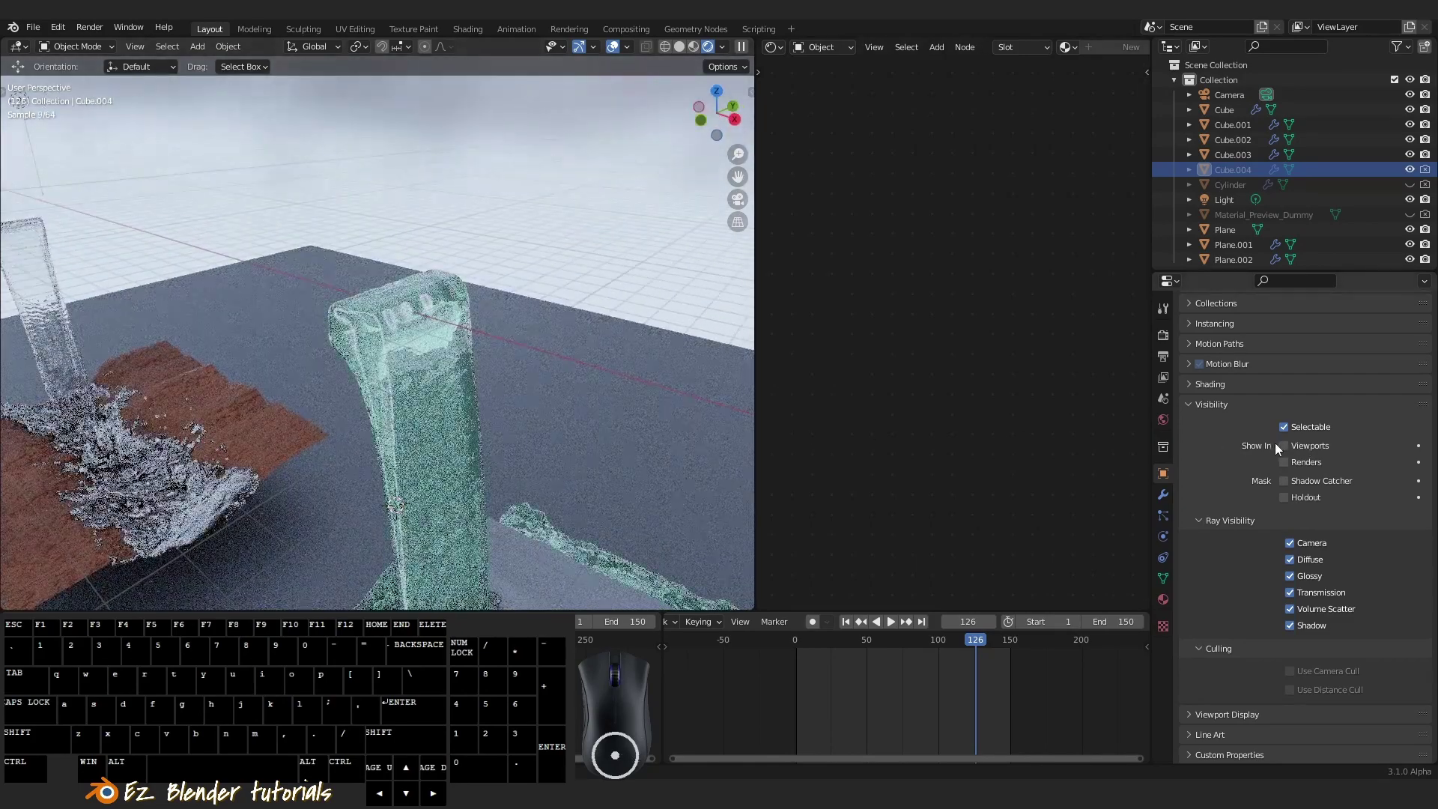
click(1285, 455)
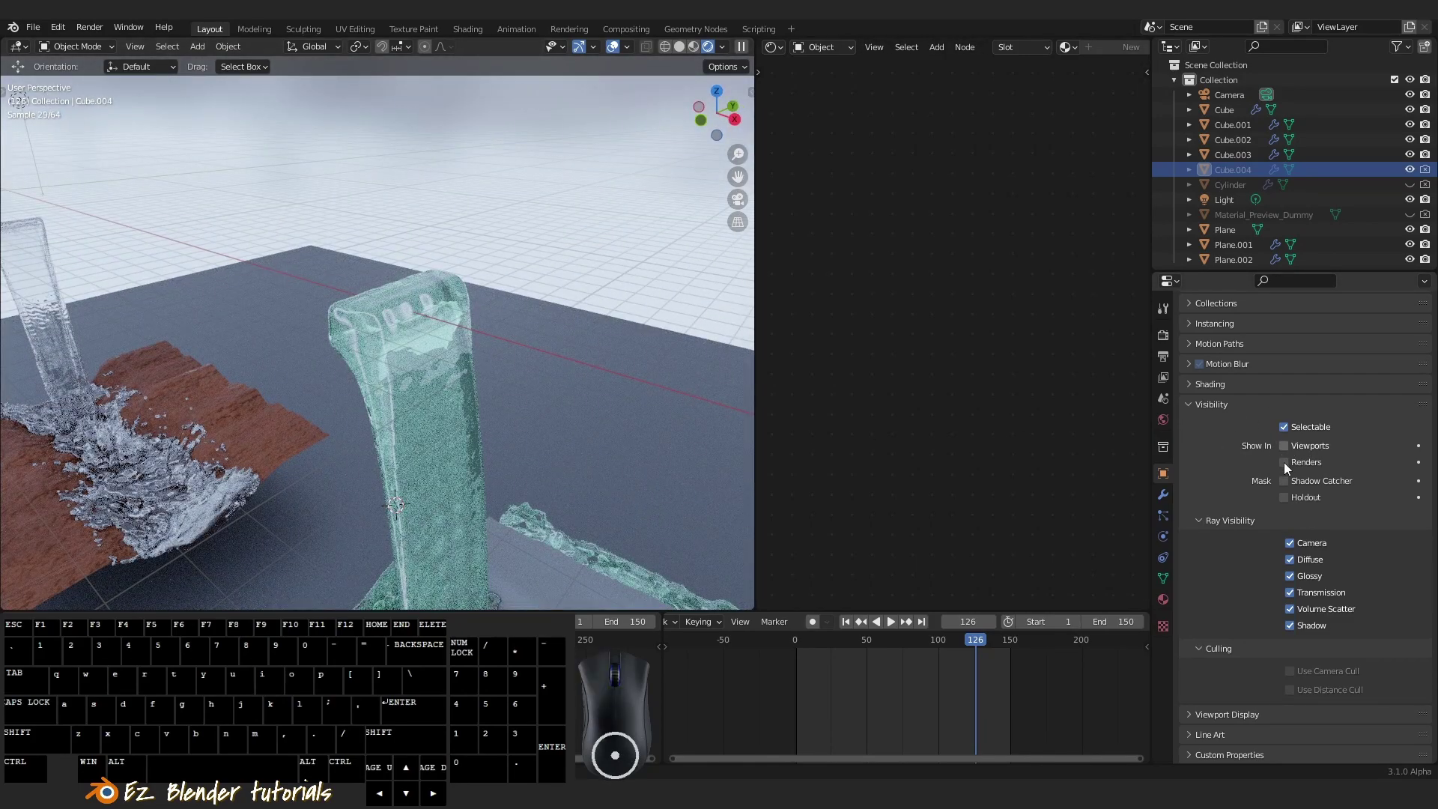
click(1286, 472)
scroll(up, 3)
middle_click(584, 512)
drag(515, 466, 512, 426)
middle_click(584, 479)
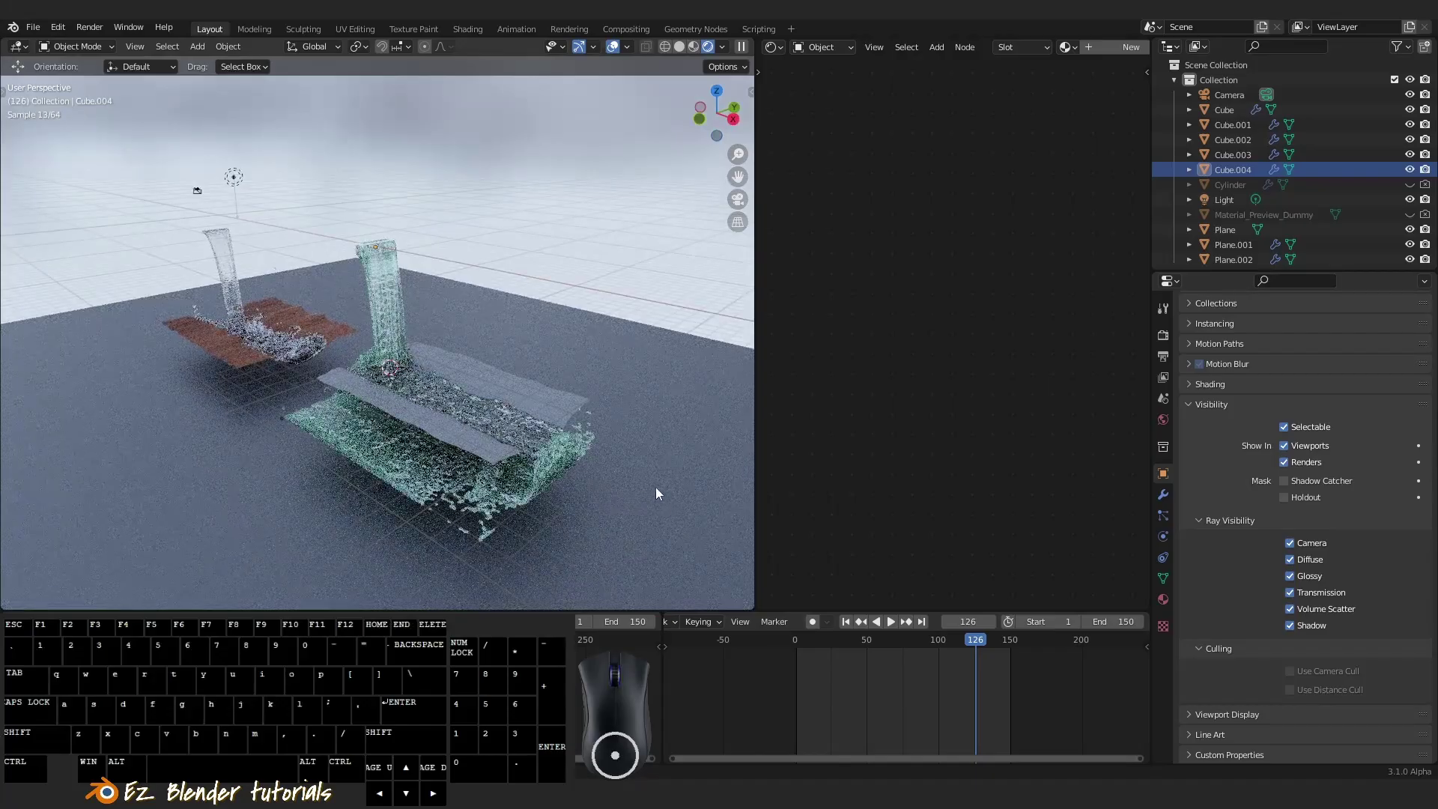
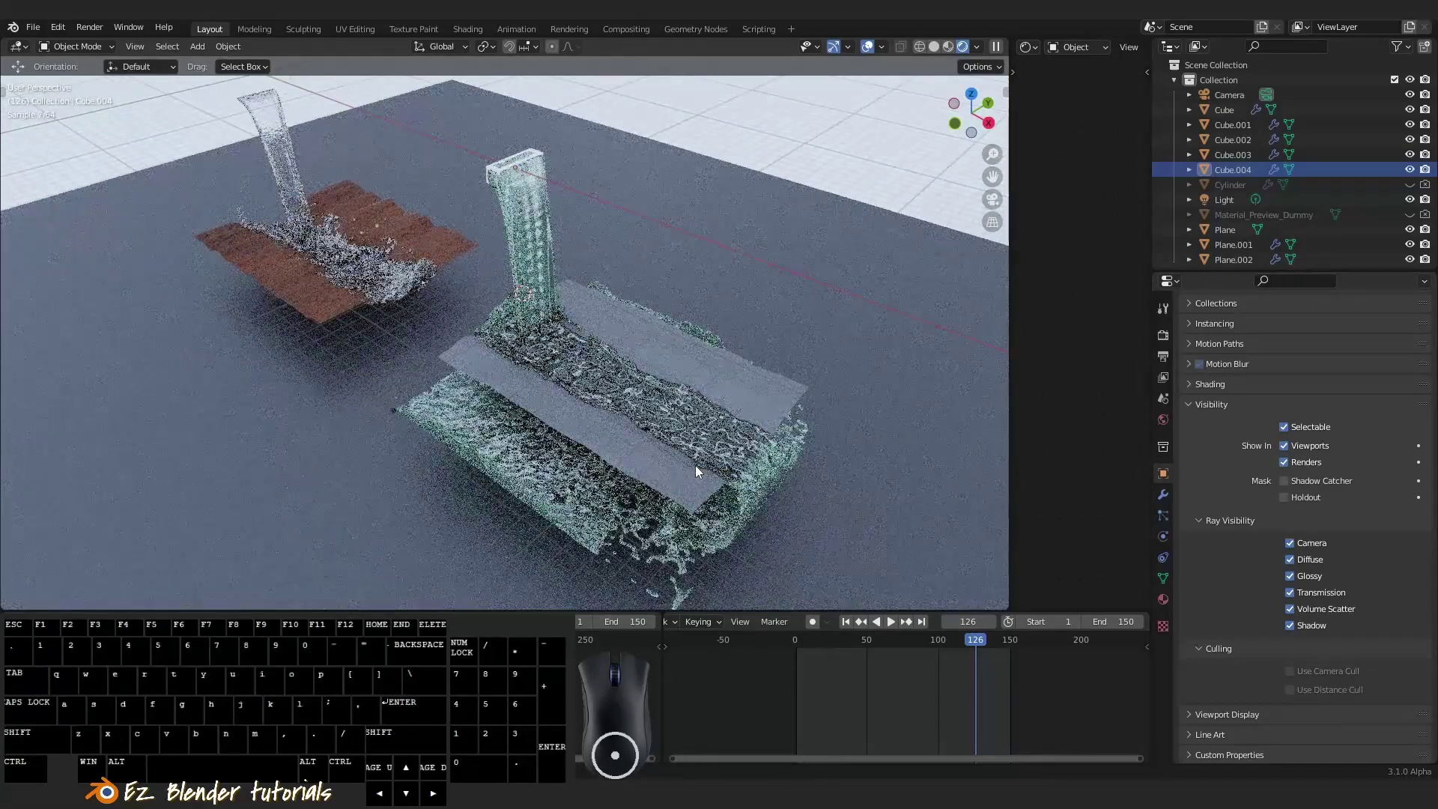
Select the domain Cube.003, check it in Edit Mode, and show its Physics settings
right_click(431, 416)
key(Tab)
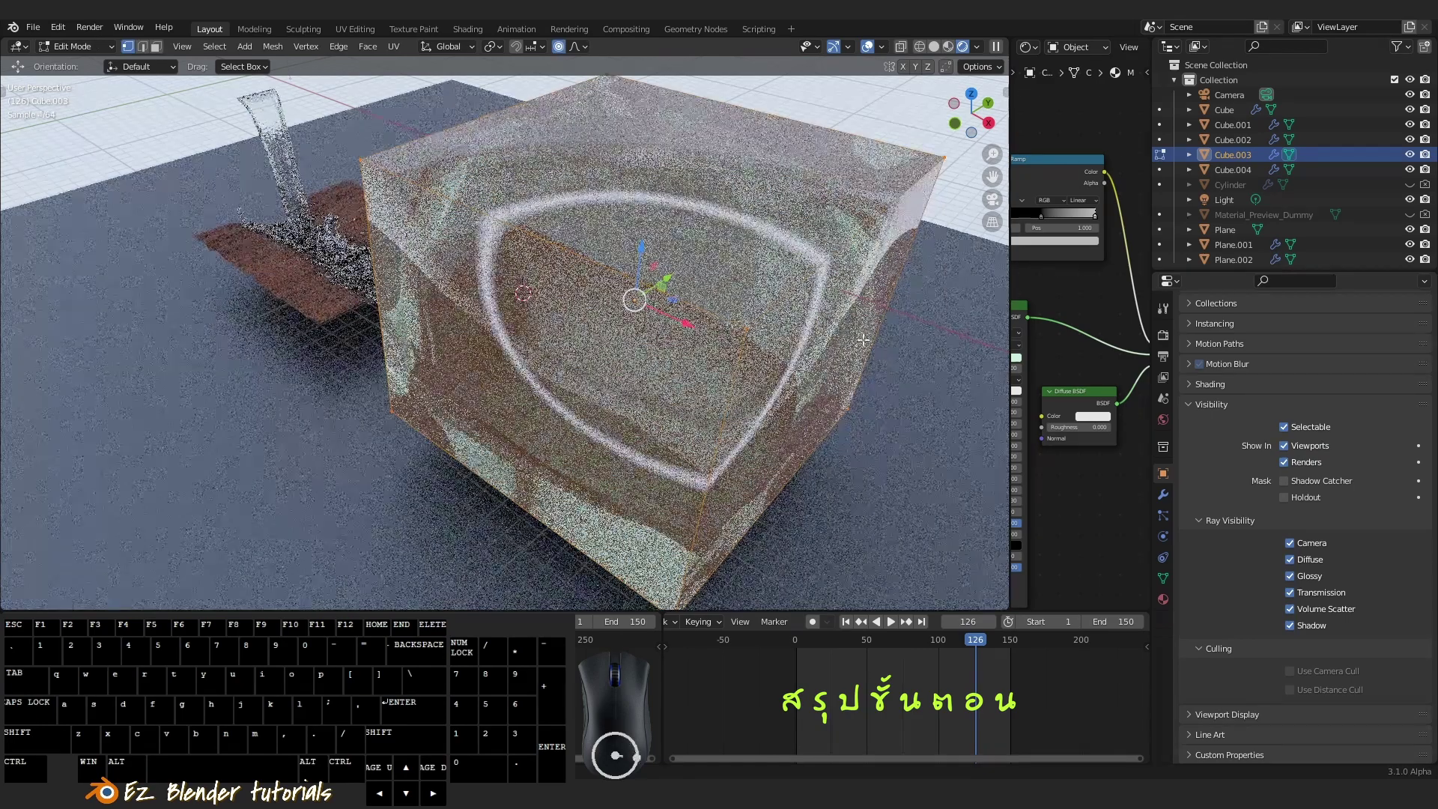
key(Tab)
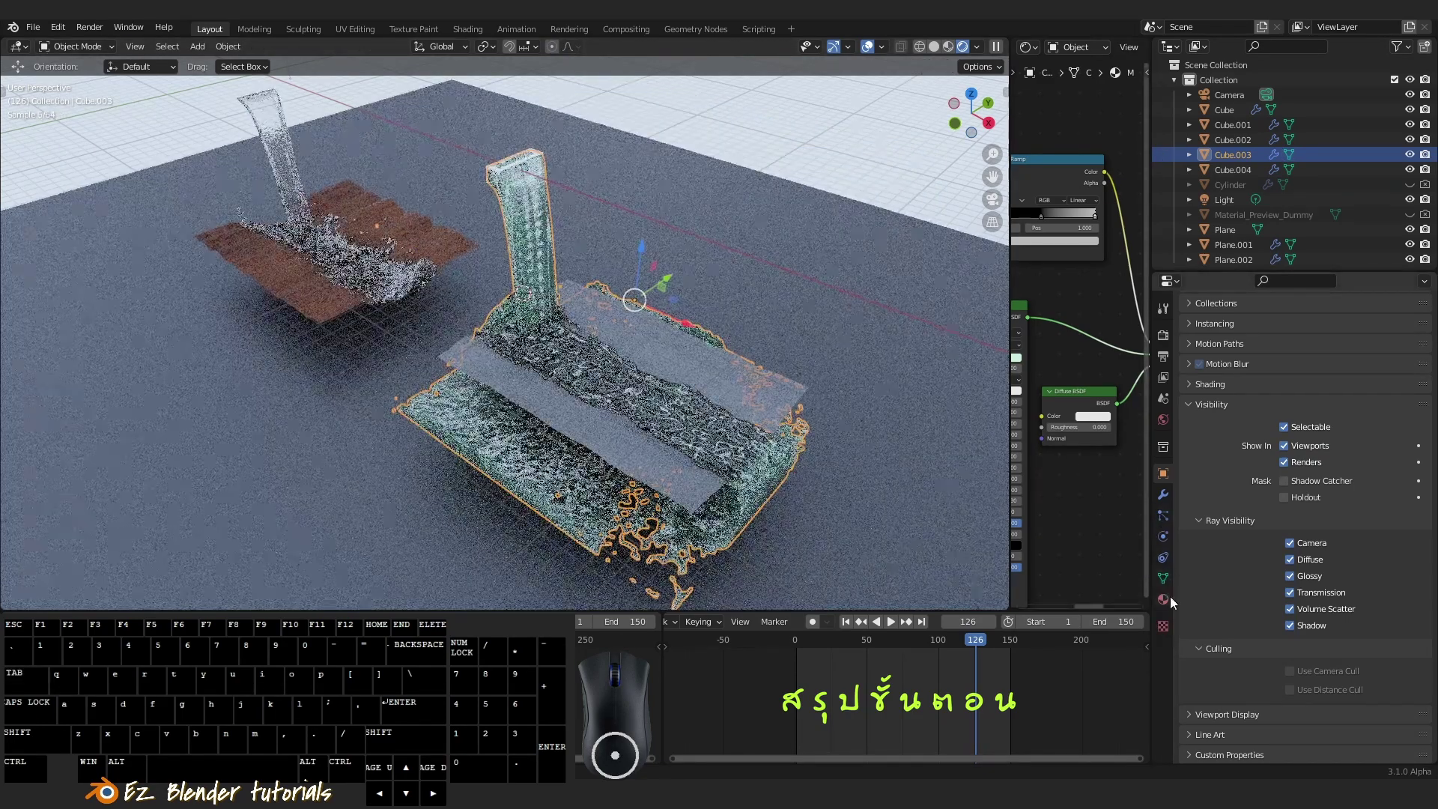
click(1168, 544)
Scroll the Domain settings down to Cache, then select Plane.002's Collision effector
scroll(up, 3)
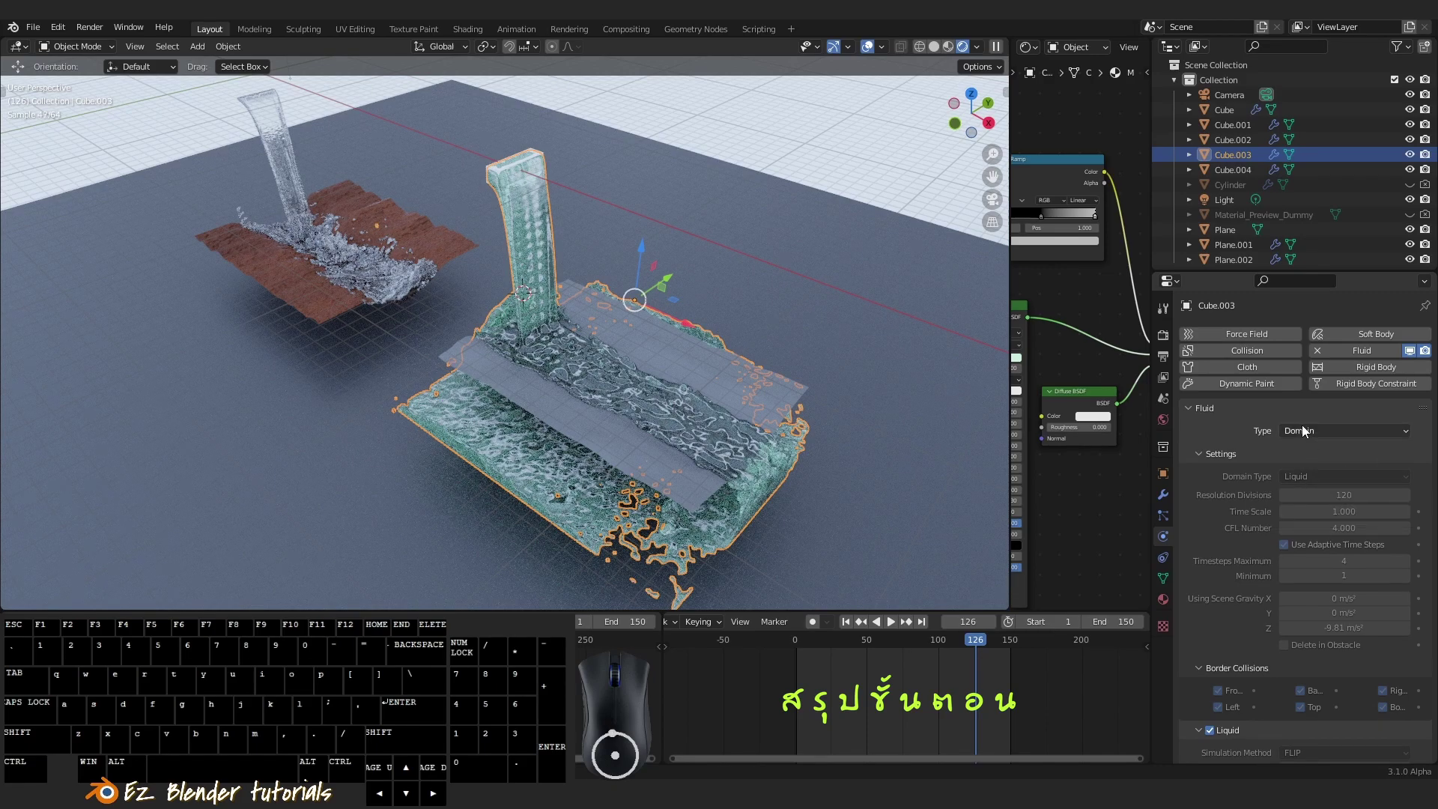
scroll(down, 3)
scroll(down, 3)
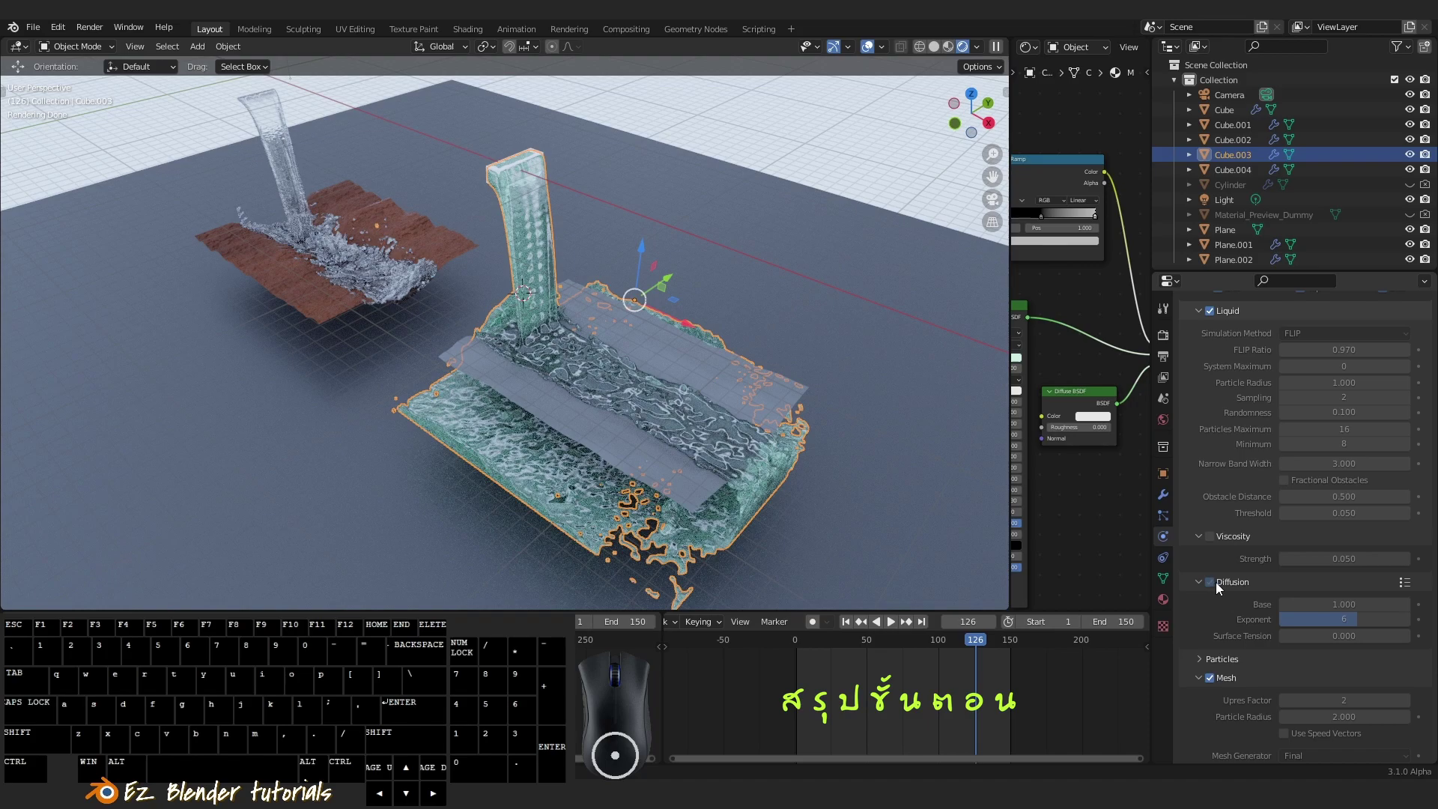
scroll(up, 3)
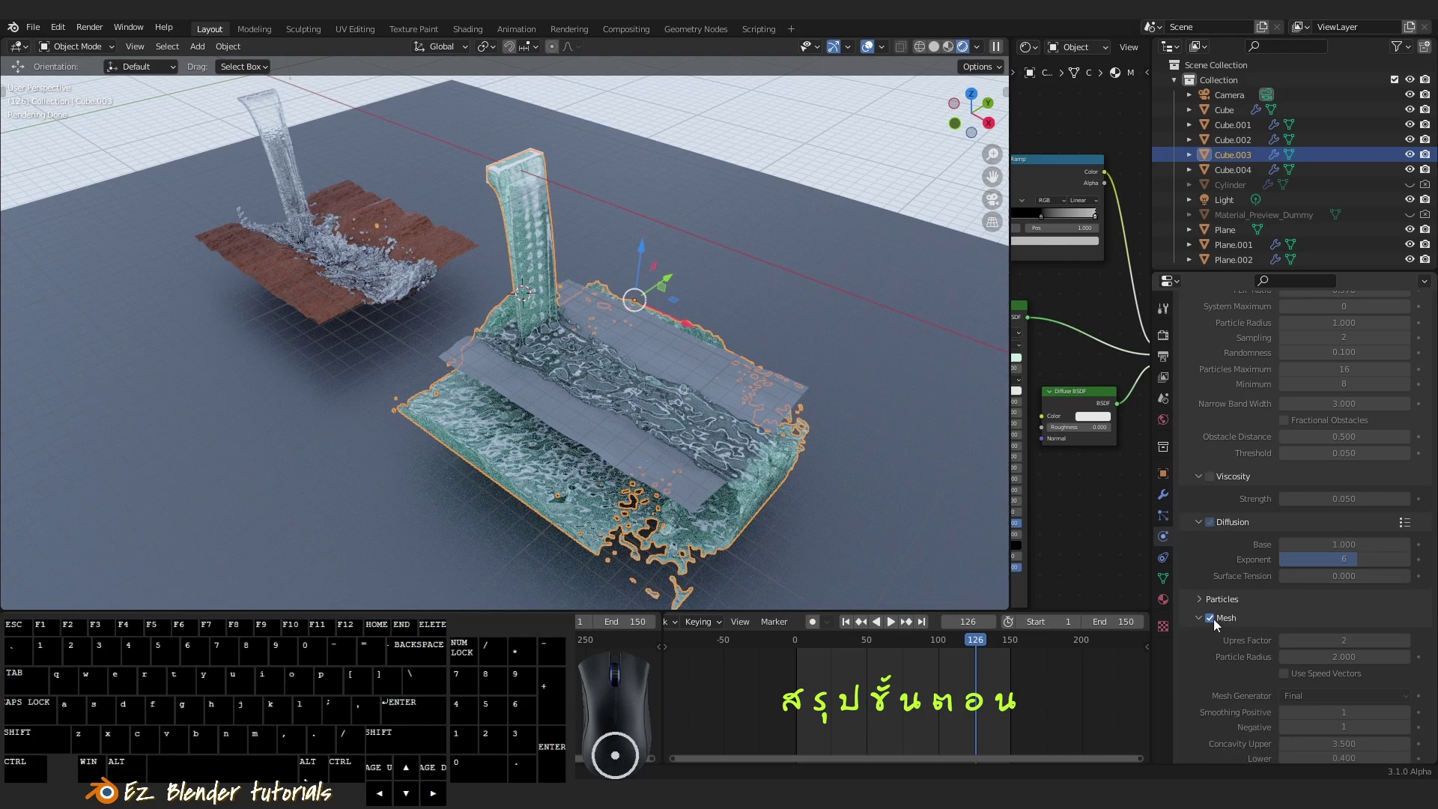
scroll(up, 3)
scroll(up, 3)
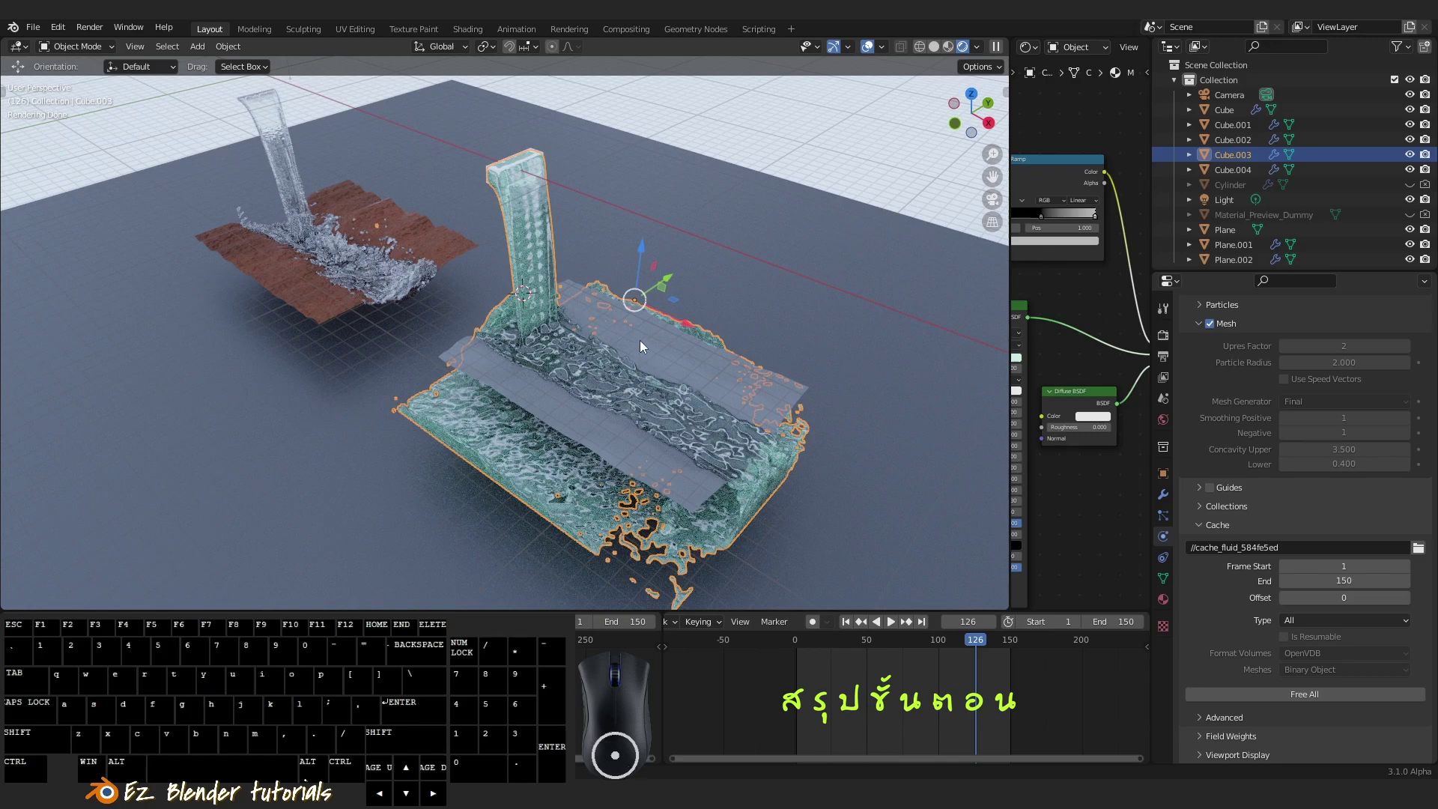
right_click(642, 349)
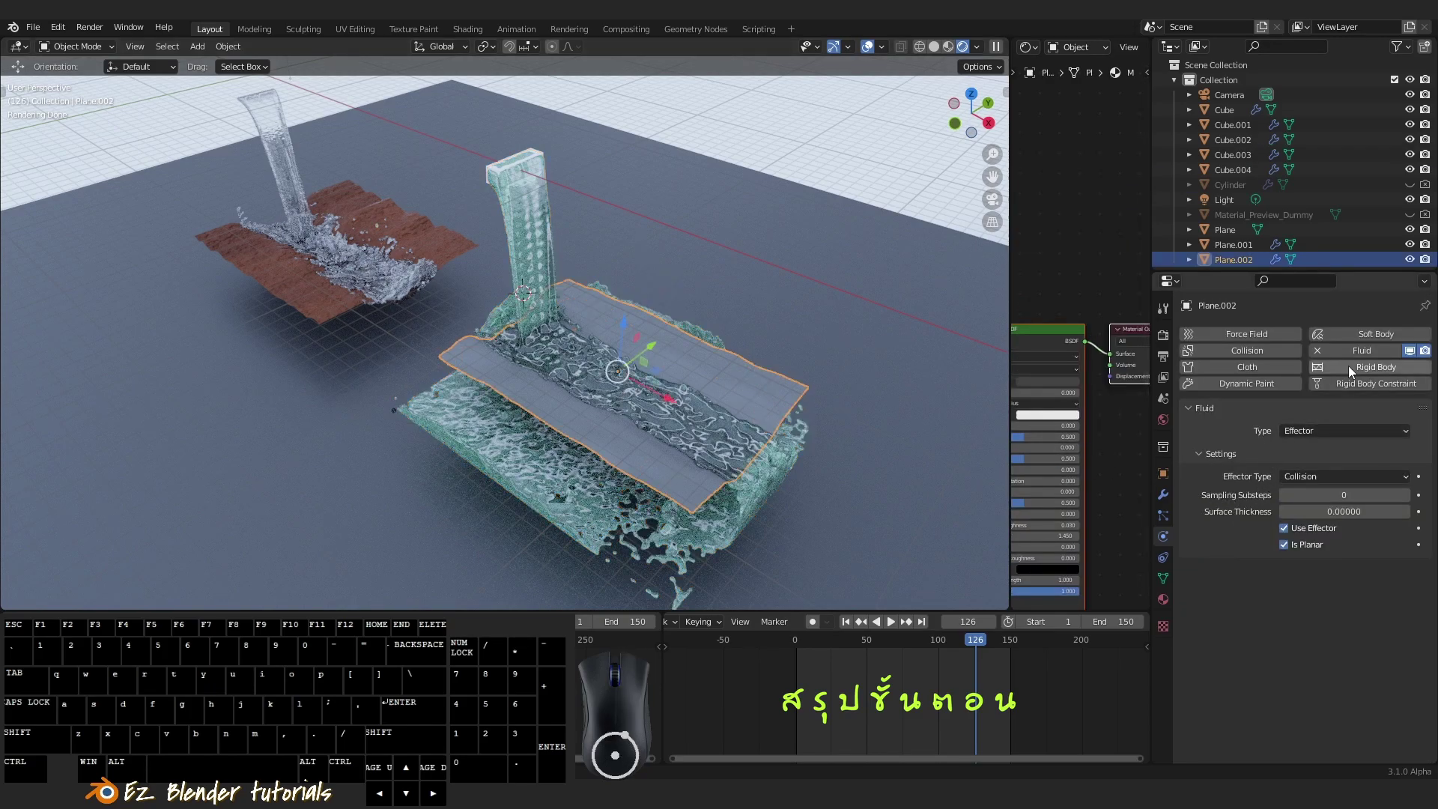
Orbit around the render and reselect the upper collision plane
click(1303, 442)
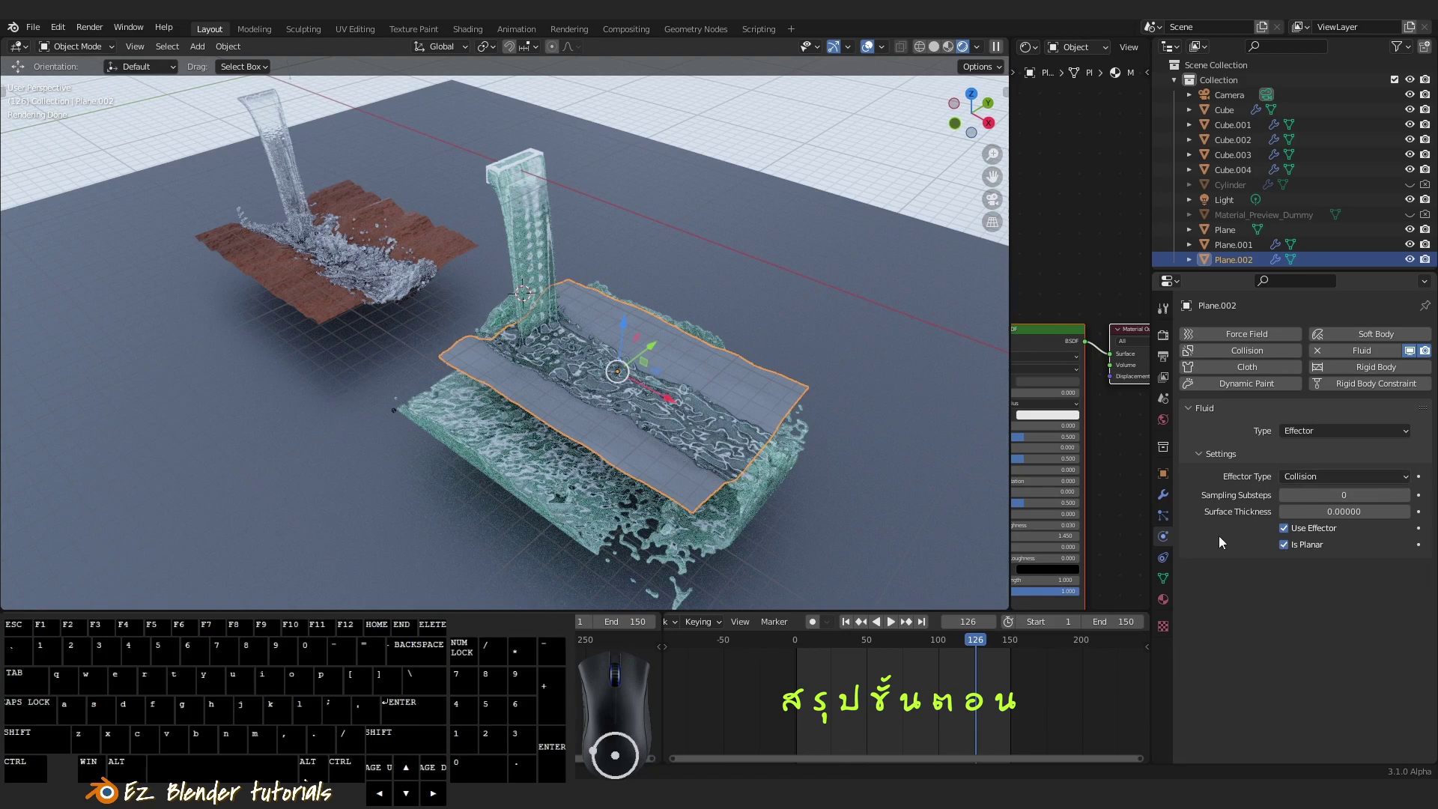
drag(816, 456, 807, 441)
drag(799, 446, 796, 466)
key(a)
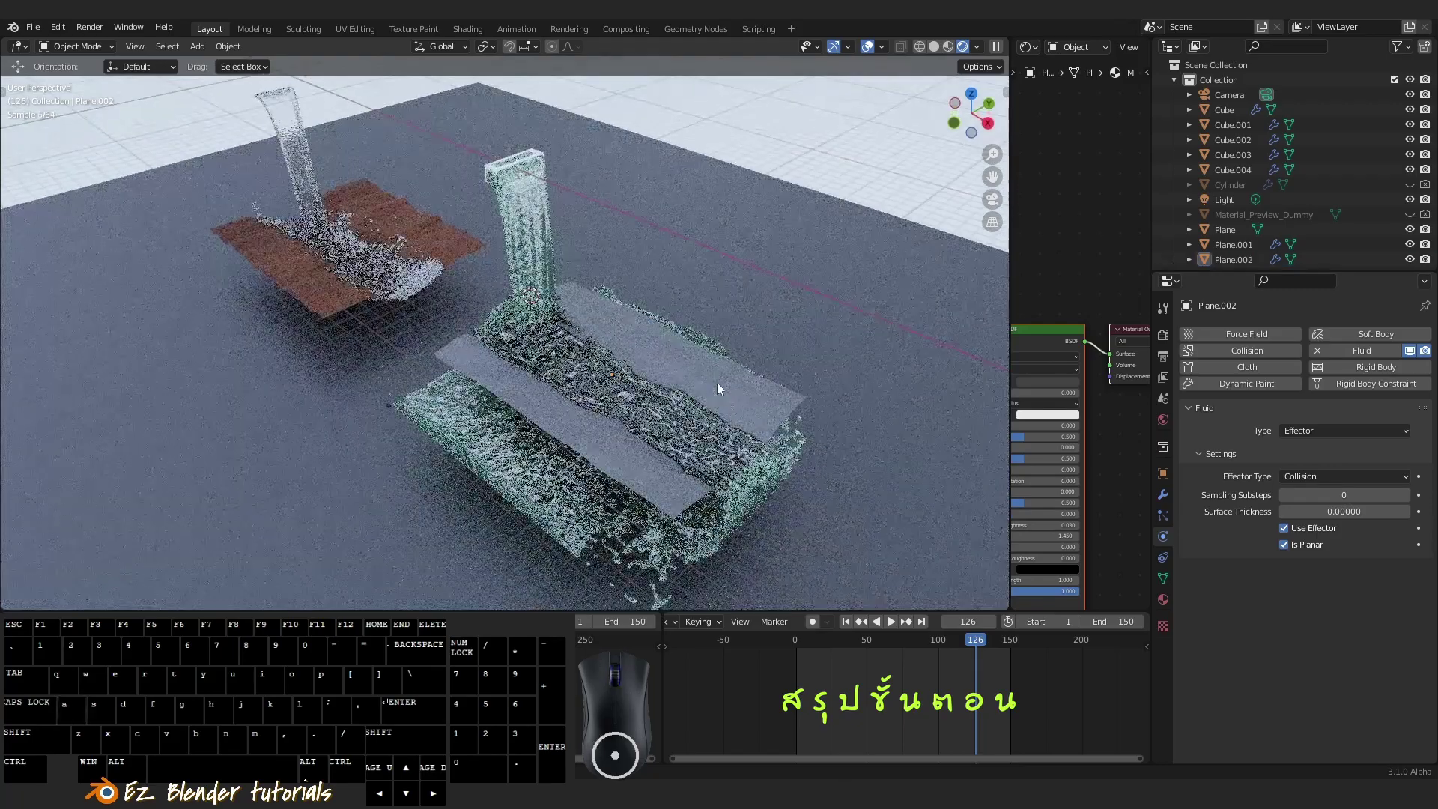
right_click(725, 381)
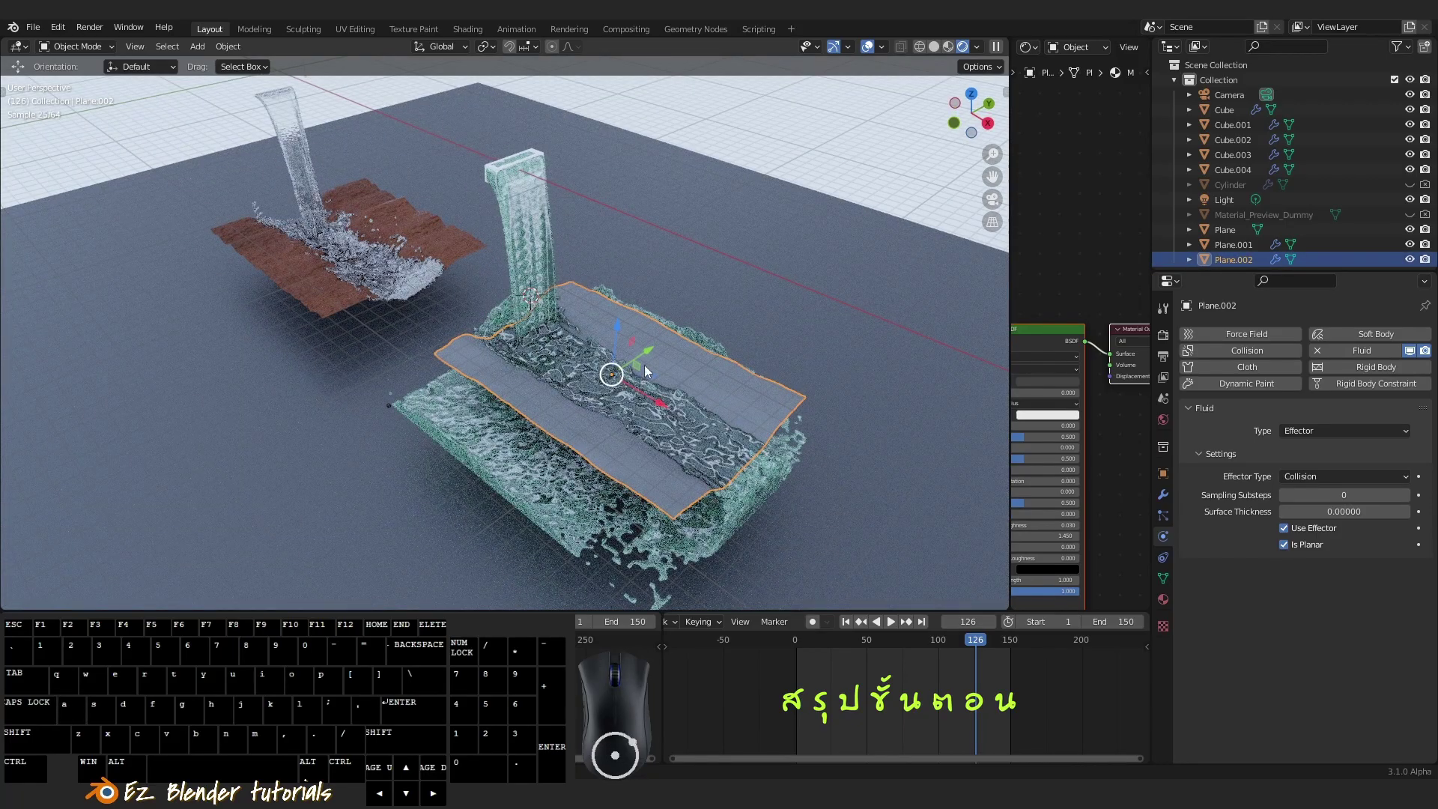
middle_click(714, 402)
middle_click(776, 429)
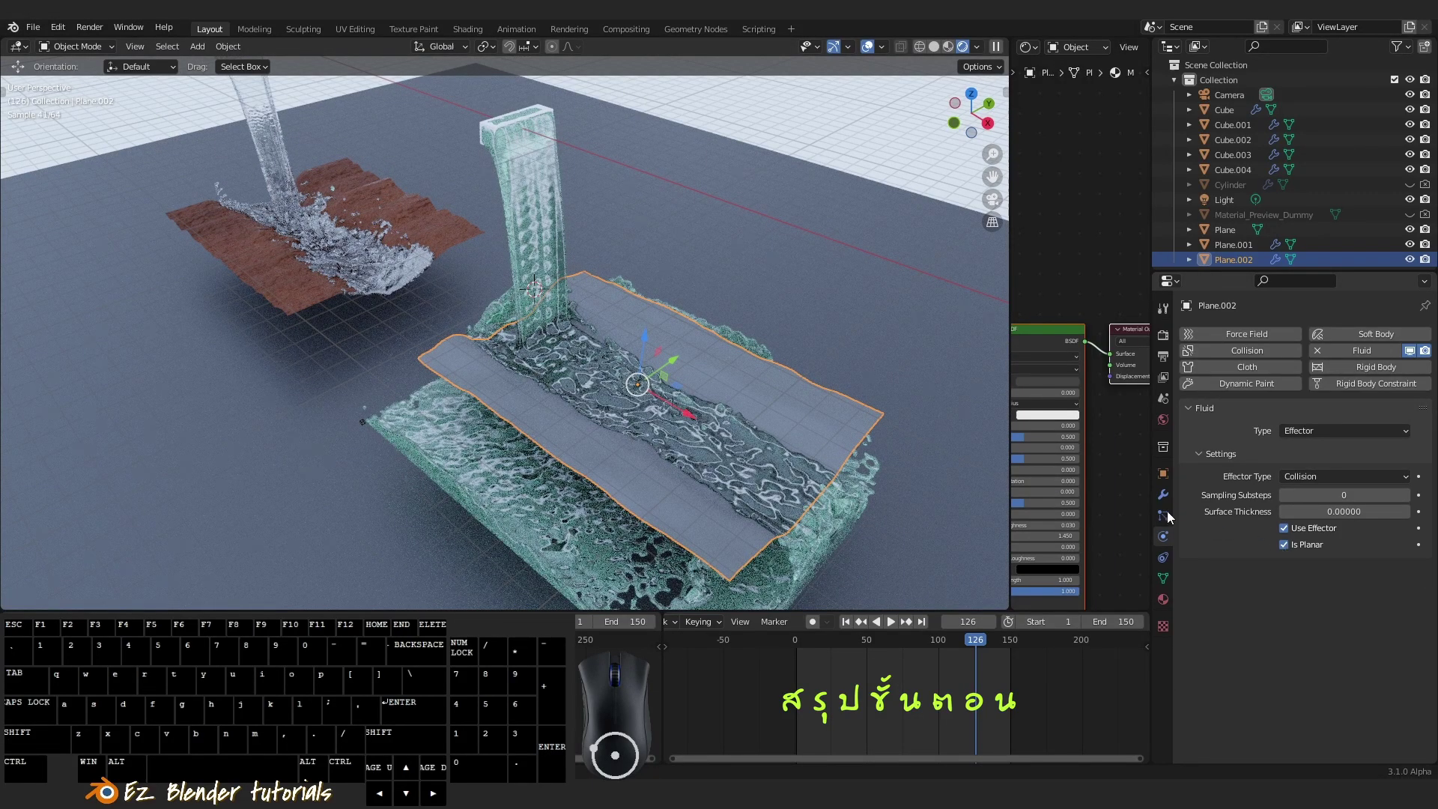
Select Cube.004 to show its liquid Inflow settings with 2 m/s initial X velocity
right_click(502, 144)
middle_click(521, 231)
drag(567, 383, 599, 392)
drag(783, 428, 719, 421)
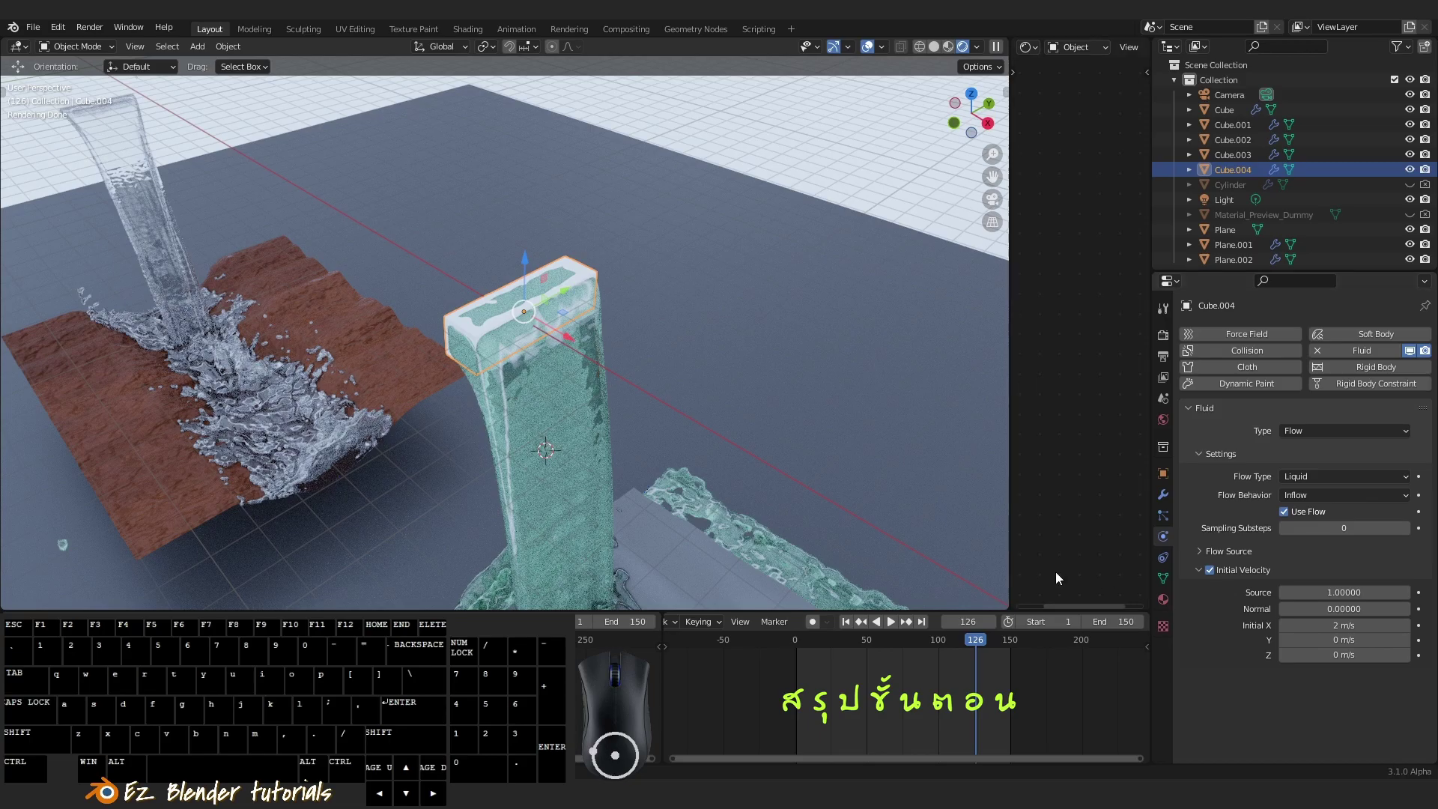
Orbit around Cube.004 to view its Initial X velocity side
middle_click(685, 467)
drag(695, 449, 706, 442)
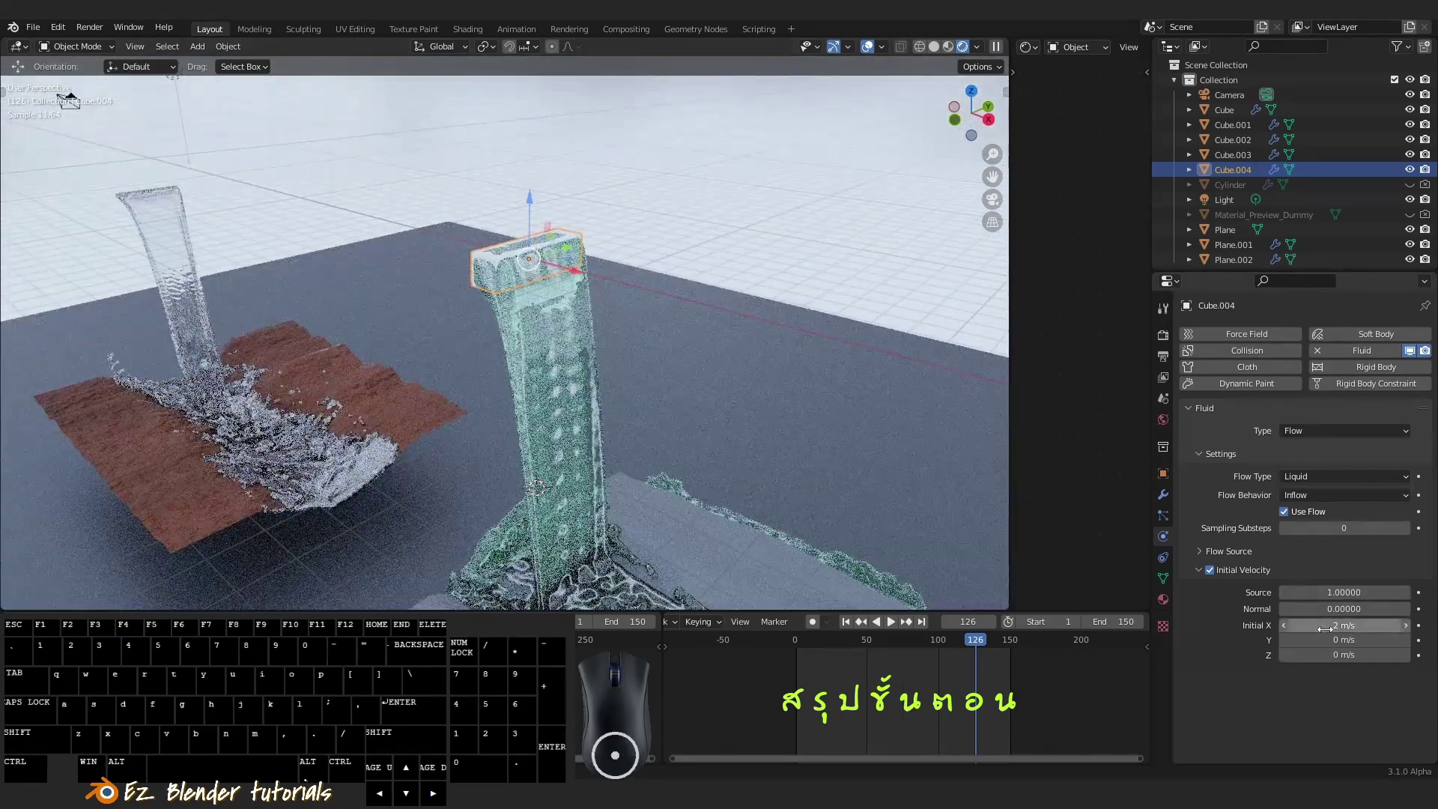
scroll(up, 3)
scroll(up, 3)
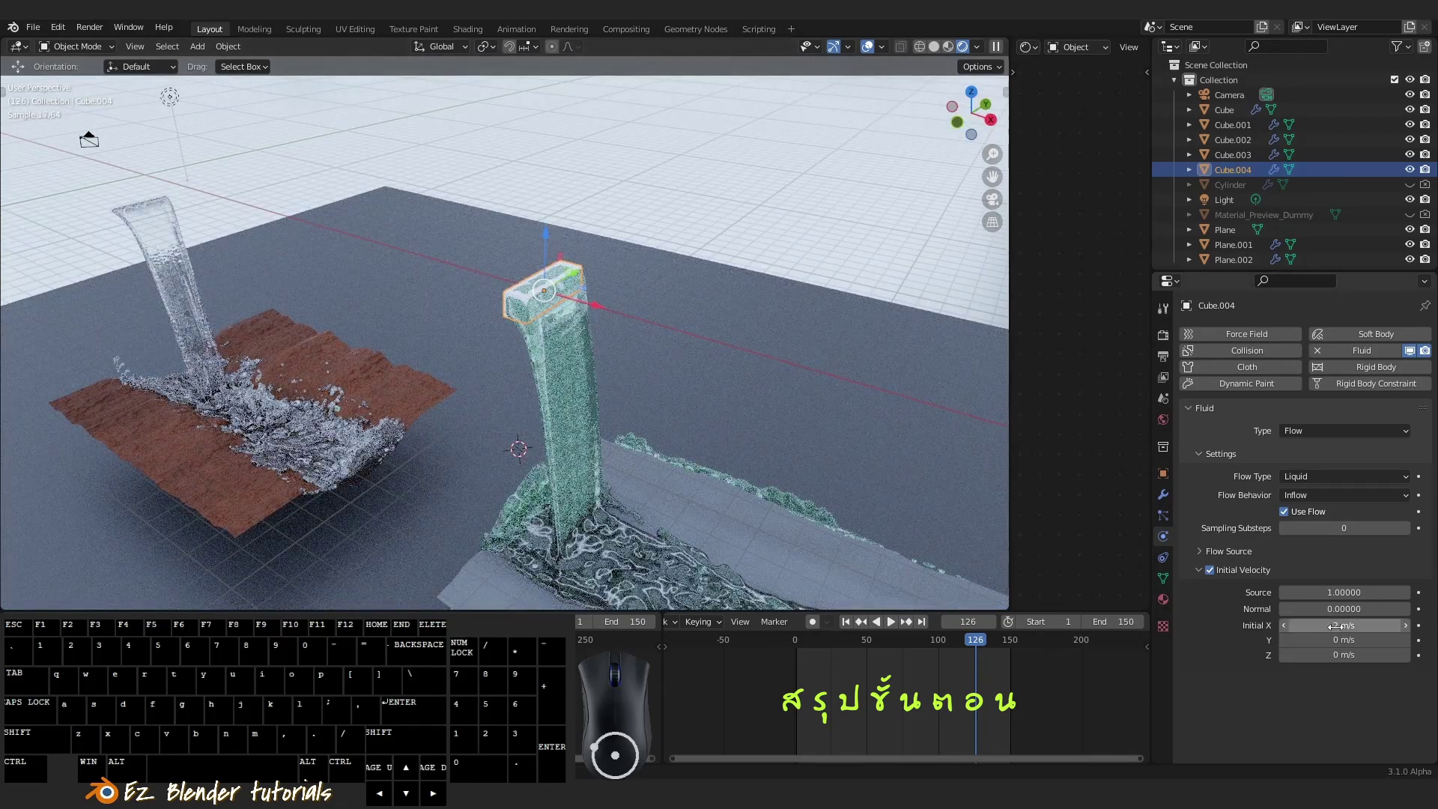
drag(720, 348, 705, 340)
drag(700, 355, 663, 431)
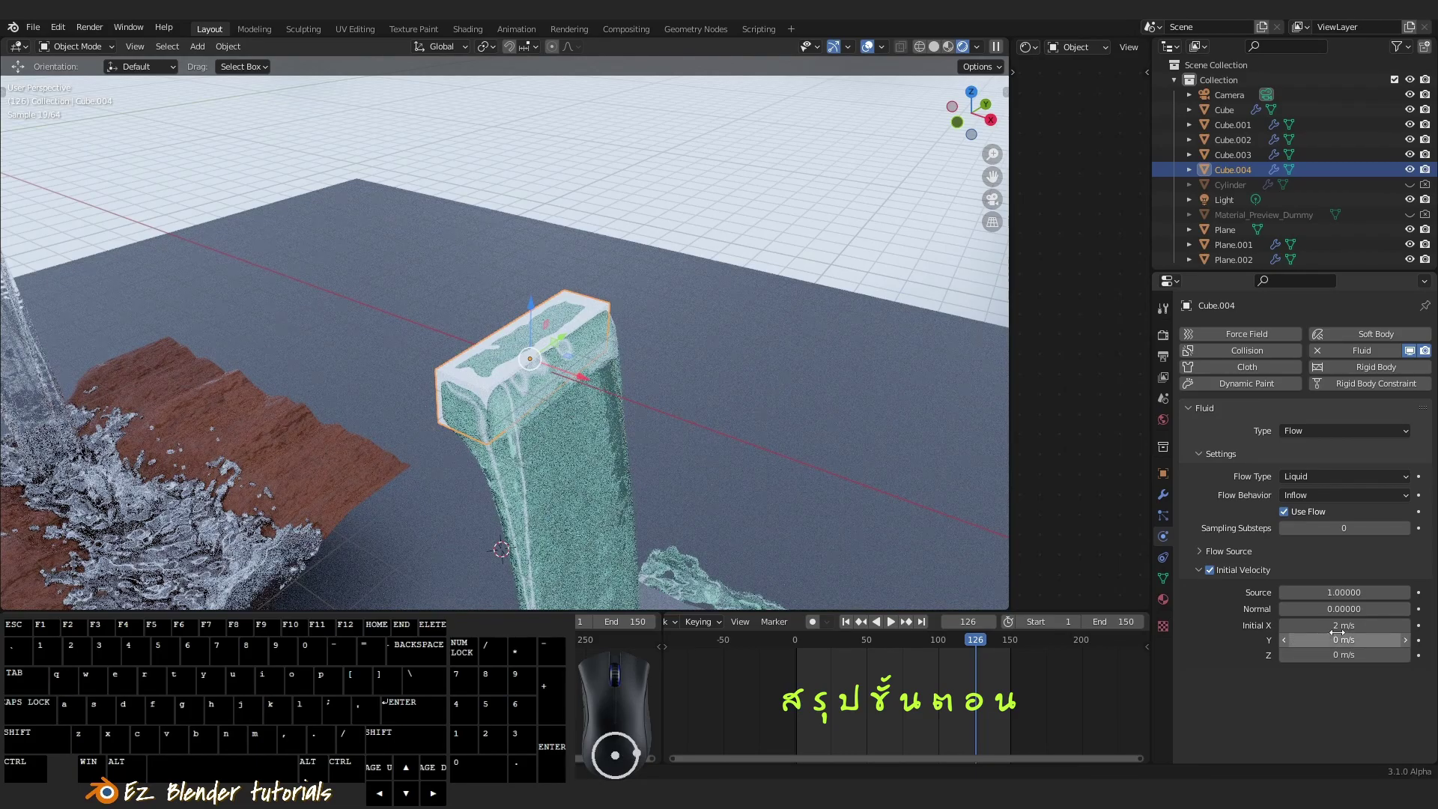
middle_click(575, 416)
drag(619, 426, 682, 381)
Play the timeline to frame 135, stop it, and zoom out over both pours
middle_click(639, 415)
middle_click(644, 436)
drag(920, 673, 990, 683)
right_click(988, 682)
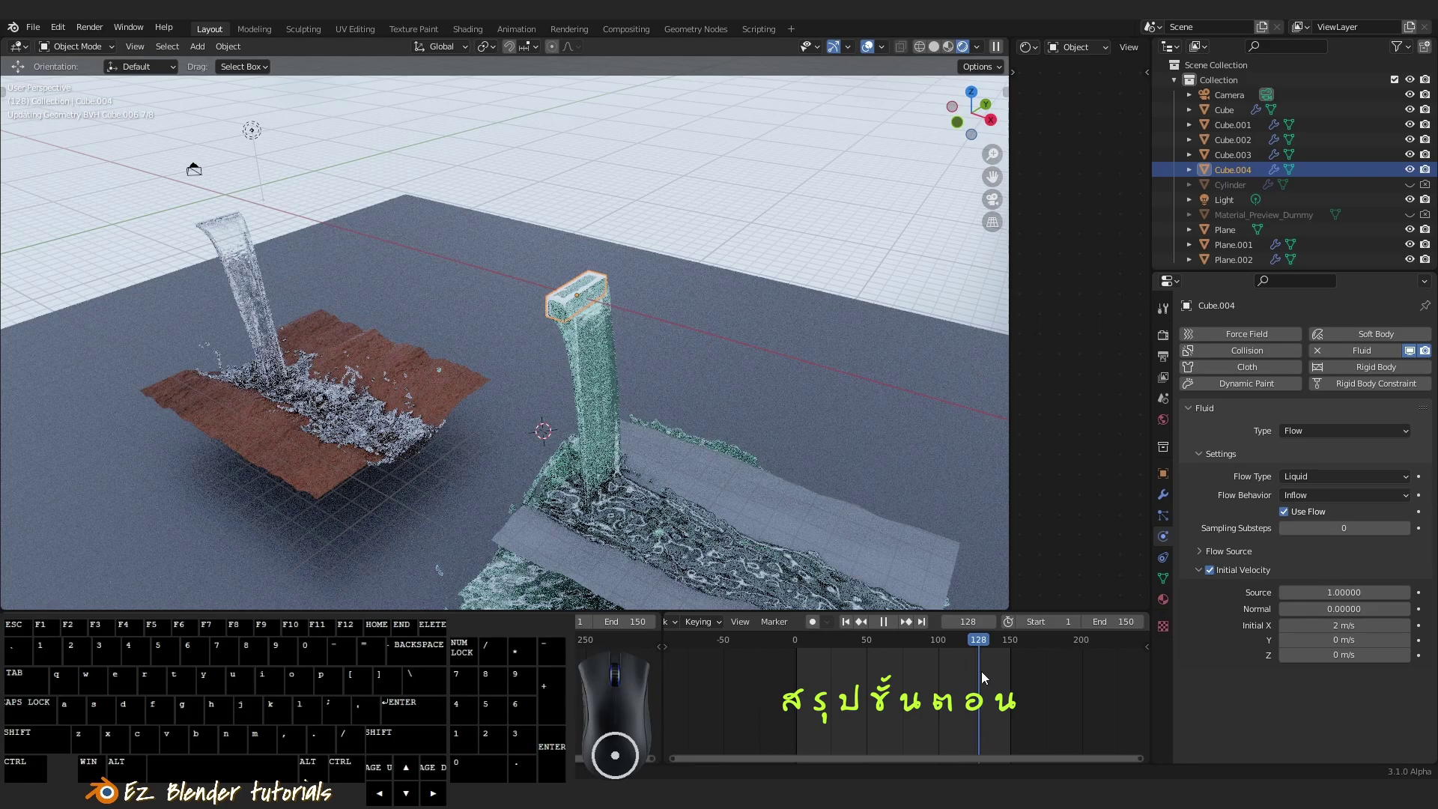
click(874, 677)
right_click(875, 677)
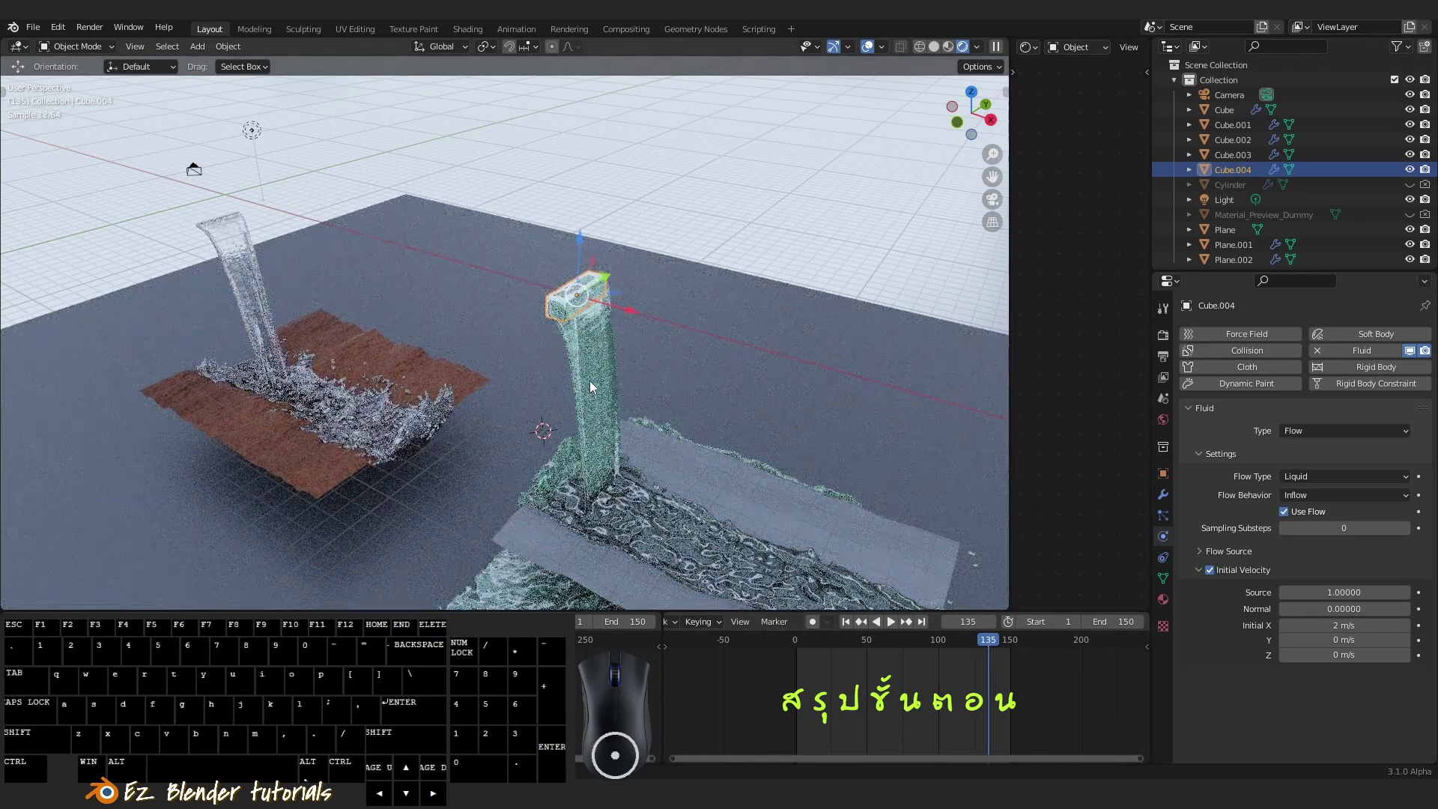
middle_click(698, 470)
drag(689, 468, 666, 459)
Select the domain Cube.003 and check its mesh in Edit Mode and back
right_click(516, 325)
right_click(484, 523)
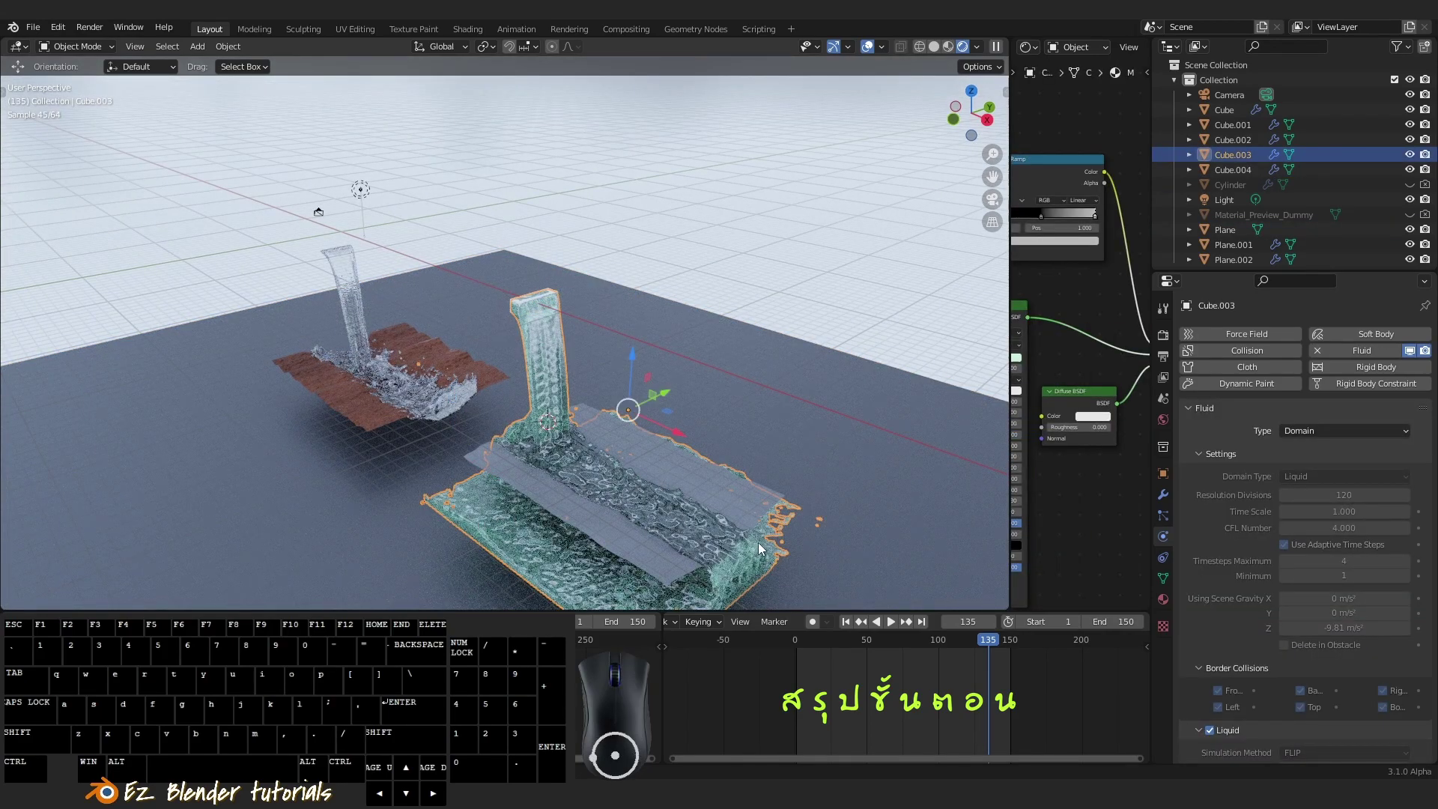
key(Tab)
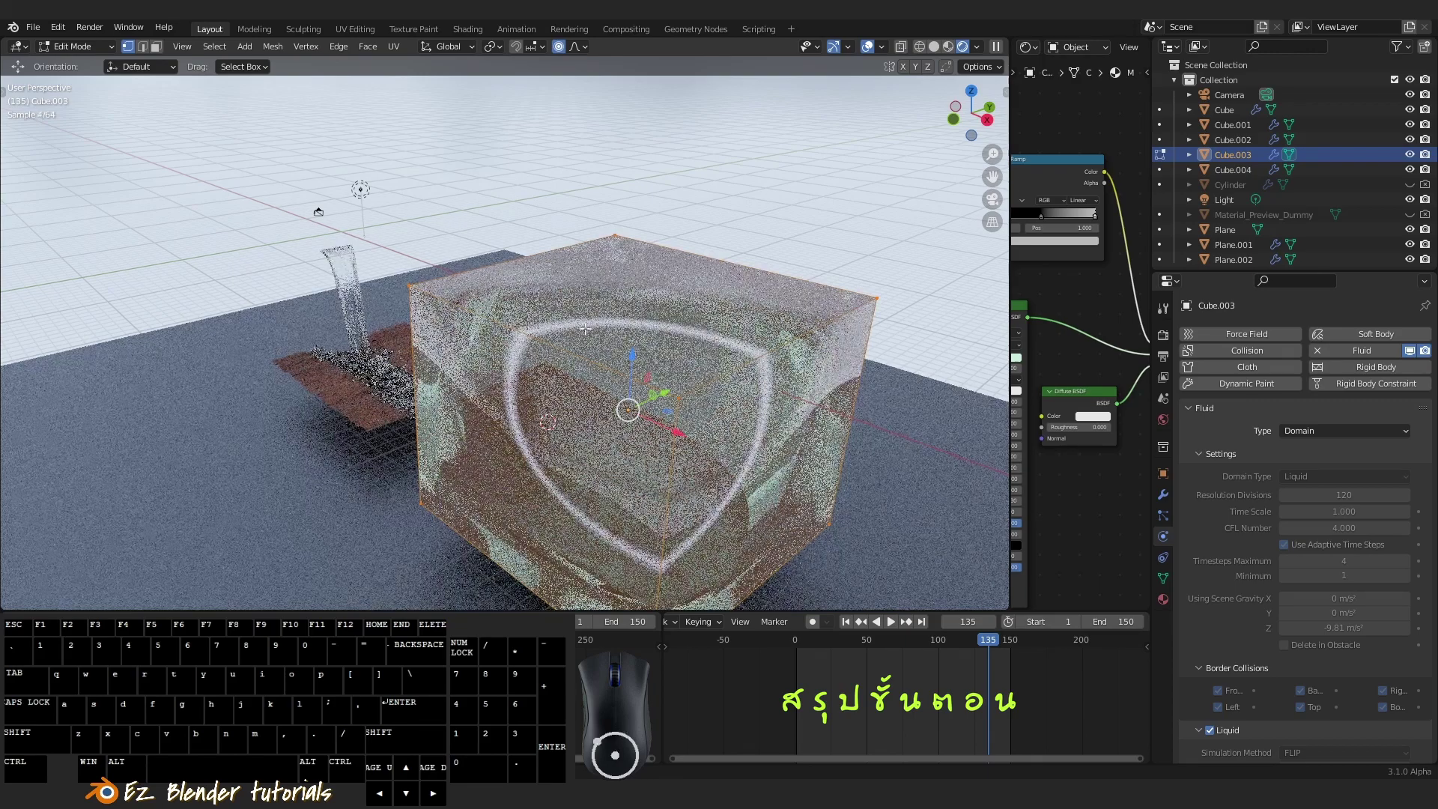
key(Tab)
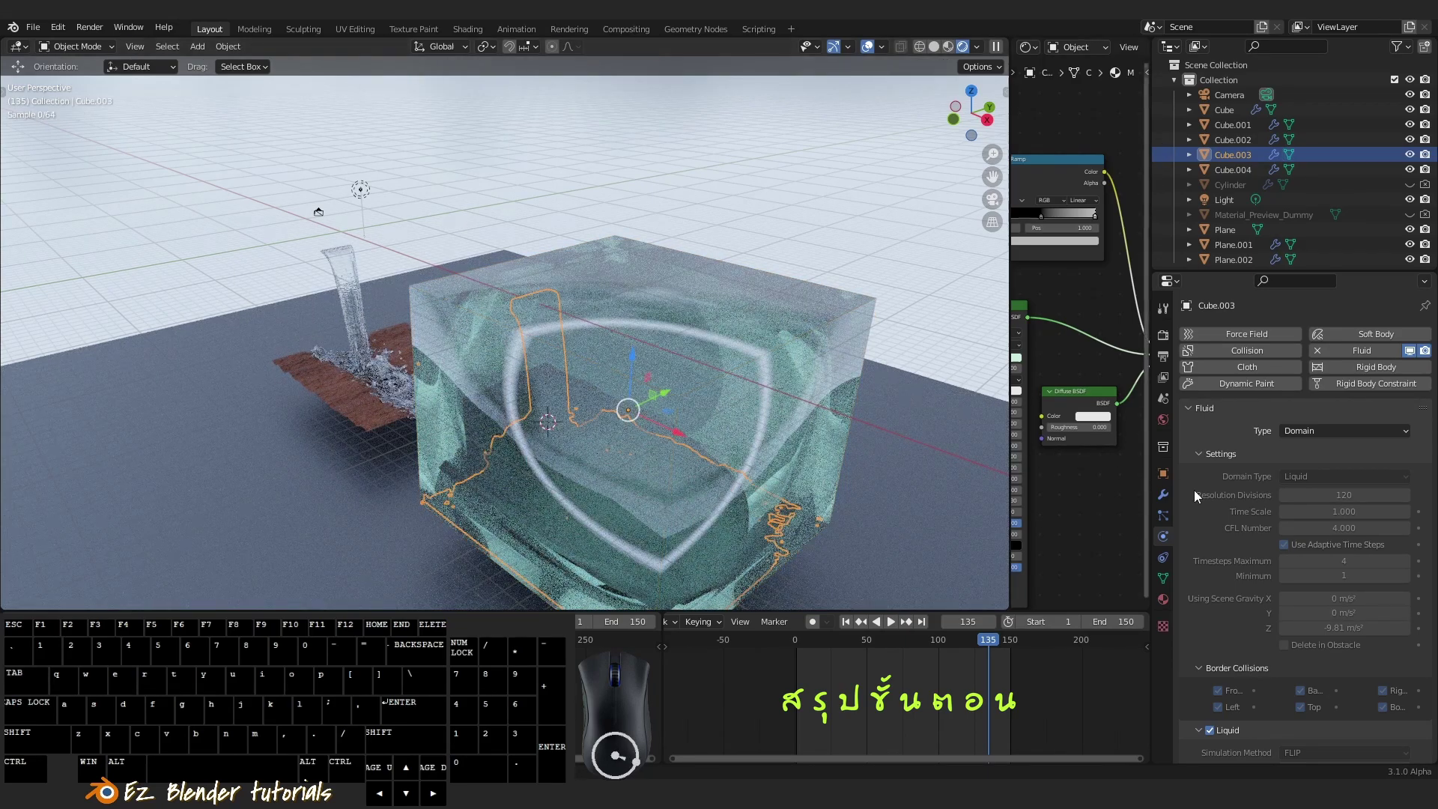
middle_click(1296, 502)
Scroll the Domain panel from Resolution Divisions down to Cache, frames 1–150, type All
scroll(down, 3)
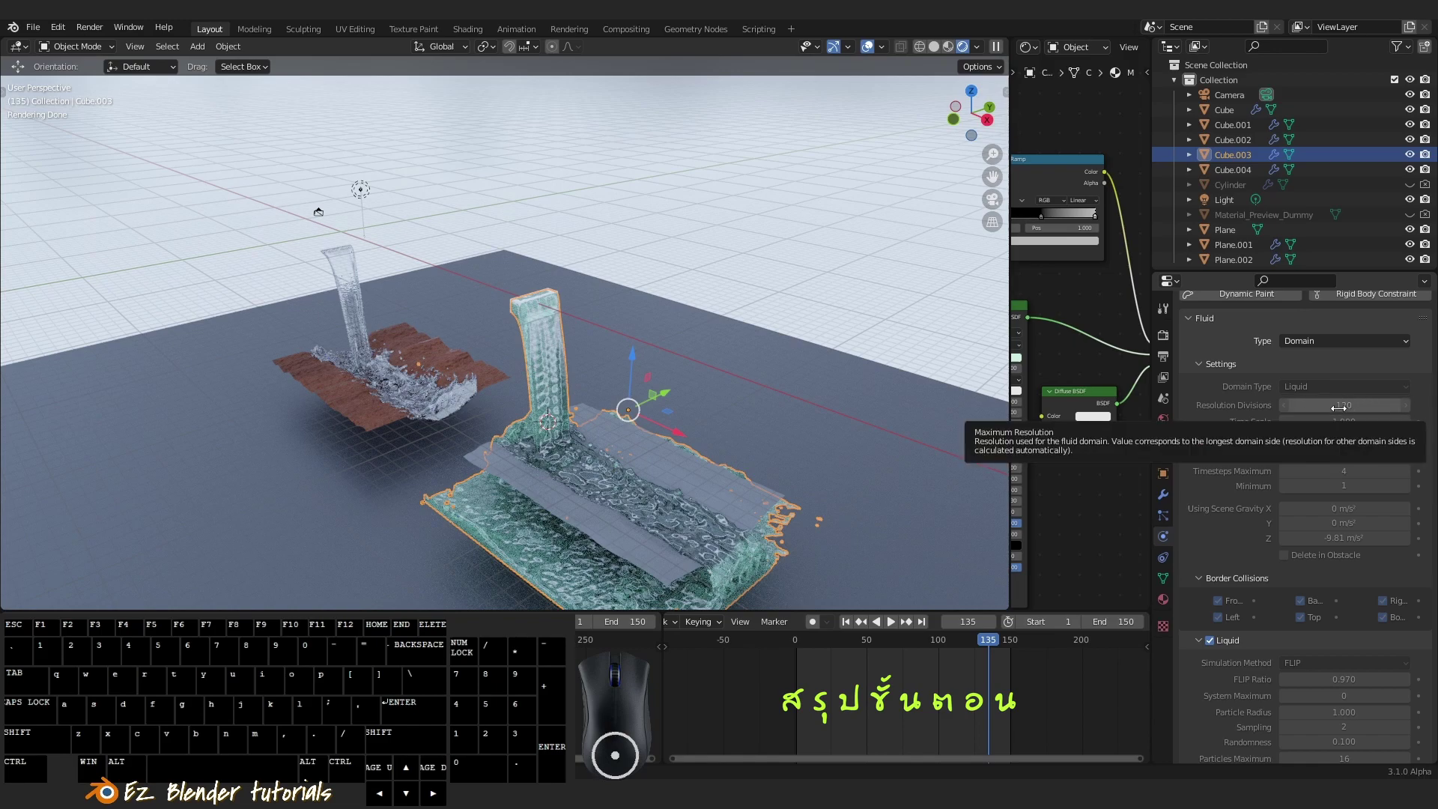
scroll(up, 3)
scroll(up, 3)
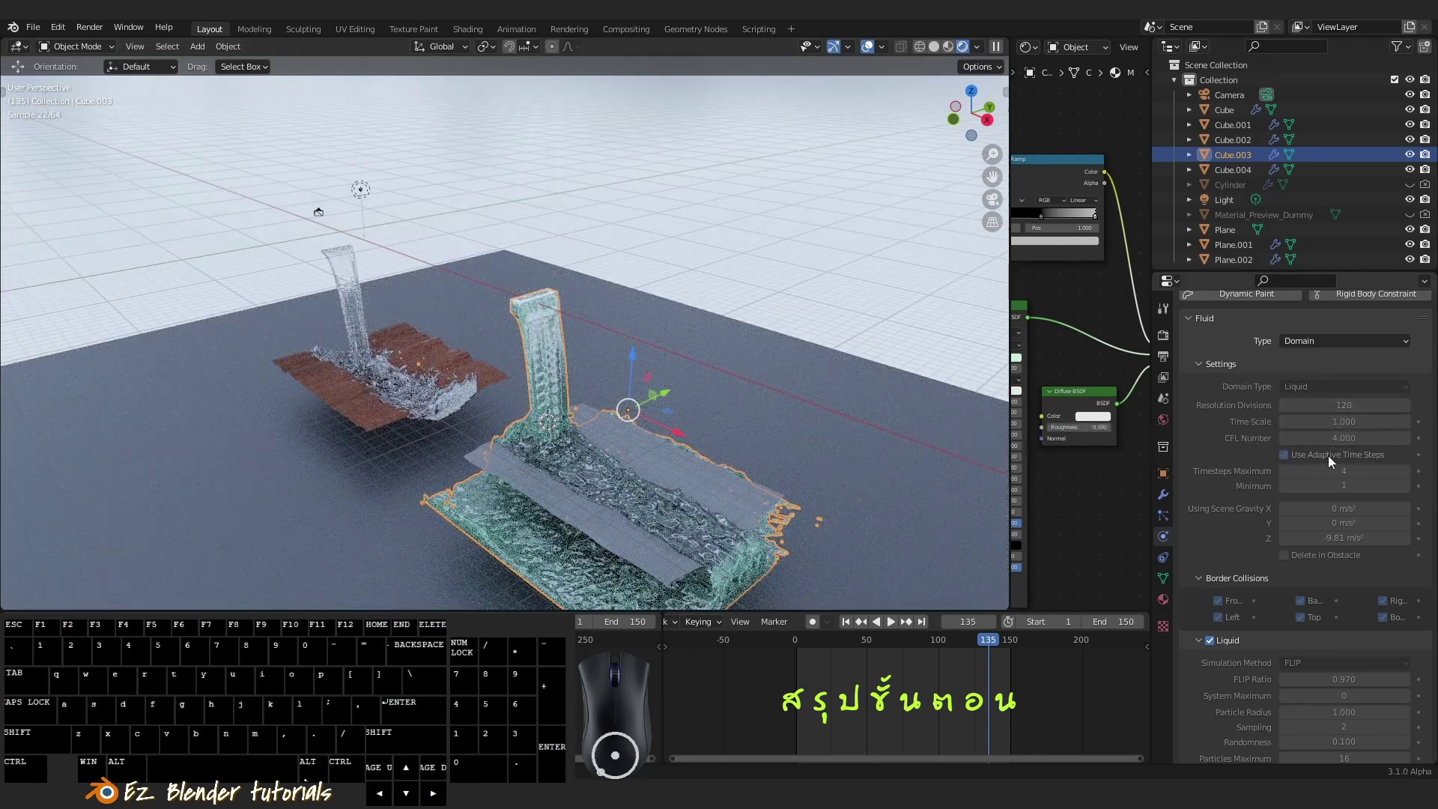
scroll(up, 3)
scroll(down, 3)
scroll(down, 3)
scroll(down, 3)
scroll(up, 3)
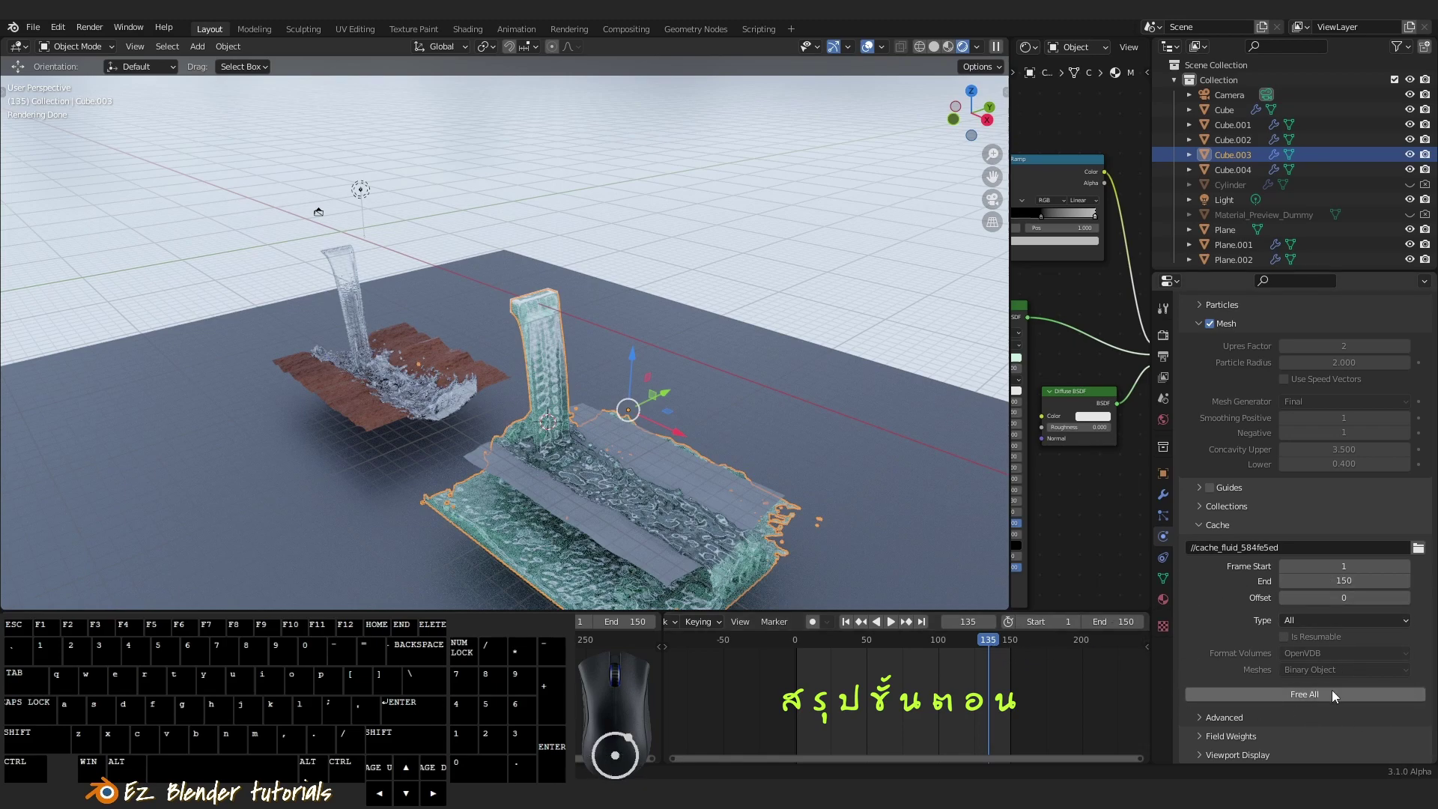
Orbit over the scene, play the baked pour and stop it at frame 139
drag(671, 471, 739, 529)
drag(966, 679, 1000, 678)
right_click(1000, 679)
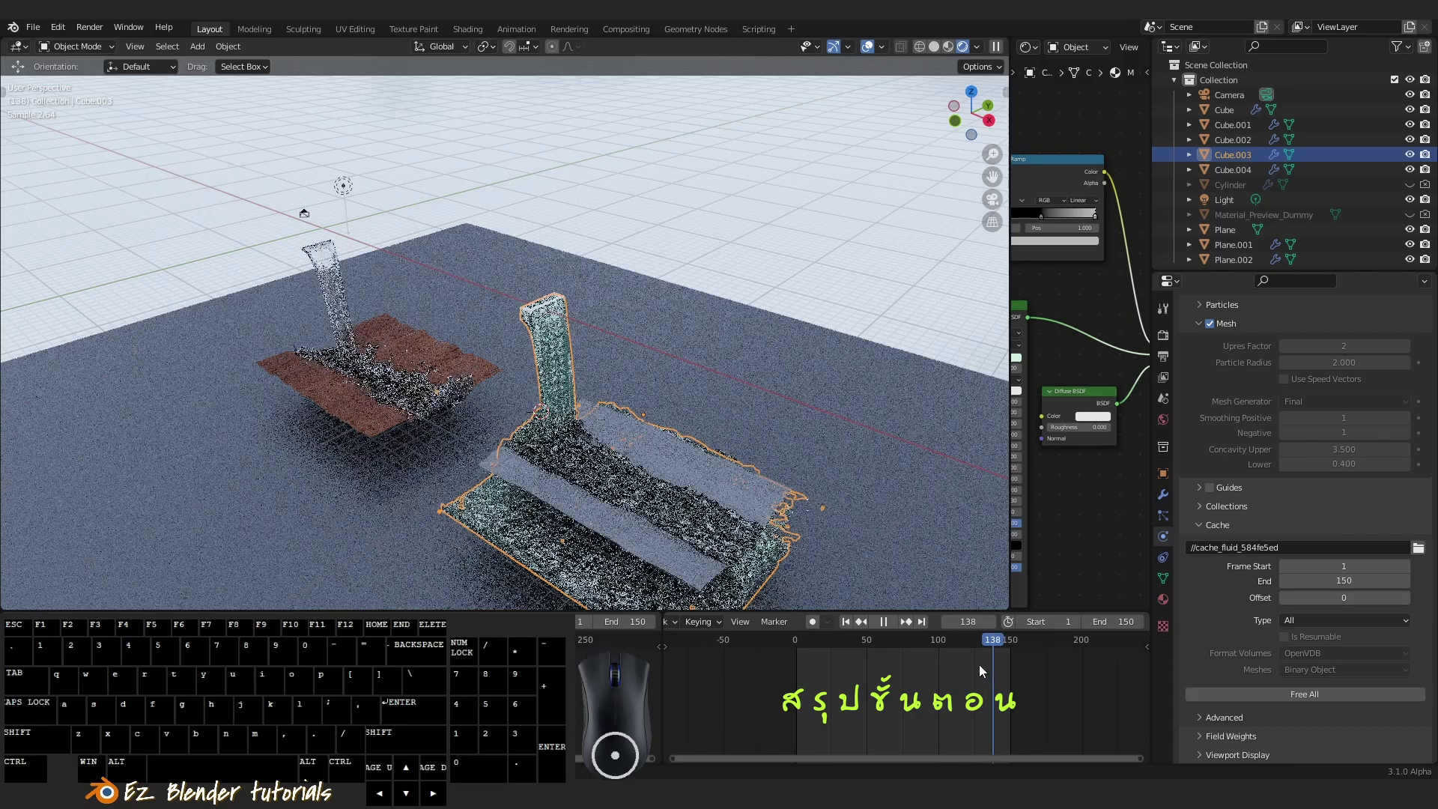
key(a)
scroll(up, 3)
Orbit and zoom around the water to frame both glassy pours on their terrains
middle_click(735, 481)
drag(704, 468, 728, 461)
drag(746, 487, 744, 451)
middle_click(742, 469)
drag(756, 487, 749, 514)
middle_click(748, 519)
scroll(up, 3)
middle_click(763, 520)
drag(752, 520, 730, 521)
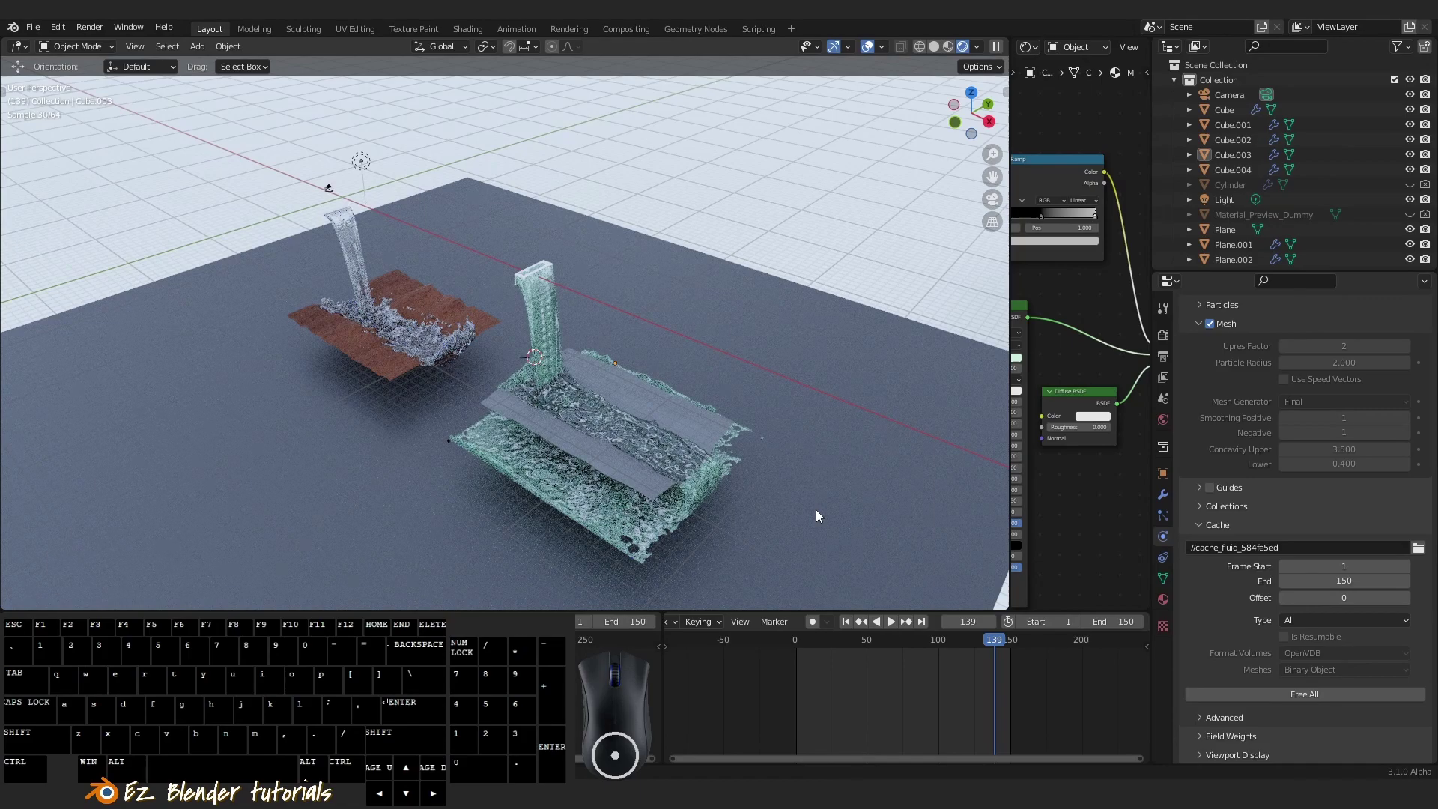